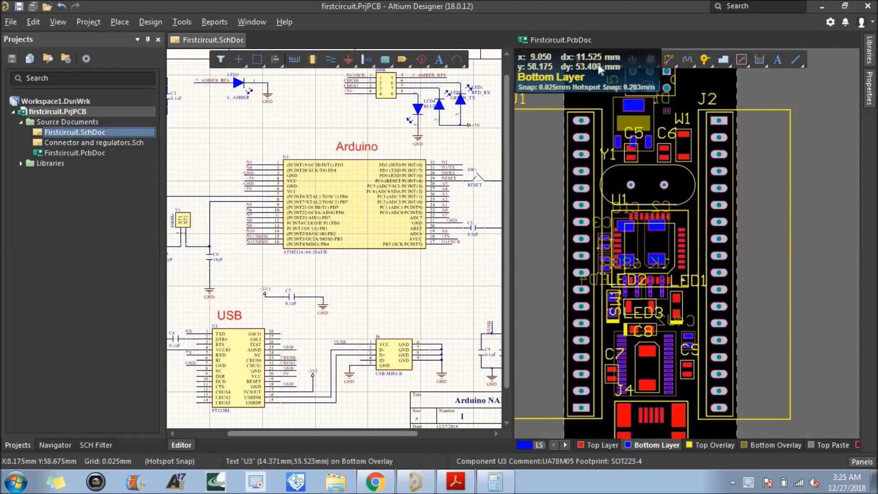
Step: Give the PcbDoc the full workspace, glance at PCB editor Preferences and dismiss them unchanged
drag(559, 45, 265, 327)
right_click(238, 184)
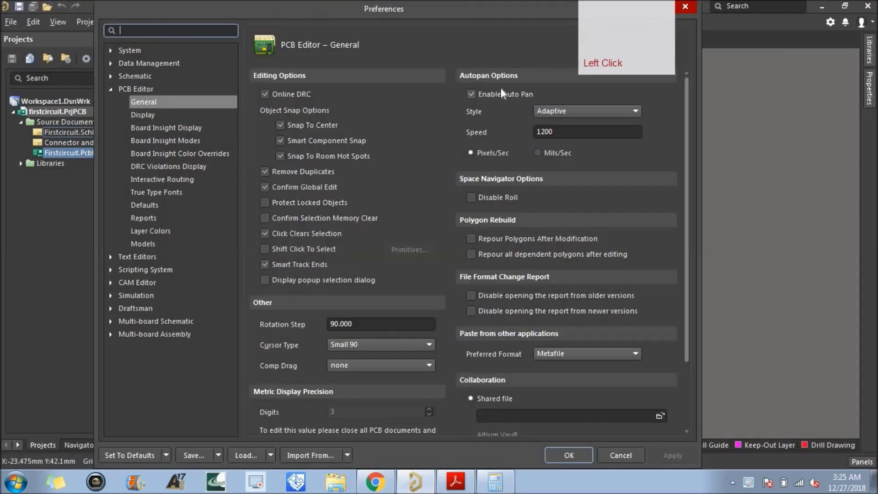
click(574, 460)
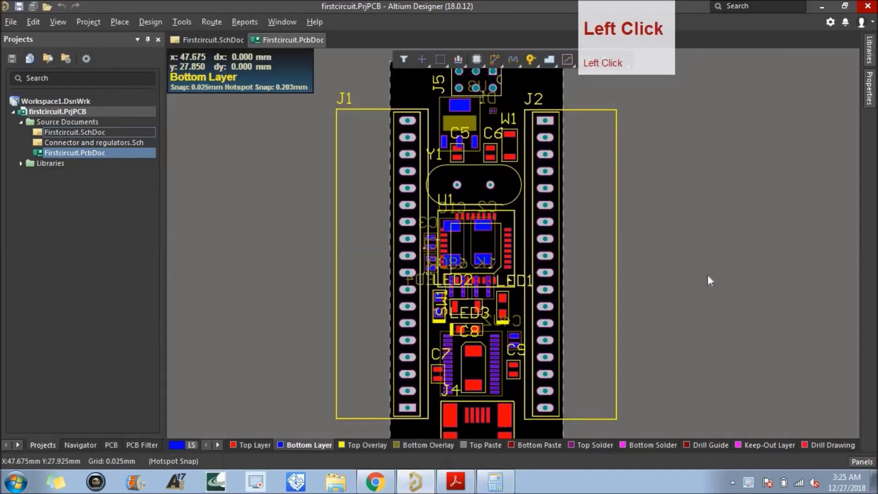
Step: Add a second internal signal layer in the Layer Stack Manager for a four-layer stack
click(163, 28)
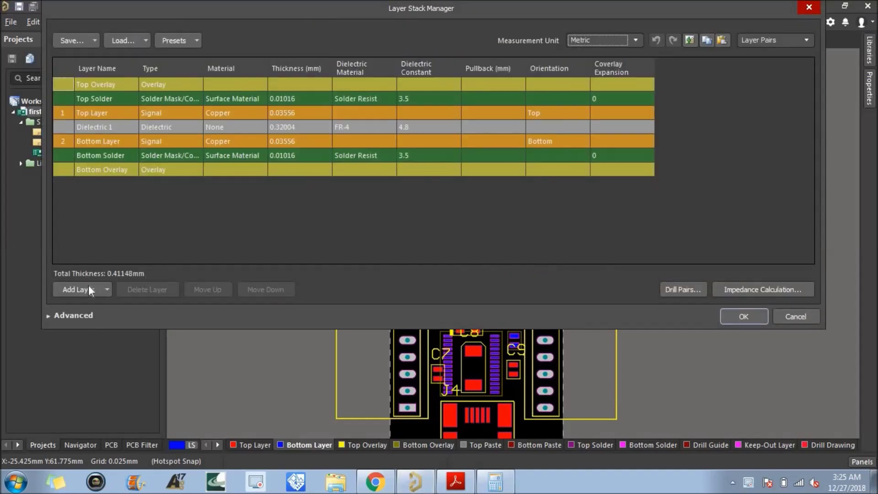
click(92, 293)
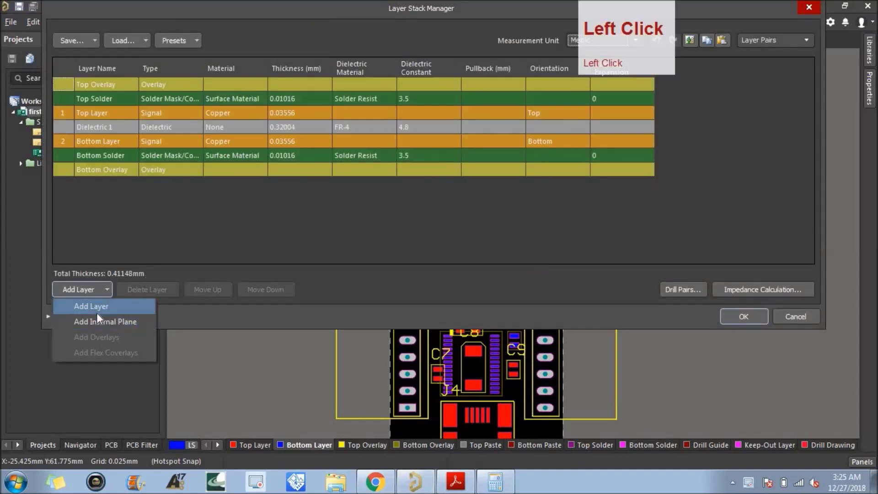
click(100, 221)
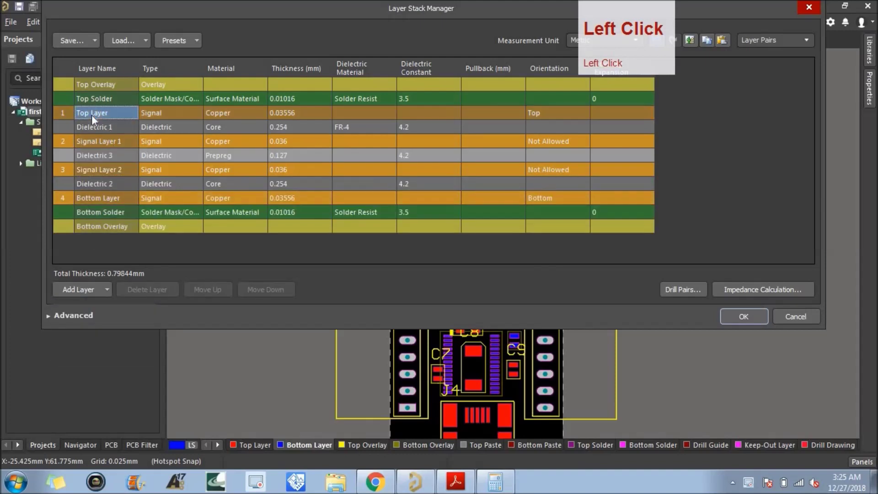
Step: Rename the top three signal layers L1, L2 and L3
text(l1)
key(Return)
click(92, 148)
key(l)
key(l)
key(Return)
click(95, 178)
key(l)
key(l)
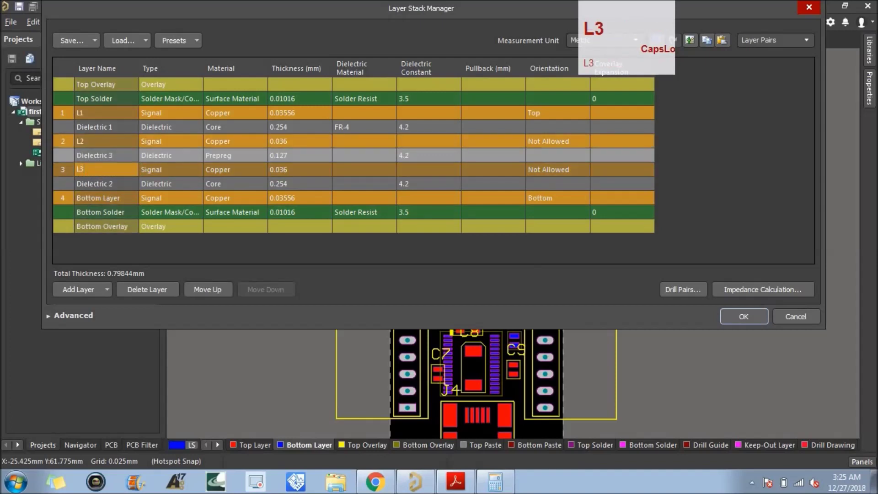
key(Return)
Step: Rename the bottom layer L4 and accept the new layer stack
click(103, 204)
key(l)
text(l4)
key(Return)
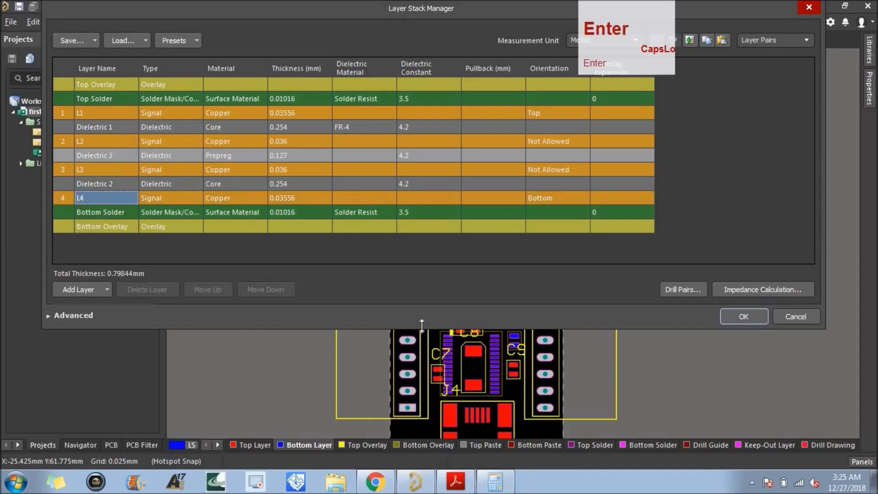
click(745, 326)
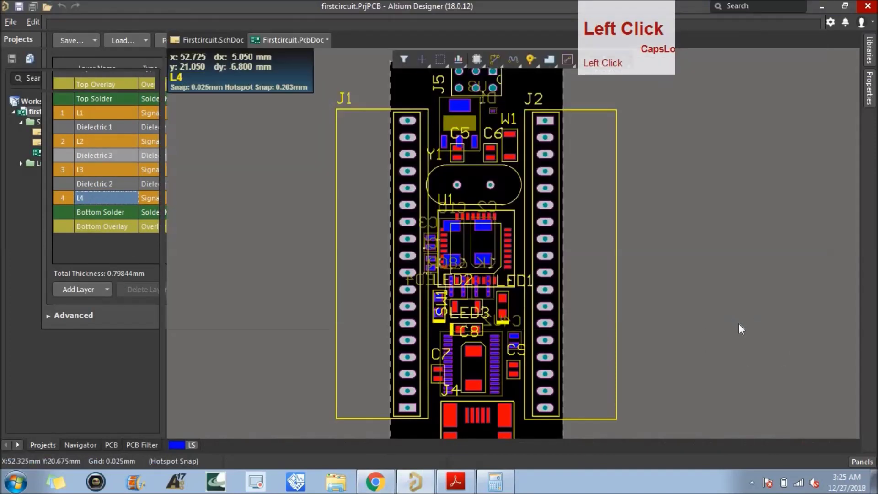
click(245, 453)
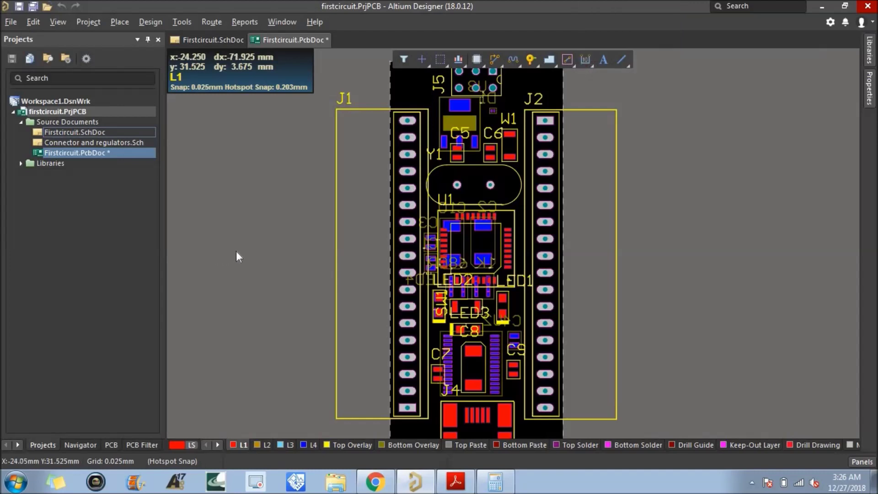
Step: Bring up the Routing > Width rule in the PCB design rules editor
click(155, 23)
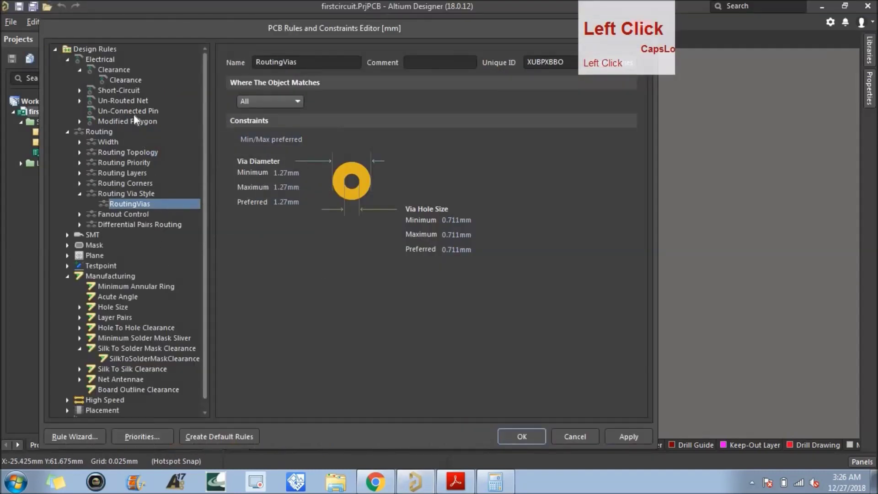
click(126, 88)
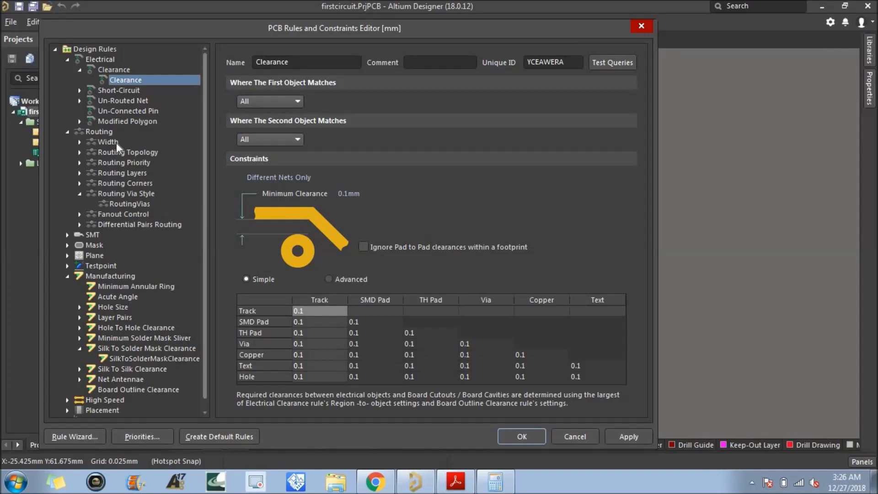
double_click(84, 142)
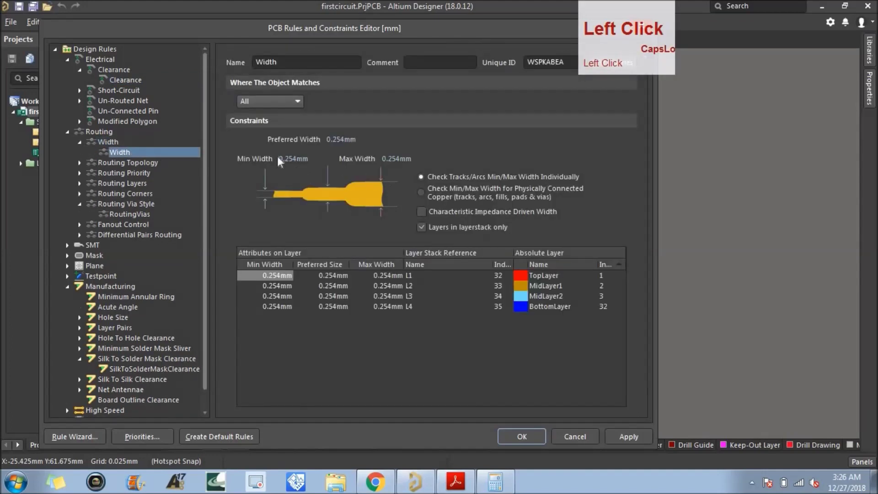
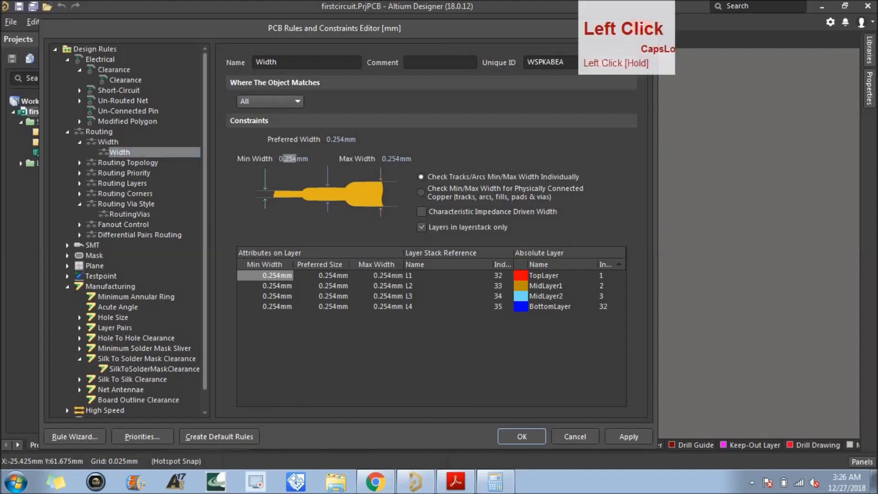
Step: Set minimum and preferred track width to 0.15 mm, maximum 0.5 mm
key(BackSpace)
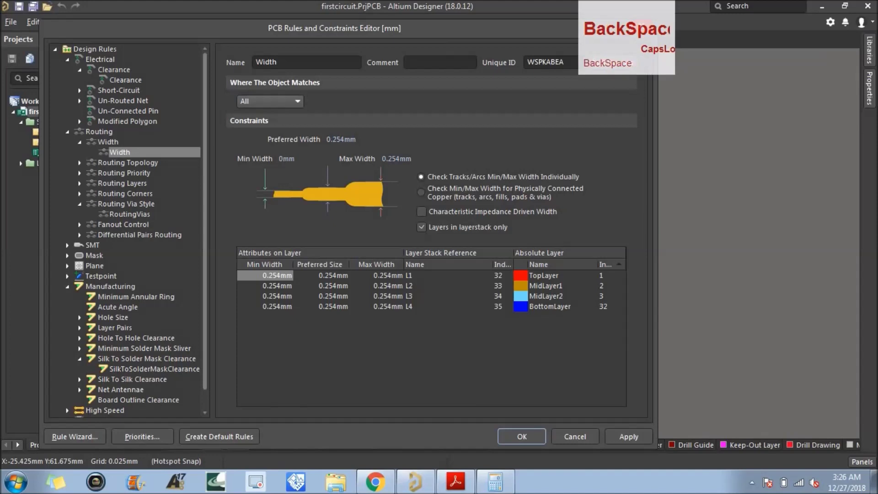
text(.15)
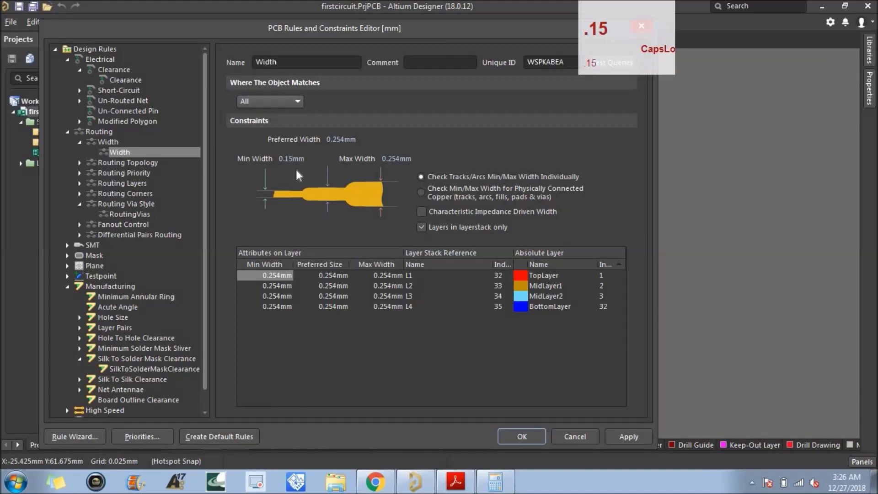
key(Return)
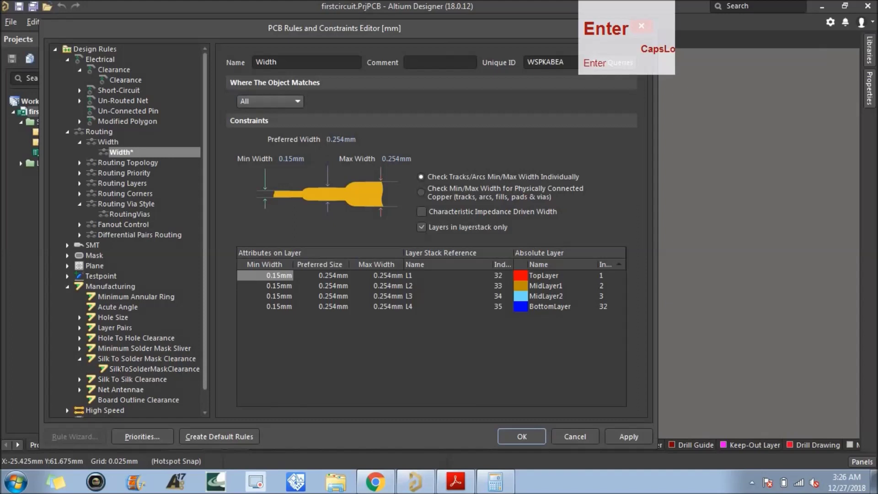
click(330, 145)
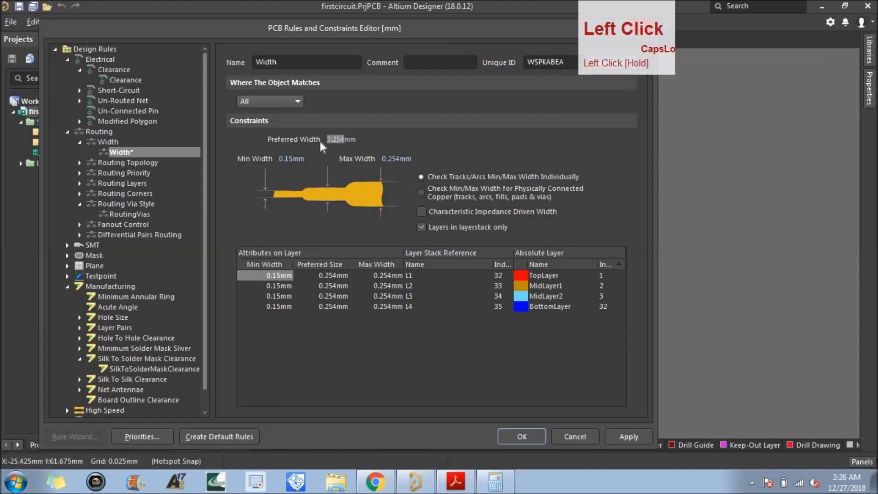
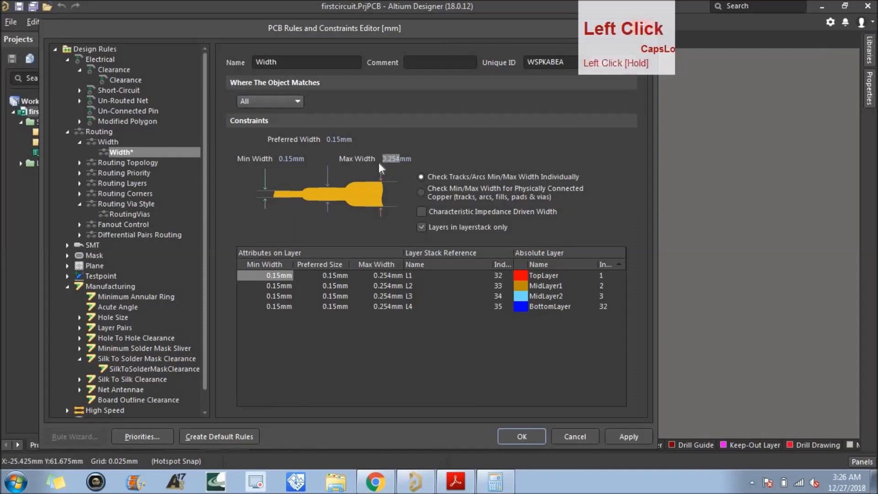
text(0.15)
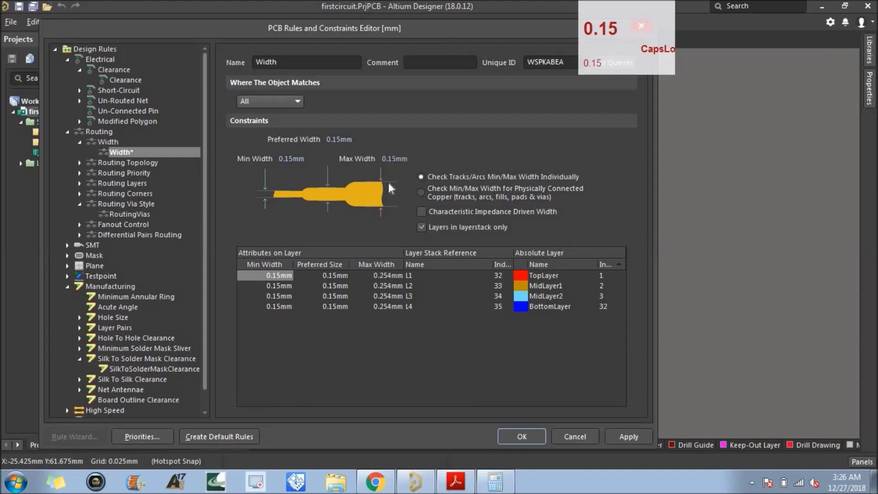
key(BackSpace)
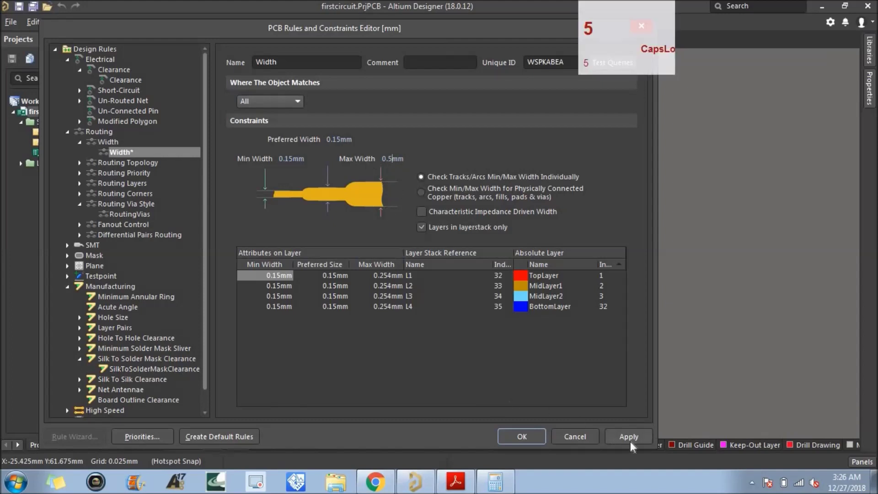
Step: Save the width rule, then show the Arduino and connector/regulator schematic sheets, zooming into the Arduino section
click(635, 443)
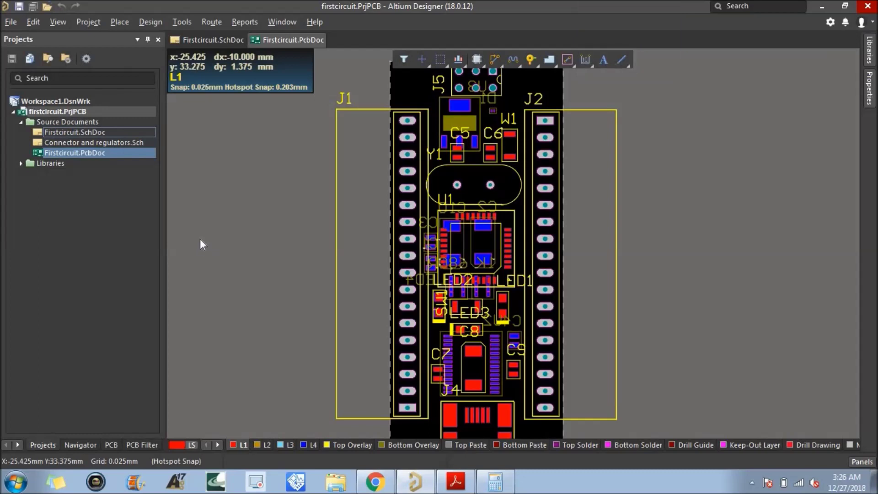
click(202, 46)
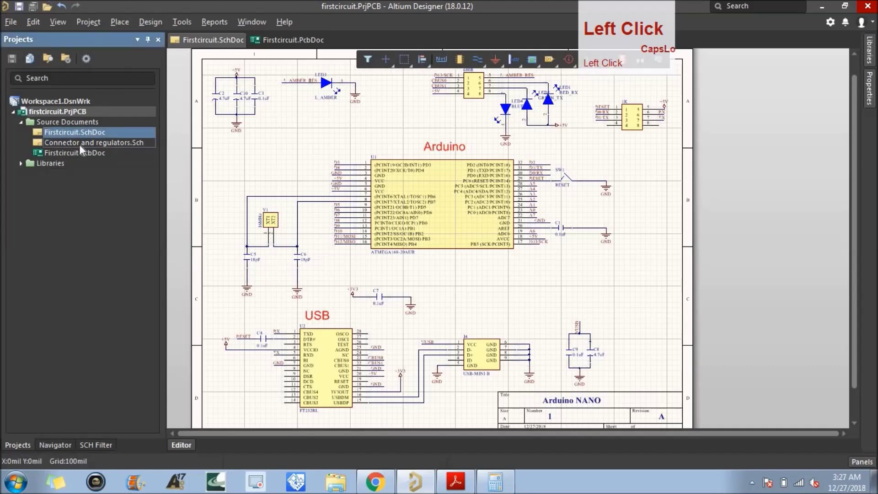
click(40, 129)
scroll(up, 3)
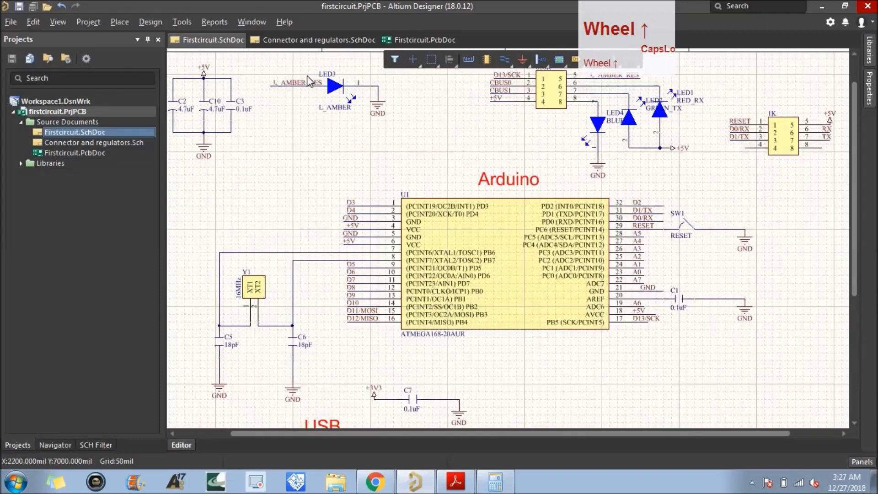
scroll(down, 3)
scroll(up, 3)
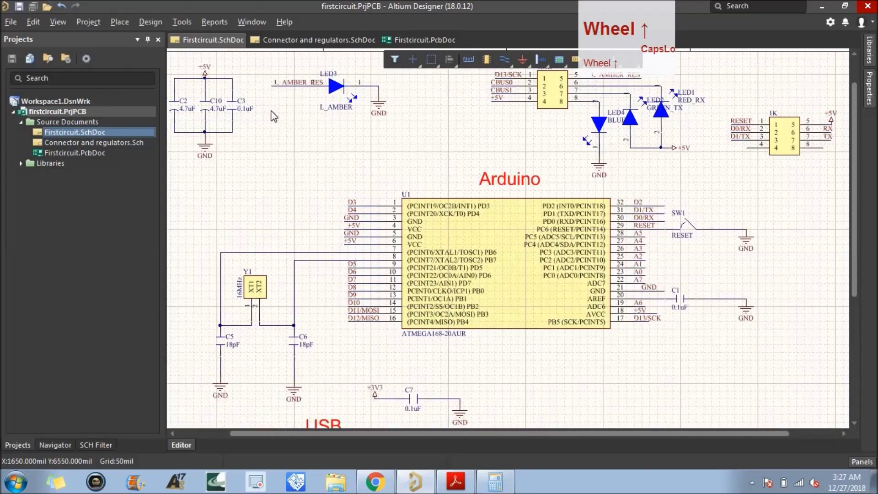
scroll(down, 3)
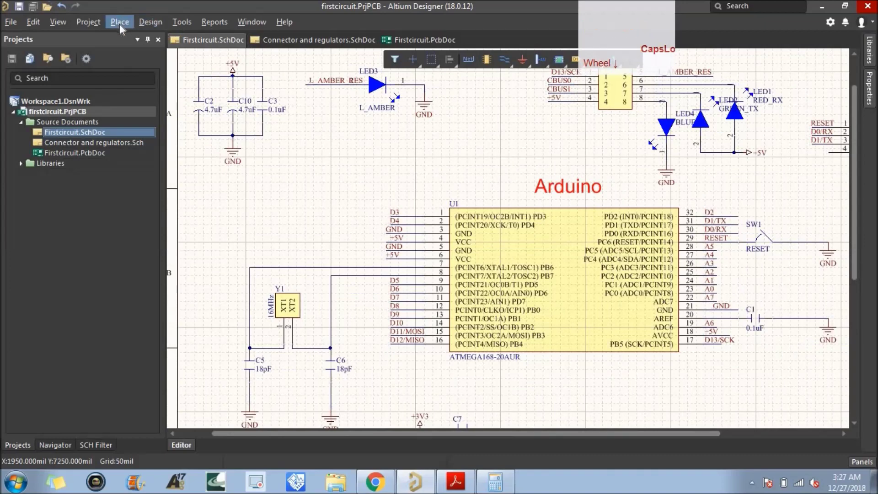
Step: Place a Parameter Set directive on the LED3 net and edit its properties
click(124, 29)
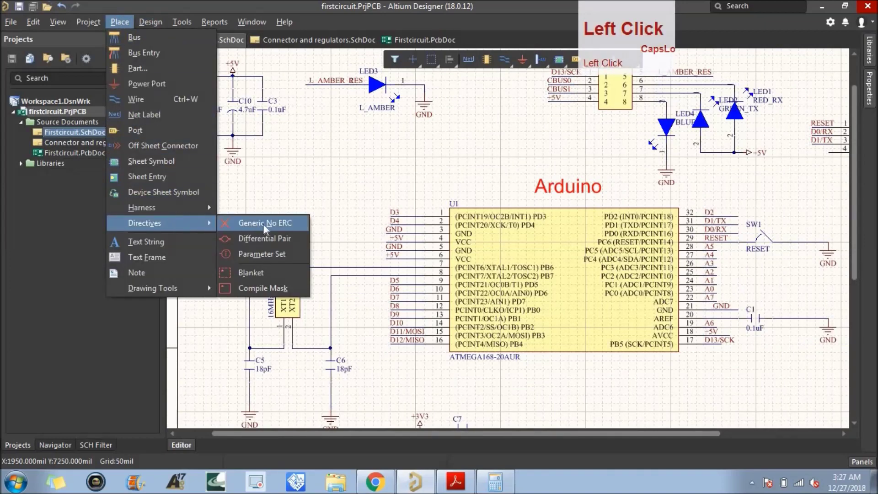
click(275, 257)
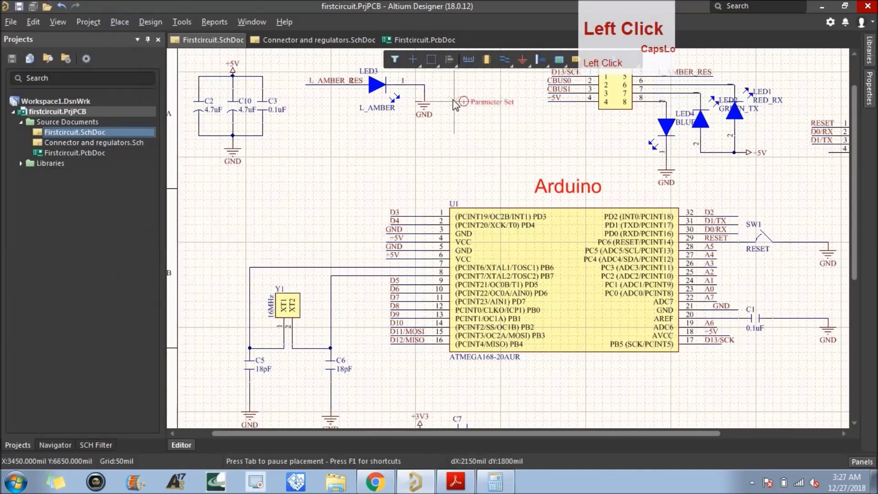
click(428, 91)
right_click(474, 135)
click(455, 90)
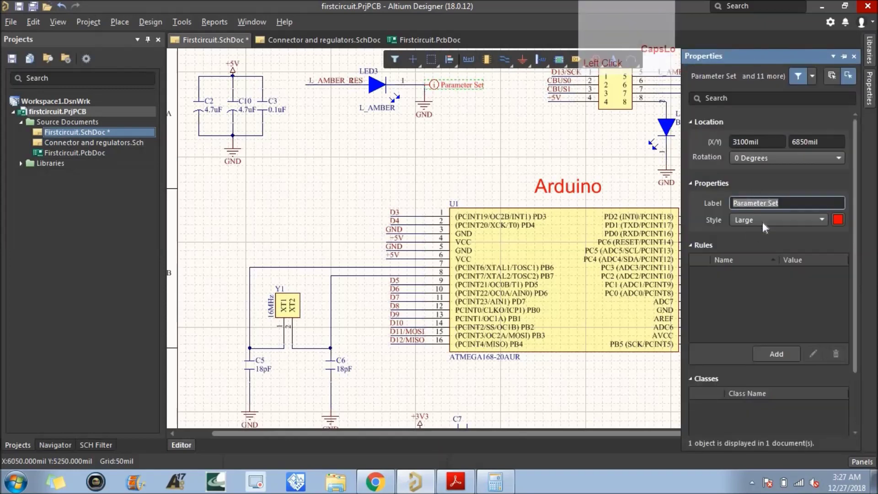
Step: Add a Width Constraint rule of 0.3 mm (min, preferred, max) to the parameter set
click(737, 285)
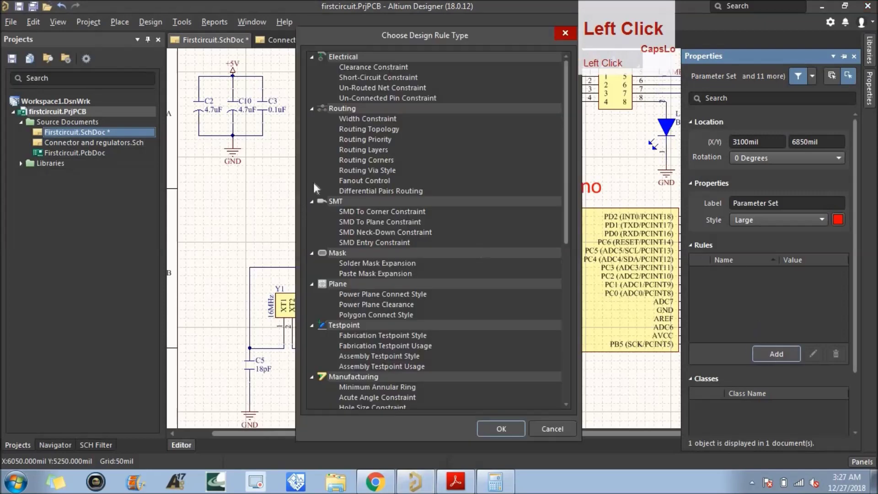
click(353, 123)
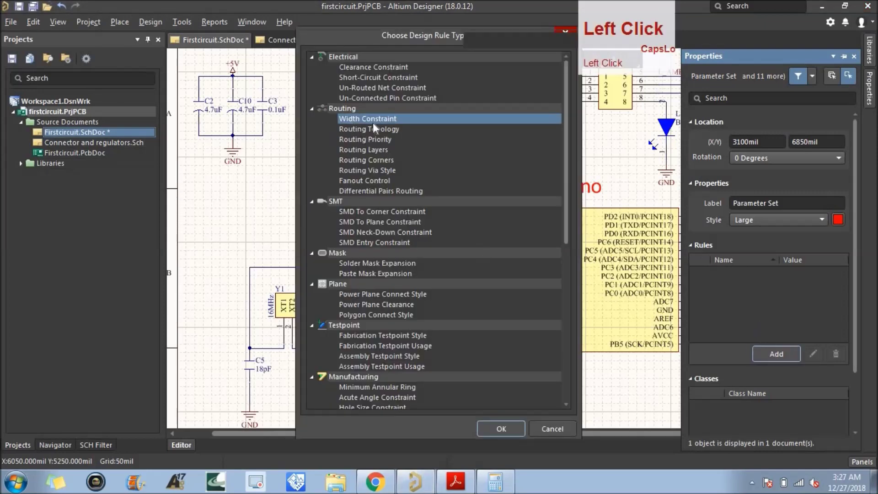
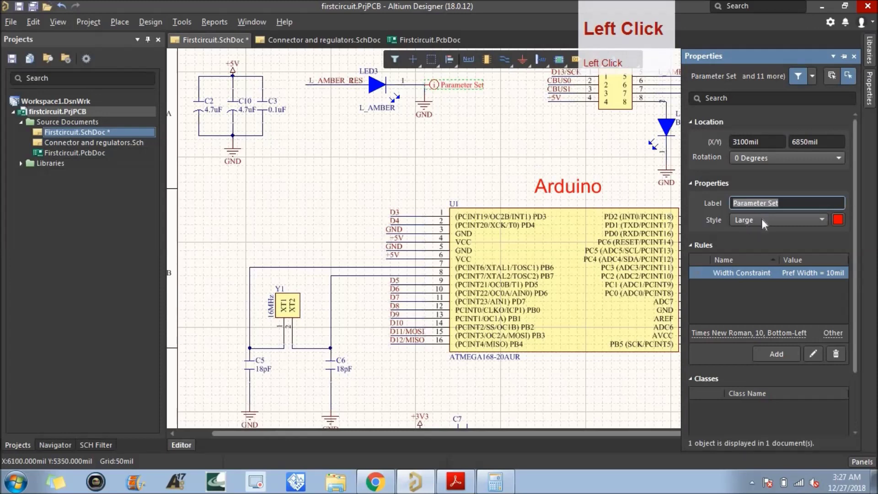
click(740, 277)
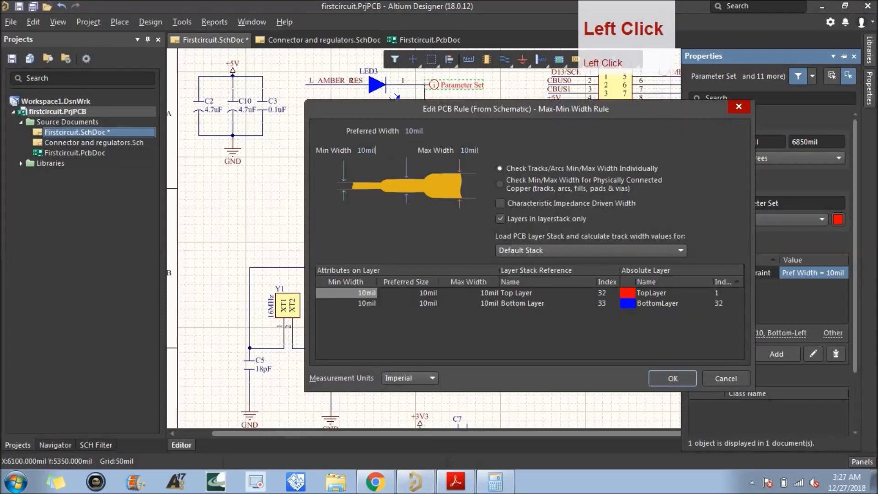
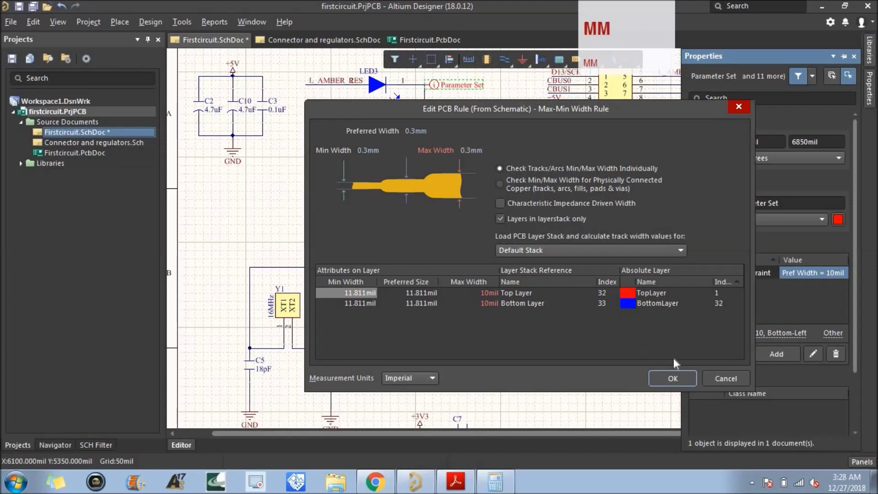
click(680, 379)
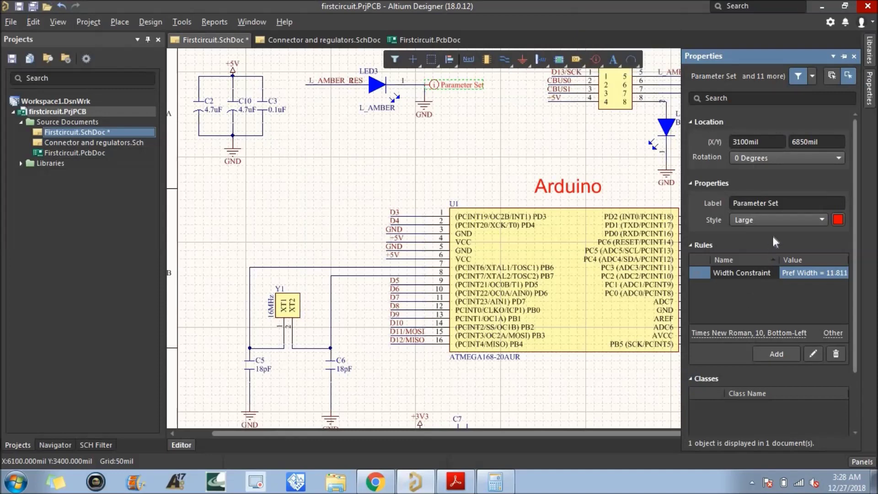
Step: Copy the LED3 parameter set and paste a duplicate onto the sheet
click(759, 326)
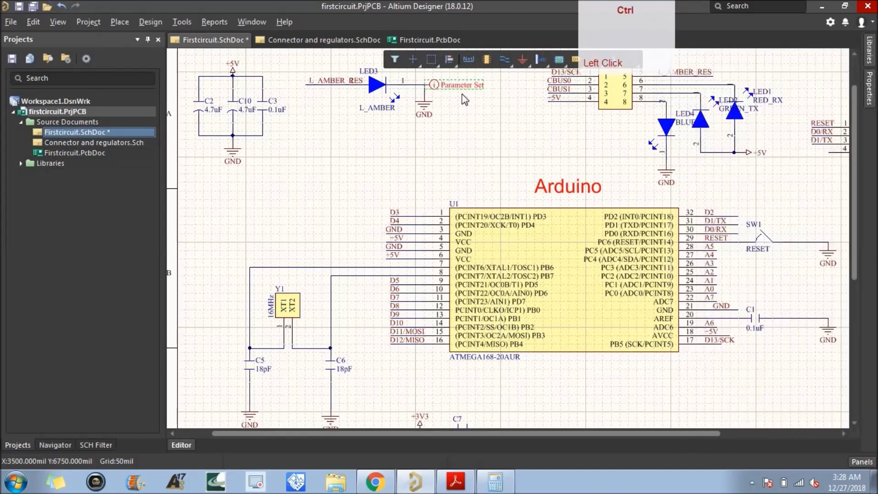
key(ctrl+c)
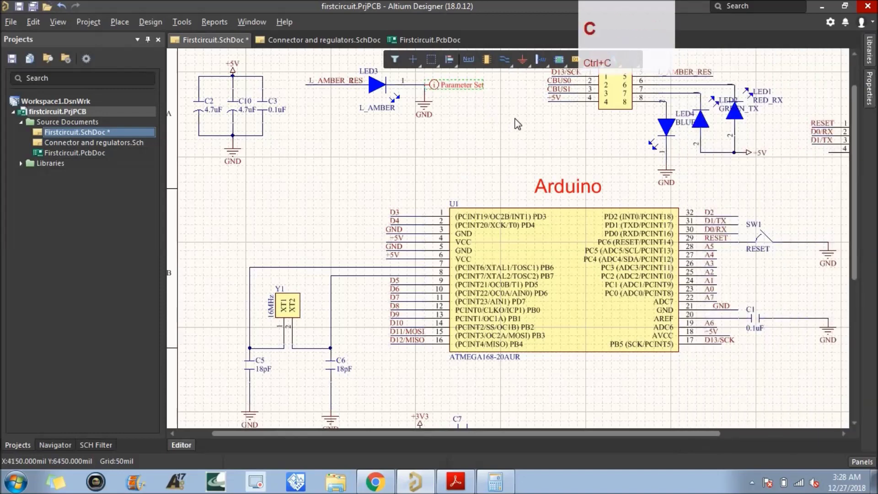
click(560, 178)
key(ctrl+v)
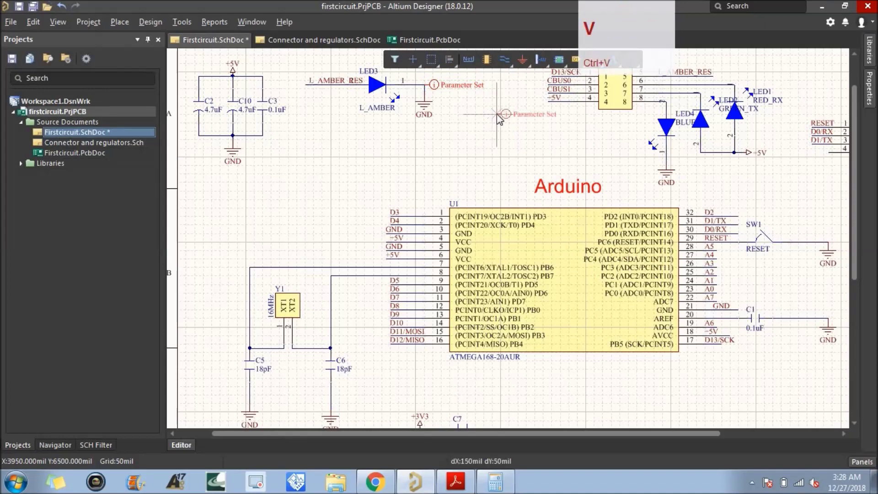
key(space)
click(552, 107)
scroll(down, 3)
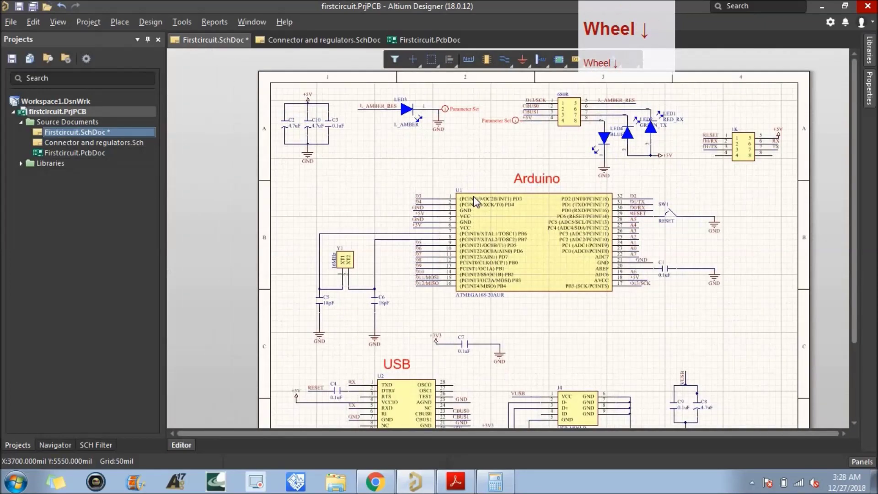
scroll(up, 3)
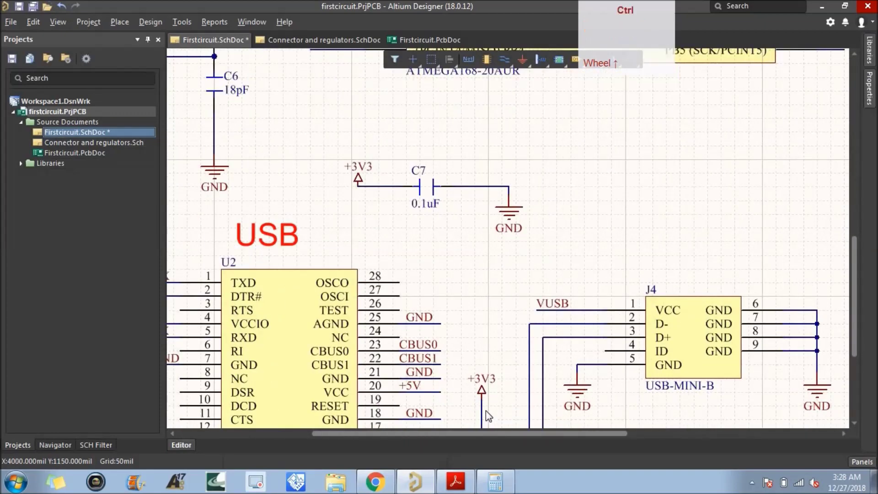
Step: Move the copied parameter set onto the +3V3 net beside U2 and save the schematics
key(ctrl+v)
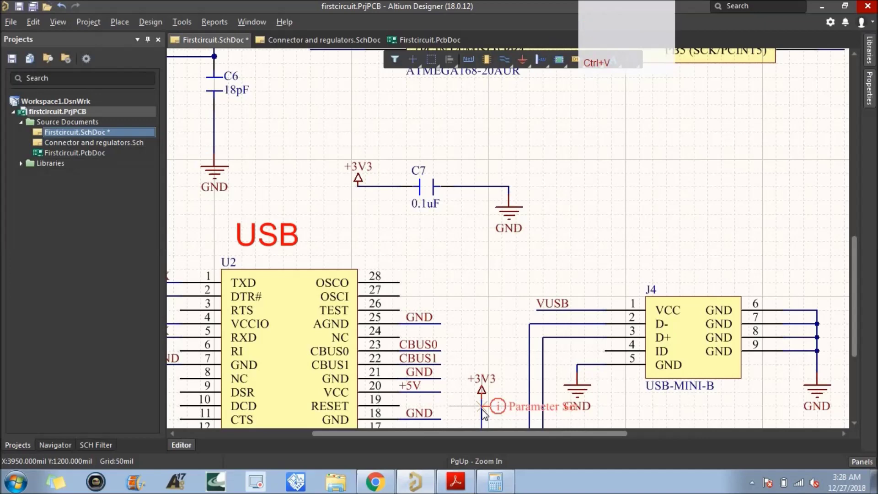
key(space)
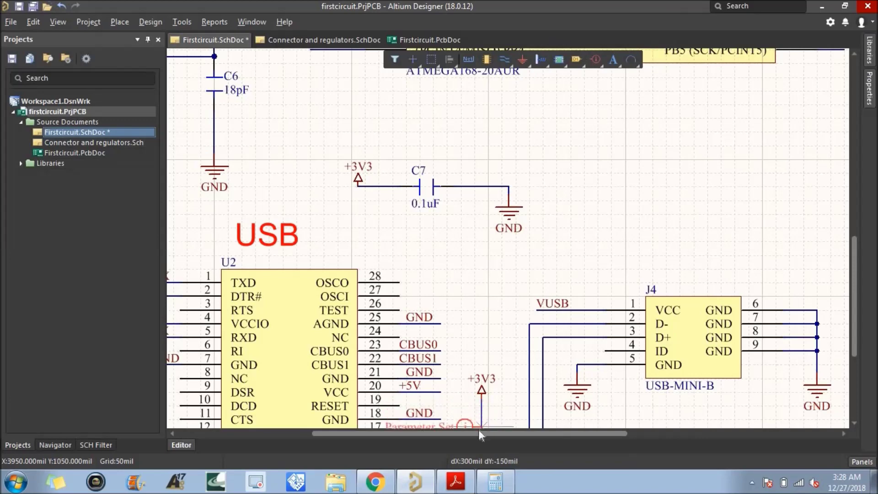
scroll(down, 3)
key(space)
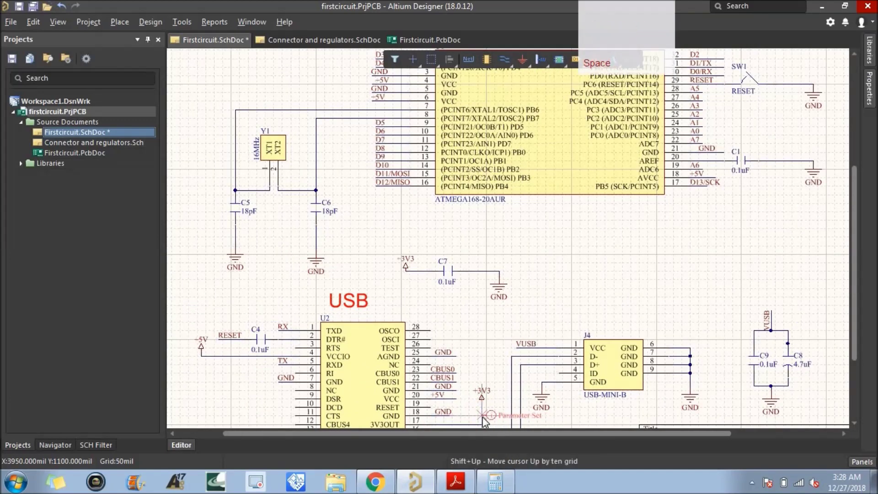
click(486, 422)
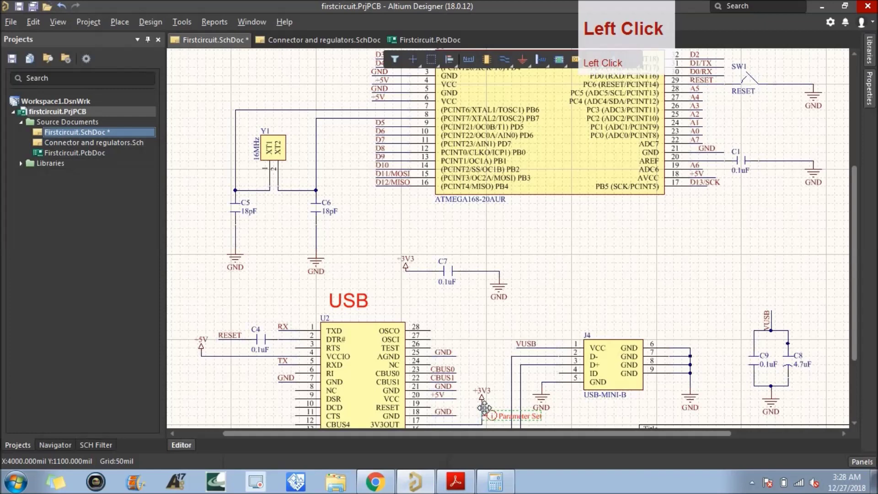
click(484, 384)
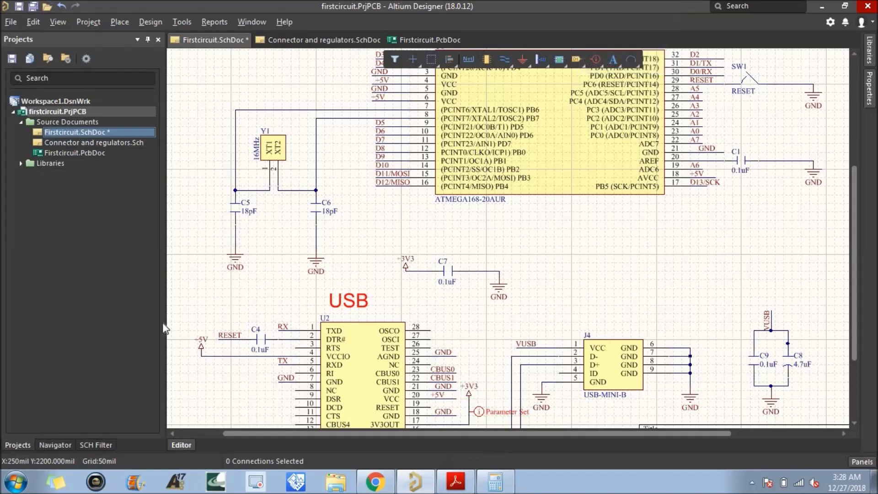
click(22, 14)
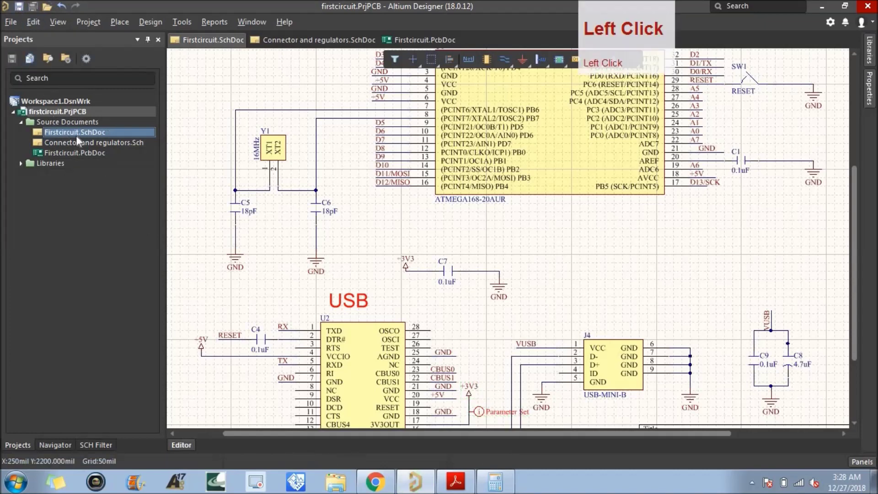
Step: Run Design > Update PCB Document to generate the Engineering Change Order
click(79, 158)
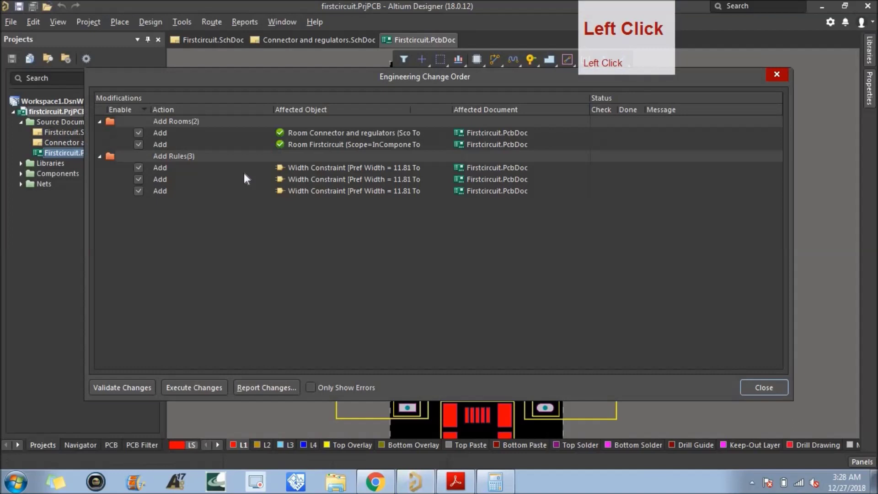
Step: Dismiss the change order, pan to the top of the board and make L4 the active layer
click(142, 138)
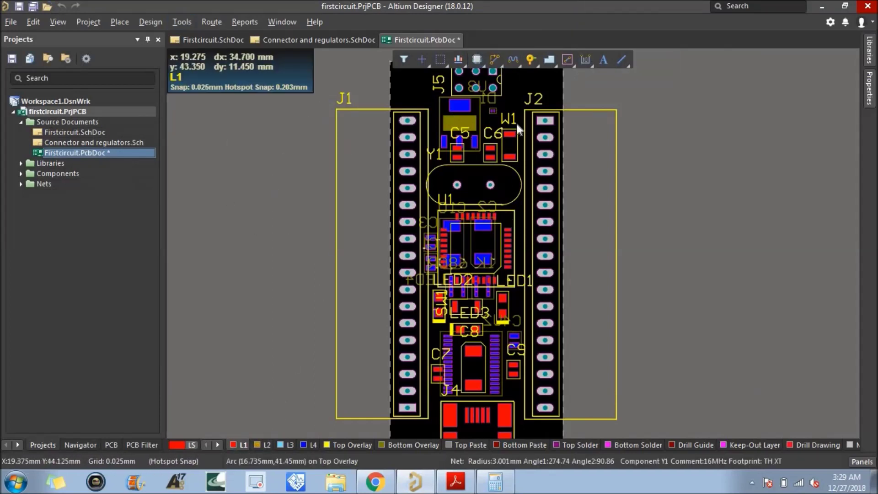
scroll(up, 3)
scroll(down, 3)
drag(617, 103, 490, 292)
click(493, 335)
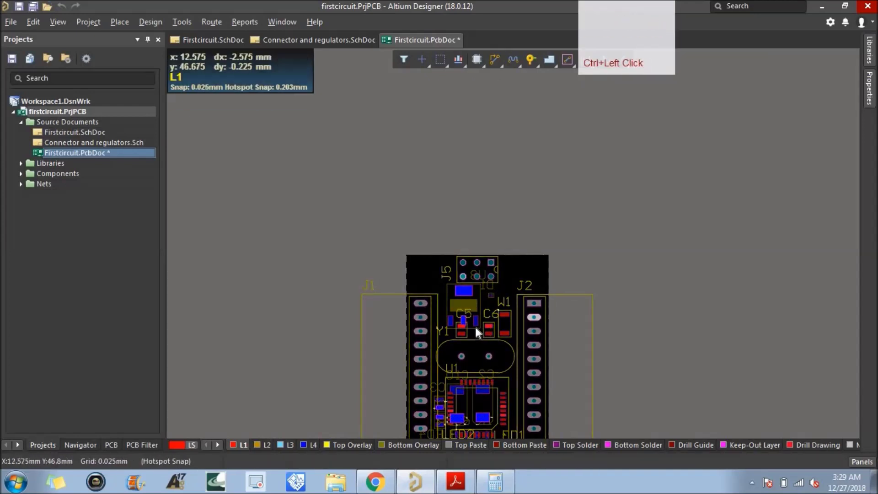
key([)
text([[[[[[]])
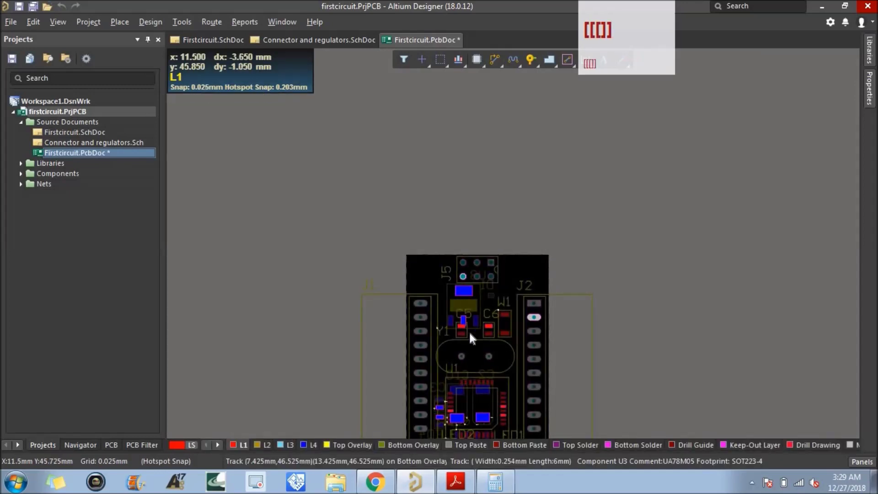
click(687, 394)
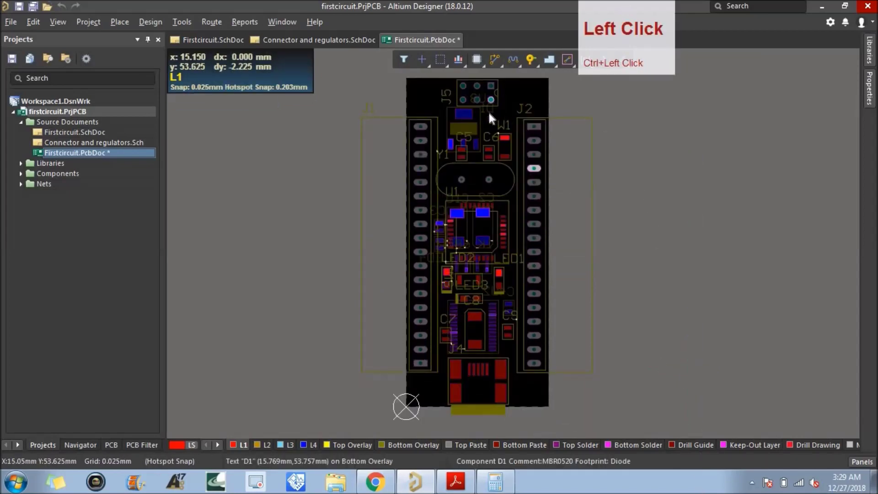
scroll(up, 3)
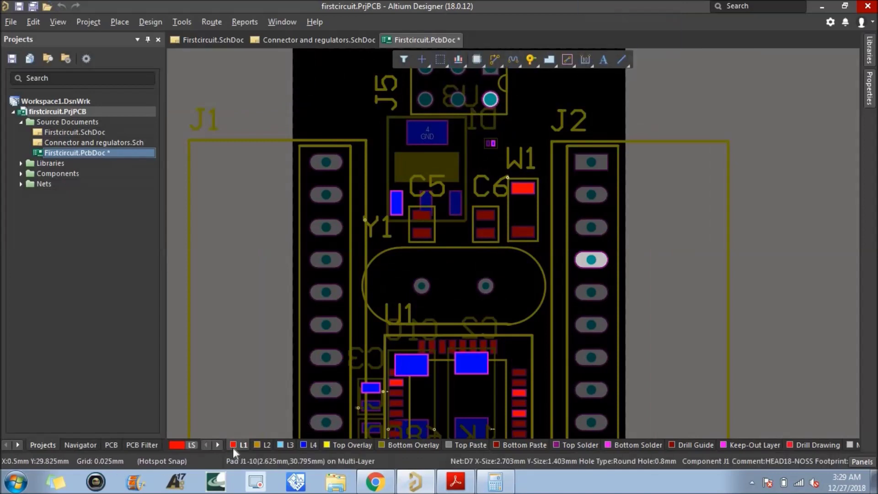
Step: Route a short L4 track from the via below J5 up to the J5 pin
click(310, 452)
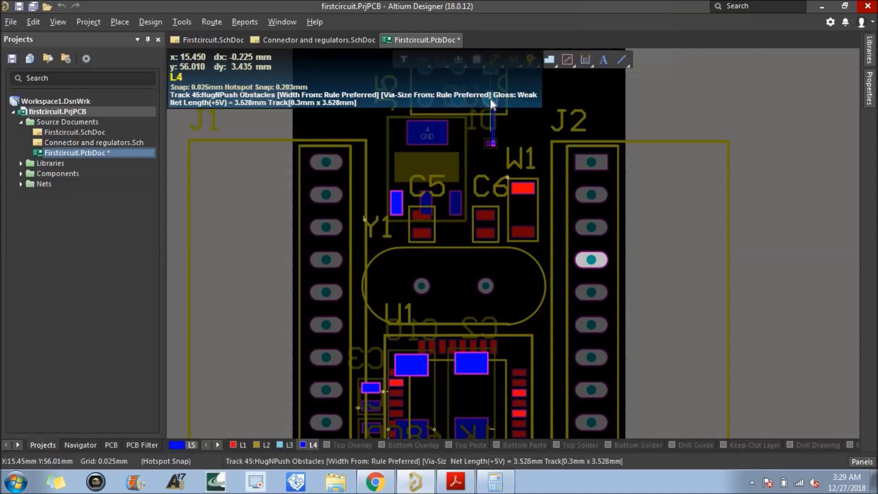
click(494, 104)
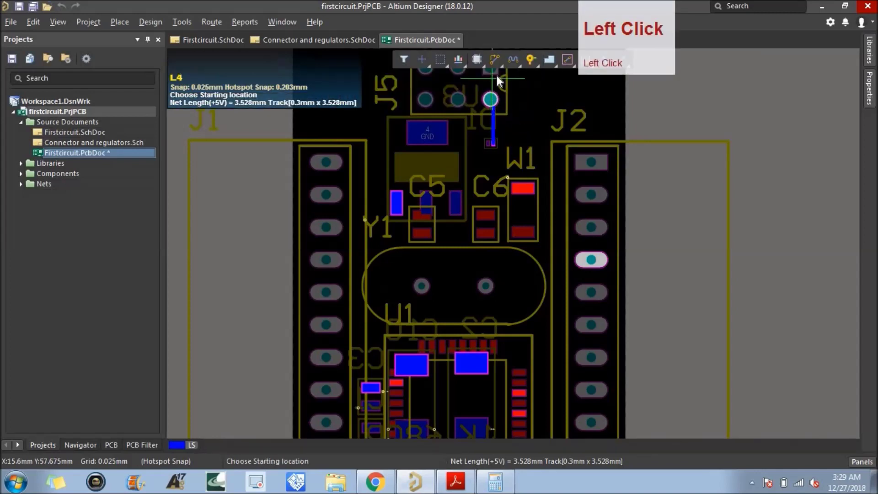
scroll(down, 3)
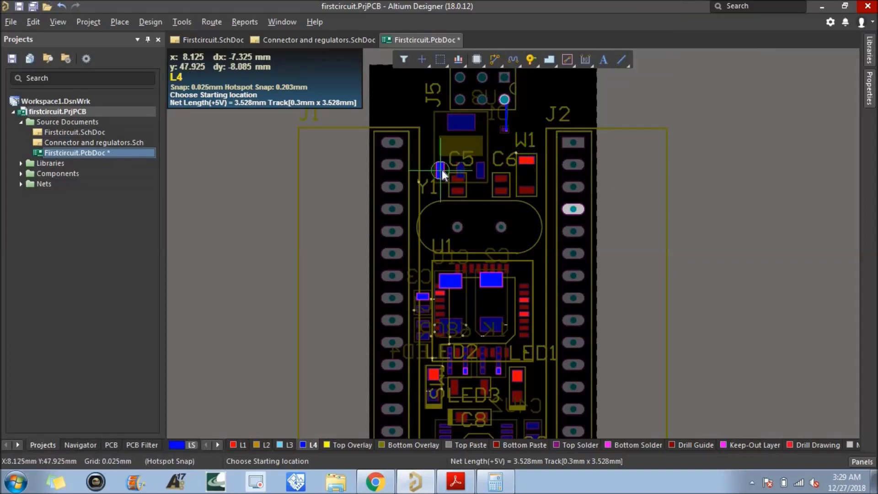
Step: Route the 0.3 mm +5V track on L4 from the pad beside C5 to the J5 pin
click(446, 175)
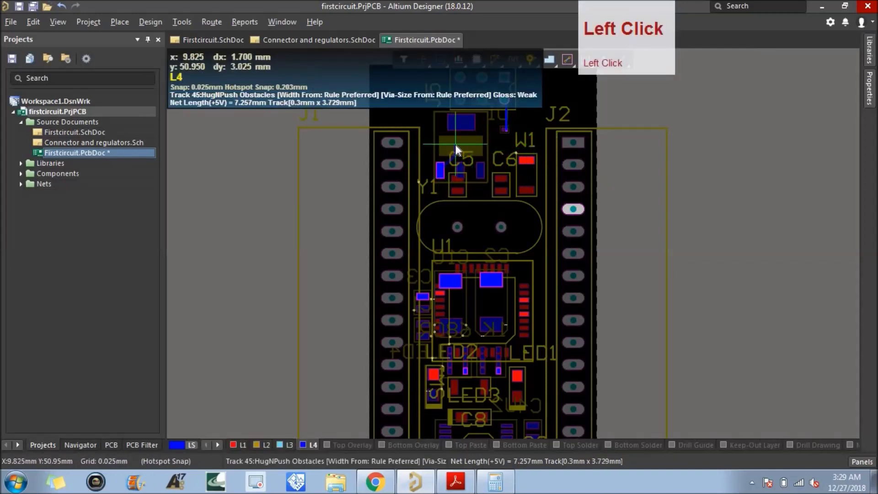
click(447, 157)
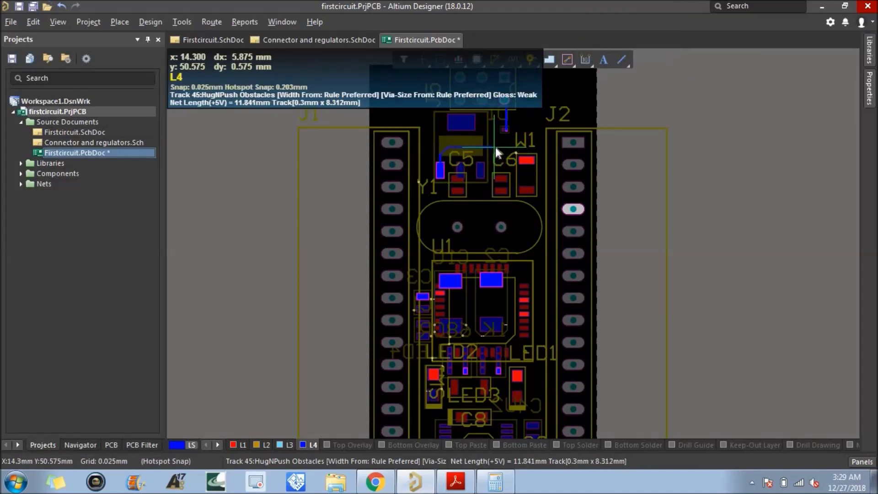
click(499, 151)
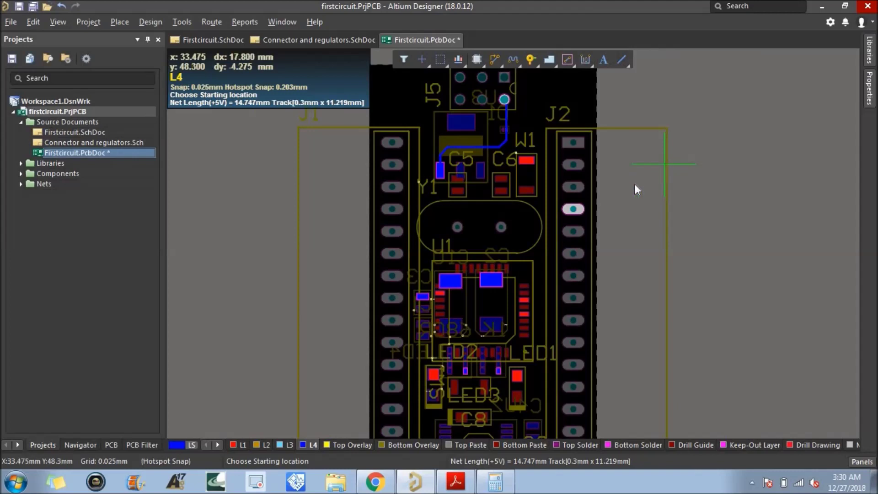
right_click(707, 176)
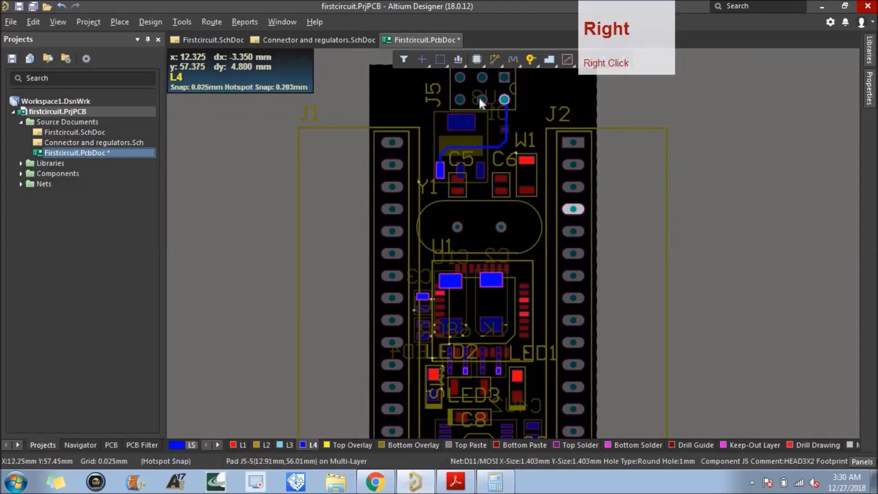
click(485, 105)
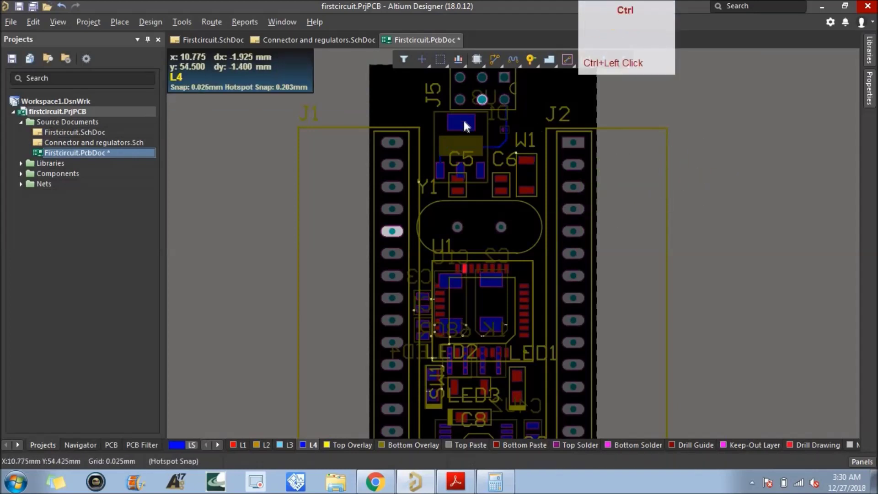
click(467, 128)
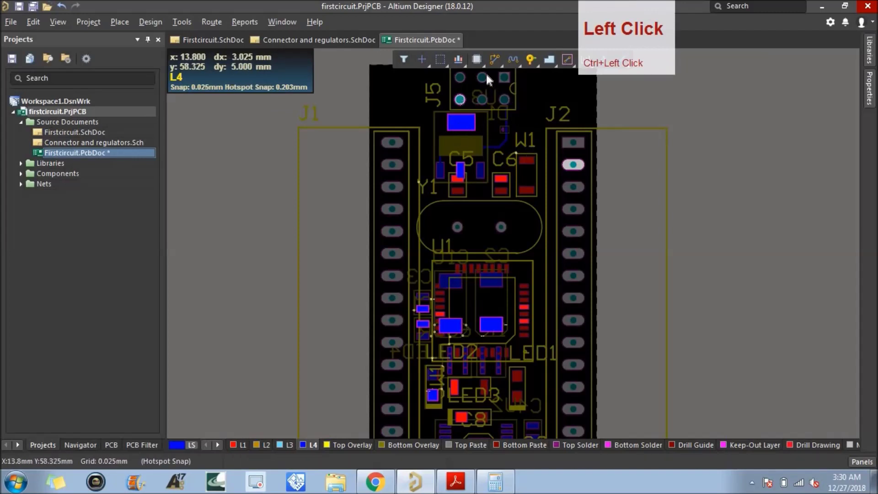
click(497, 65)
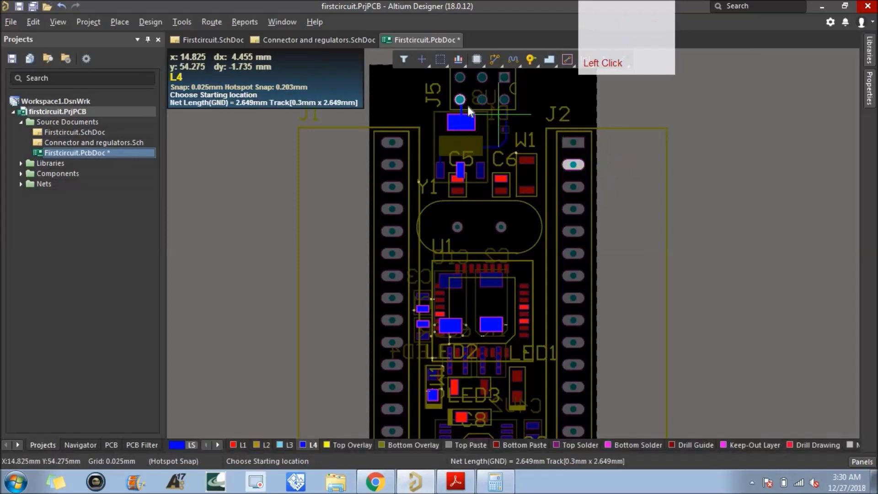
click(464, 103)
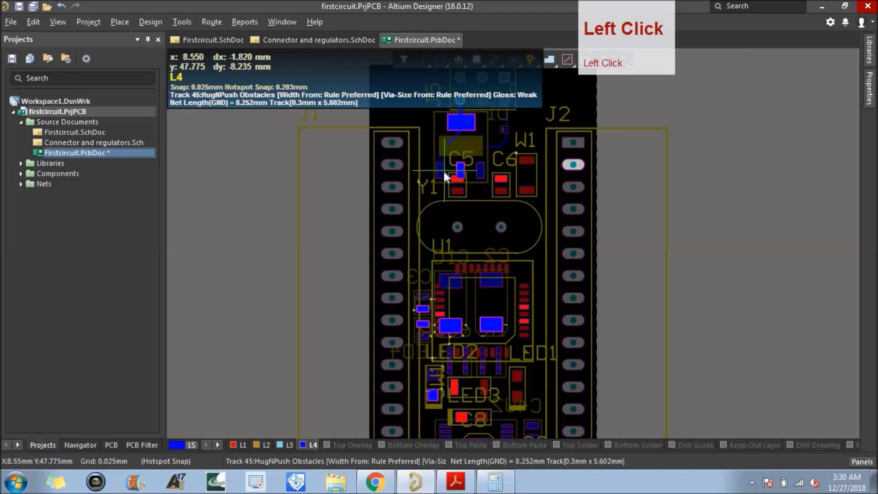
right_click(414, 116)
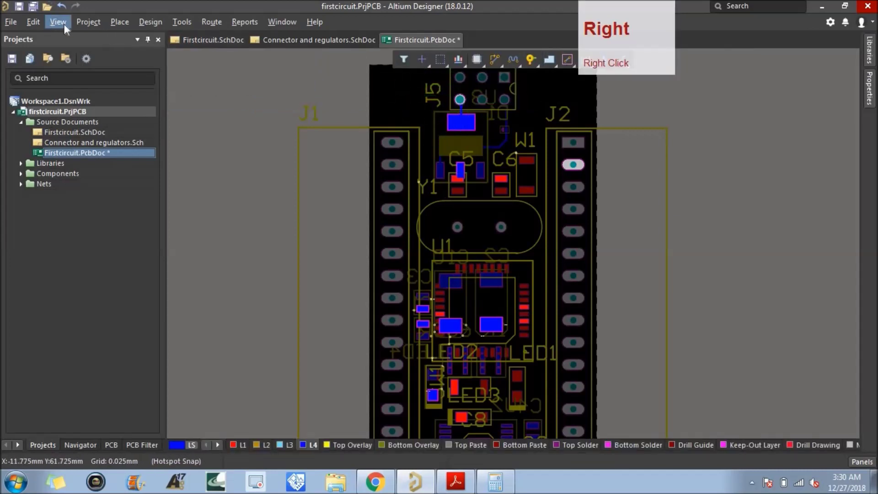
click(67, 29)
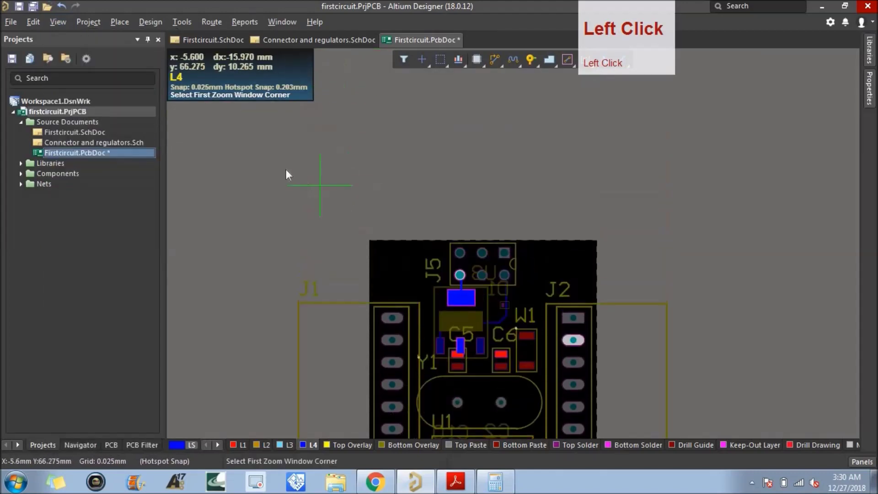
Step: Route the GND track on L4 from J5 pad 4 across the top and down to J2 pad 2
right_click(286, 197)
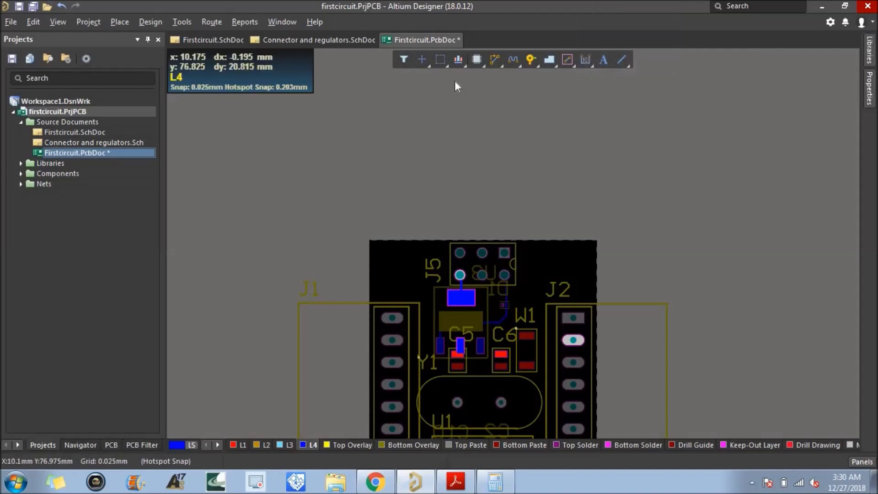
click(494, 63)
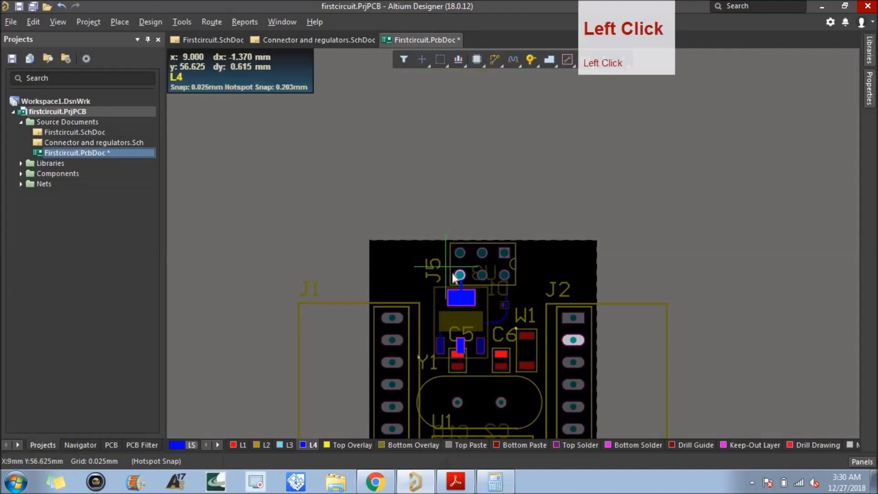
scroll(up, 3)
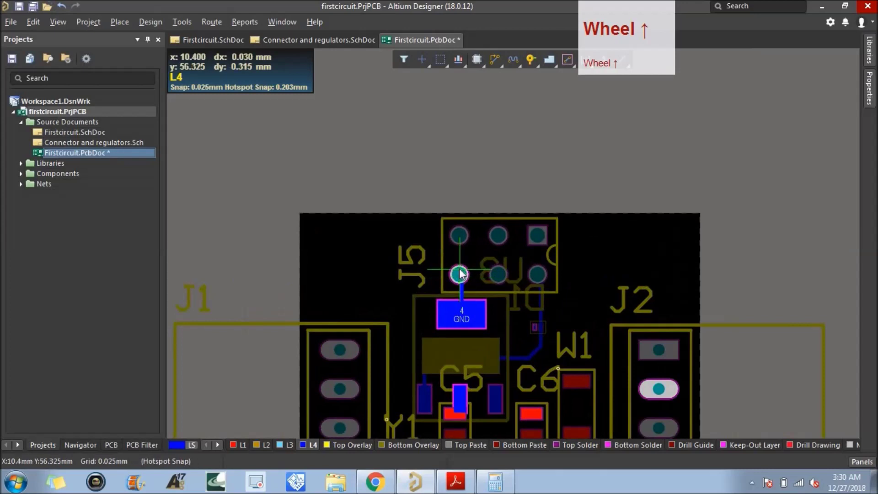
click(462, 278)
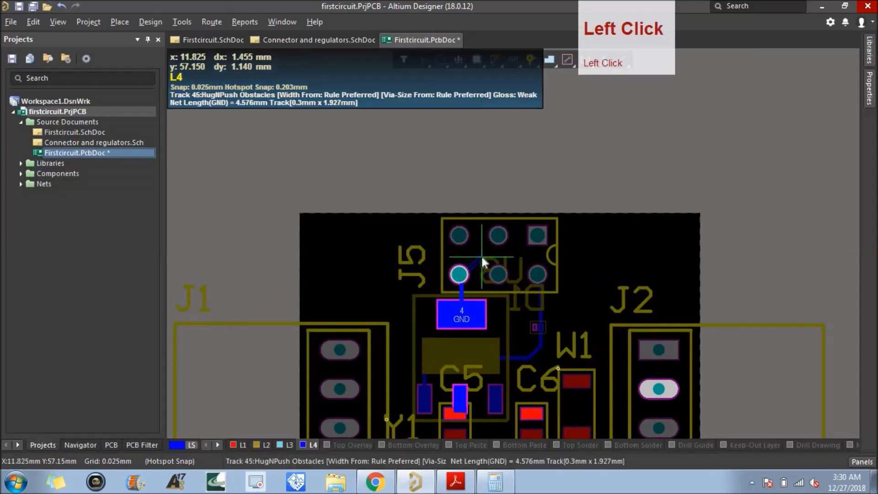
click(480, 265)
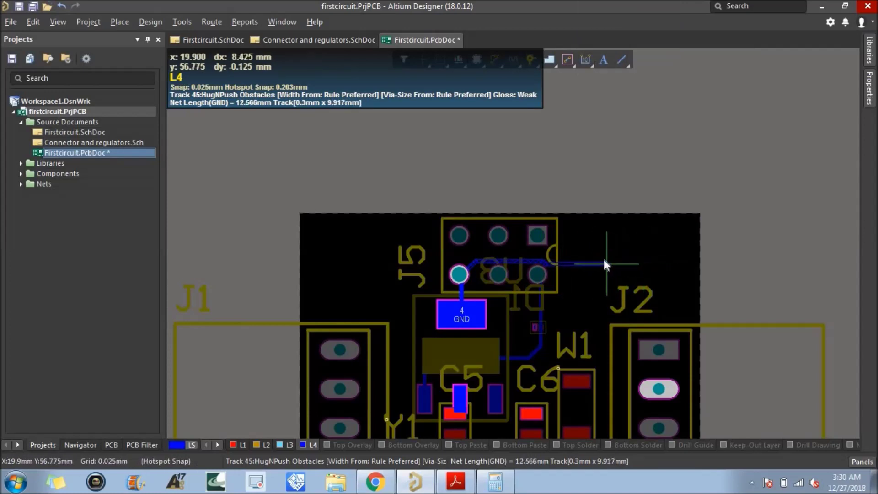
click(598, 261)
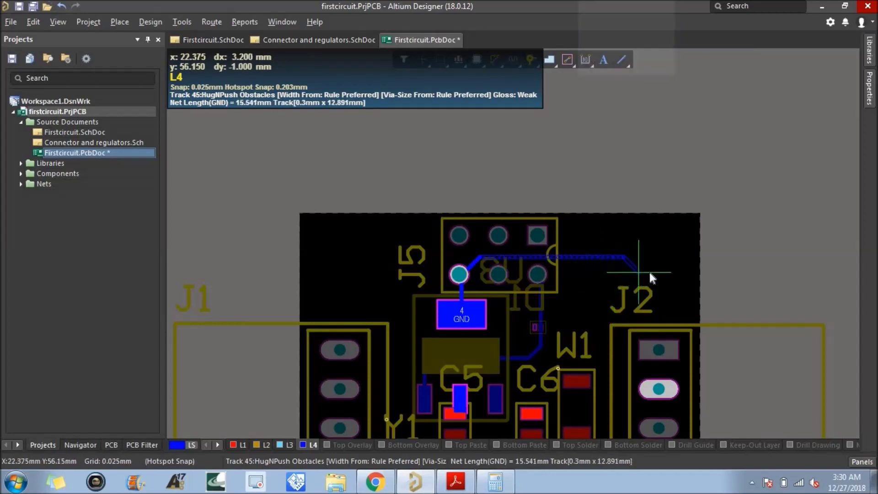
click(688, 293)
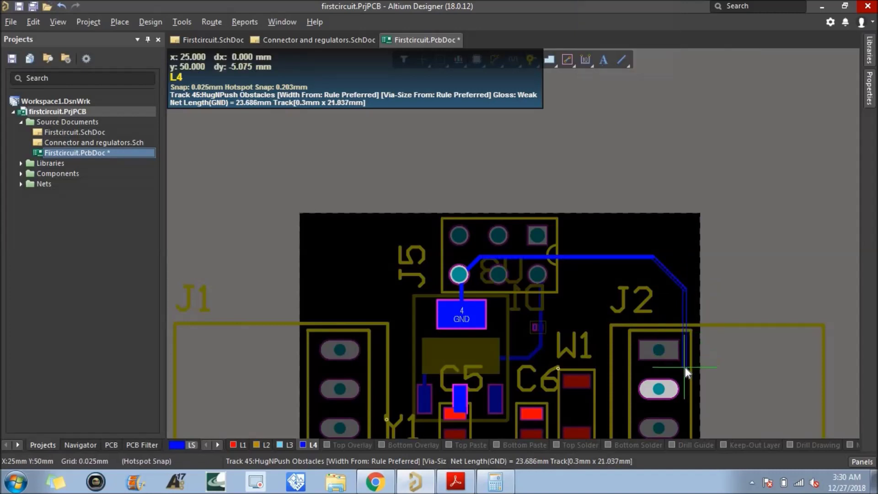
click(688, 371)
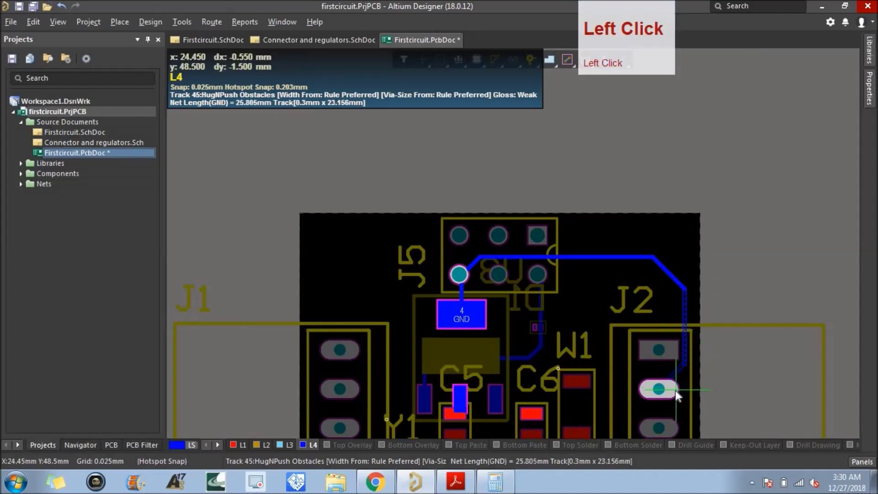
click(685, 377)
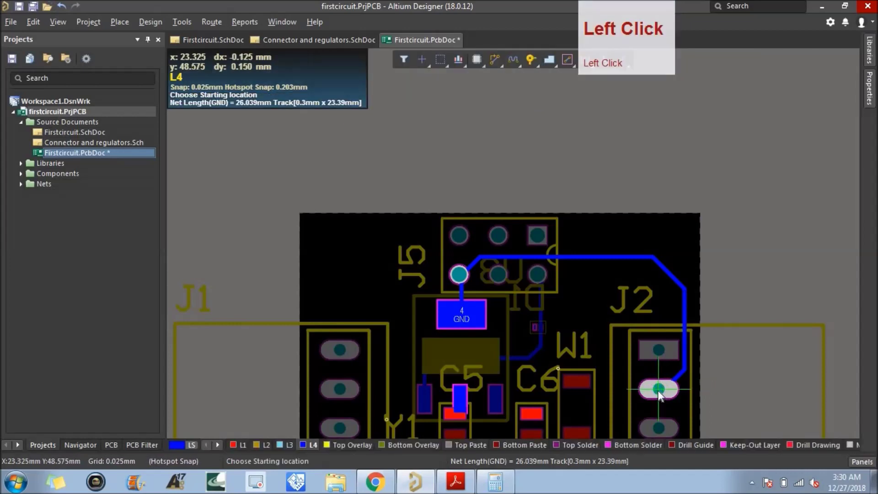
right_click(601, 325)
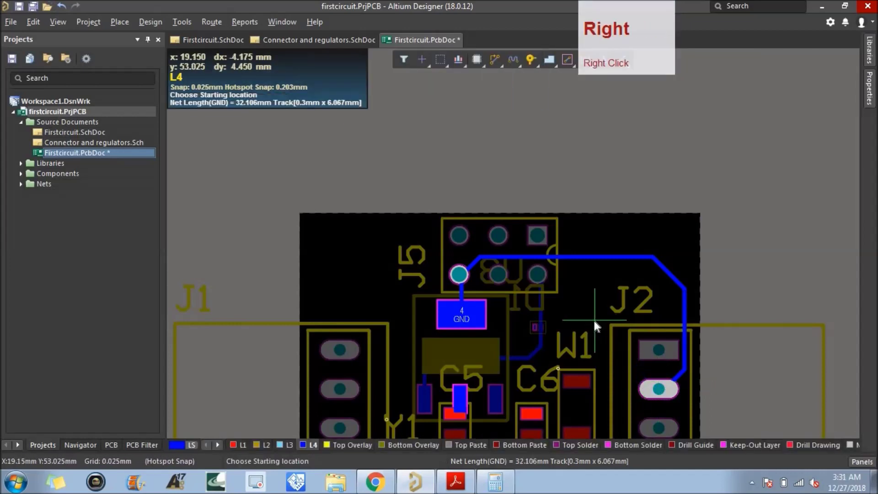
Step: Adjust the finished GND track's segments between J5 and J2
click(501, 281)
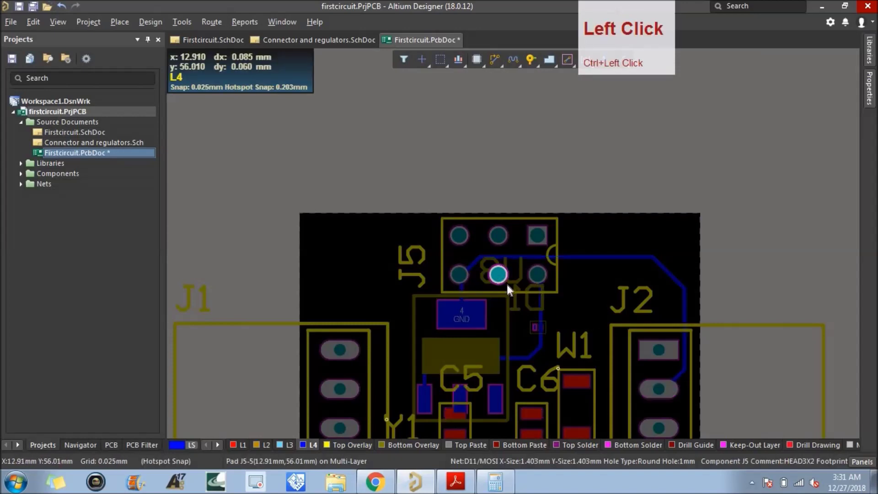
scroll(down, 3)
click(570, 286)
click(542, 283)
click(642, 401)
click(641, 352)
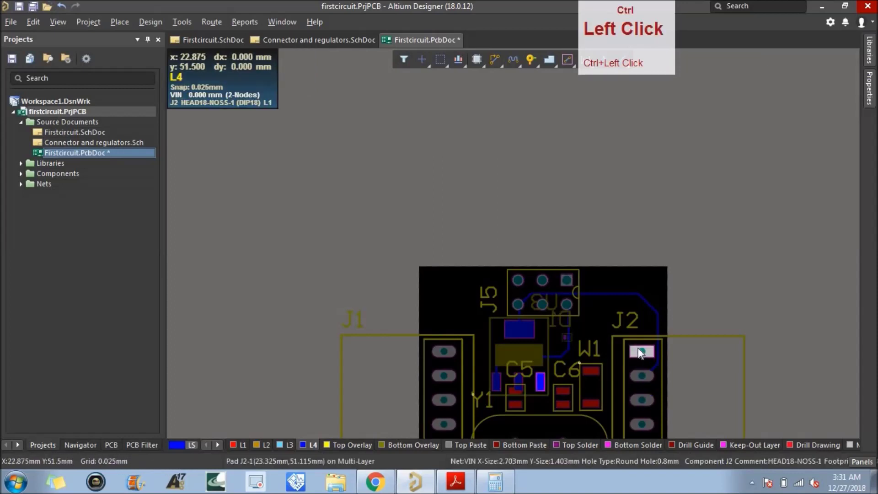
scroll(up, 3)
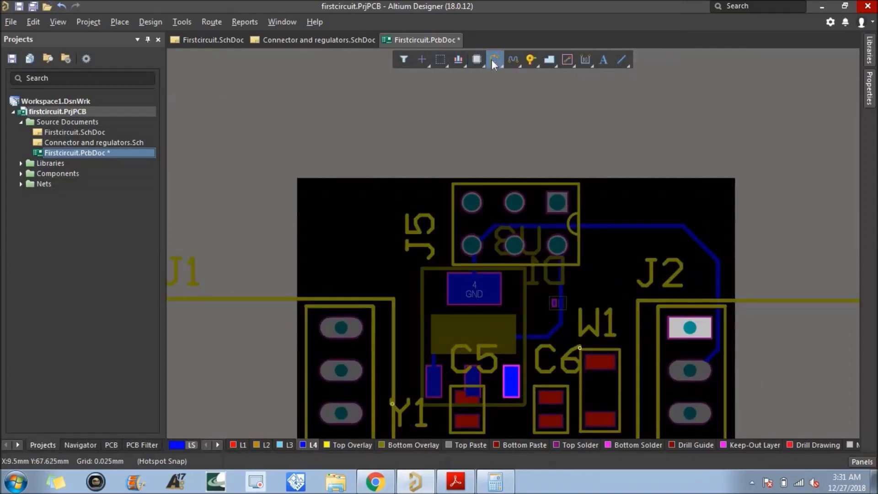
click(498, 64)
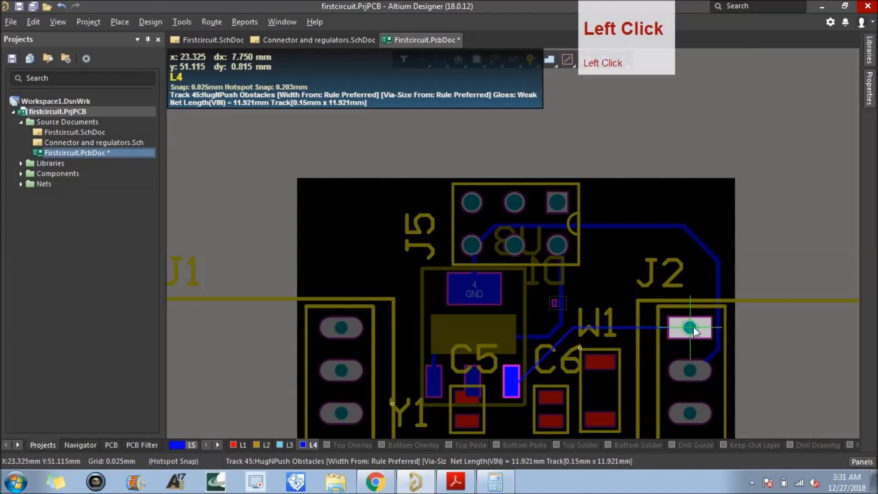
click(693, 333)
right_click(601, 259)
click(478, 377)
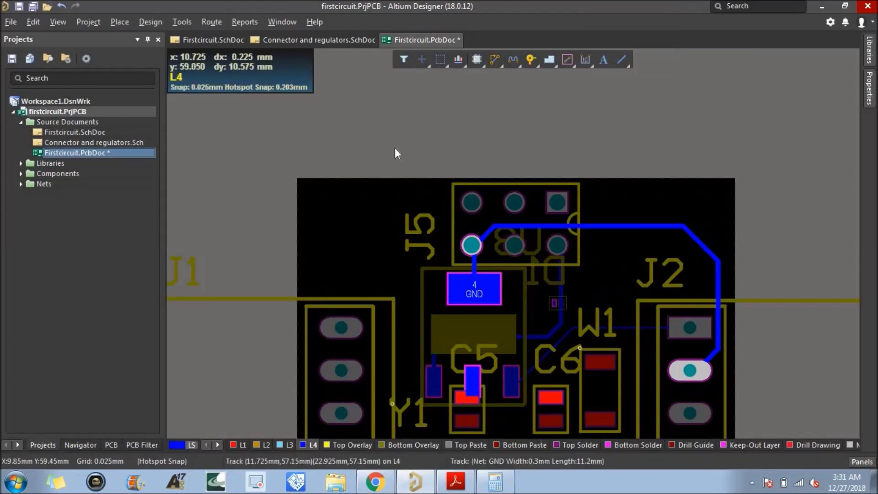
click(533, 67)
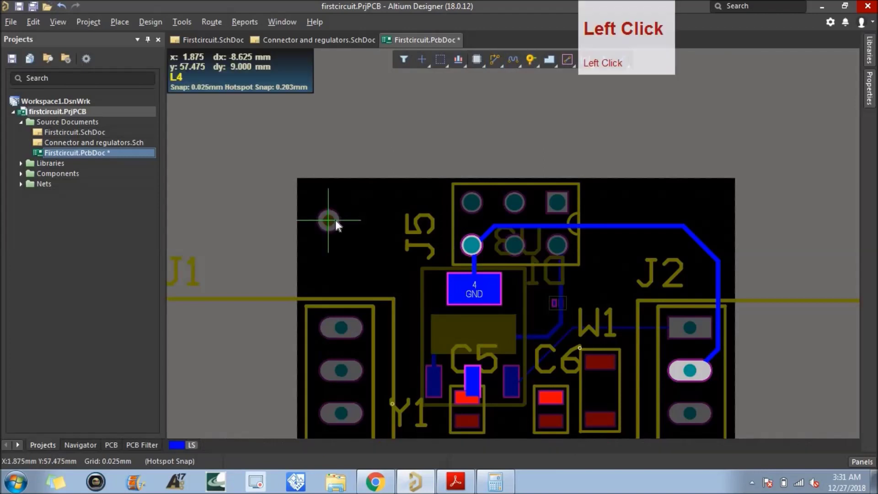
Step: Resize the top-left via to 0.4 mm diameter with a 0.2 mm hole via its Properties
right_click(350, 159)
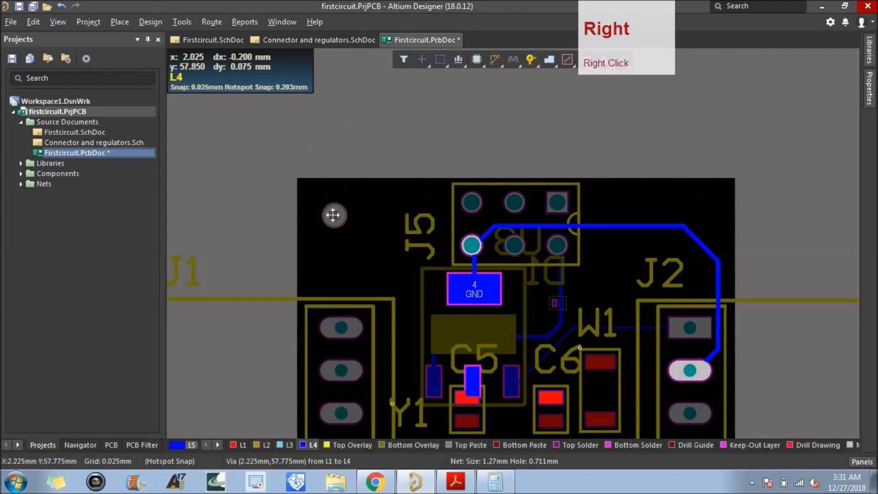
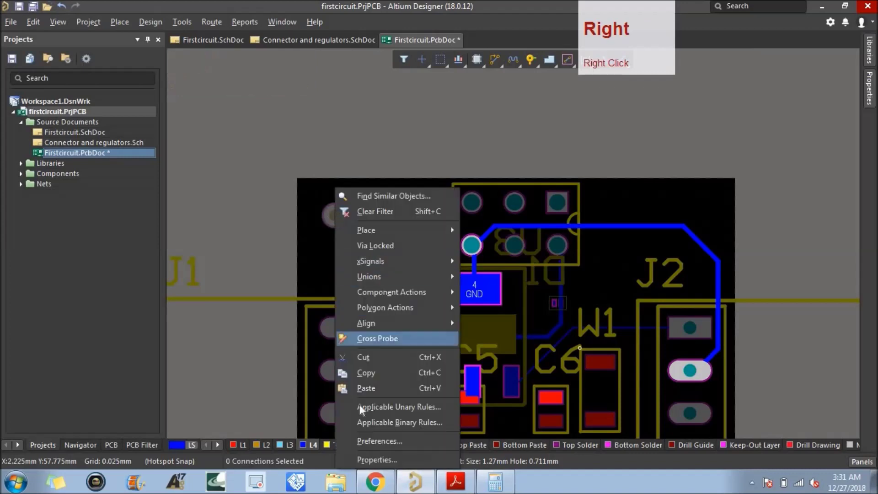
click(375, 465)
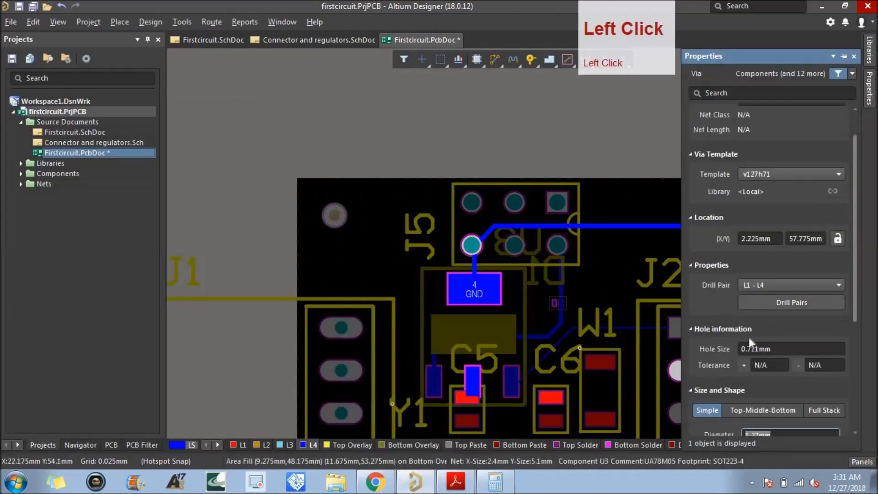
click(855, 325)
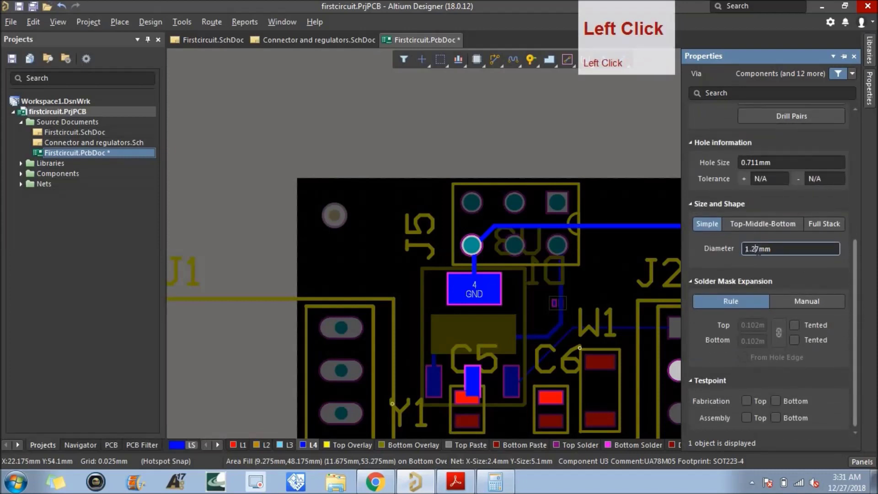
text(0.4)
key(Return)
click(857, 270)
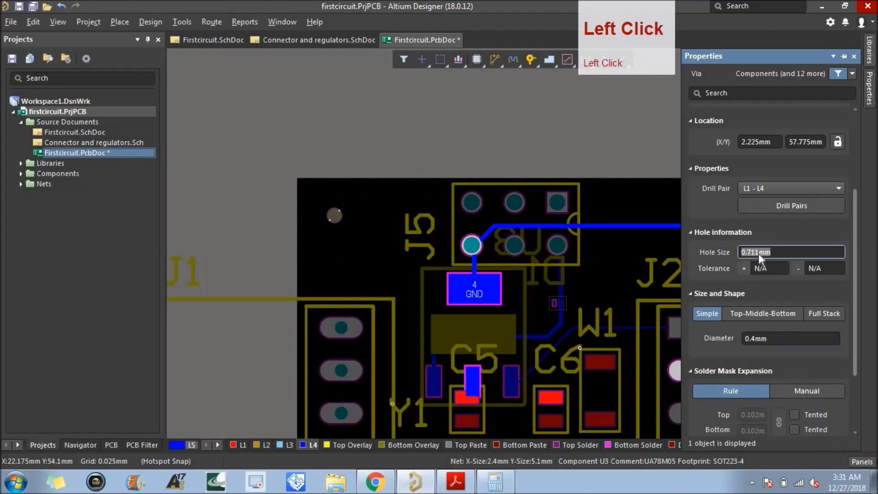
text(0.2)
key(Return)
click(348, 231)
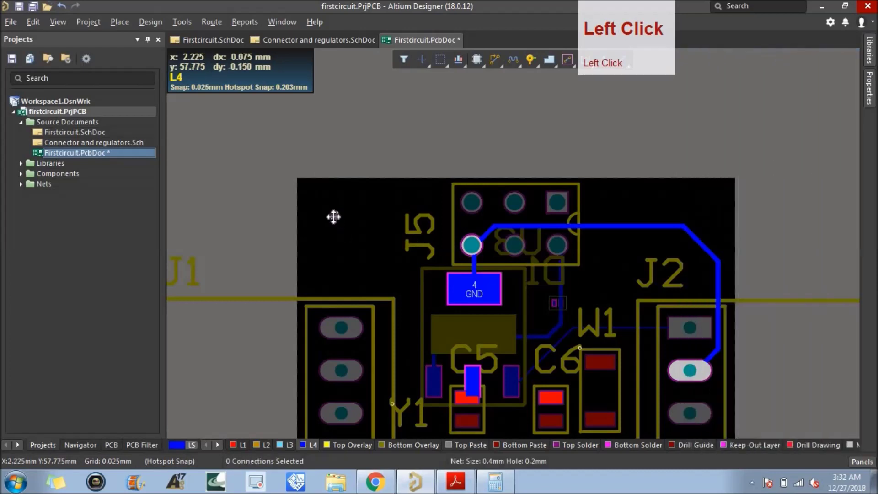
Step: Route a short +5V track left from U3's middle pad toward C5, then save the board file
key(ctrl+c)
click(340, 221)
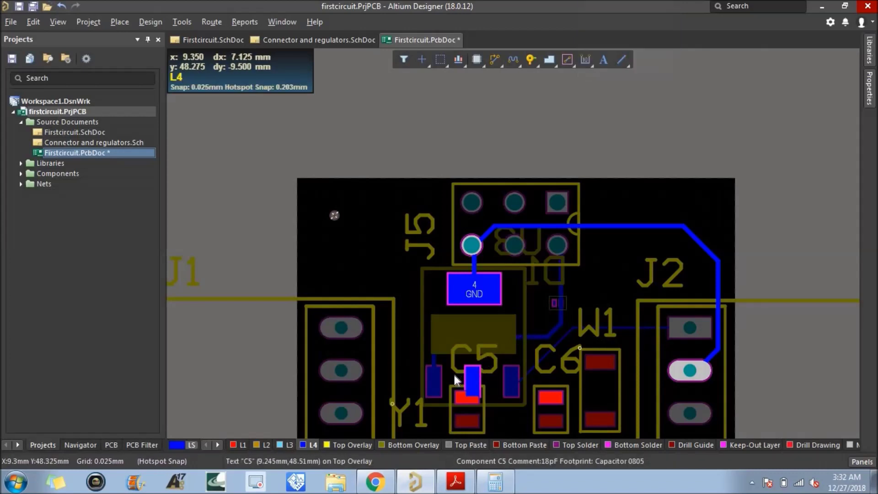
scroll(down, 3)
scroll(up, 3)
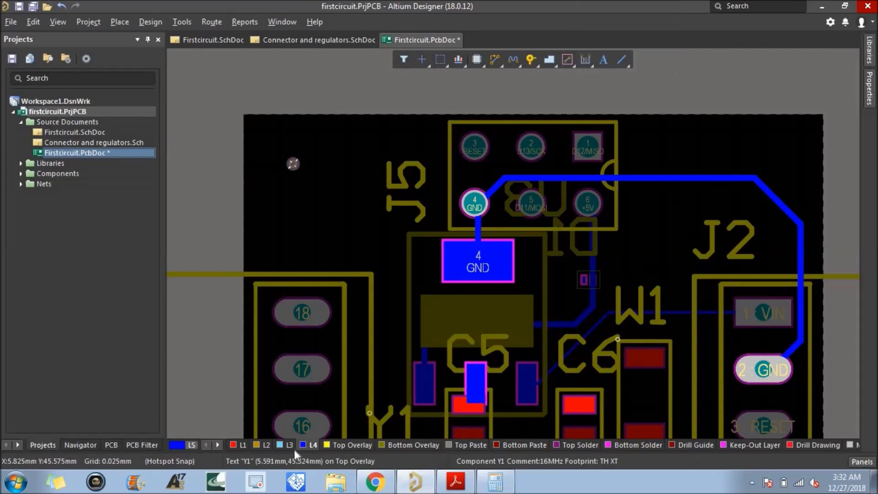
click(498, 64)
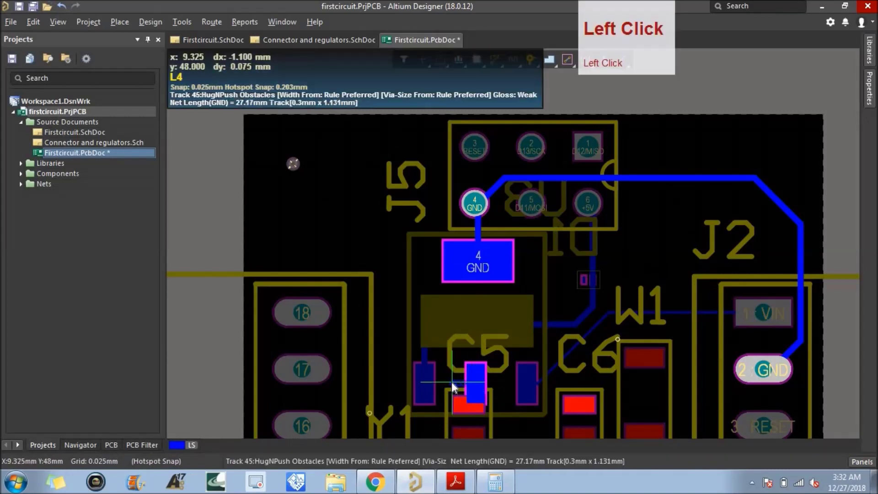
click(452, 390)
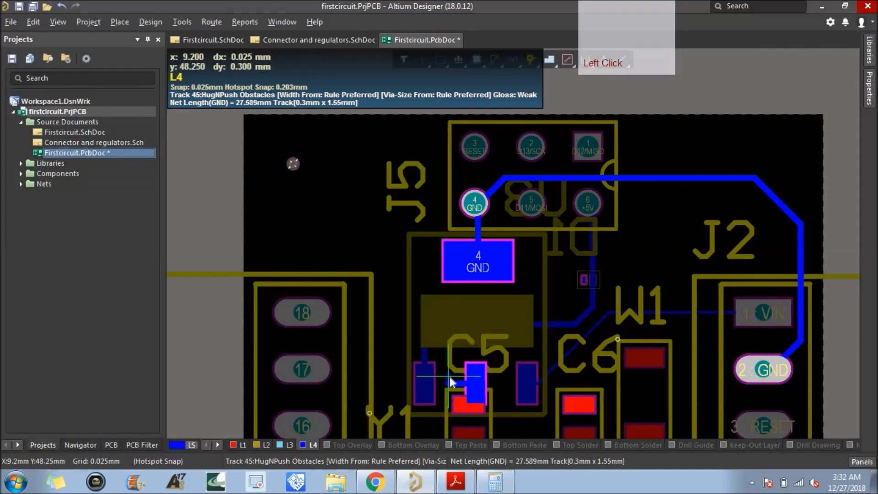
click(453, 380)
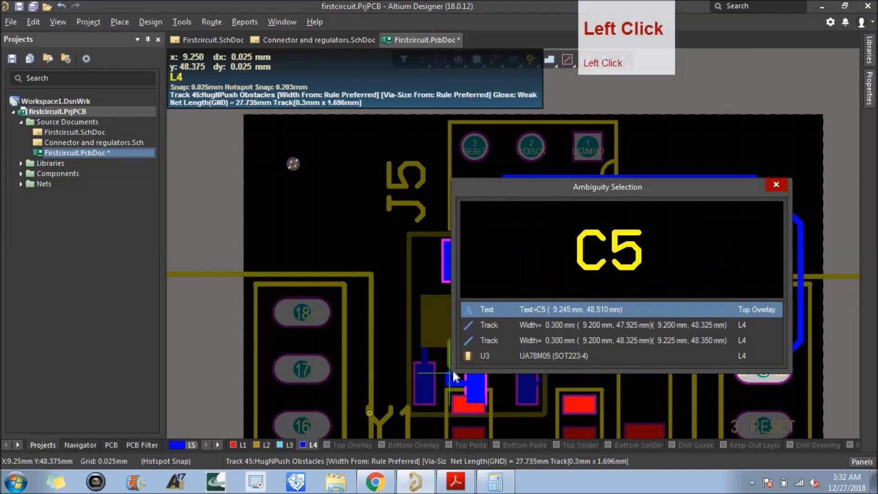
right_click(439, 367)
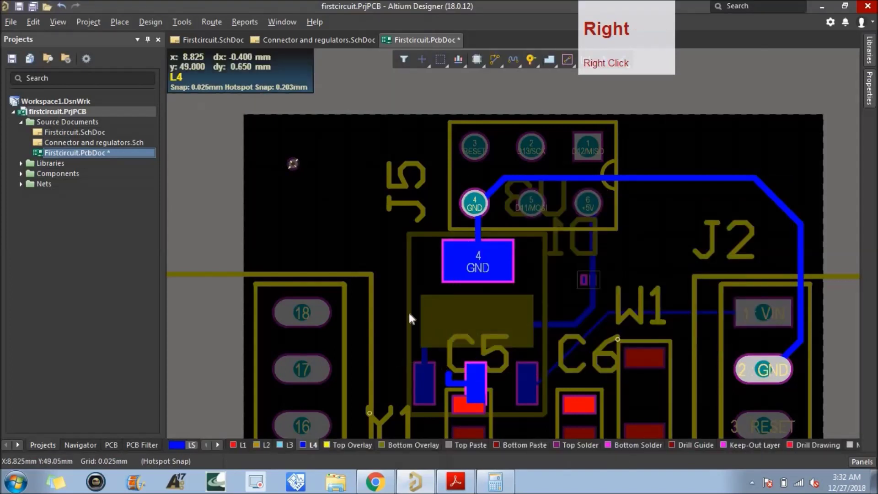
click(25, 11)
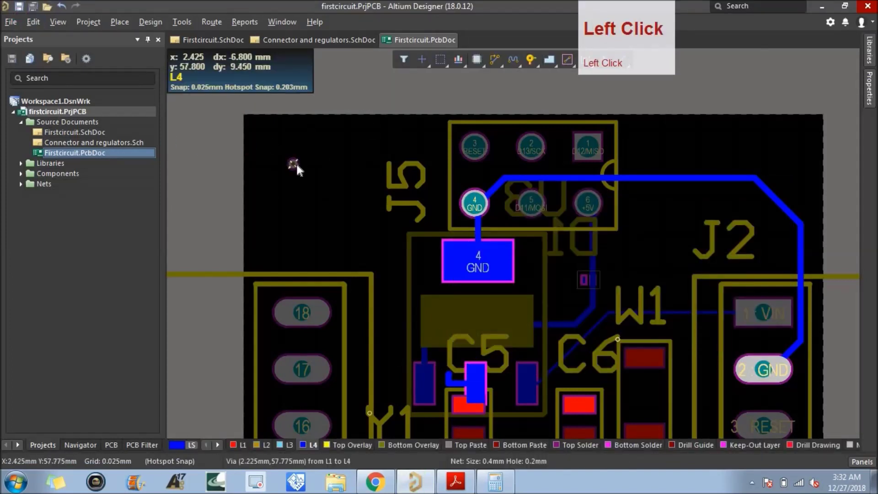
click(429, 352)
Step: Place a 1.27 mm / 0.711 mm GND via beside the regulator pad under C5
click(453, 378)
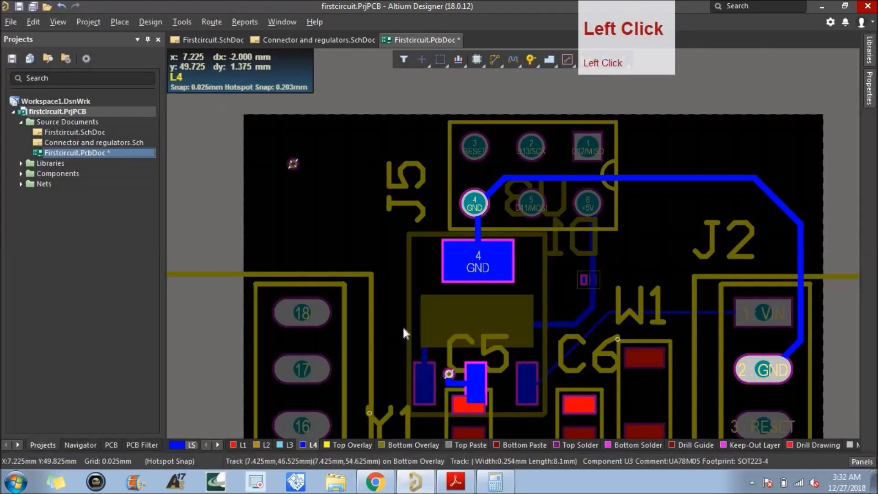
scroll(up, 3)
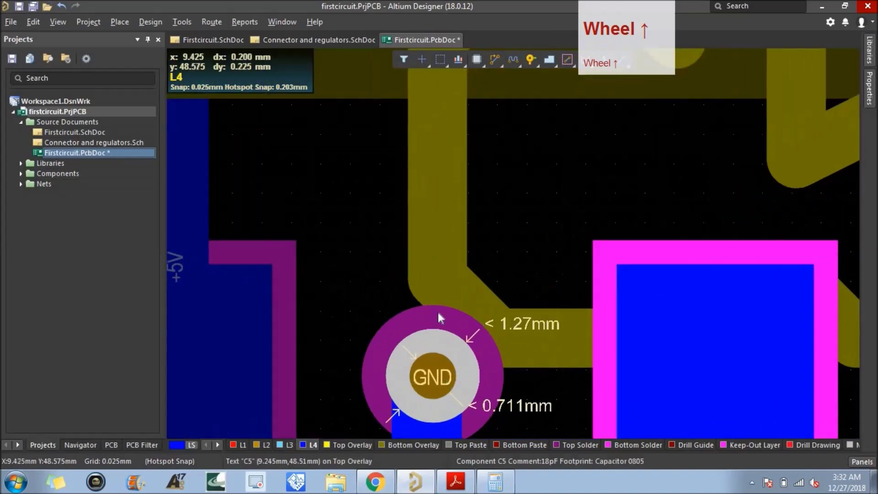
Step: Open the PCB Rules editor showing the Width rule at 0.15 mm preferred, 0.5 mm max
click(149, 30)
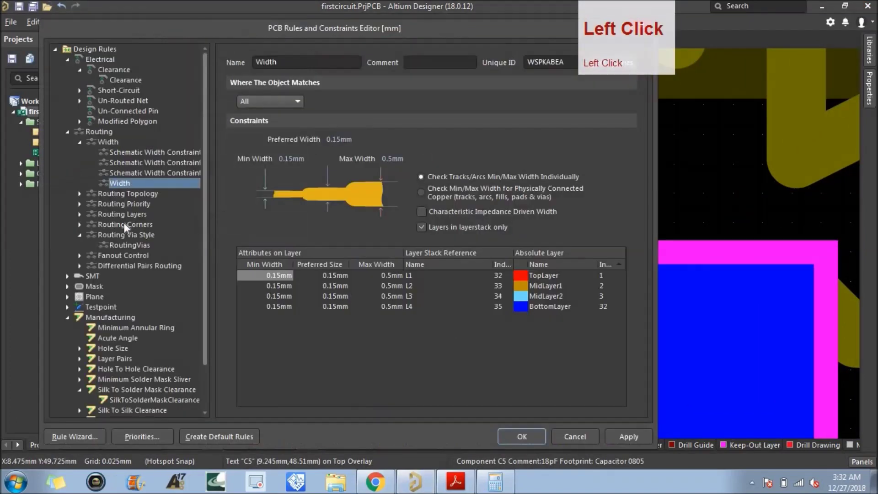
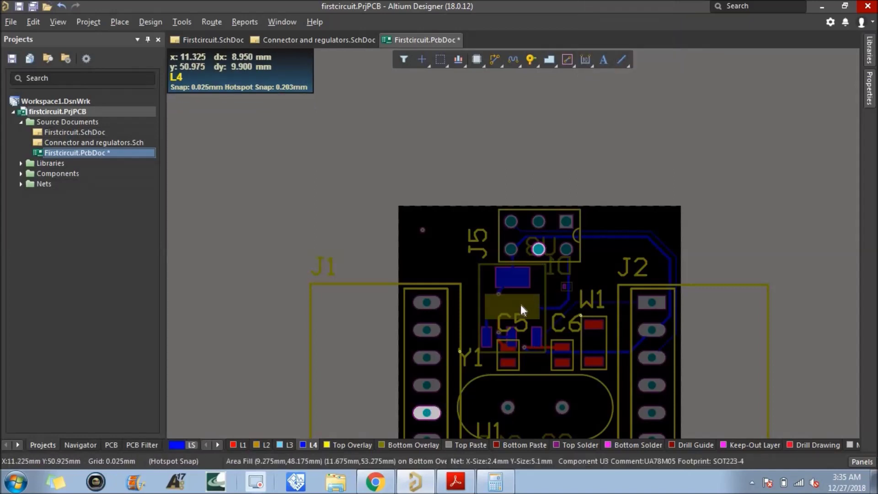
Step: Route the 0.15 mm D11/MOSI track on L4 from the header pin past C5 down to the J1 pad
scroll(down, 3)
scroll(up, 3)
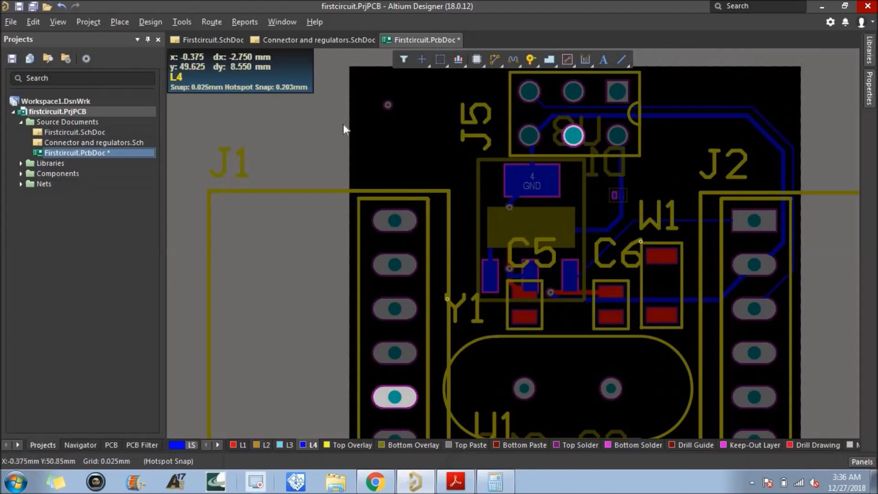
click(494, 63)
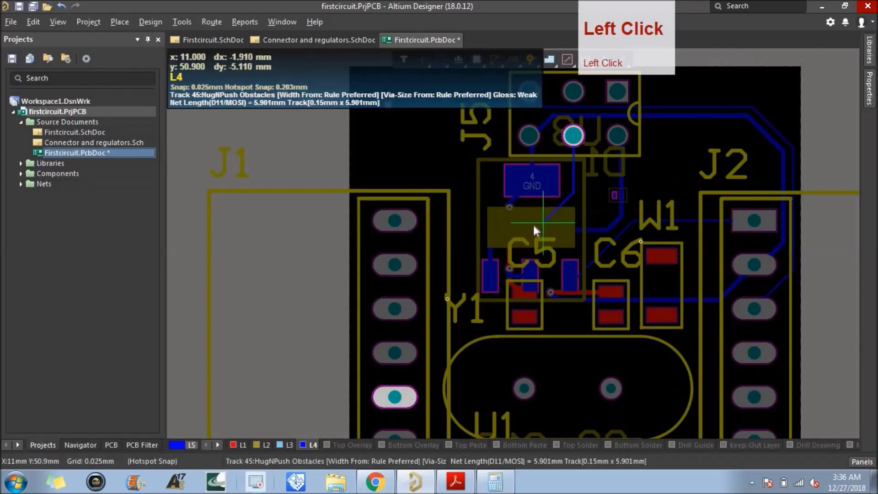
click(560, 220)
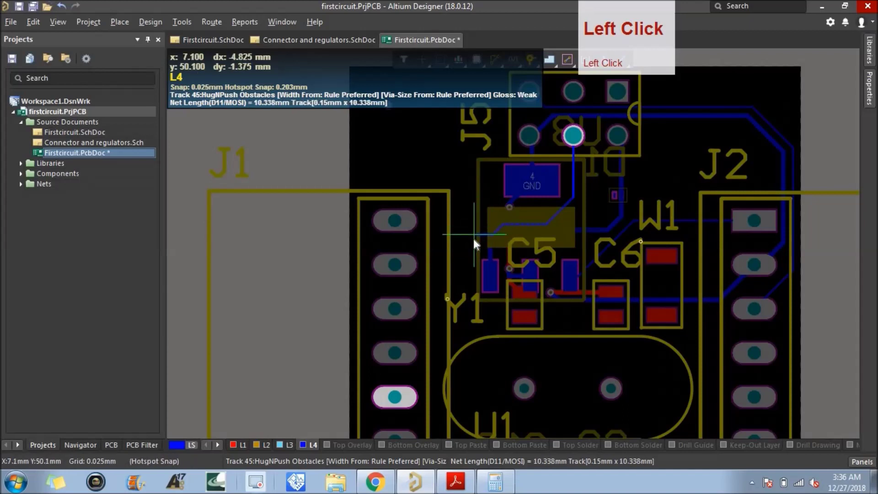
click(501, 223)
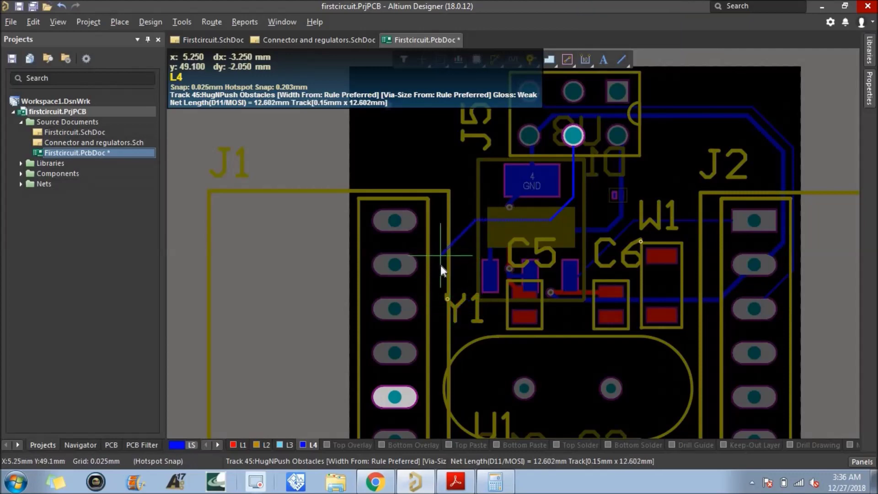
scroll(up, 3)
scroll(down, 3)
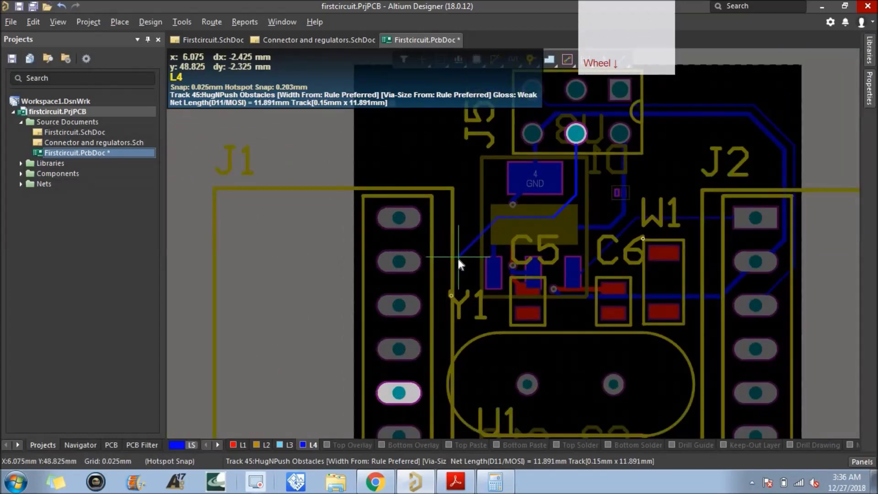
click(455, 262)
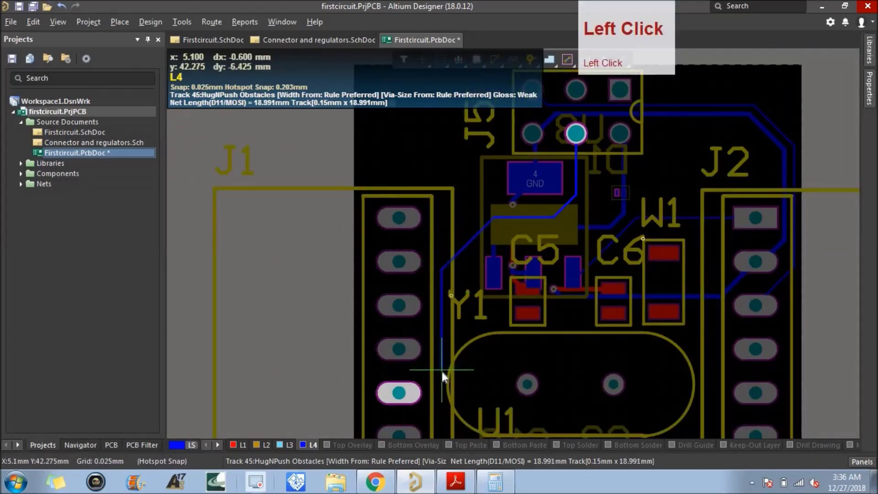
click(448, 371)
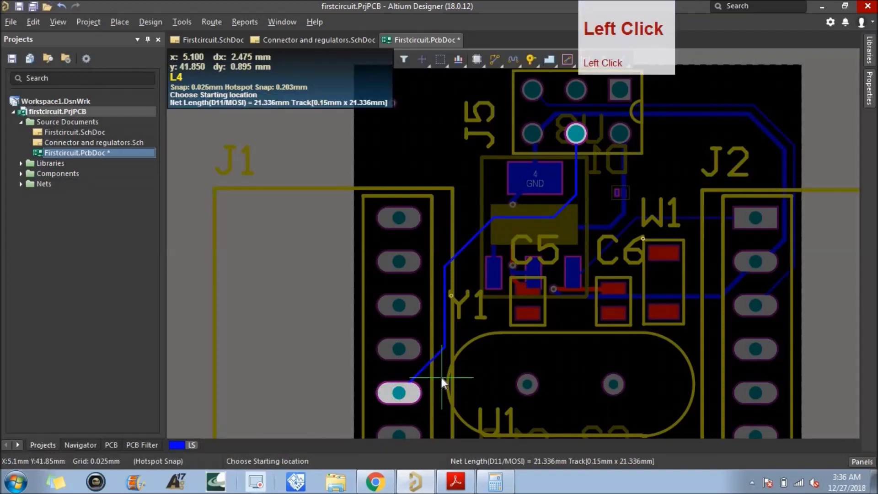
right_click(444, 382)
click(406, 355)
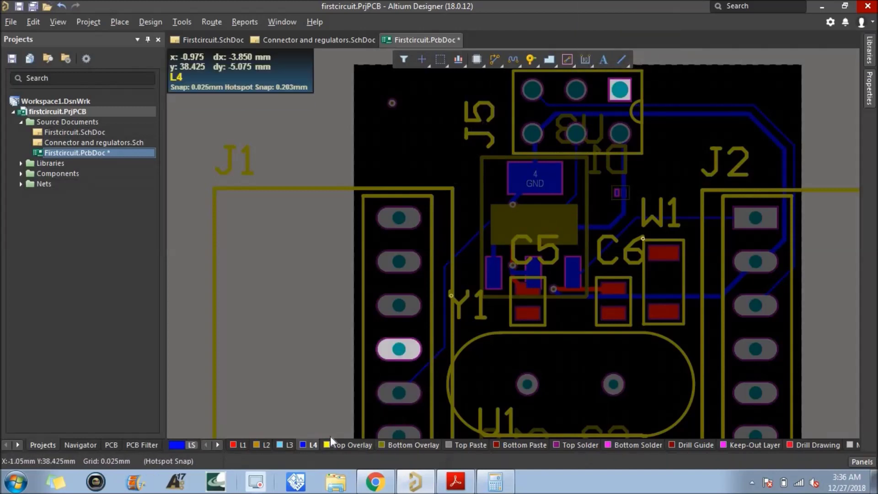
Step: Route the D12/MISO track on L4 from the J1 pad up across the board top to the header pin
click(500, 58)
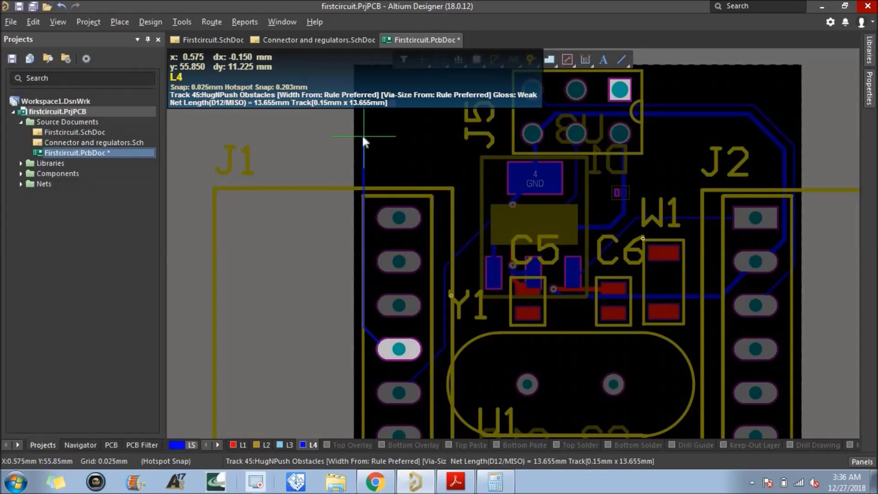
click(366, 141)
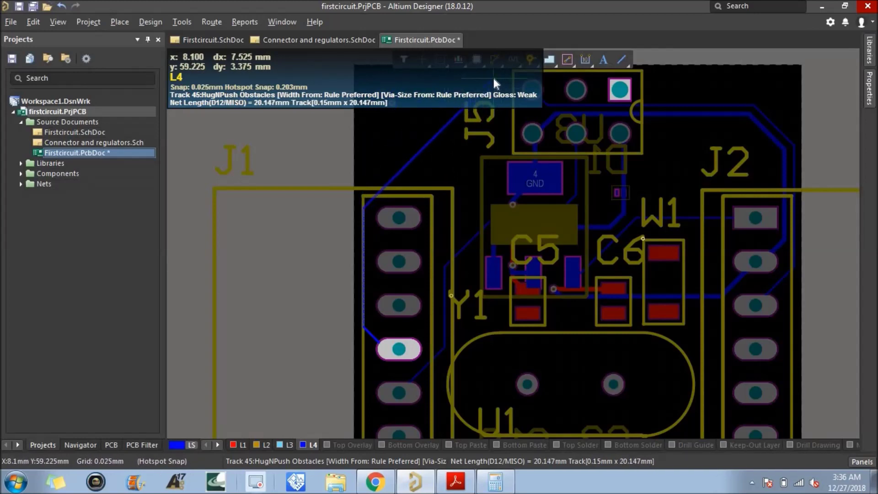
click(499, 76)
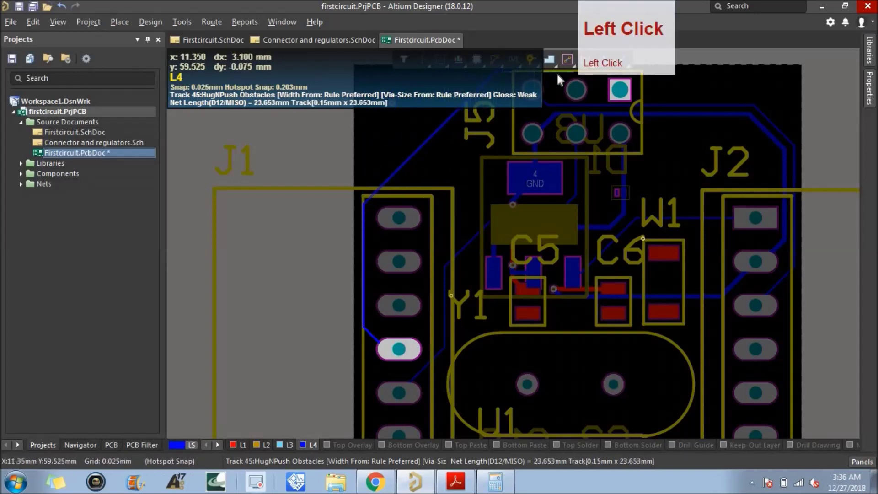
click(612, 78)
right_click(689, 84)
scroll(down, 3)
scroll(up, 3)
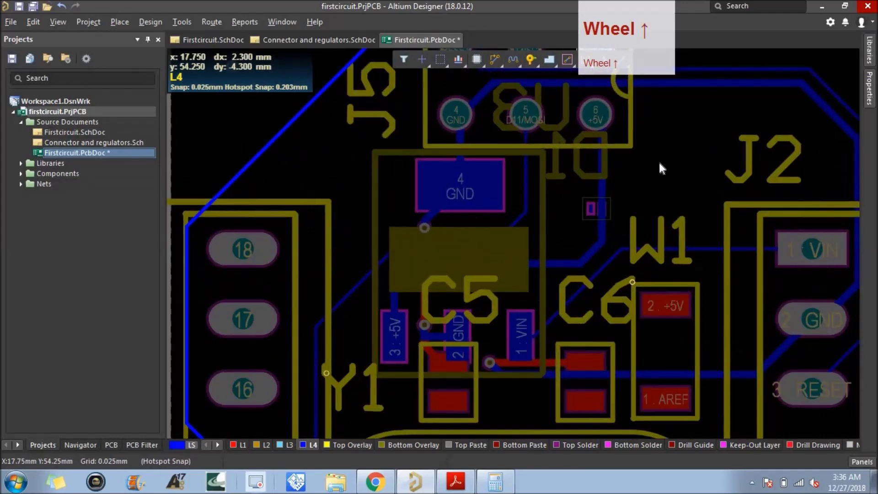
scroll(down, 3)
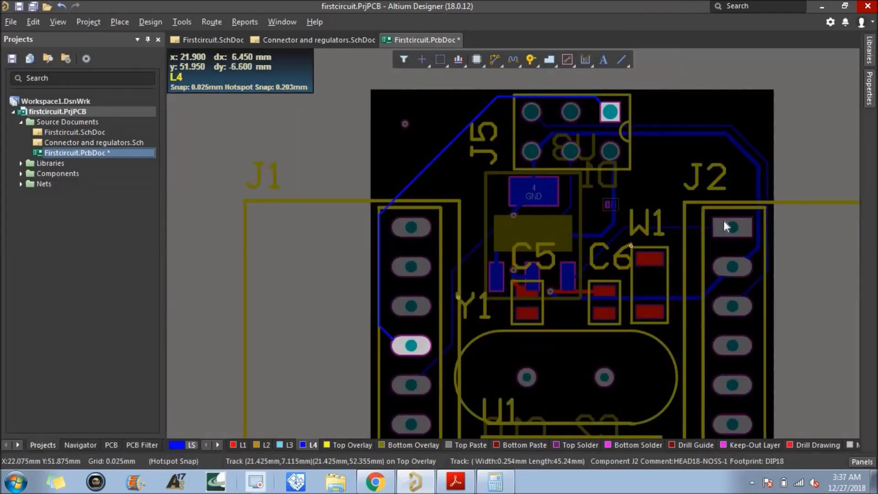
scroll(down, 3)
Step: Route a short L1 track from C6's lower pad to Y1's right crystal pin
click(607, 325)
click(611, 321)
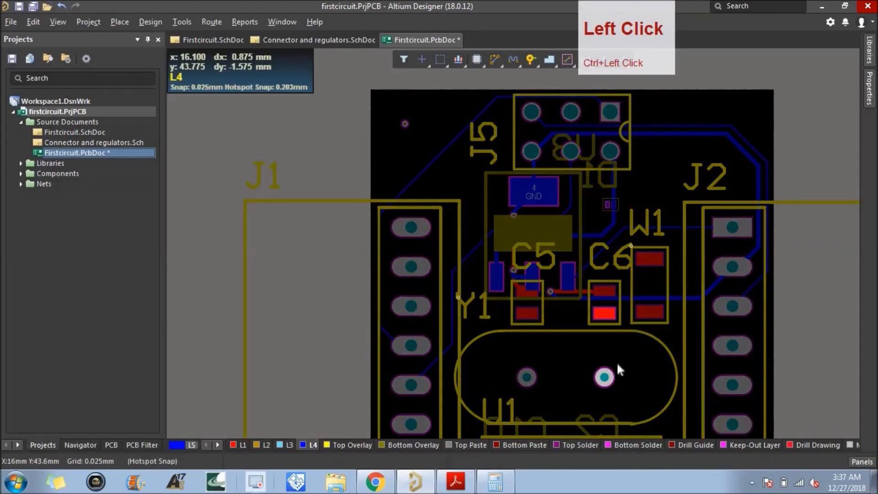
click(528, 319)
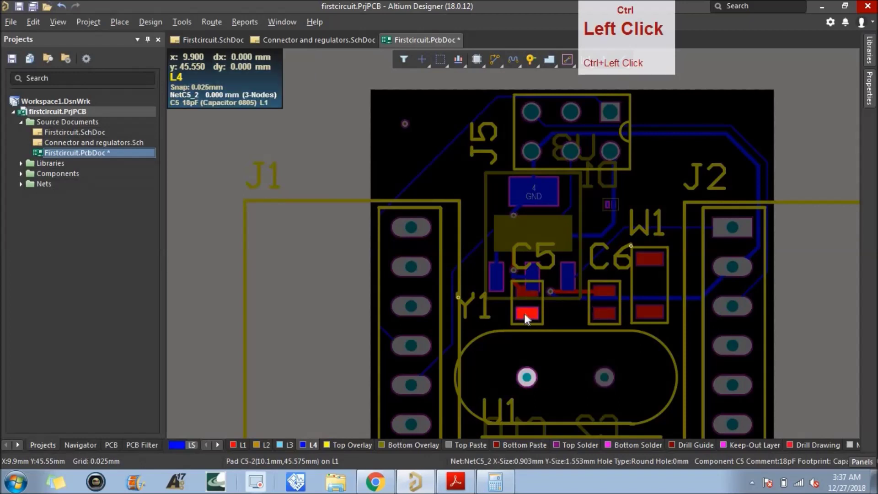
click(610, 322)
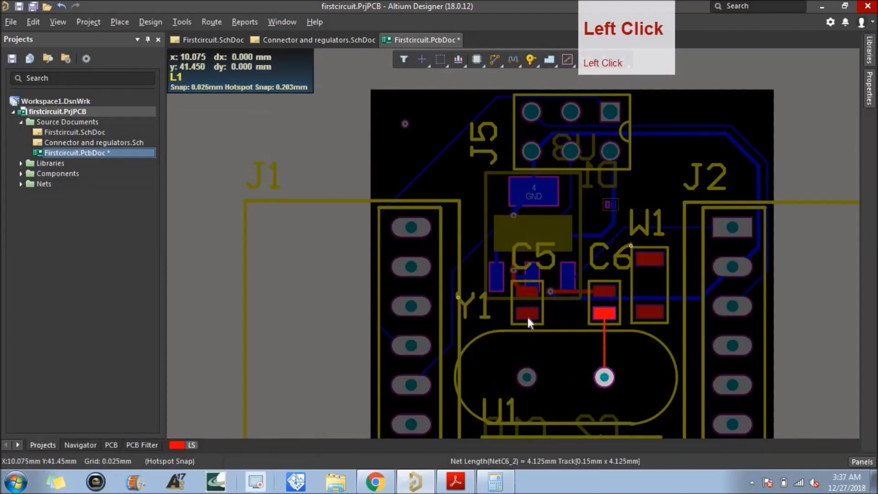
right_click(504, 353)
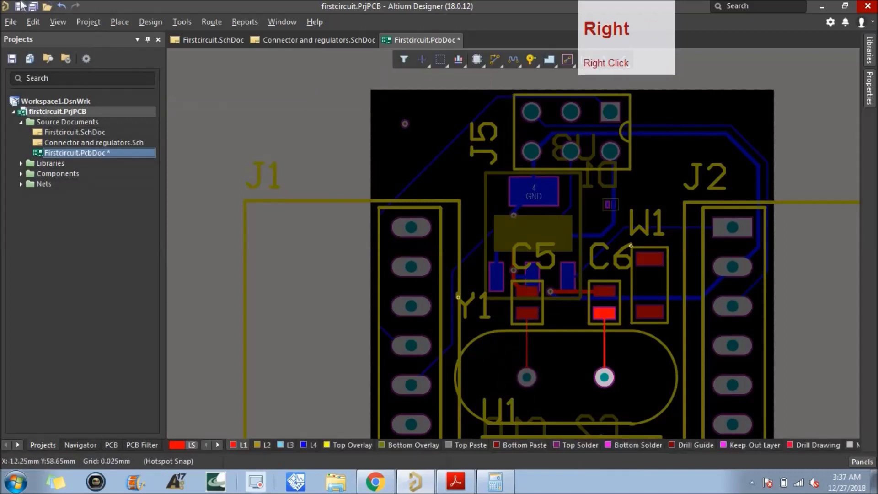
Step: Save the board and select the +5V track near W1
click(22, 10)
click(650, 320)
click(651, 264)
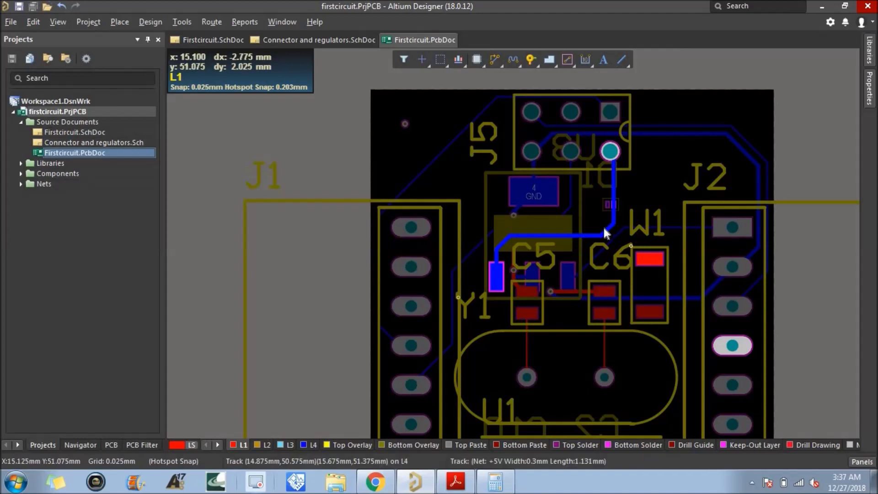
Step: Route a 0.3 mm +5V track on L1 from the via beside W1 to W1's +5V pad
scroll(up, 3)
key(ctrl+v)
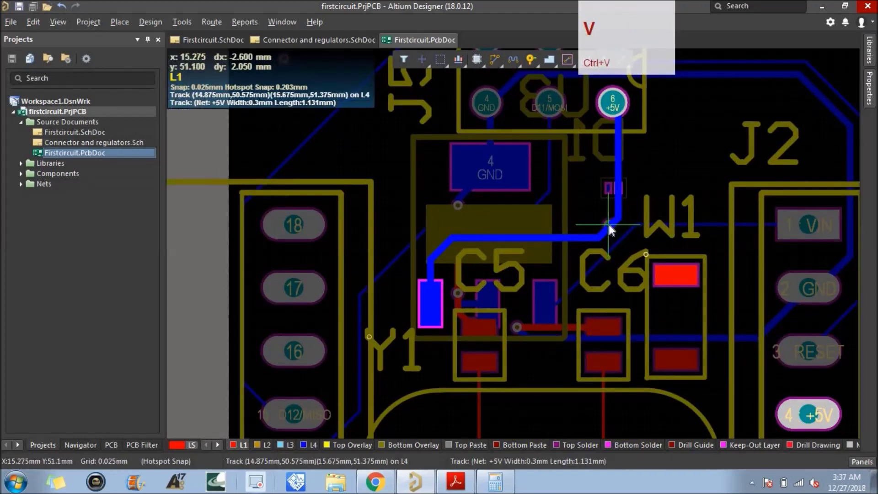
click(613, 232)
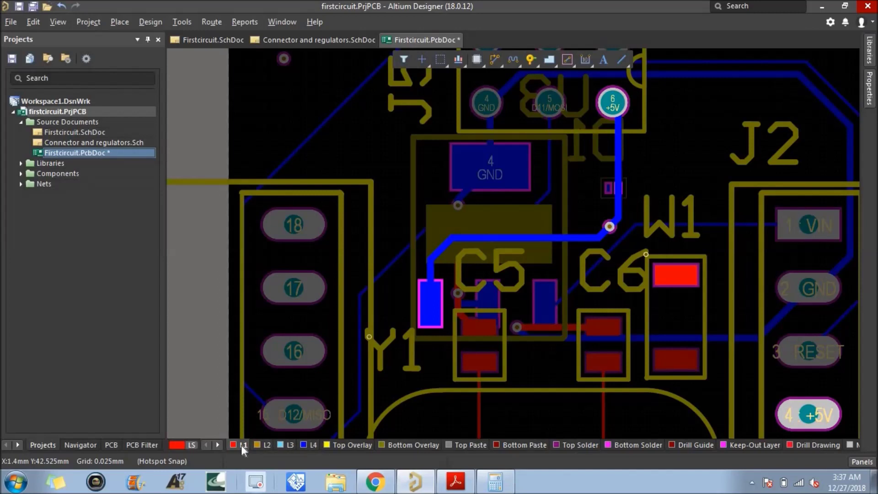
click(496, 66)
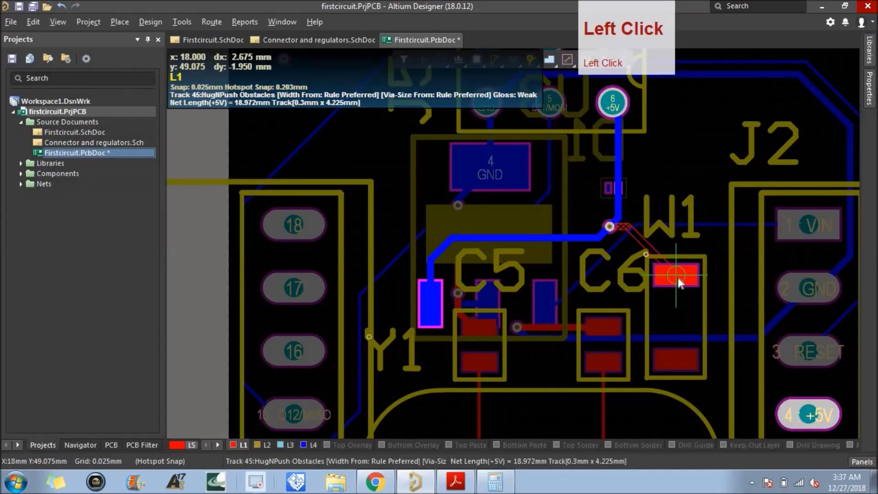
scroll(down, 3)
scroll(up, 3)
scroll(down, 3)
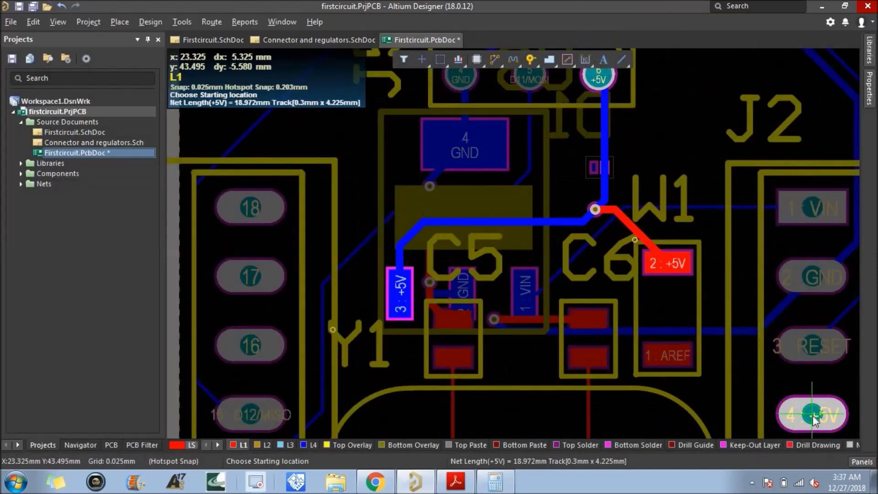
Step: Route the +5V track from J2 pin 4 diagonally back to W1's +5V pad
click(816, 421)
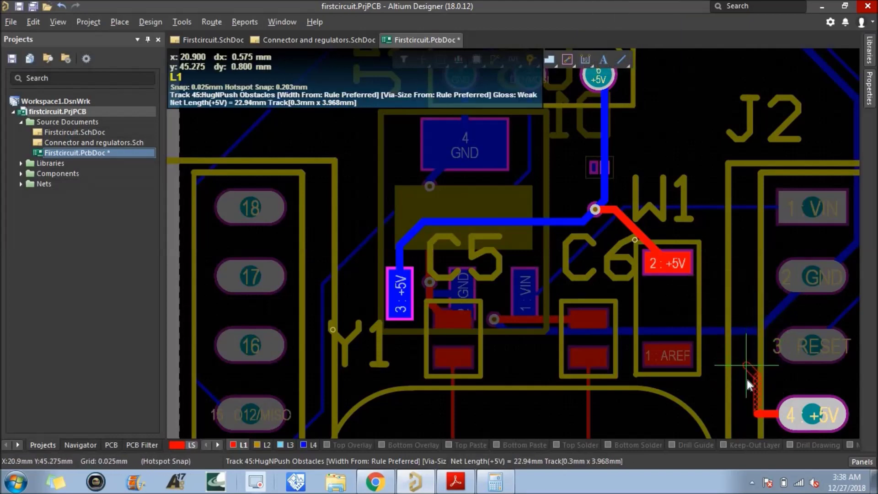
key(BackSpace)
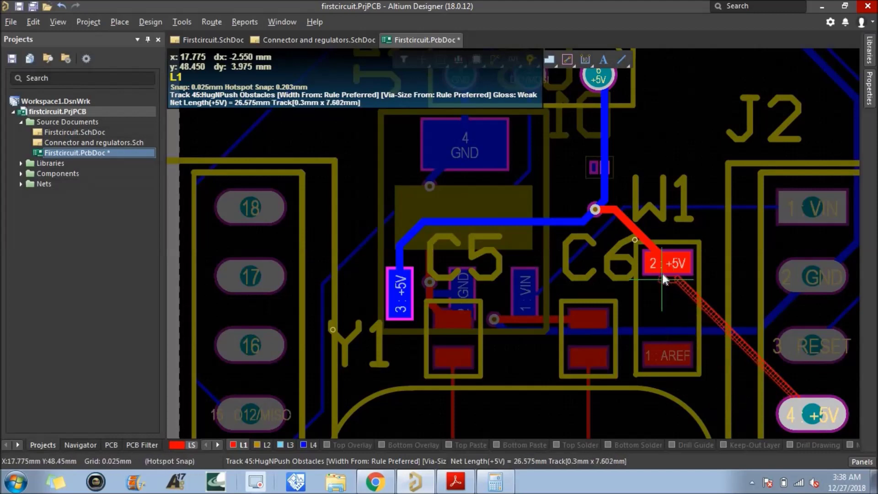
click(667, 267)
scroll(down, 3)
right_click(710, 377)
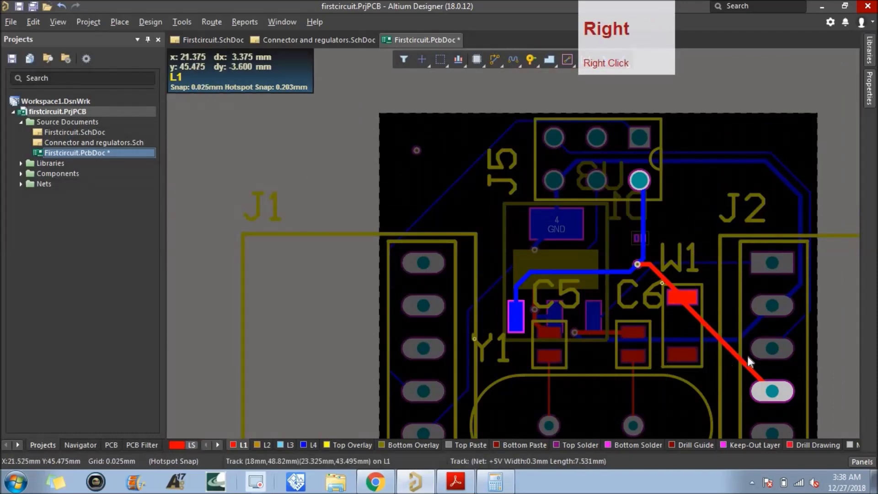
click(425, 271)
click(425, 270)
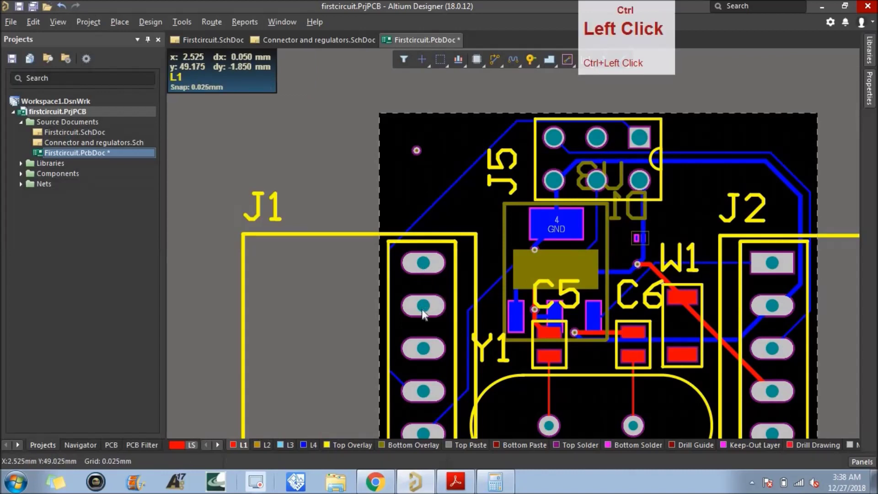
Step: Set up interactive routing on layer L1 starting from the U1 D12/MISO pin
click(427, 312)
click(427, 353)
click(440, 358)
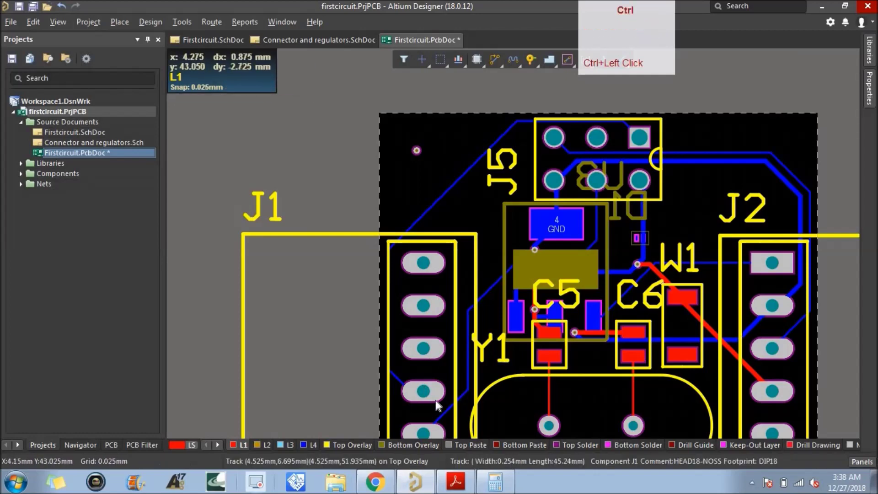
click(430, 397)
scroll(down, 3)
click(793, 360)
click(793, 404)
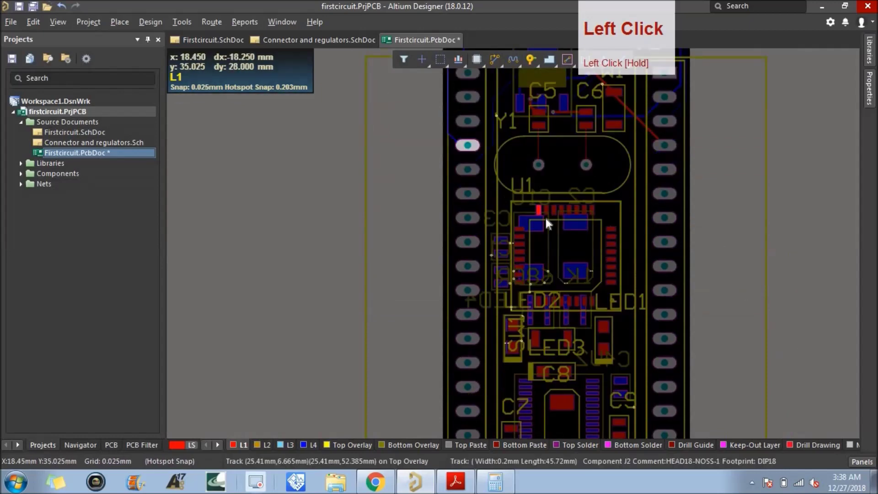
scroll(up, 3)
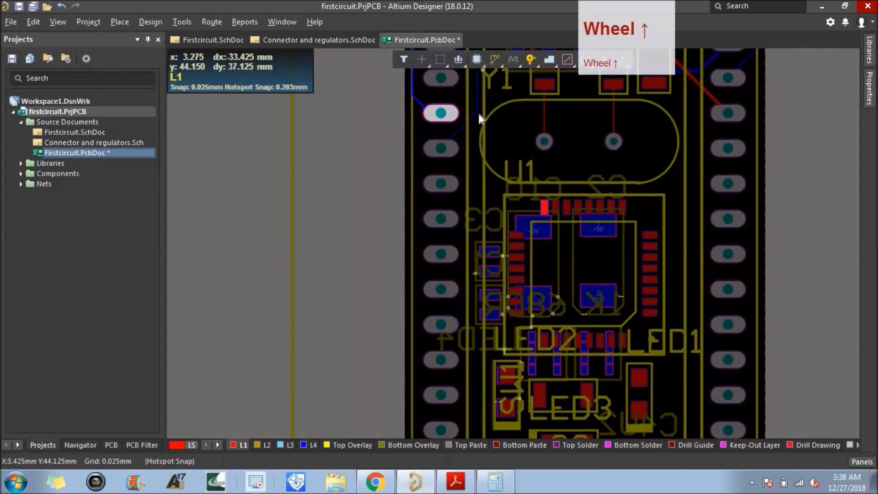
scroll(up, 3)
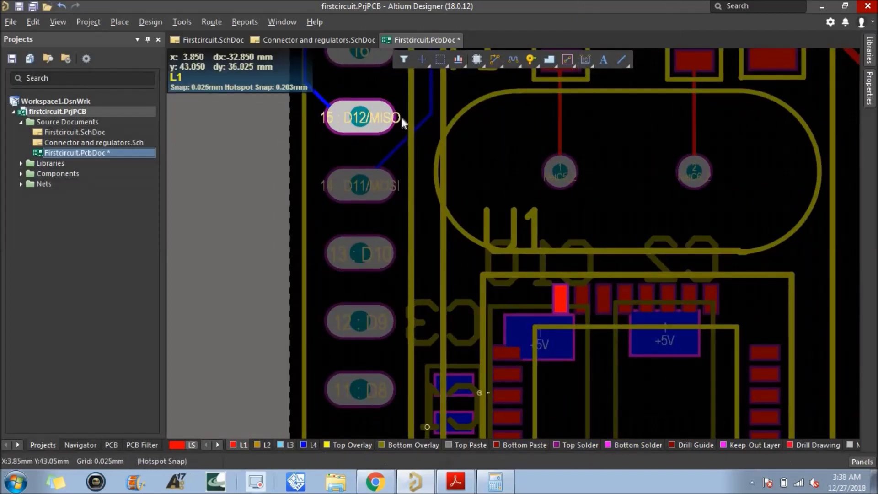
Step: Route a straight 0.15 mm D12/MISO track from U1 to the header pin and review it
click(496, 68)
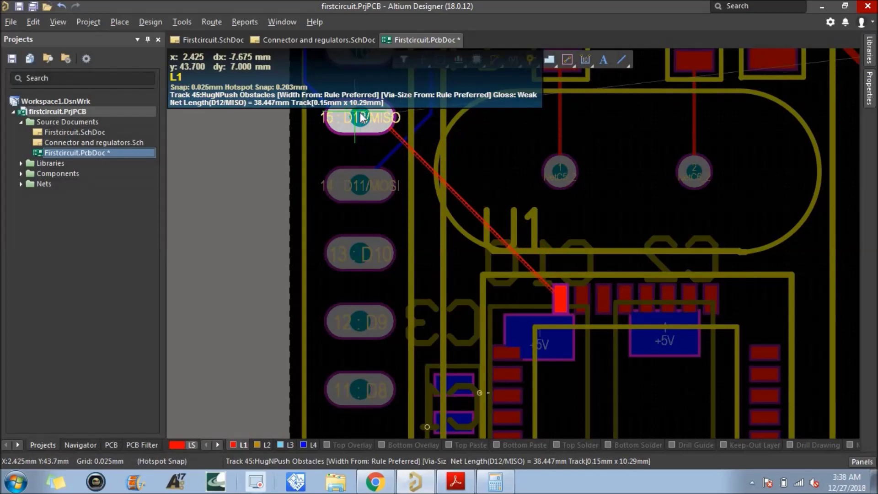
click(365, 120)
right_click(602, 222)
scroll(down, 3)
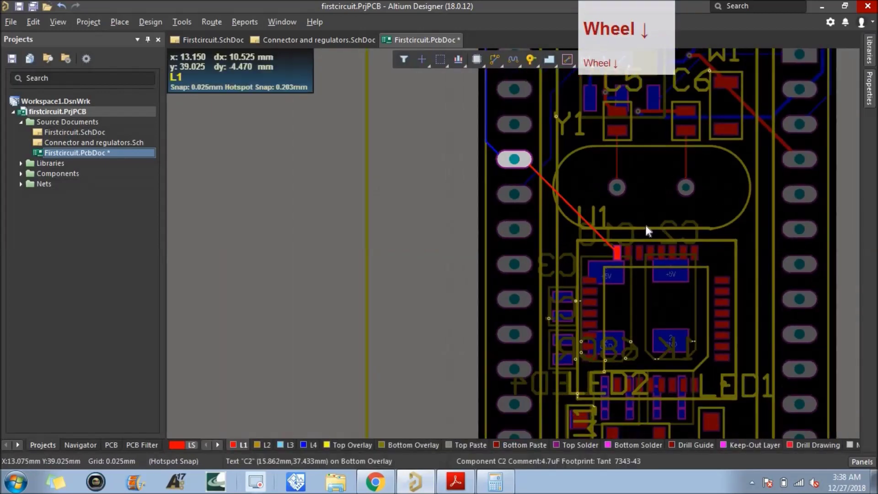
click(623, 258)
scroll(up, 3)
scroll(down, 3)
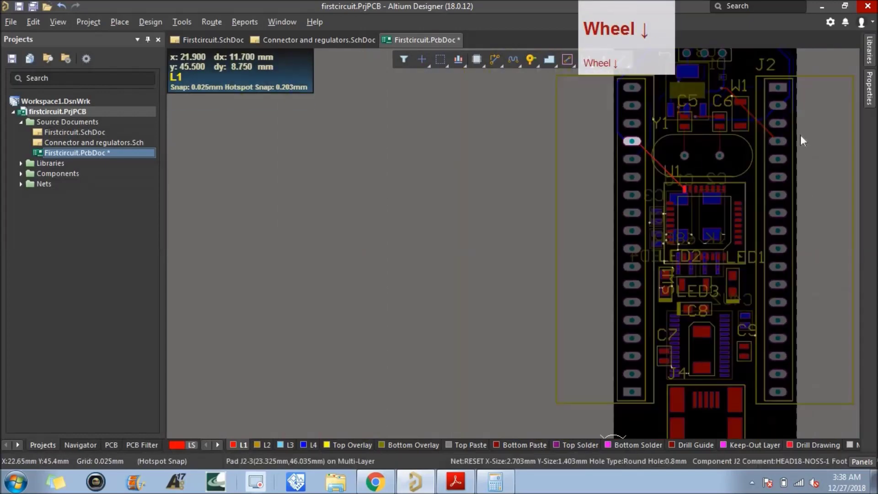
click(769, 402)
scroll(up, 3)
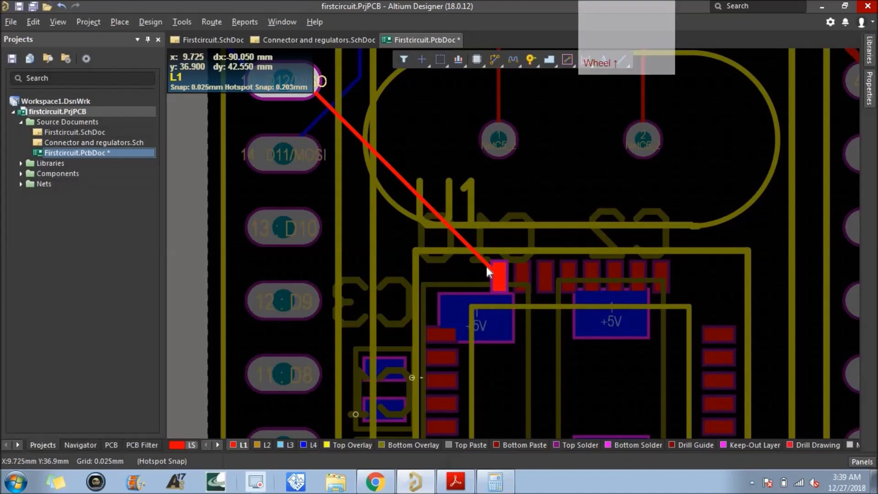
click(487, 268)
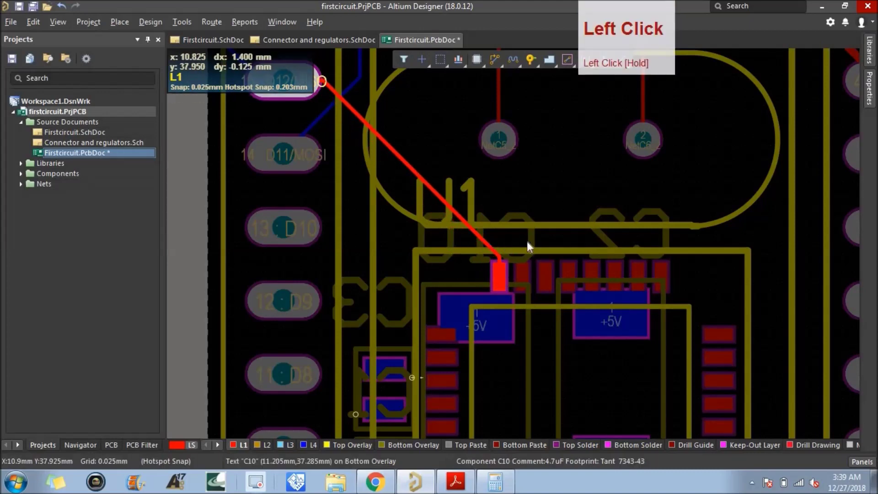
scroll(down, 3)
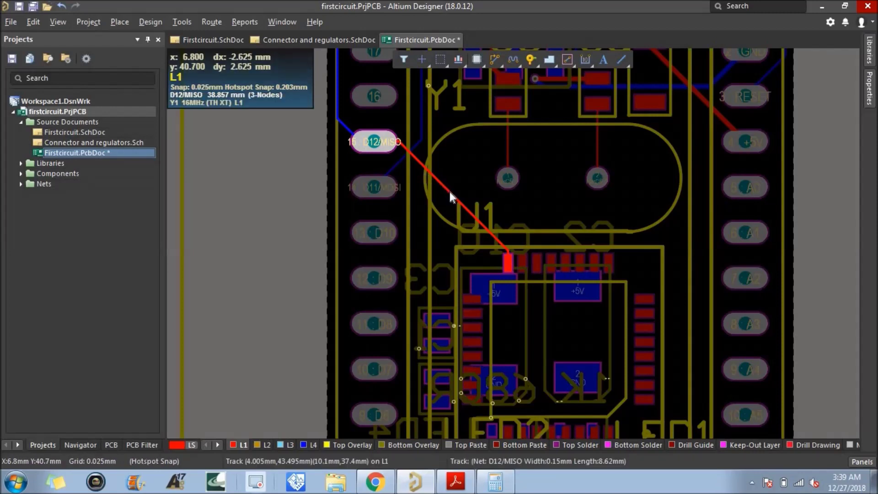
Step: Inspect the Y1 crystal pins and abandon a first routing attempt from the crystal
click(510, 185)
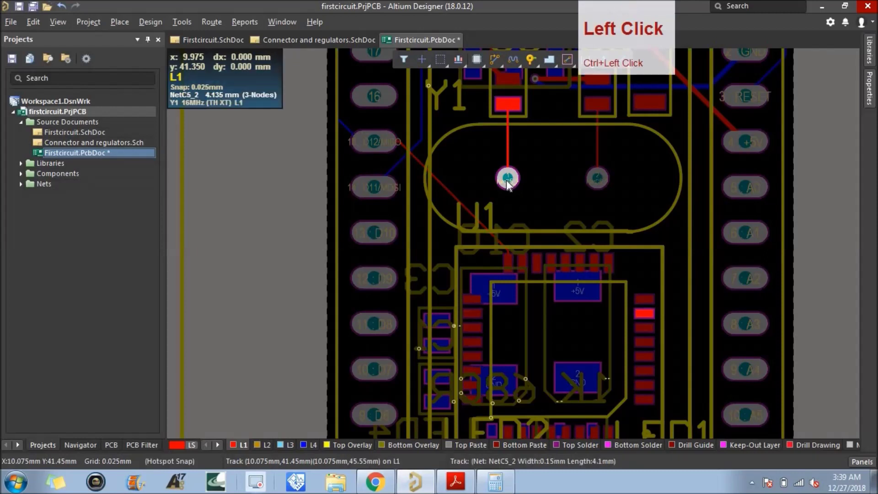
click(603, 184)
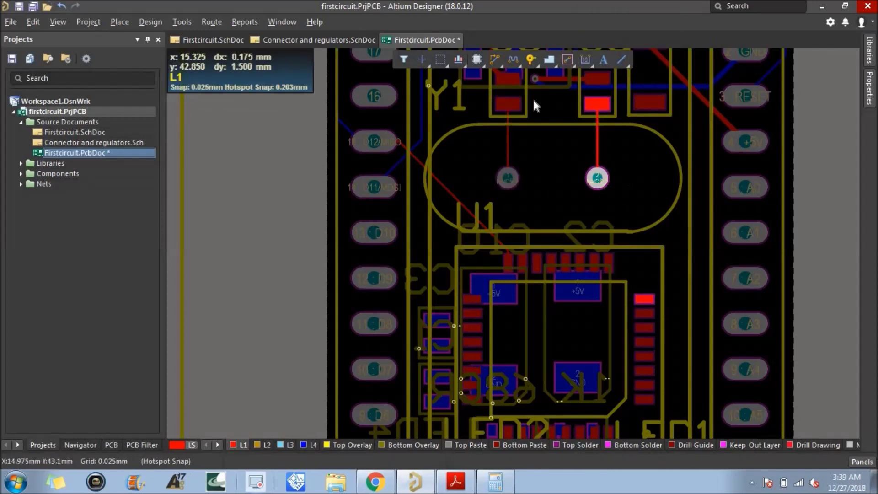
click(494, 64)
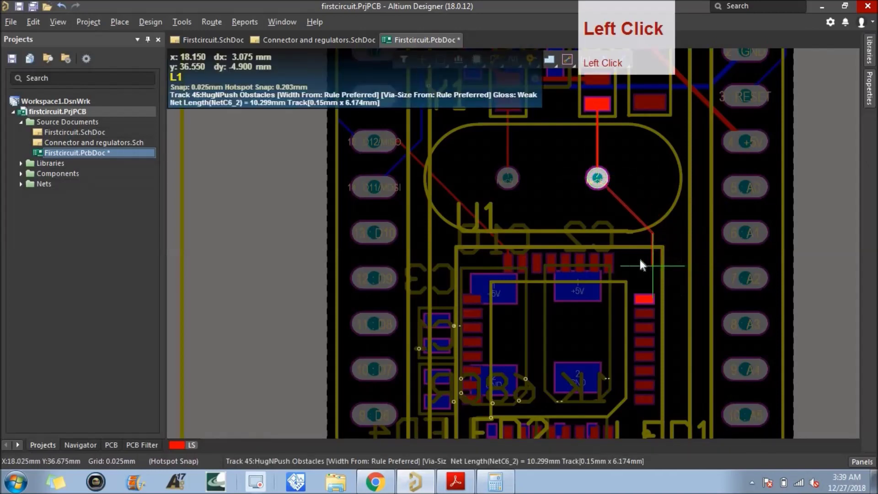
click(647, 304)
right_click(676, 263)
Step: Route the NetC5_2 track from Y1's left pin around the crystal to the right-side pad
click(650, 319)
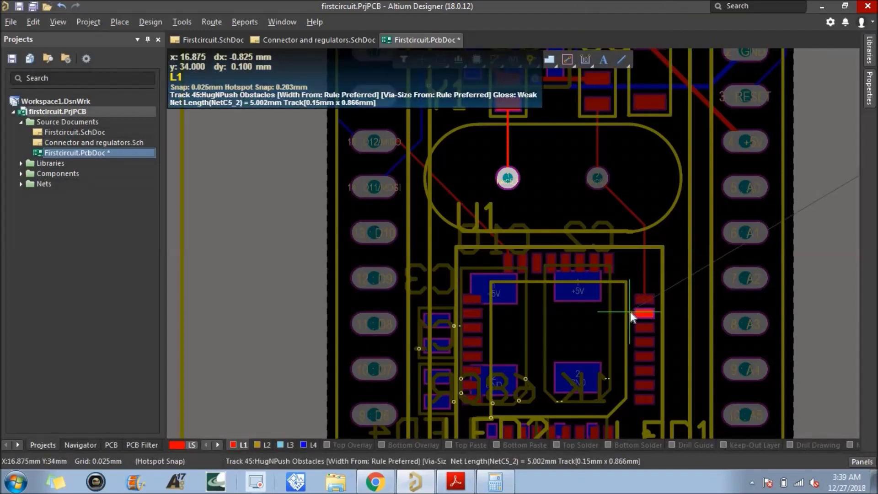
click(634, 316)
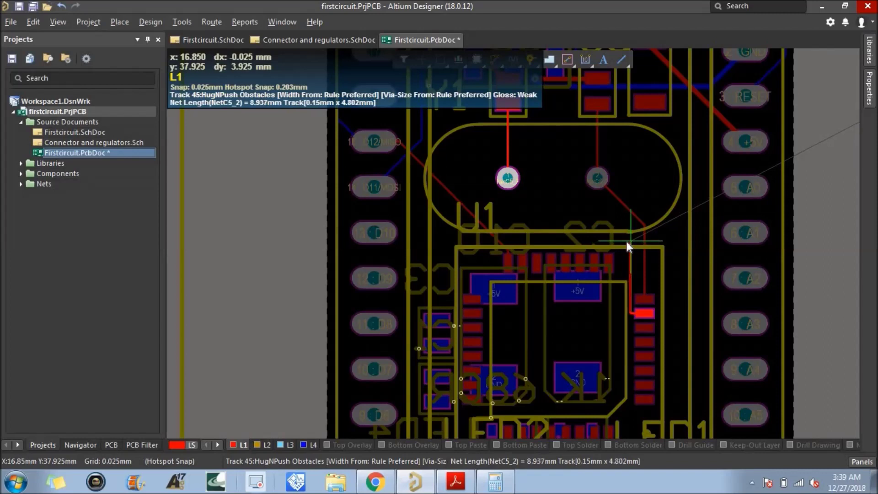
click(631, 244)
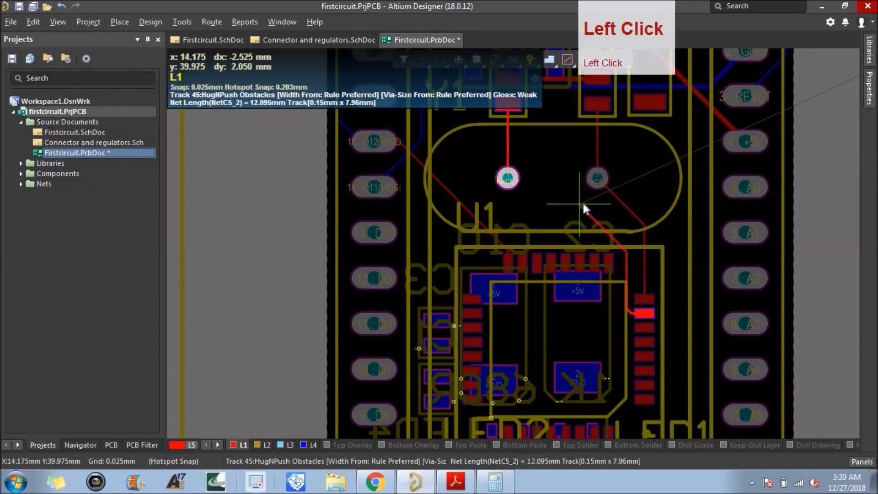
click(592, 204)
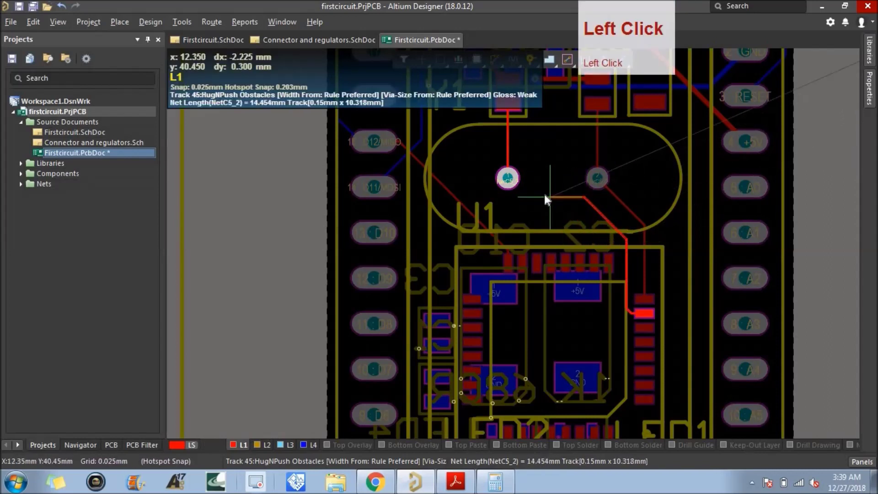
click(510, 183)
Step: End routing and fit the whole board in view to check the crystal route
right_click(809, 227)
scroll(down, 3)
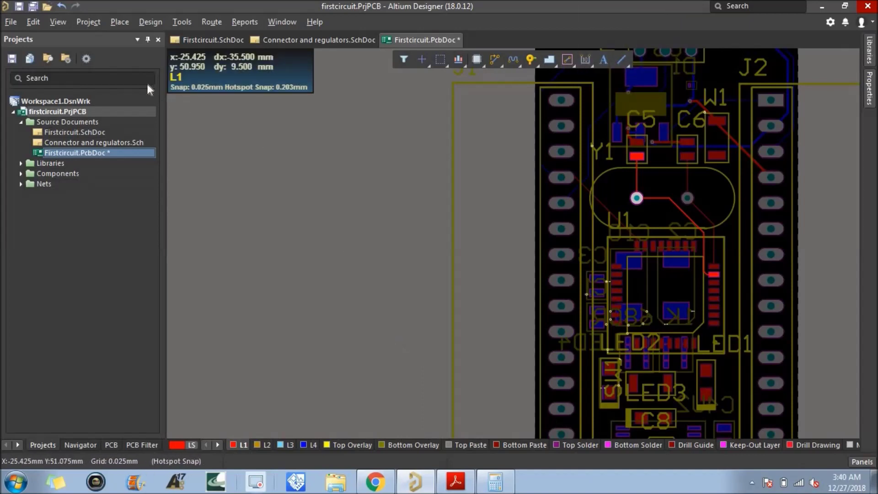
click(66, 25)
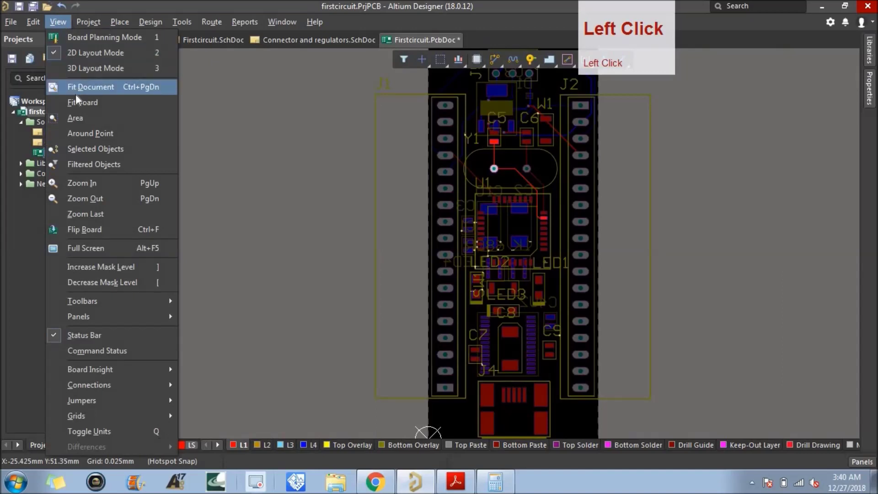
click(92, 88)
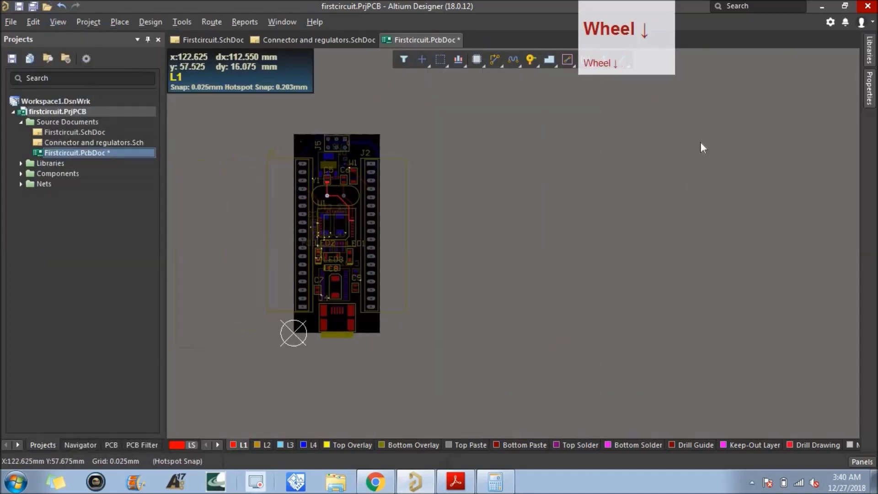
scroll(up, 3)
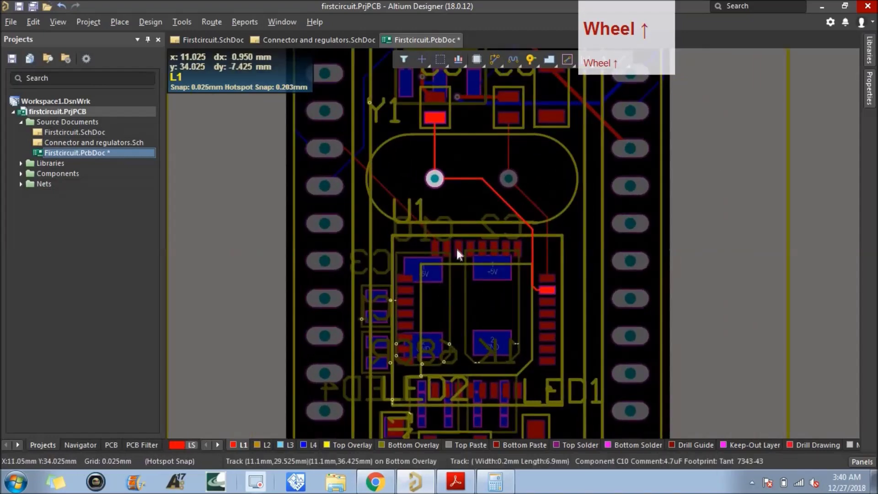
Step: Save the PCB document with the routed NetC5_2 crystal track
click(57, 24)
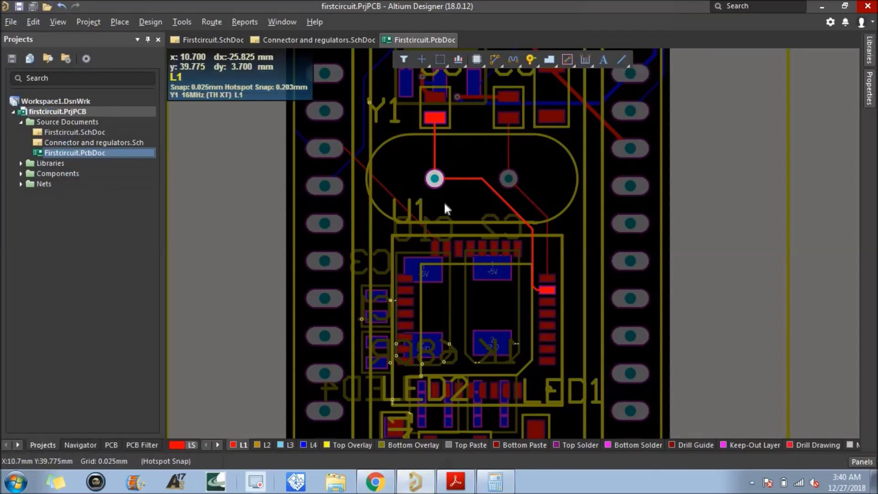
scroll(down, 3)
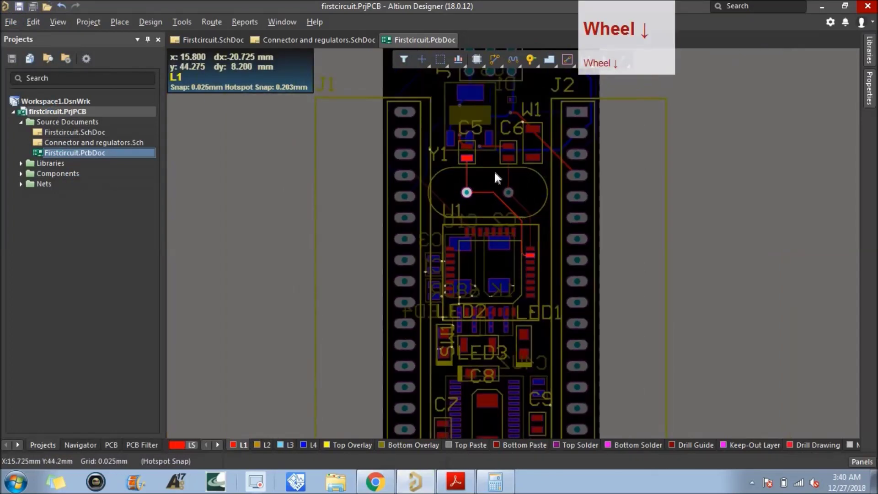
scroll(down, 3)
click(406, 201)
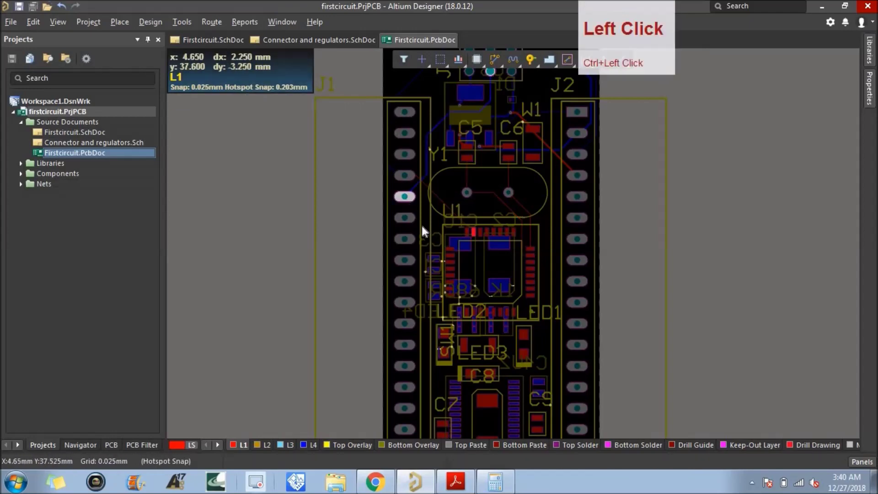
Step: Route an L1 track from U1's D11/MOSI pad with a dogleg below U1 to header pin D11/MOSI
click(437, 208)
scroll(up, 3)
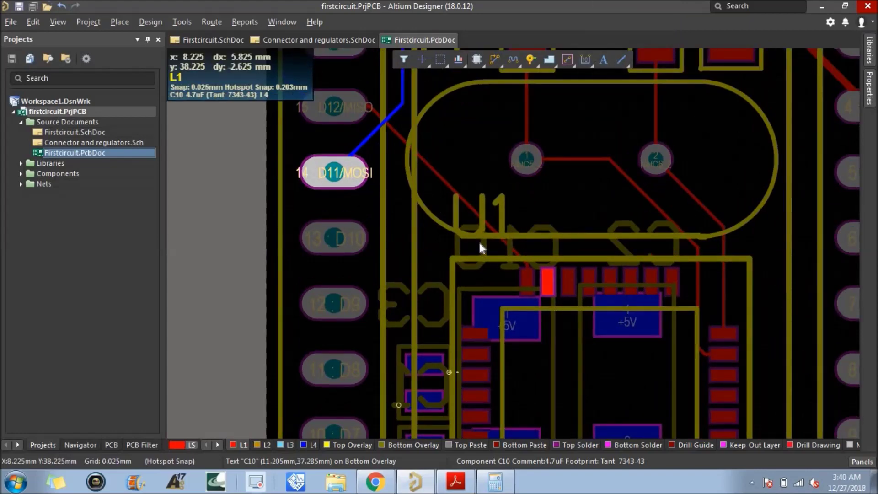
click(496, 66)
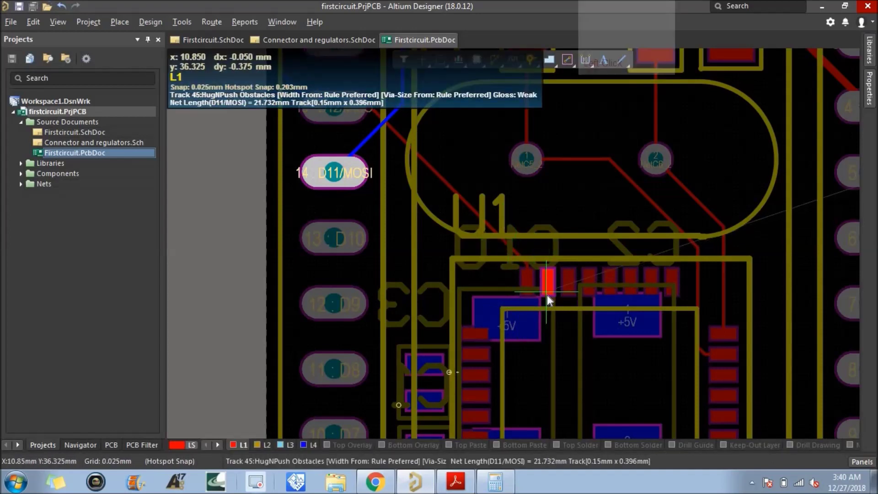
click(548, 308)
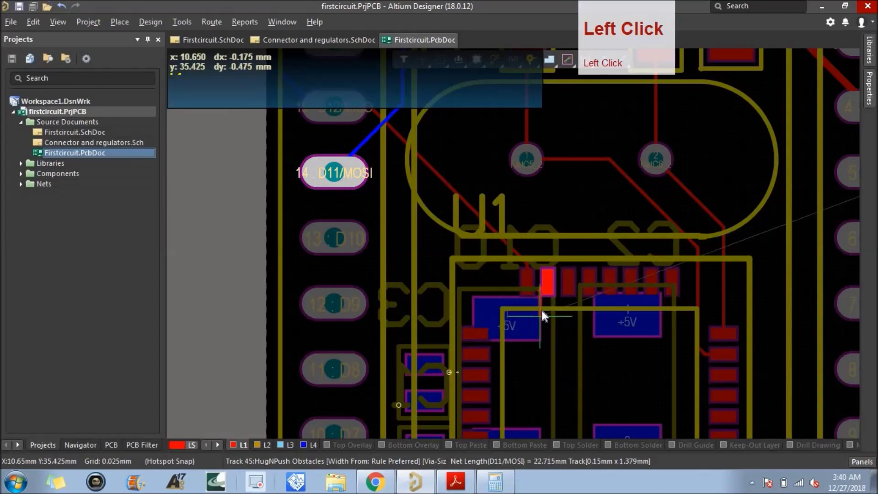
click(549, 308)
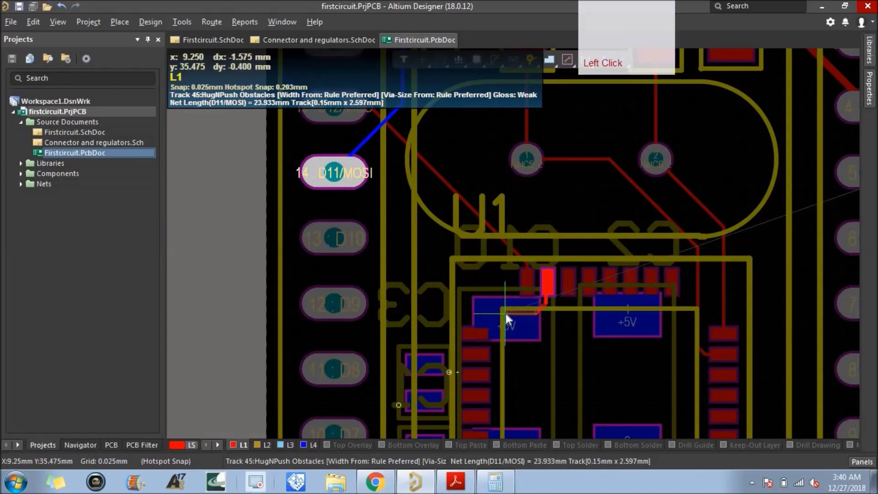
click(509, 319)
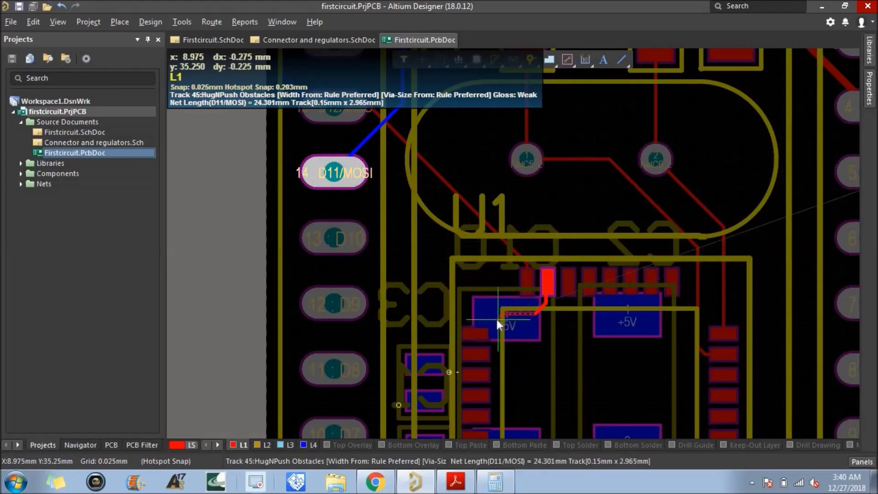
click(501, 316)
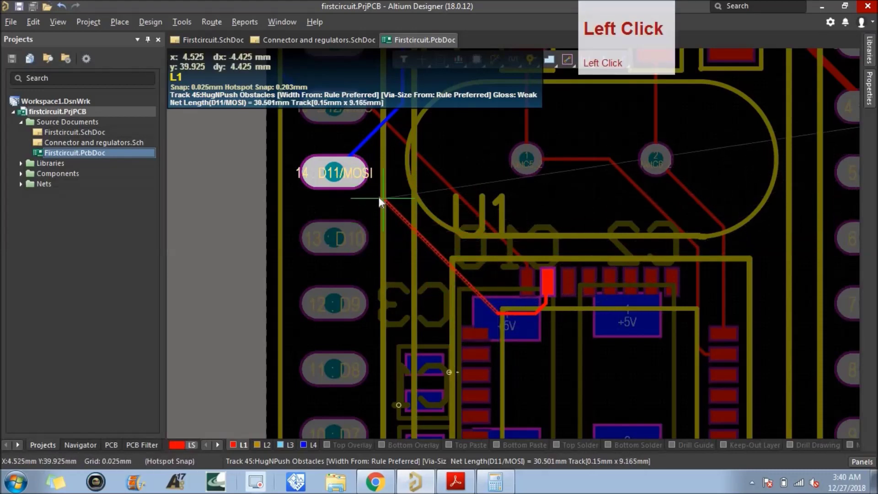
click(337, 175)
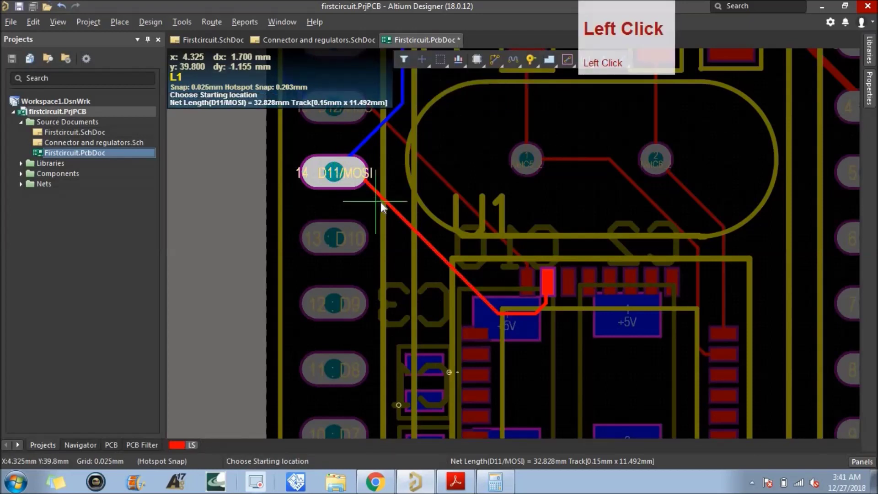
right_click(399, 189)
click(397, 215)
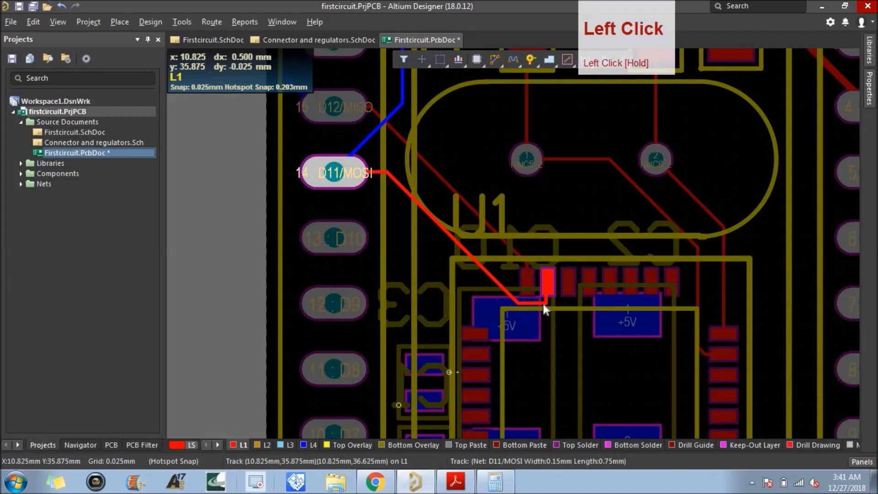
click(550, 307)
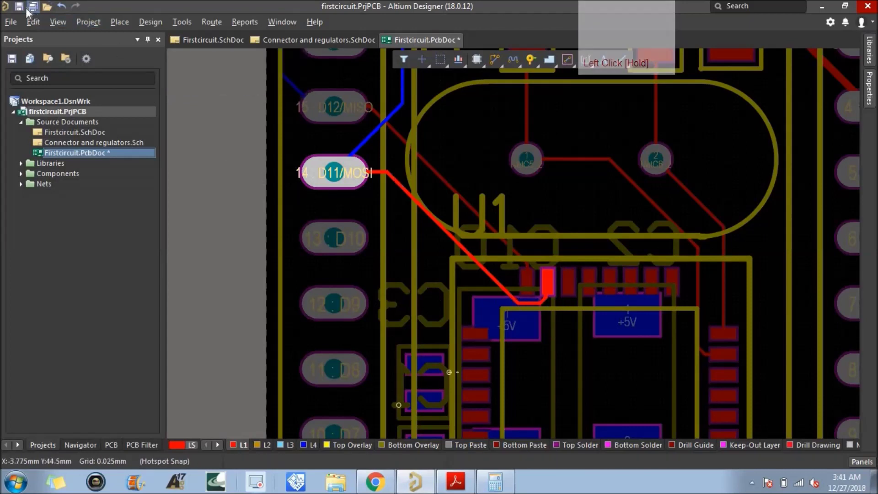
Step: Save, then route an L1 track from header pin 13 D10 to its U1 pad
click(25, 10)
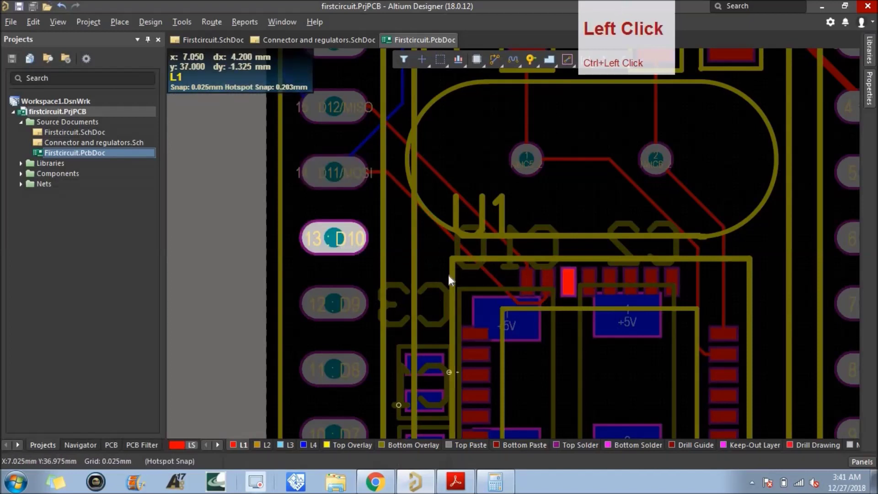
click(338, 311)
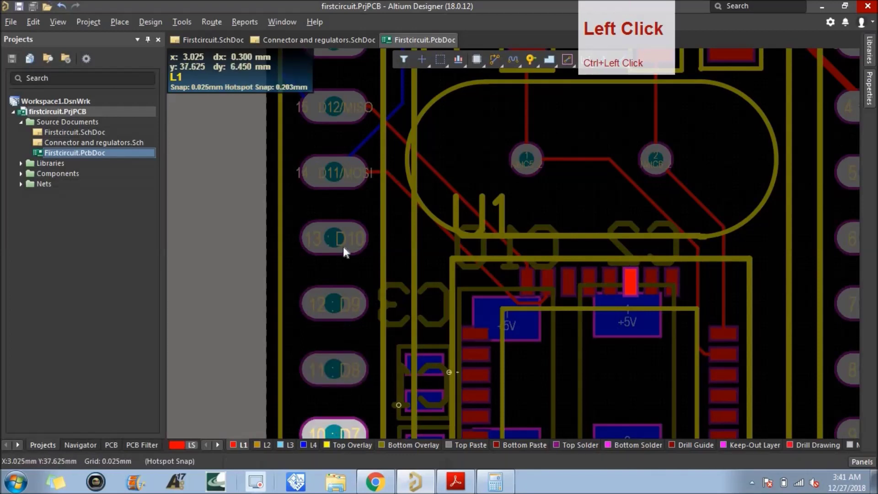
click(344, 243)
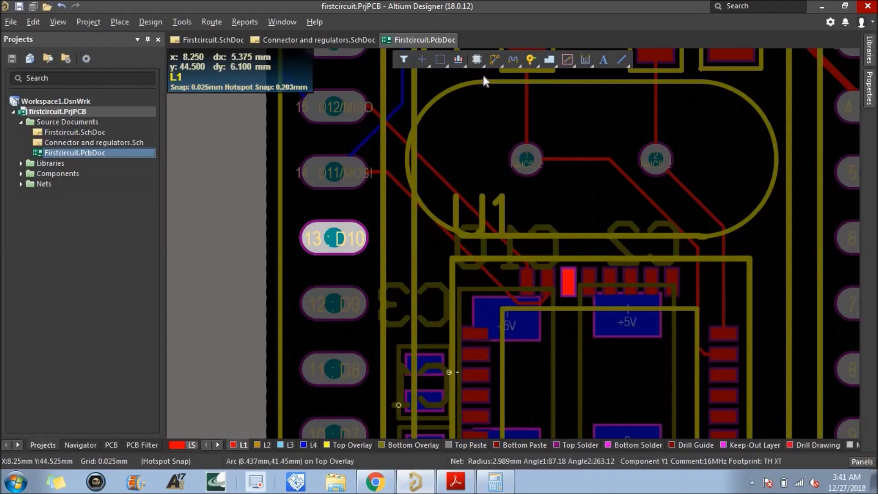
click(494, 70)
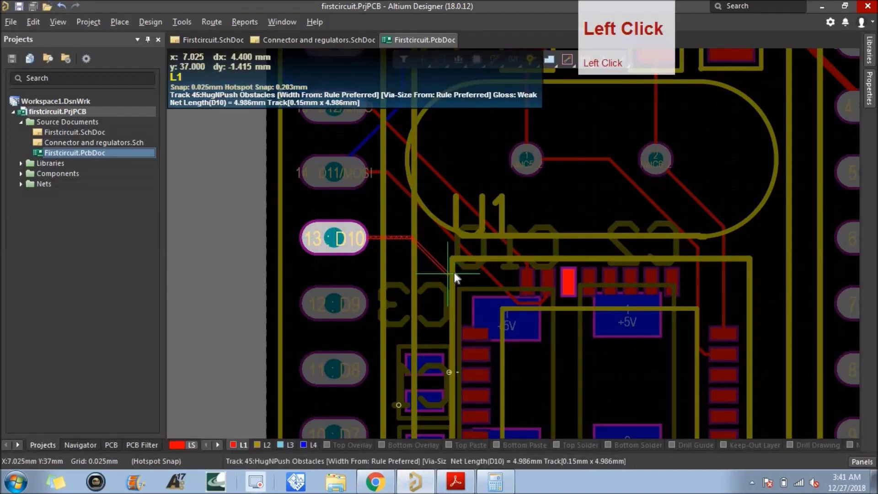
click(462, 272)
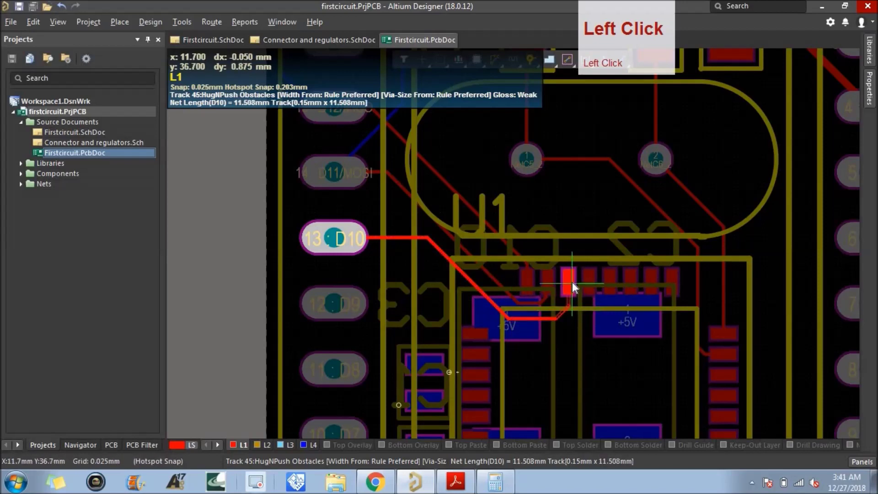
right_click(581, 216)
Step: Route an L1 track from header pin 12 D9 to its U1 pad
click(593, 278)
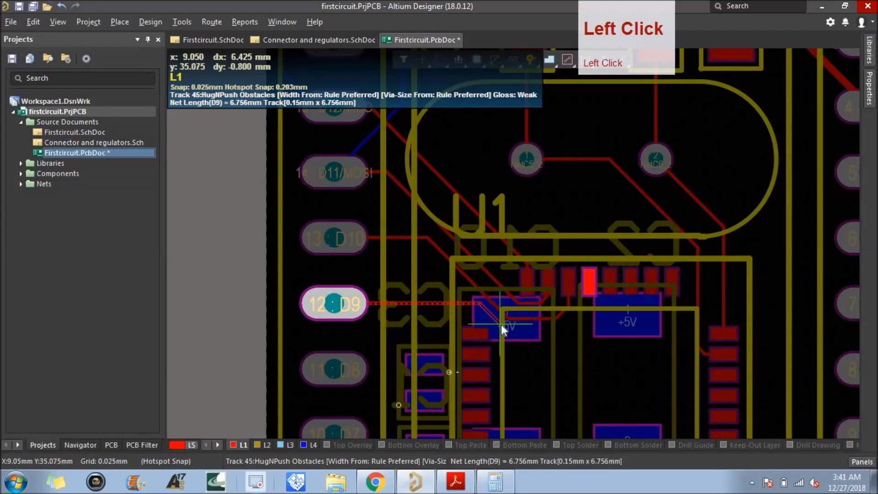
click(505, 330)
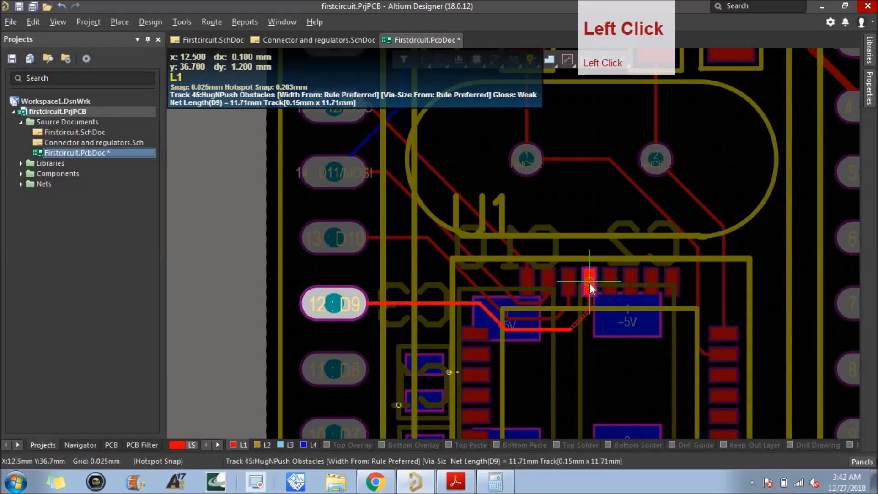
right_click(342, 333)
click(334, 371)
Step: Delete the D11/MOSI track and its leftover pieces between the header and U1
scroll(down, 3)
scroll(up, 3)
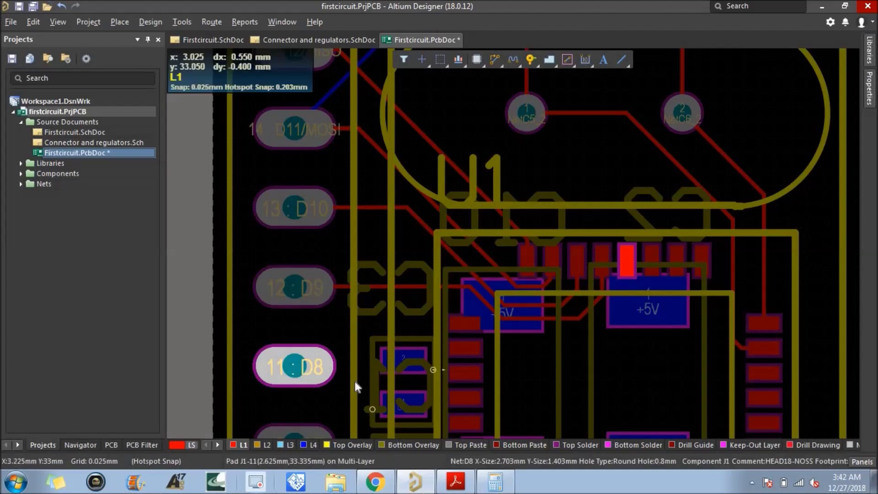
click(314, 451)
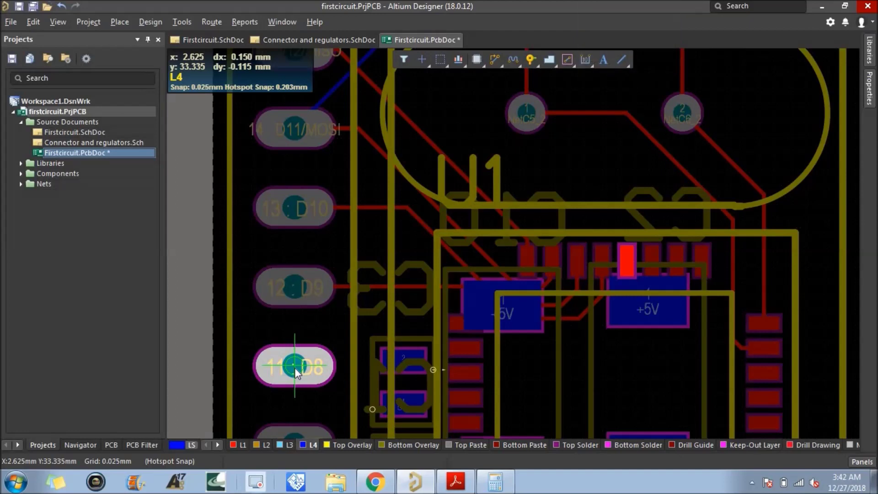
right_click(341, 344)
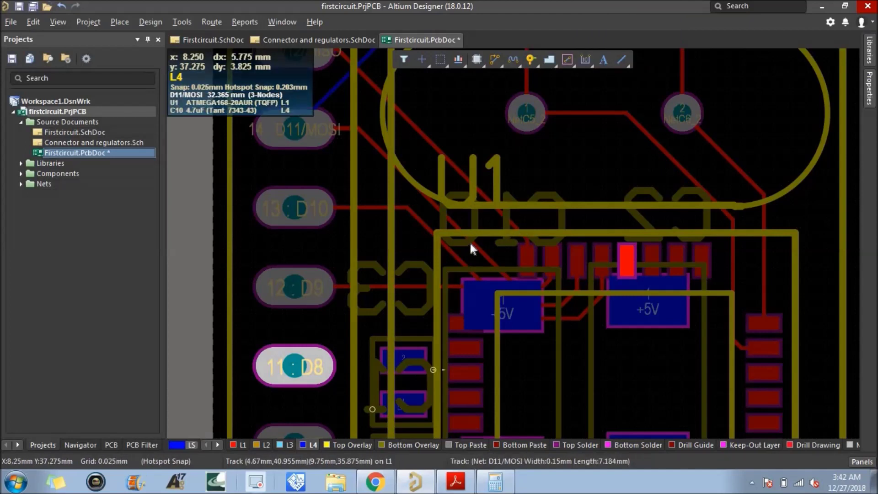
click(481, 252)
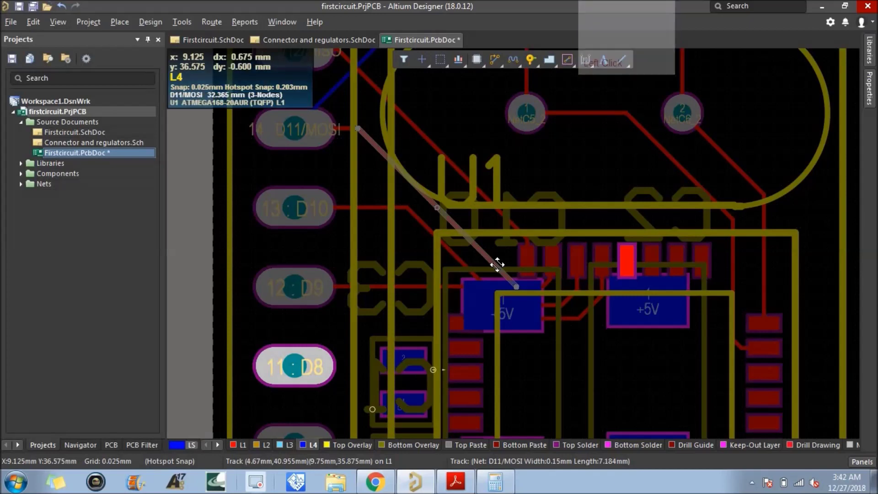
key(Delete)
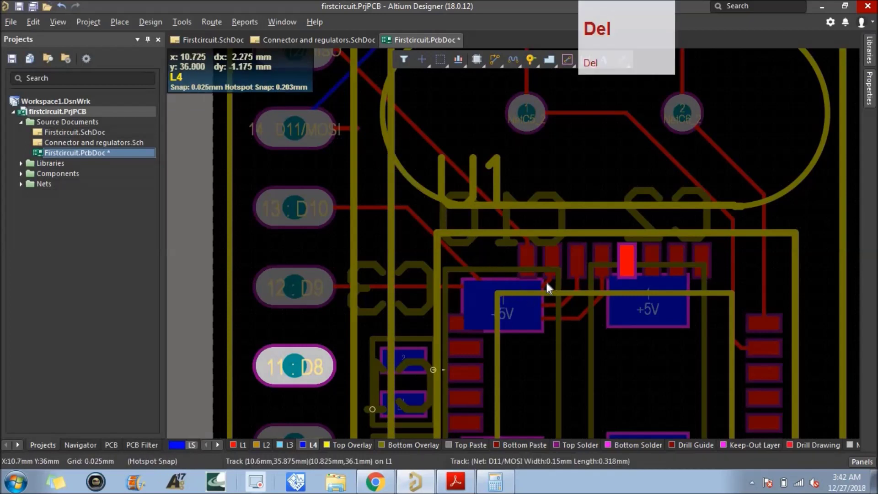
click(550, 288)
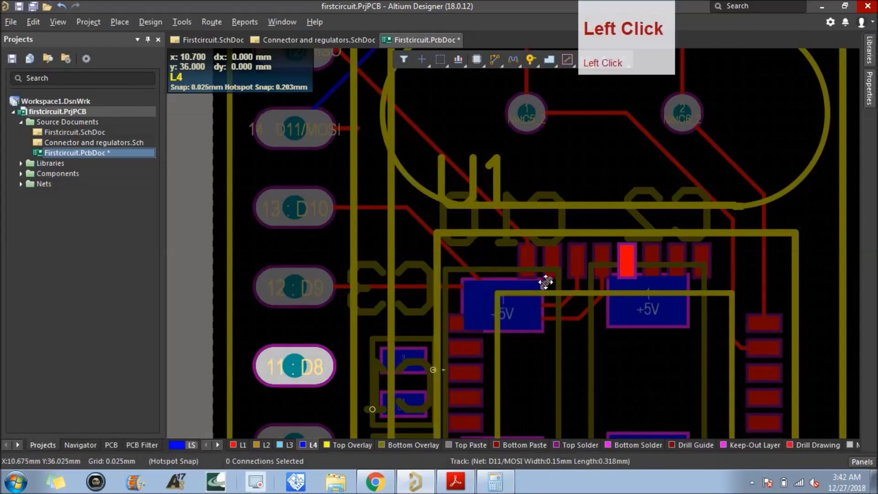
key(Delete)
click(552, 284)
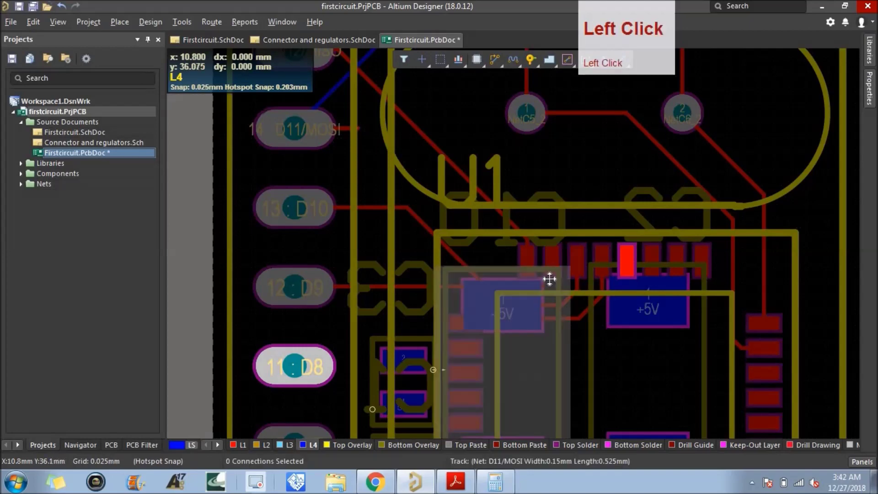
key(Delete)
click(546, 290)
key(Delete)
click(495, 291)
key(Delete)
click(375, 212)
key(Delete)
click(346, 133)
key(Delete)
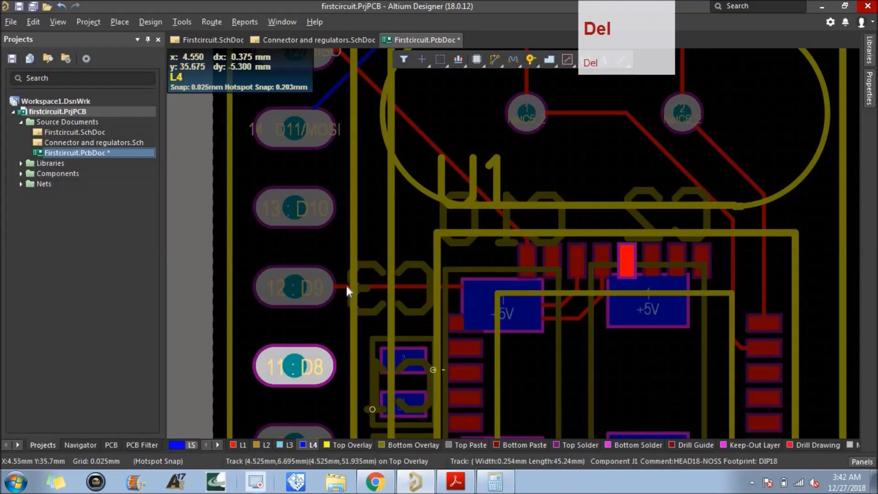
Step: Delete the D9 and D10 tracks and their stubs at U1's pads
click(349, 288)
key(Delete)
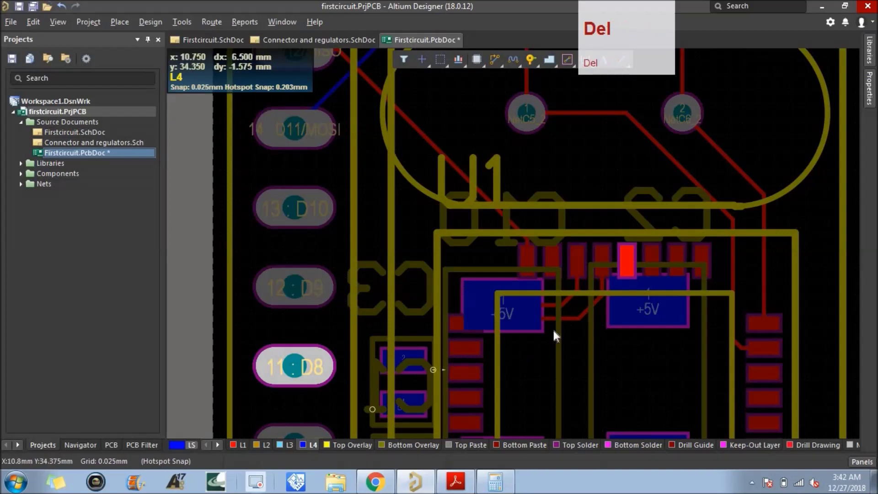
click(577, 324)
key(Delete)
click(584, 317)
key(Delete)
click(605, 287)
key(Delete)
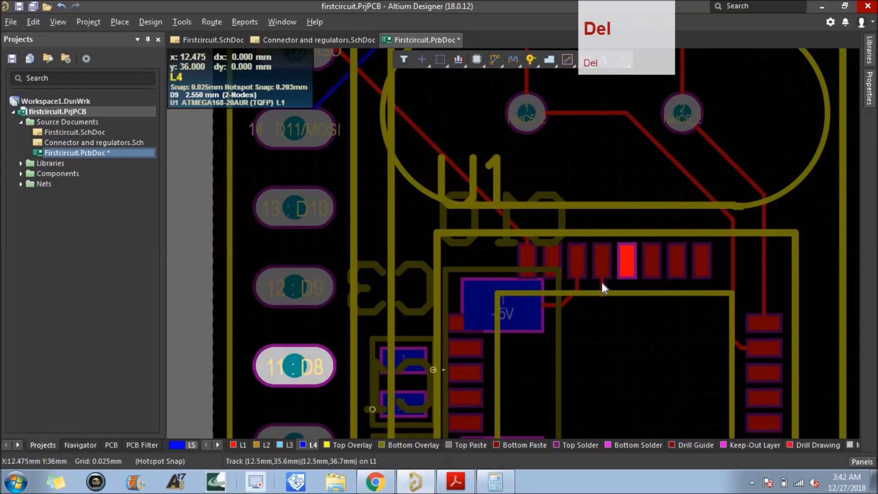
key(ctrl+z)
click(603, 287)
key(Delete)
click(571, 306)
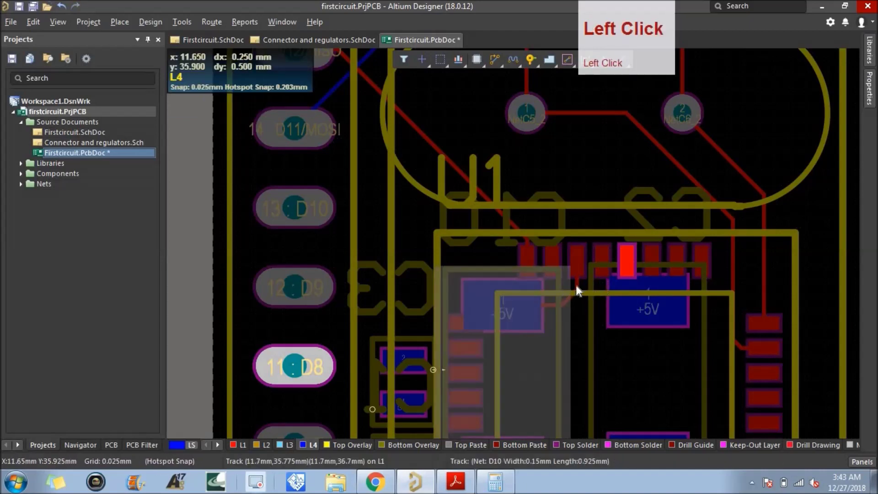
key(Delete)
click(571, 304)
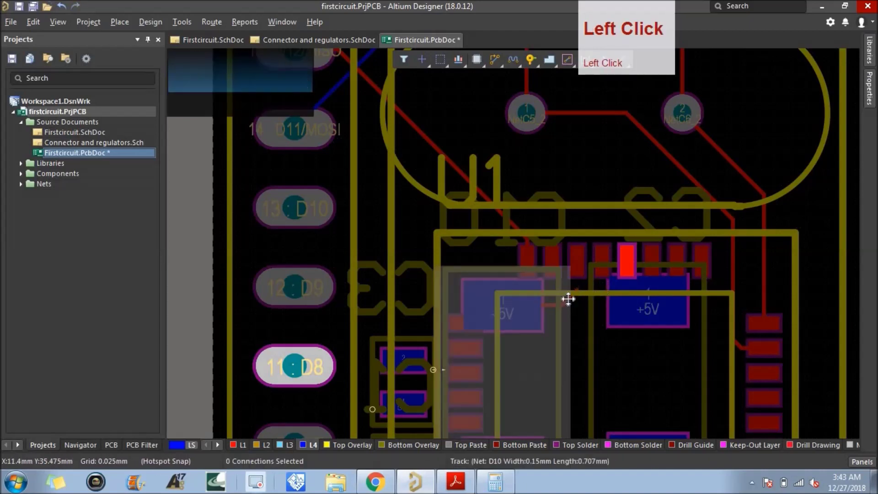
key(Delete)
click(553, 308)
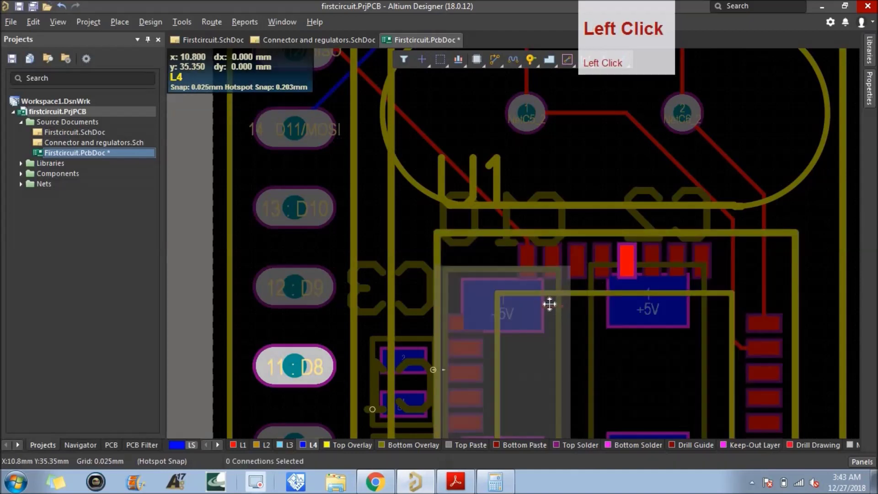
key(Delete)
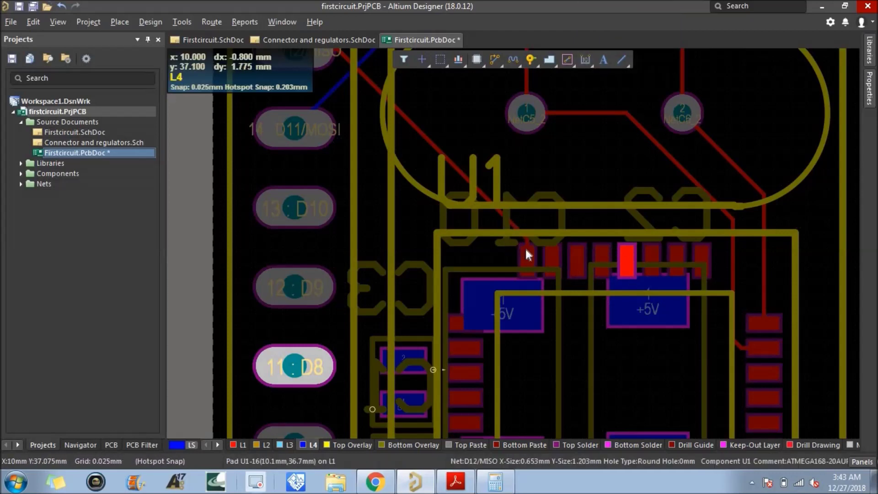
Step: Delete the D12/MISO track, leaving only a 0.7 mm stub at U1's pad
click(437, 150)
key(Delete)
click(529, 244)
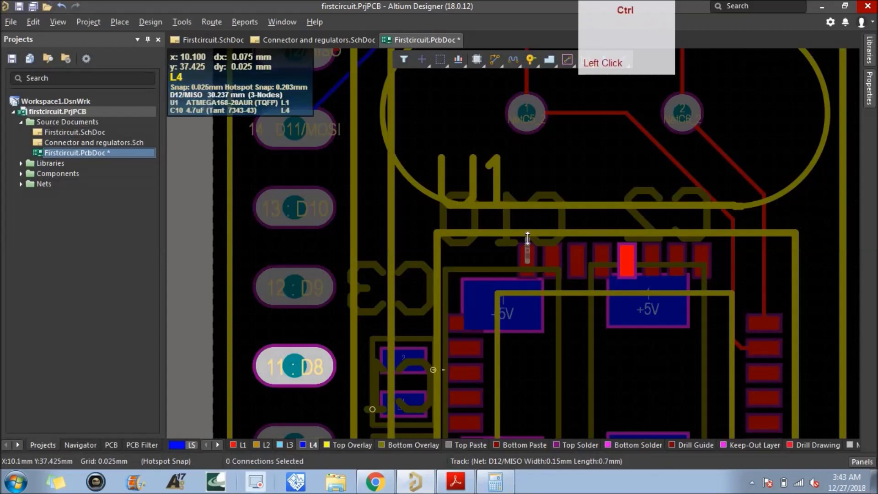
key(ctrl+z)
click(561, 162)
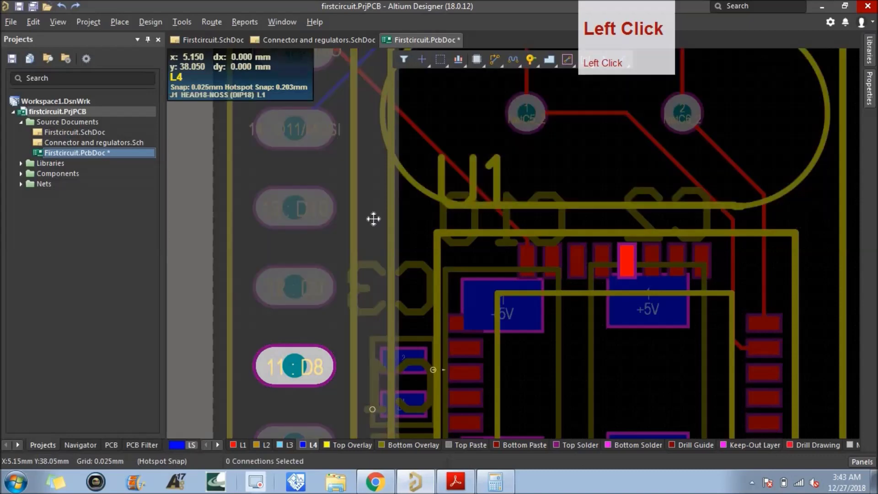
Step: Route a short 0.15 mm L1 stub upward from U1's D11/MOSI pad
scroll(down, 3)
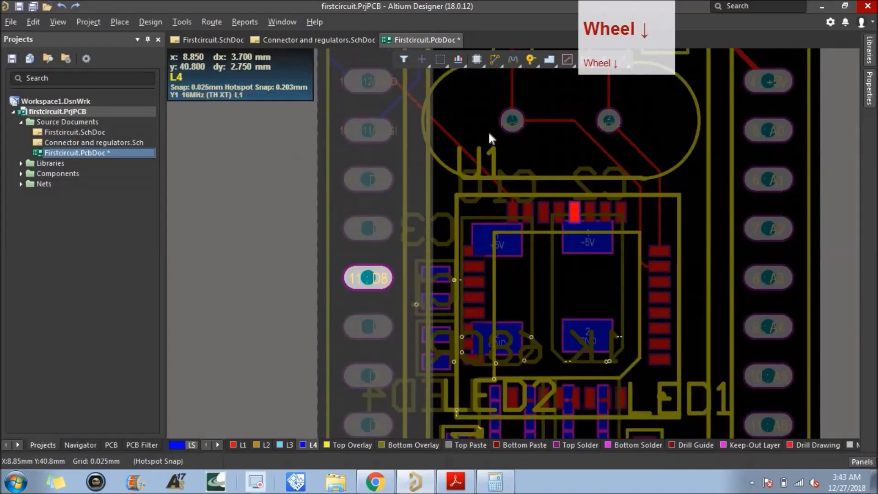
click(534, 212)
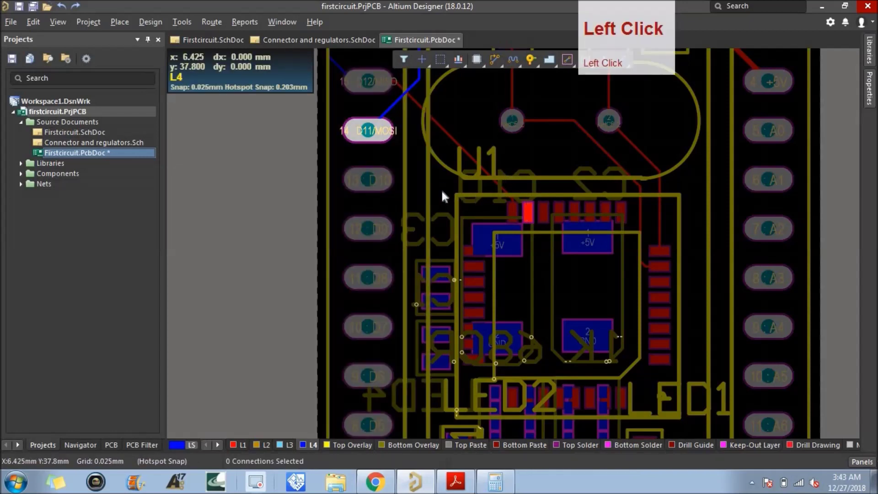
scroll(up, 3)
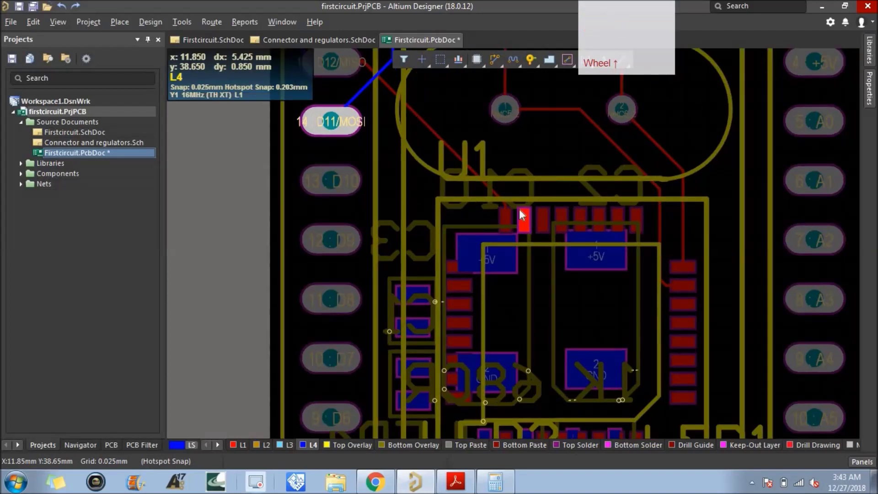
click(240, 452)
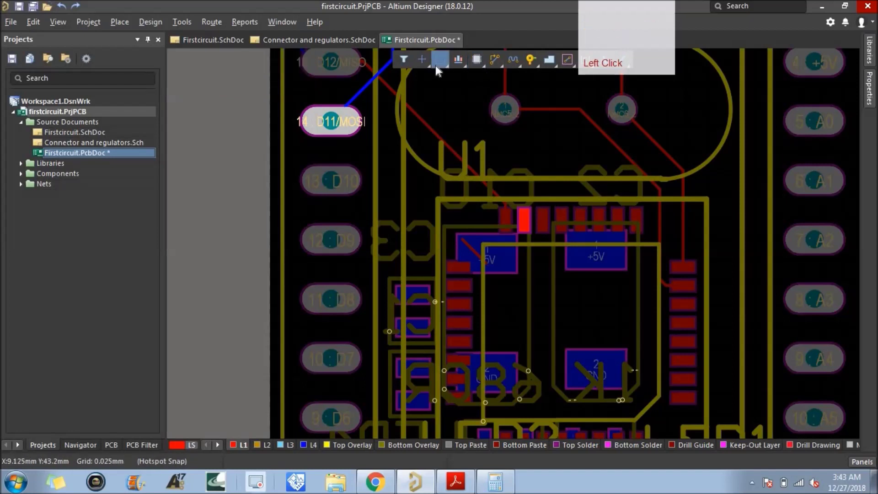
click(497, 66)
scroll(up, 3)
click(529, 221)
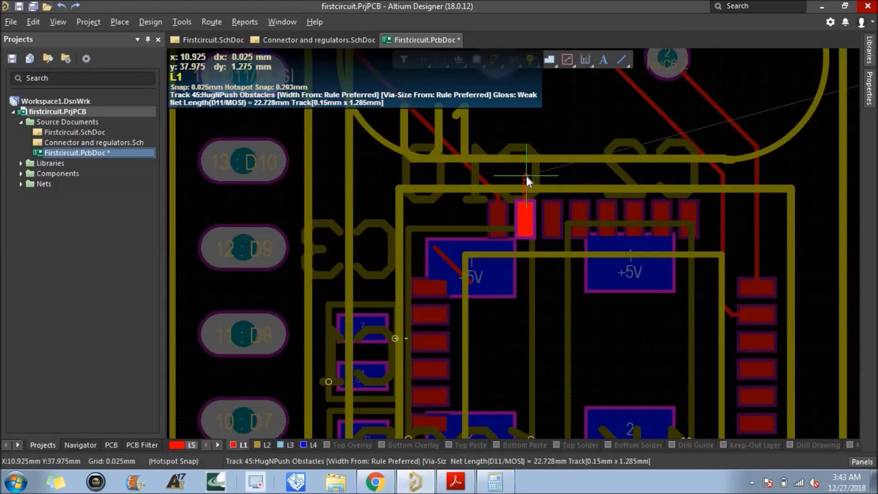
click(527, 181)
right_click(548, 170)
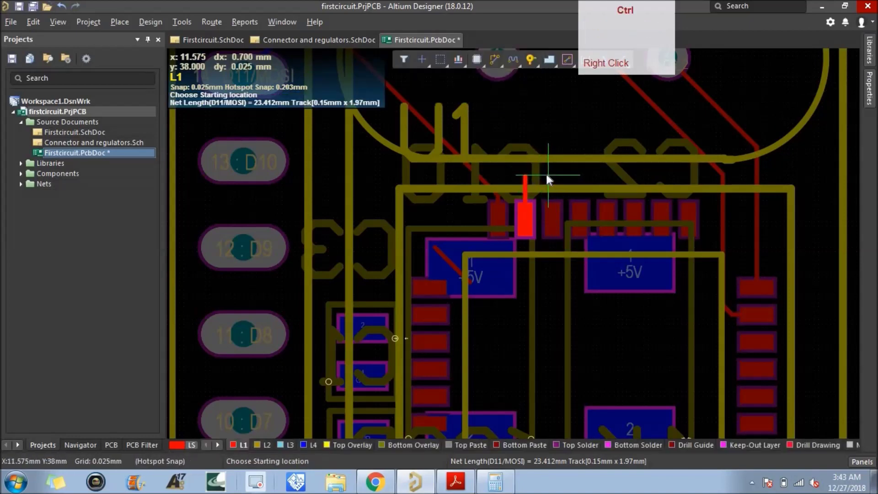
right_click(551, 175)
Step: Place a via at the top end of the D11/MOSI stub
key(ctrl+v)
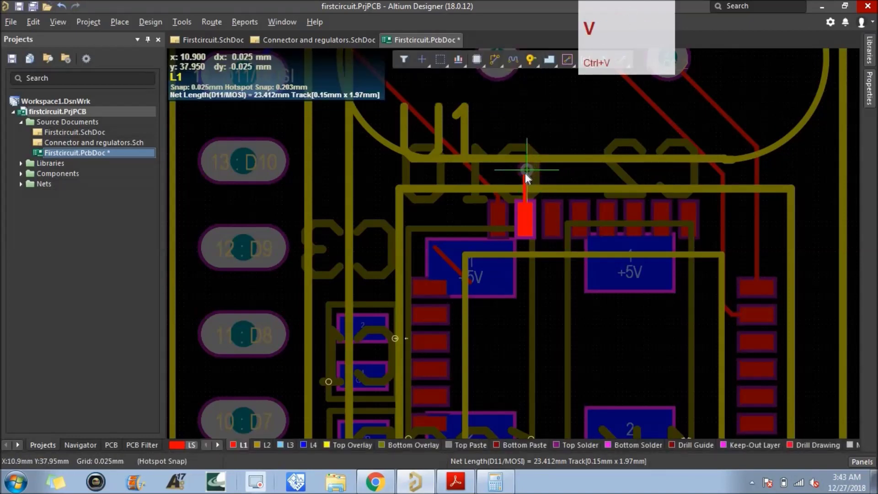
click(529, 180)
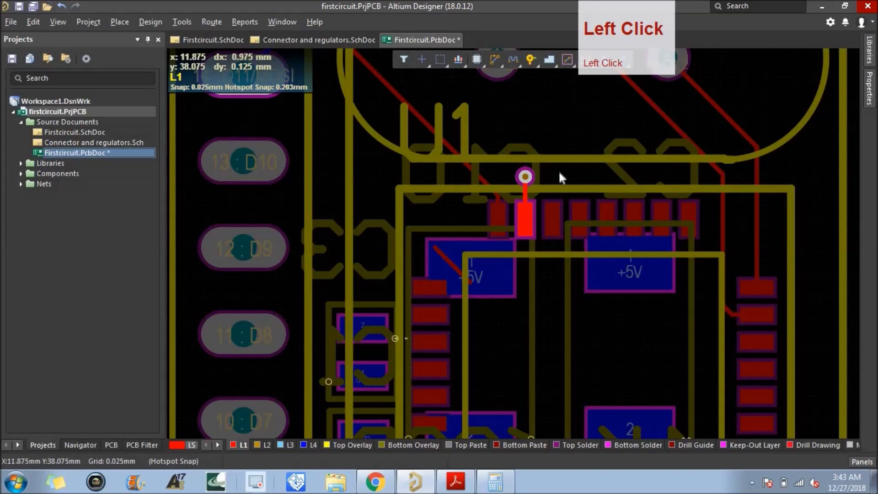
Step: Copy the D11/MOSI escape stub and via onto U1's D10 pad
click(533, 178)
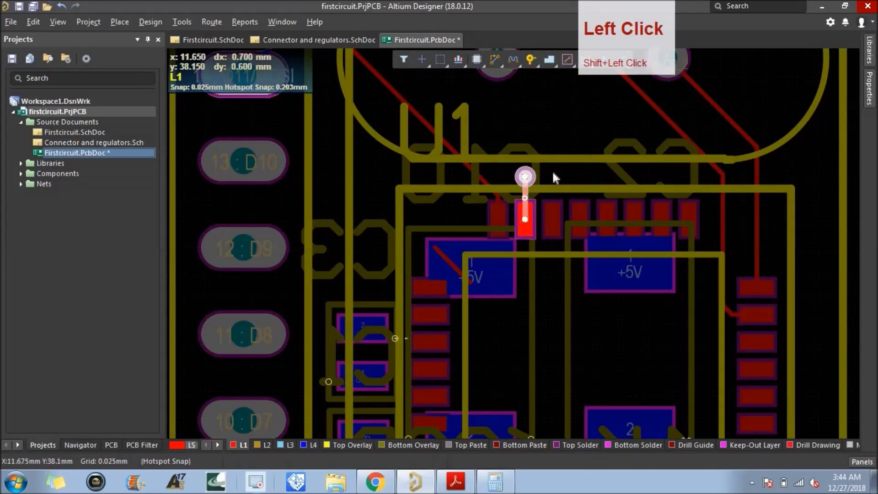
key(ctrl+c)
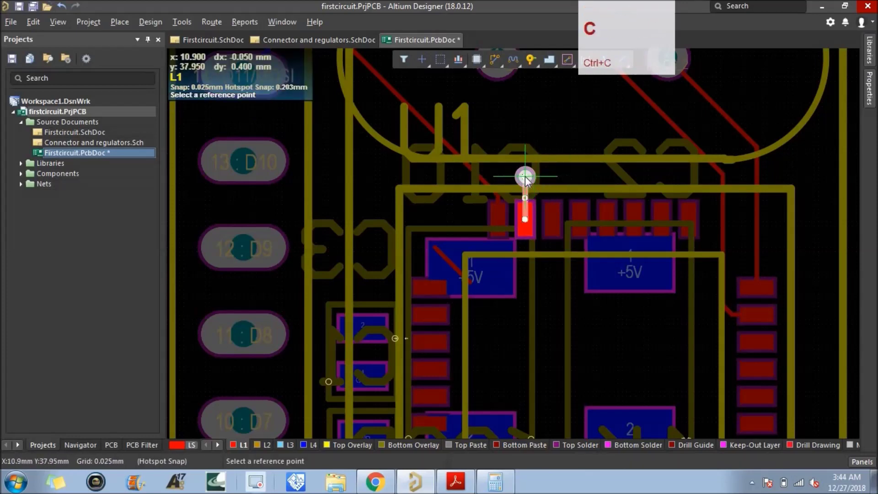
click(531, 222)
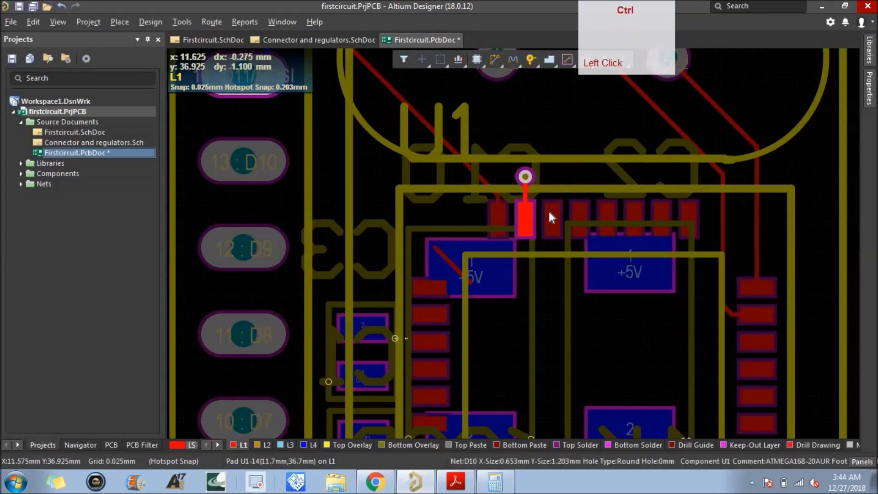
click(556, 218)
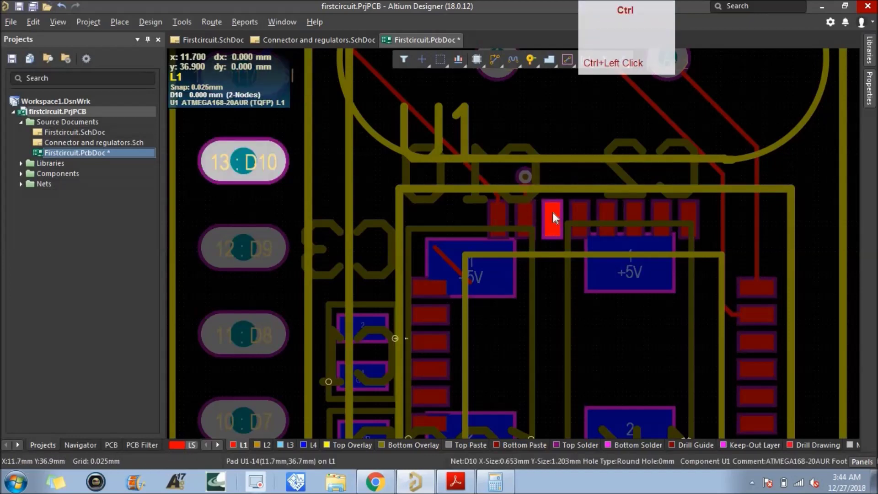
key(ctrl+v)
click(554, 224)
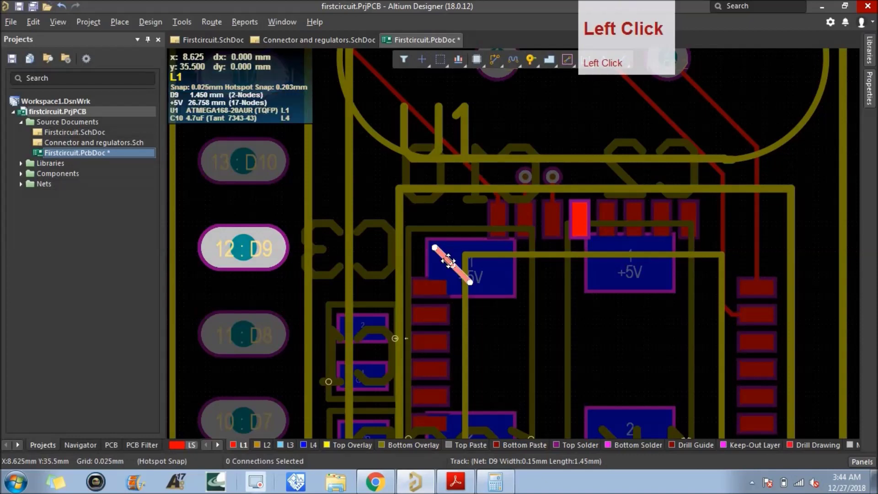
key(Delete)
key(ctrl+v)
Step: Add matching escape stubs and vias above U1's D9 and D8 pads
click(580, 227)
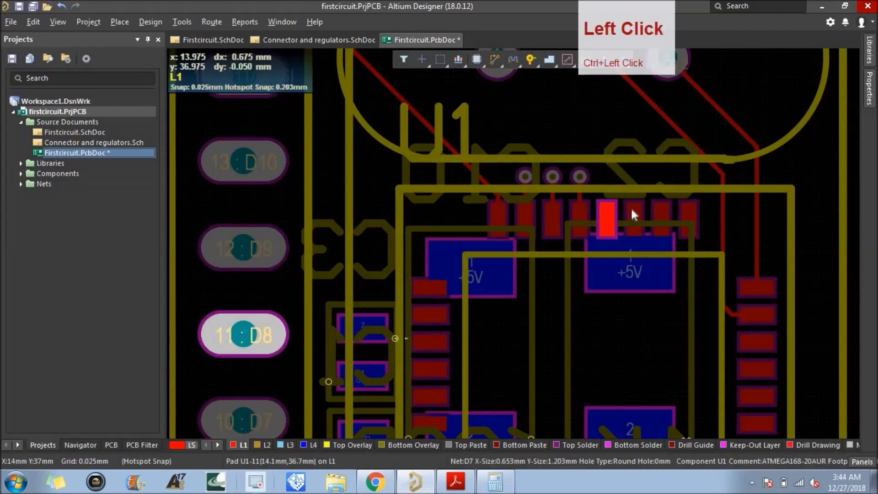
click(635, 214)
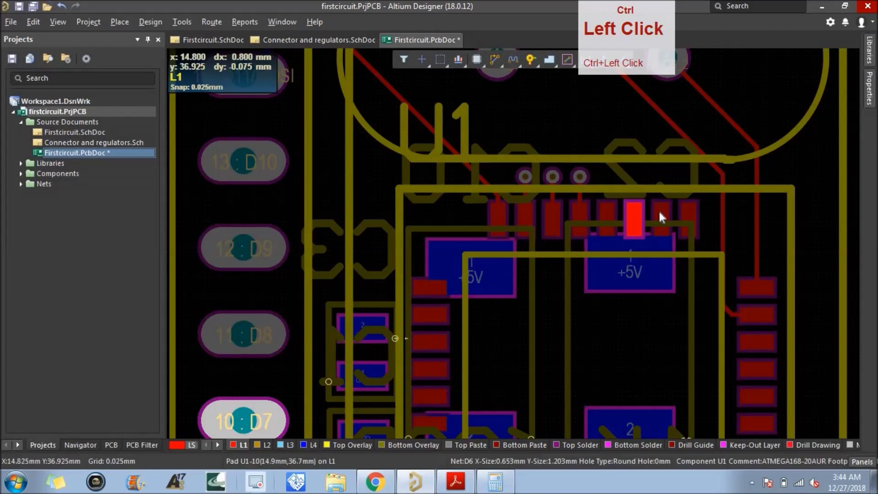
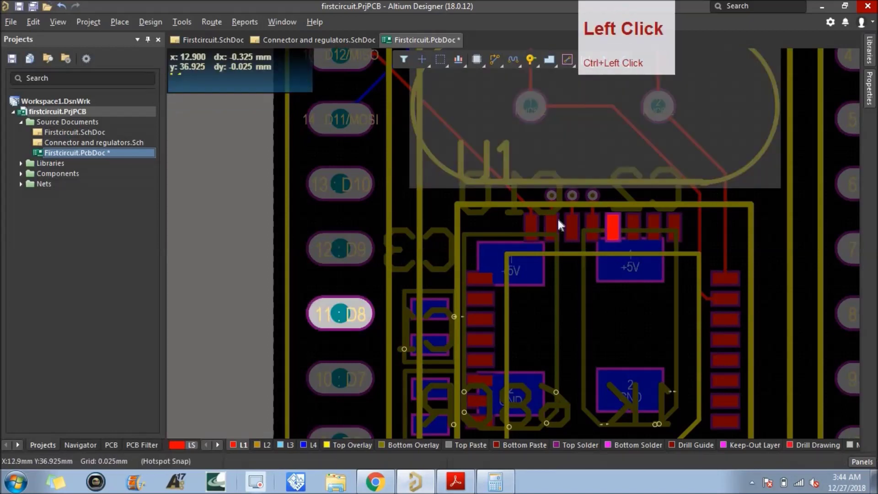
click(637, 224)
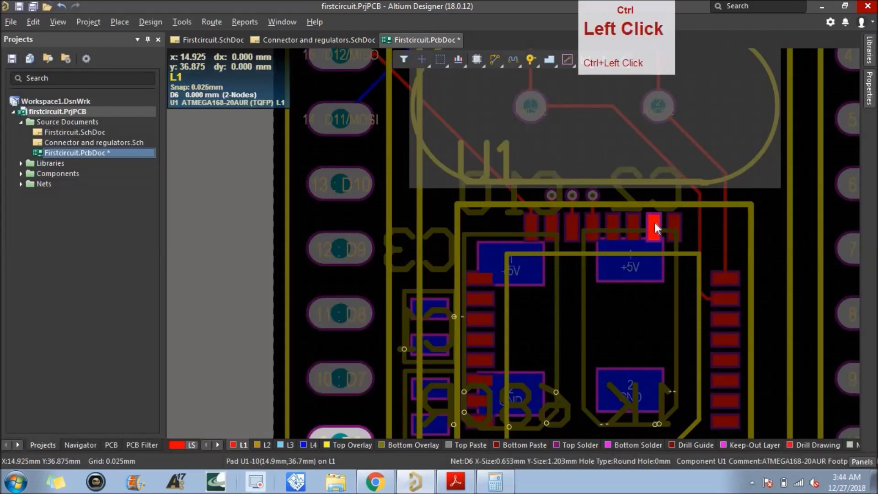
click(675, 228)
scroll(down, 3)
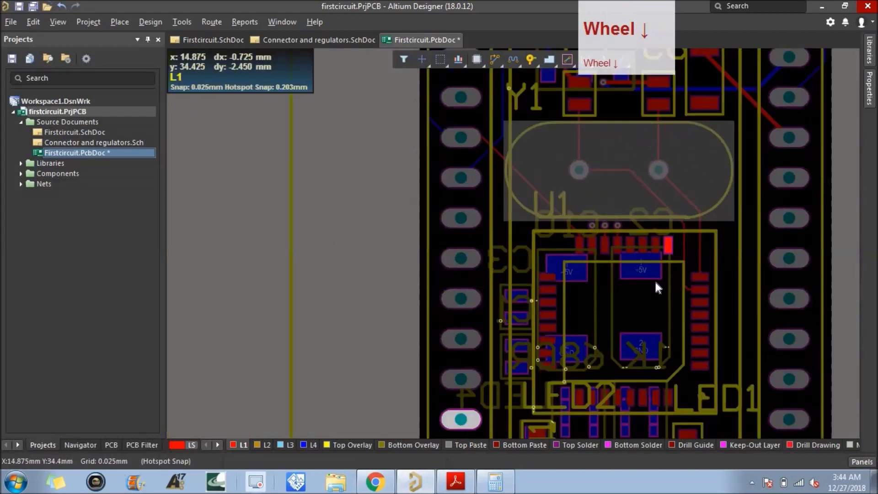
scroll(up, 3)
click(612, 184)
click(613, 215)
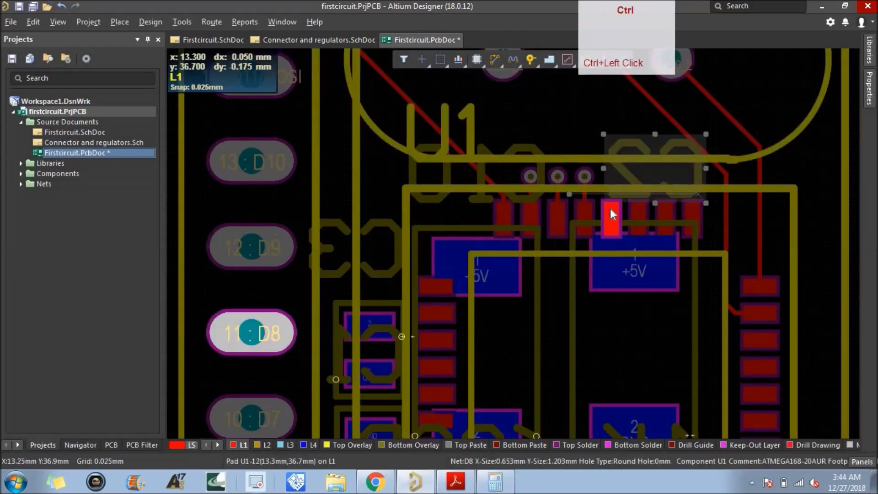
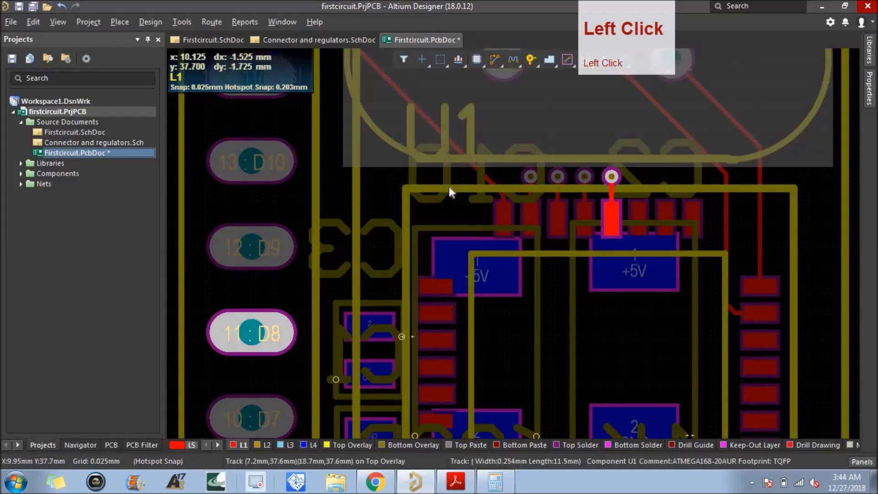
Step: On layer L4, route from the D11/MOSI escape via to header pin 14 D11/MOSI
scroll(down, 3)
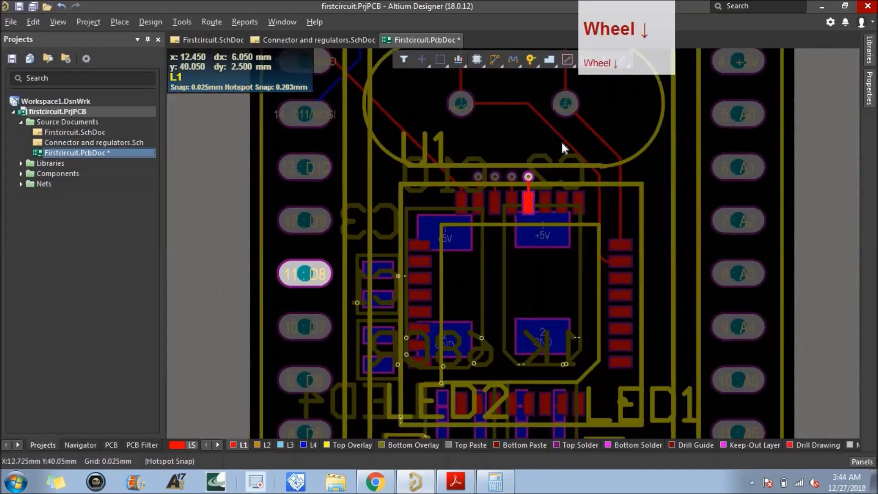
scroll(up, 3)
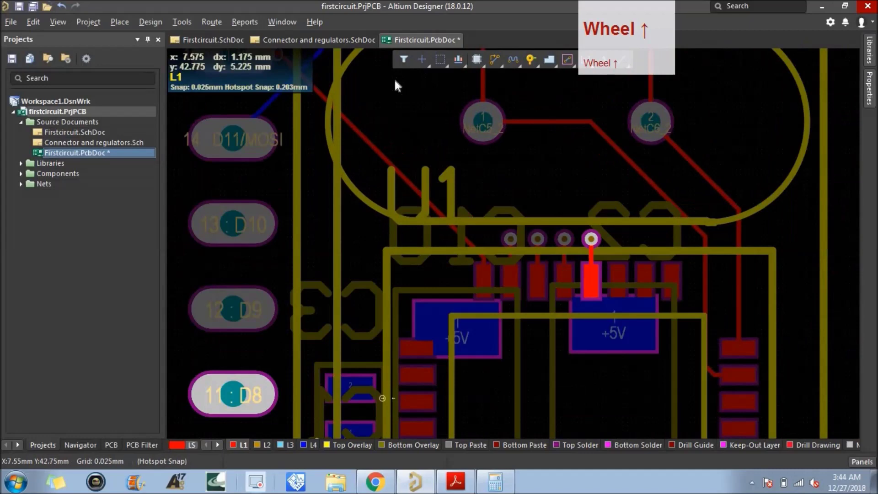
scroll(down, 3)
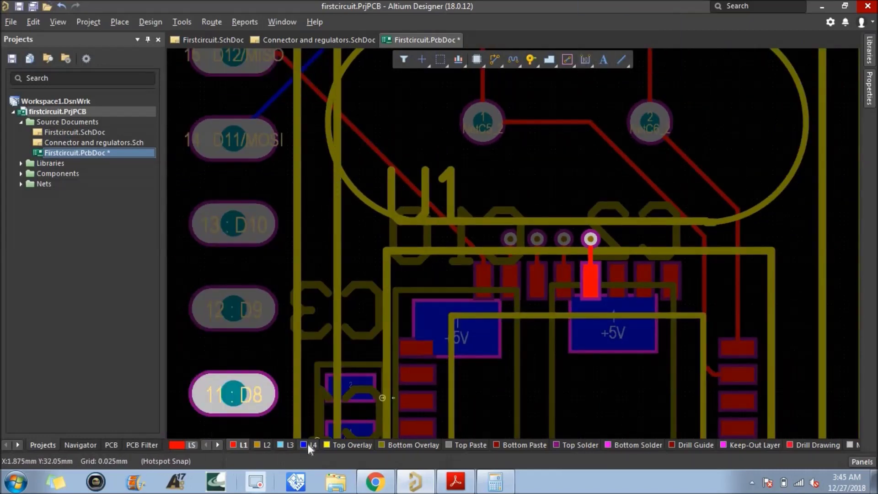
click(312, 447)
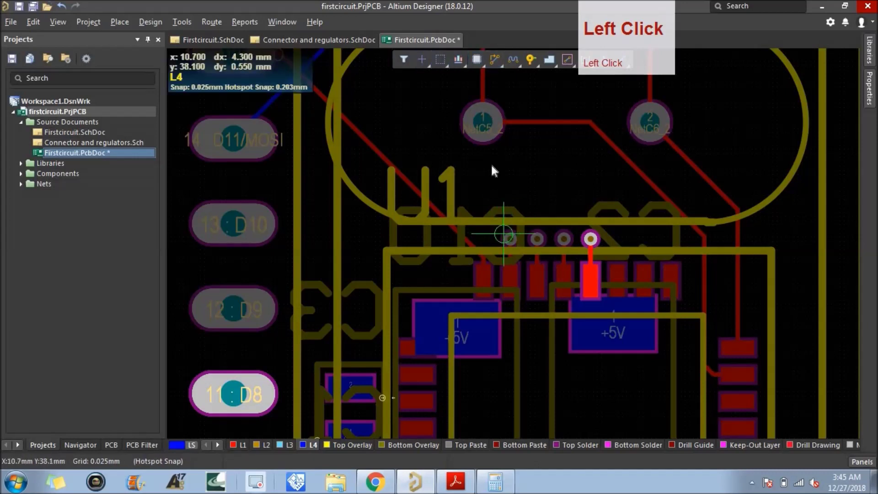
right_click(489, 160)
click(512, 279)
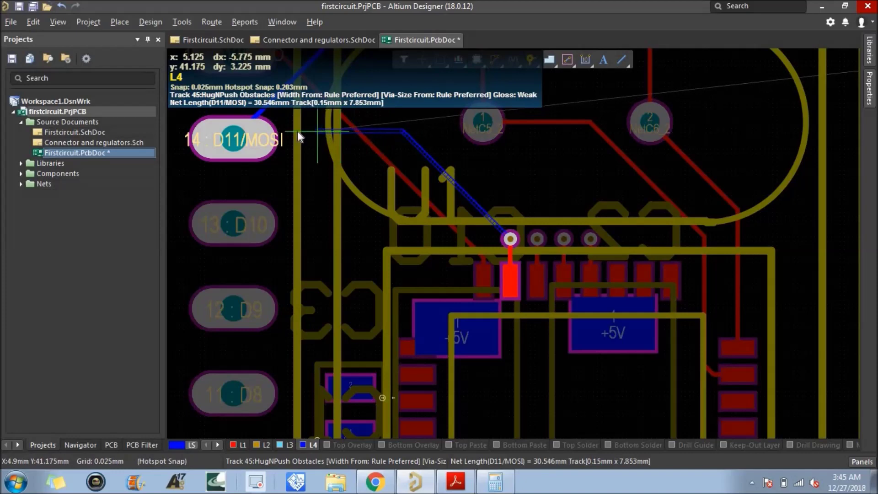
click(236, 140)
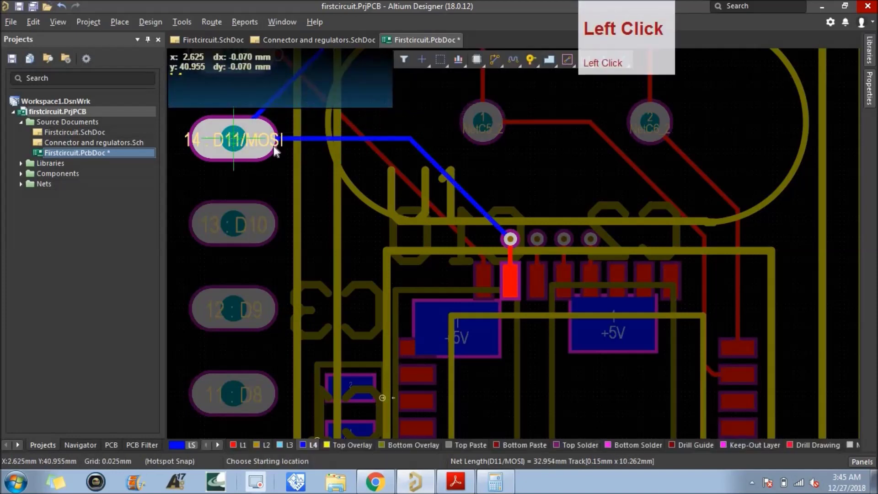
right_click(525, 183)
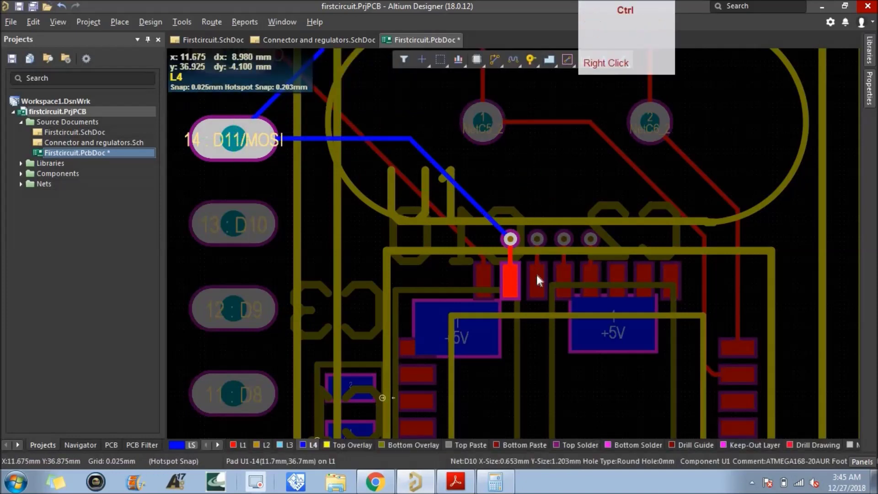
click(540, 279)
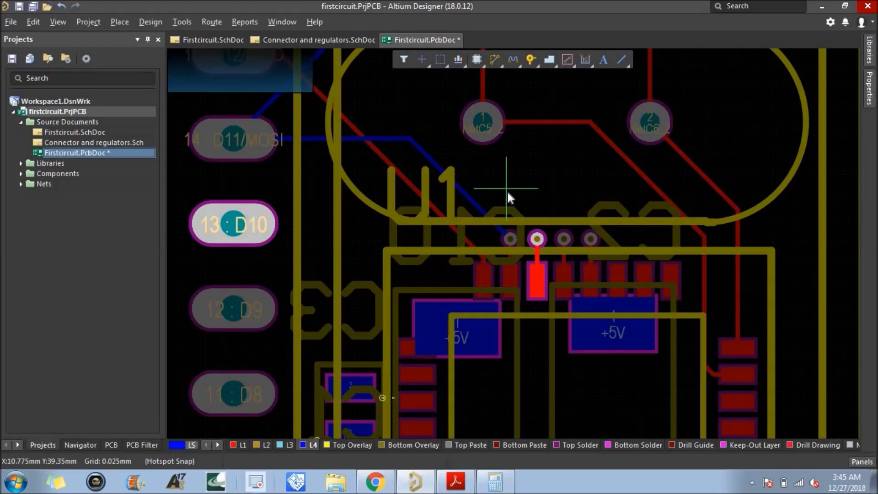
Step: Move the D11/MOSI and D10 escape vias up into a staggered row above U1
right_click(513, 168)
click(513, 241)
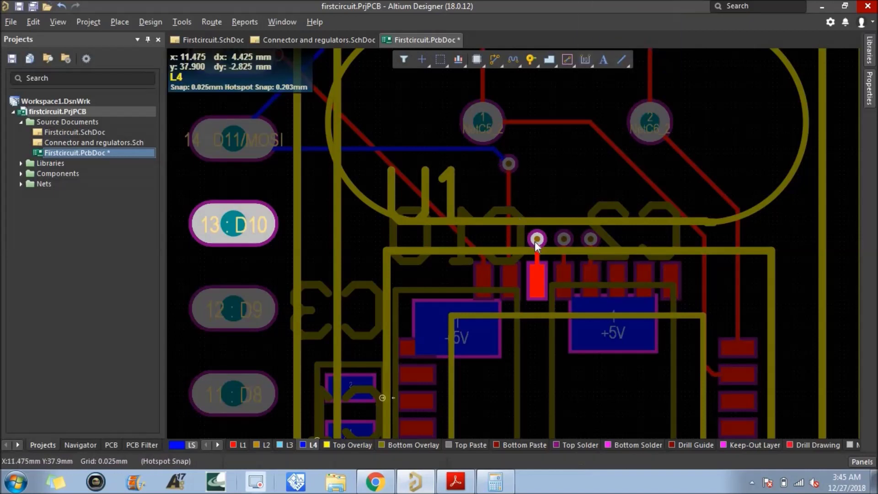
click(542, 244)
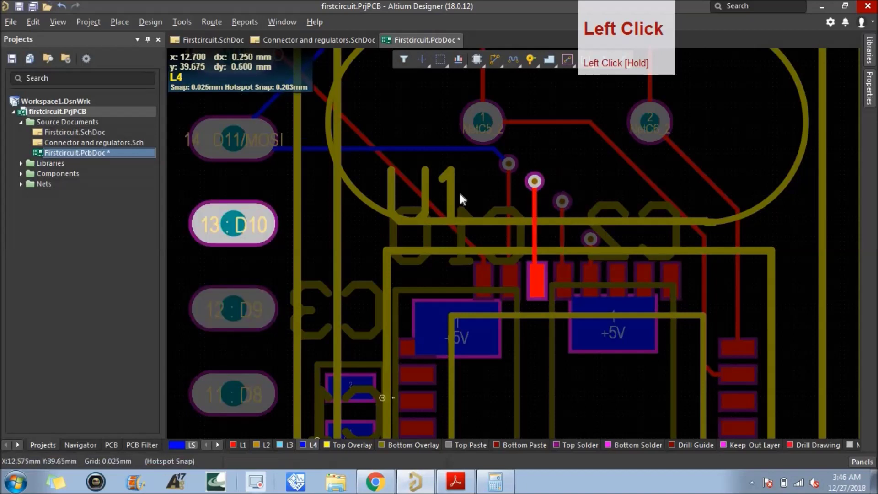
Step: Route L4 tracks from the D10, D9 and D8 vias to header pins 13, 12 and 11
click(497, 63)
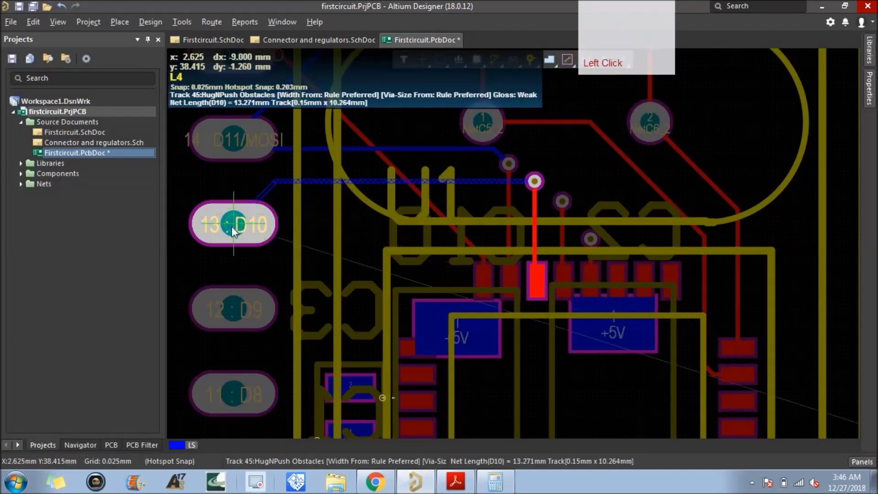
click(240, 231)
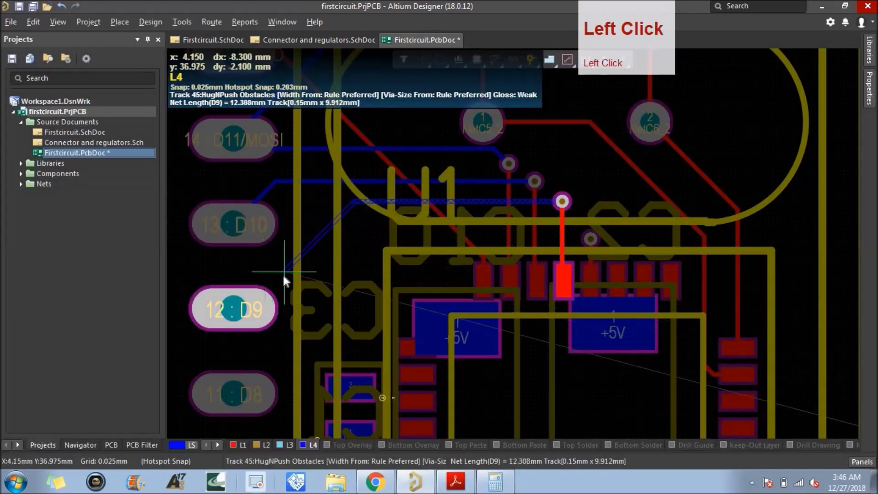
click(237, 316)
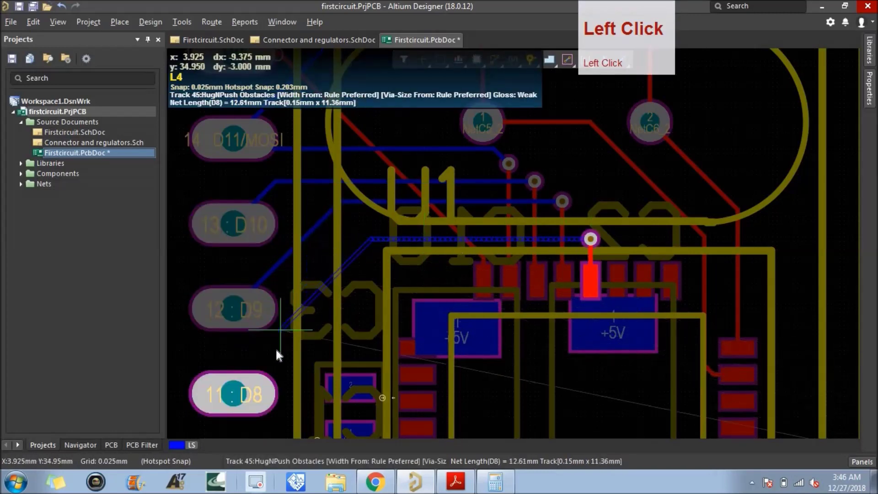
click(239, 400)
Step: Finish routing on L4 and make L1 the active routing layer
scroll(down, 3)
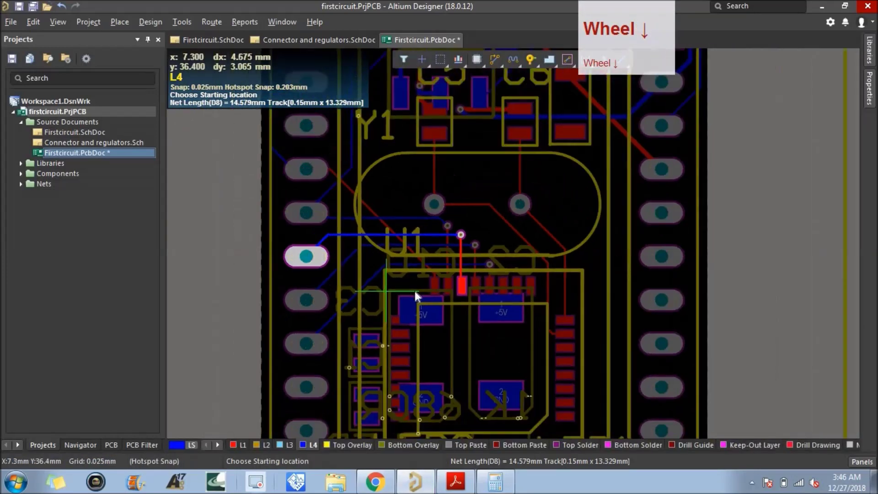
scroll(up, 3)
scroll(down, 3)
right_click(475, 310)
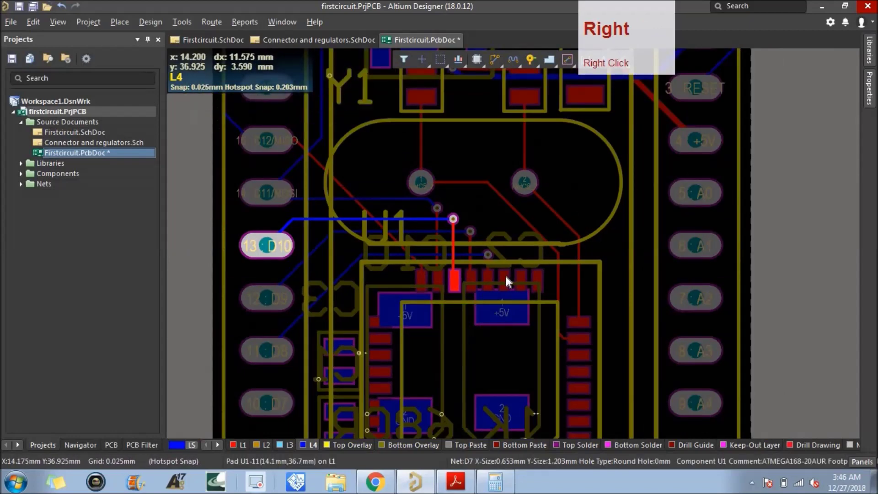
click(508, 281)
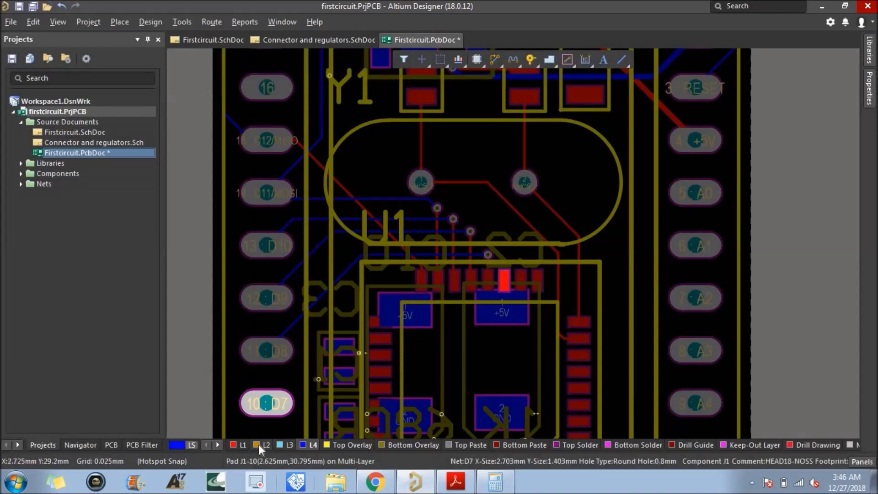
click(243, 448)
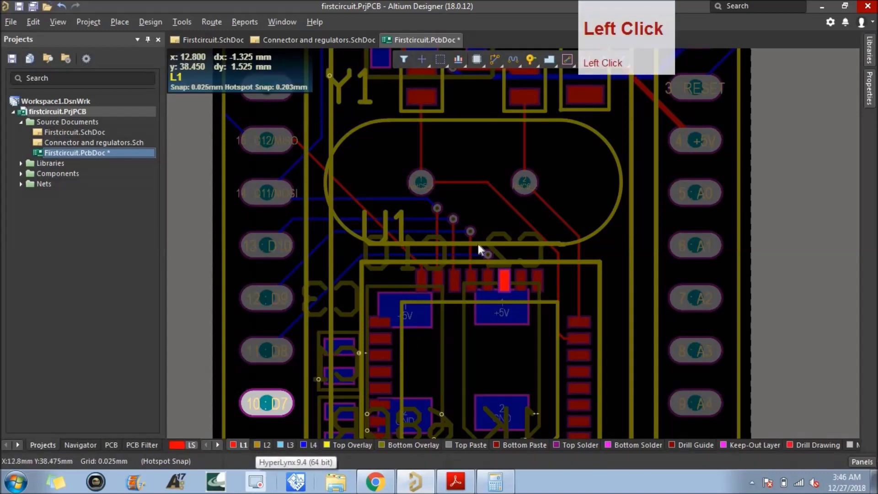
Step: Route a 15.3 mm L1 track from U1's D7 pad around the components to header pin 10 D7
click(498, 61)
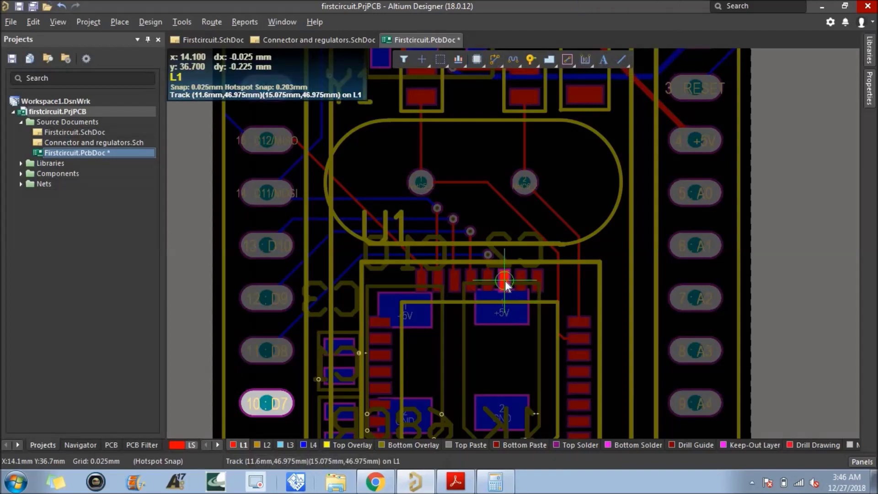
click(508, 285)
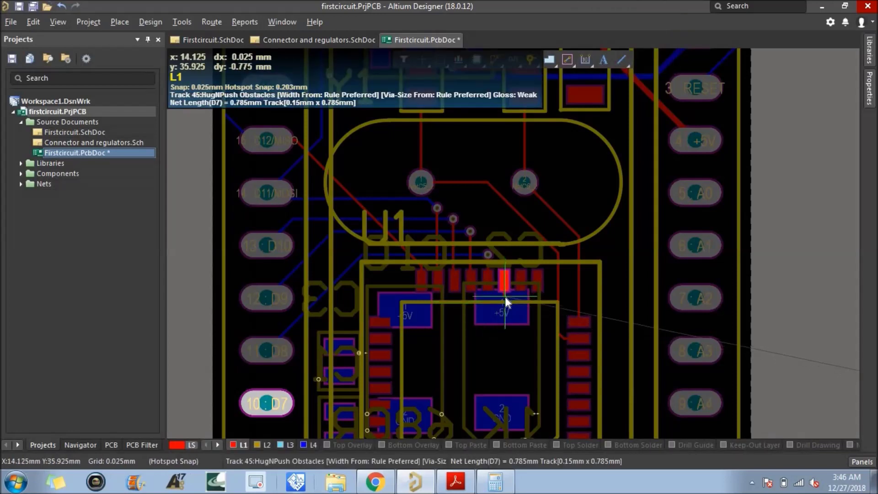
click(508, 302)
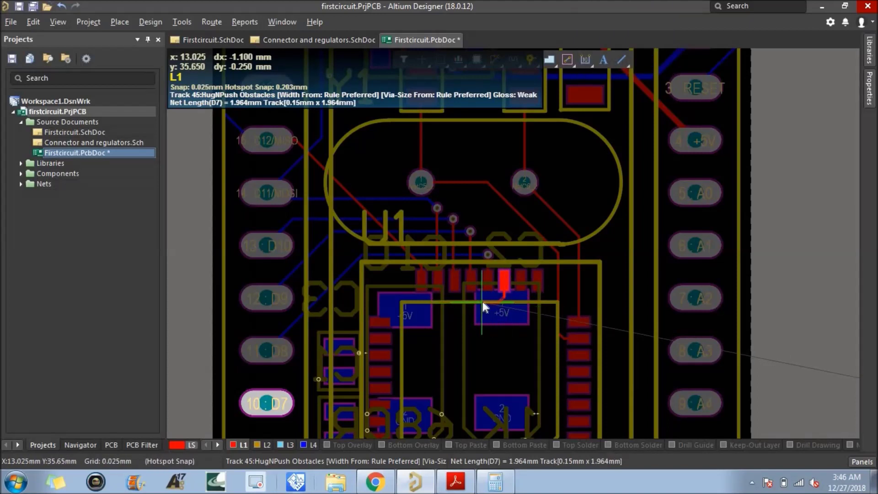
click(491, 304)
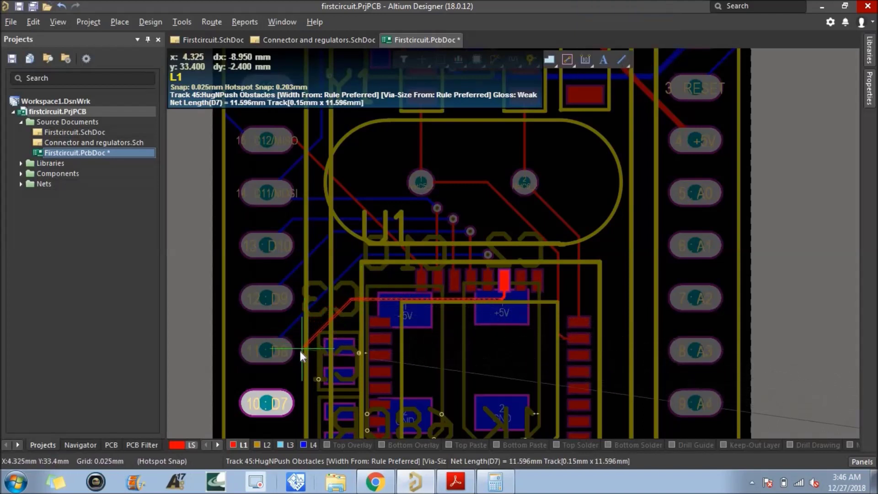
click(308, 337)
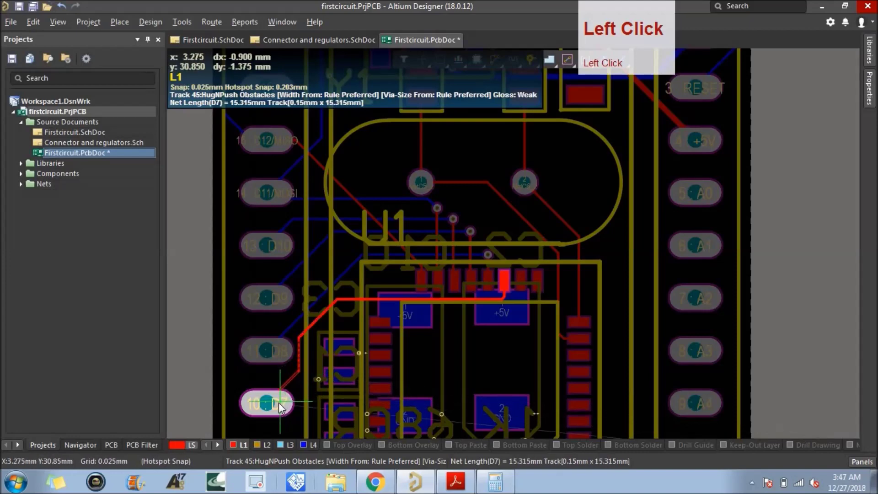
scroll(down, 3)
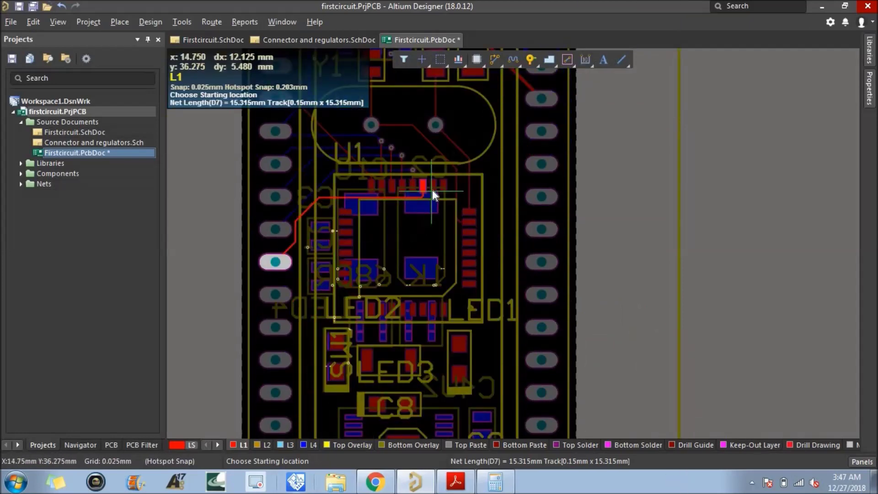
Step: Route a 17.9 mm L1 track from U1's D6 pad around the left side to header pin D6
right_click(436, 193)
click(435, 187)
scroll(up, 3)
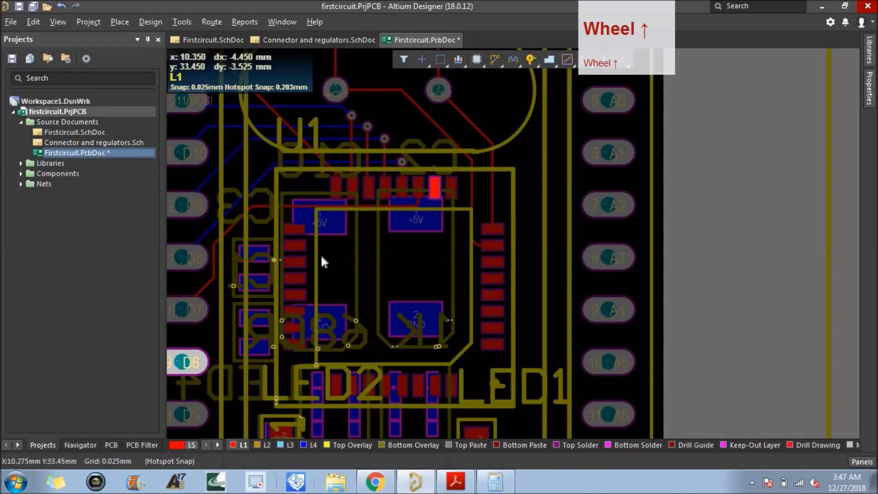
click(496, 69)
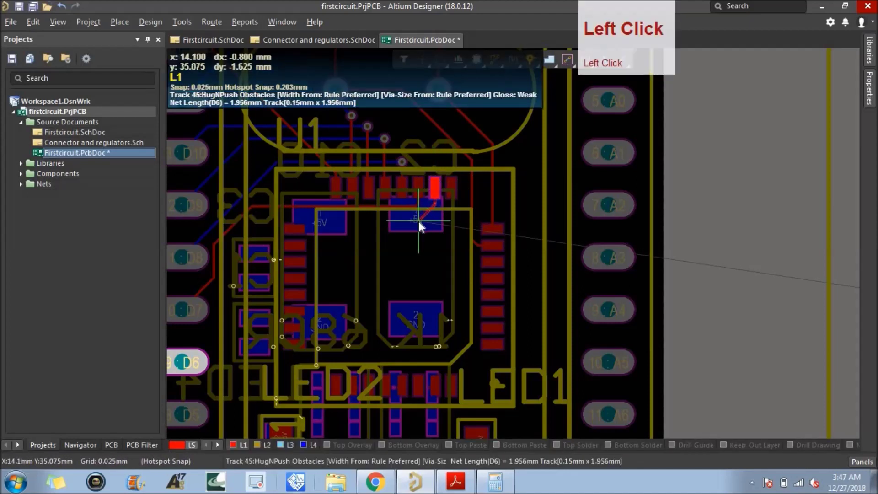
click(425, 219)
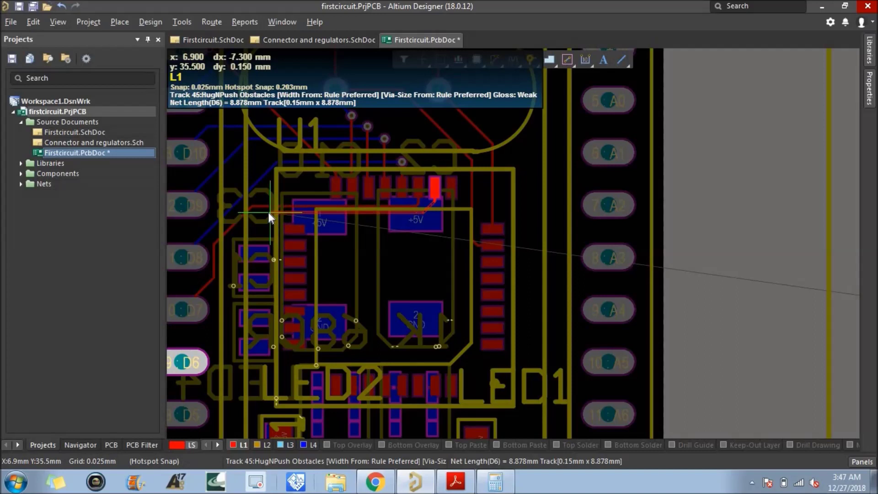
click(265, 217)
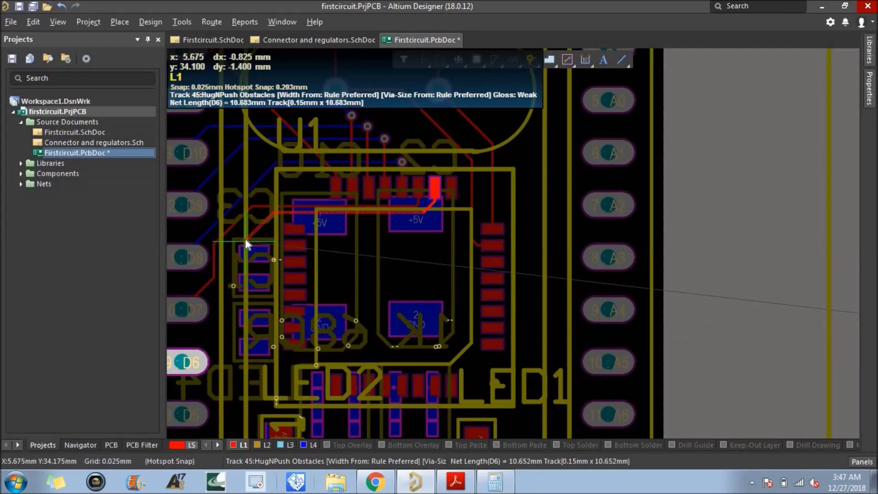
click(249, 242)
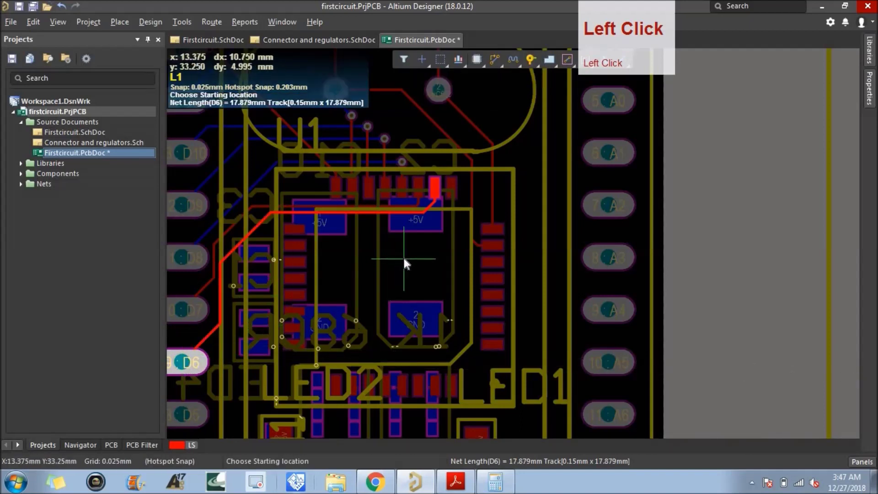
Step: Finish the D6 track and route D5 on L1 from its header pin up to the U1 pin
right_click(407, 263)
click(456, 188)
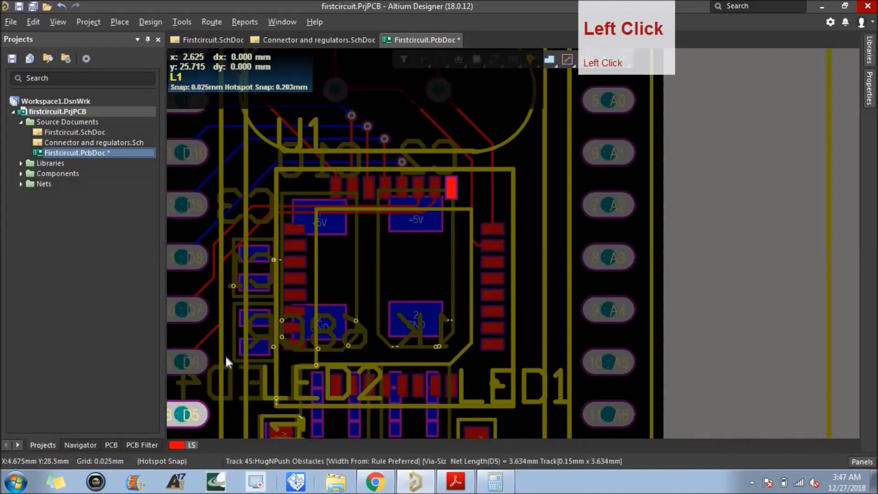
click(232, 350)
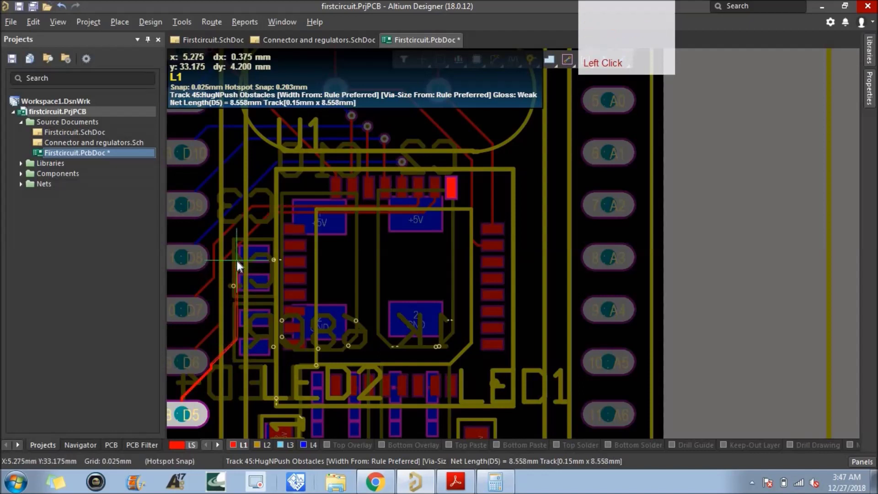
click(240, 265)
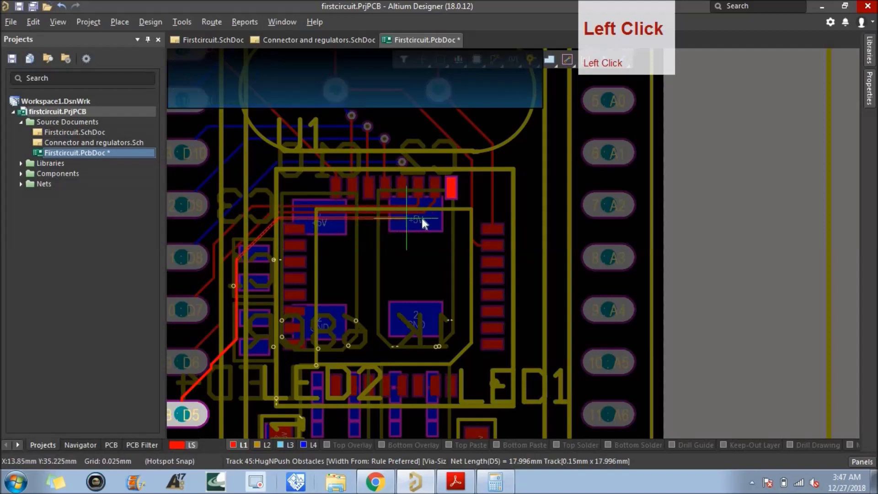
click(447, 222)
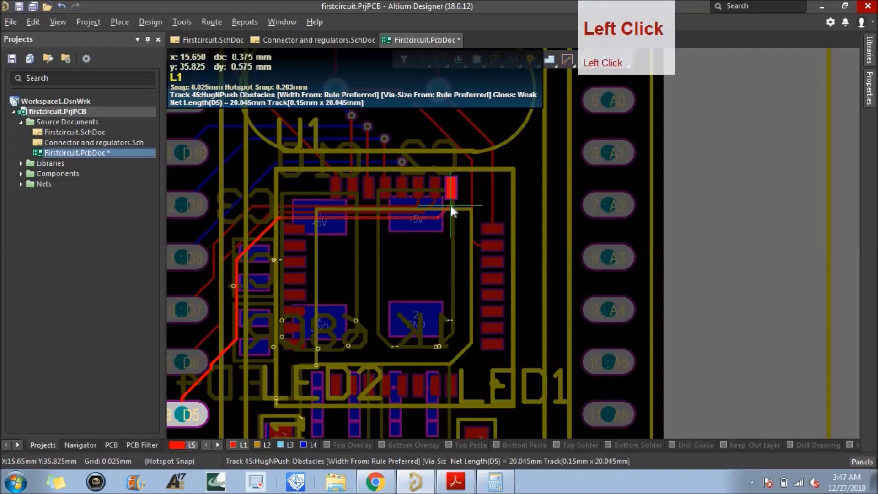
click(454, 210)
right_click(425, 266)
Step: Save the board, then undo repeatedly until the D5 and D6 tracks are removed
click(218, 364)
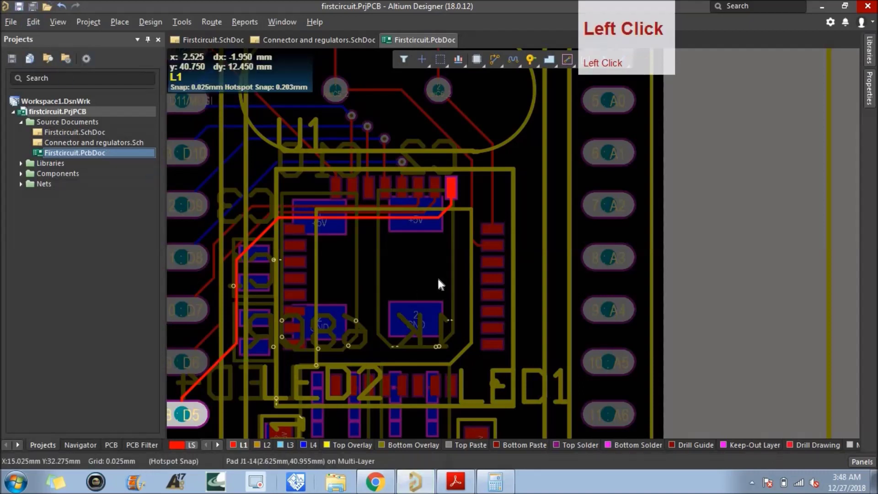
click(298, 233)
click(300, 251)
click(300, 265)
click(299, 281)
click(300, 298)
click(290, 315)
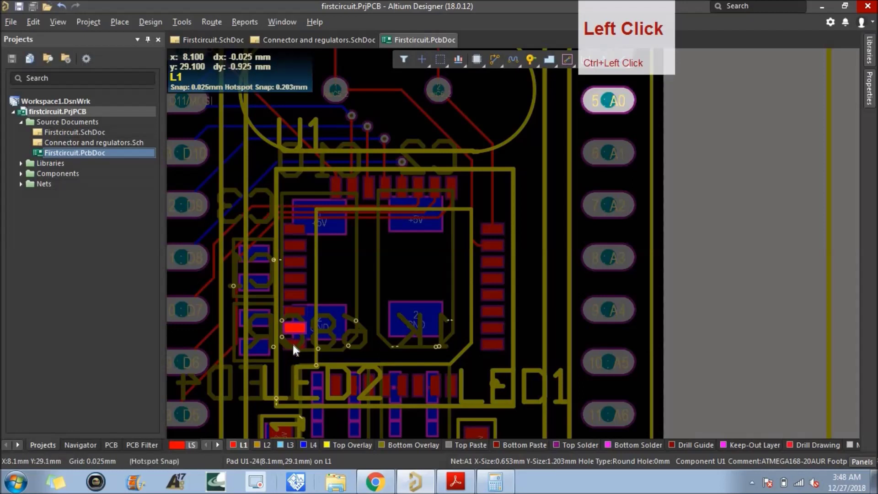
click(296, 347)
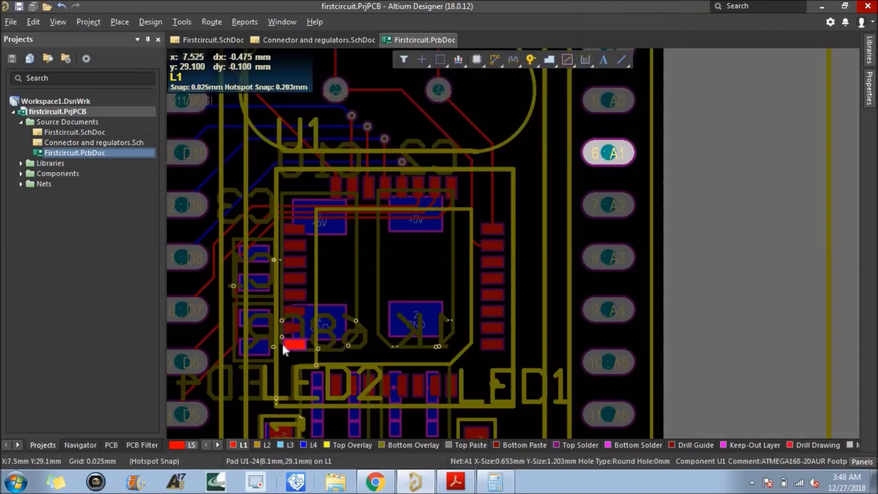
Step: Zoom around the headers and check which nets the A0 and neighbouring header pins carry
scroll(down, 3)
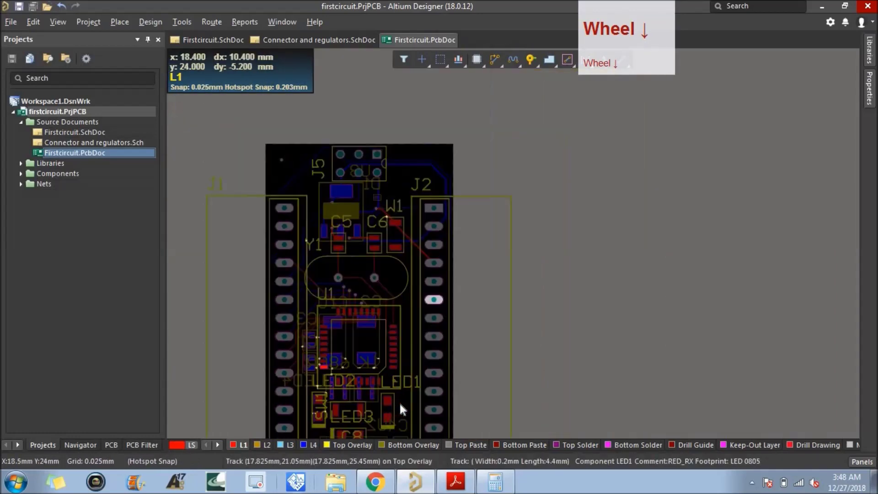
scroll(up, 3)
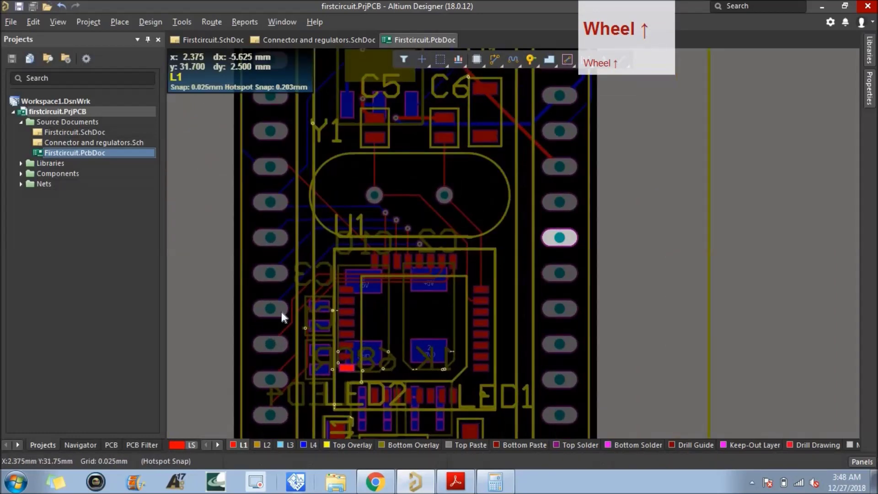
scroll(down, 3)
click(521, 221)
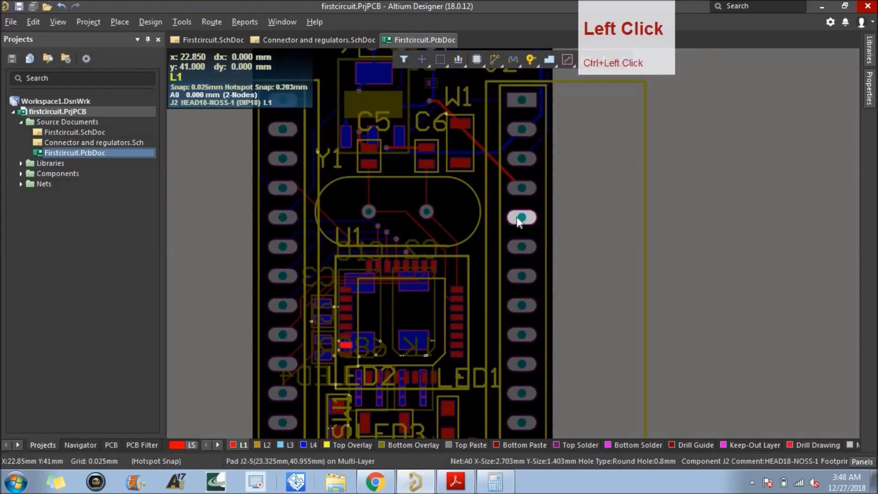
click(524, 249)
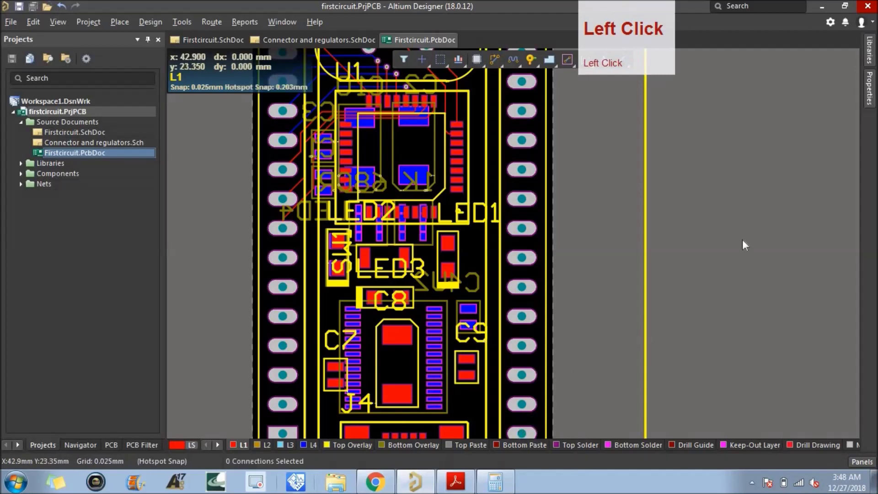
scroll(up, 3)
scroll(down, 3)
scroll(up, 3)
scroll(down, 3)
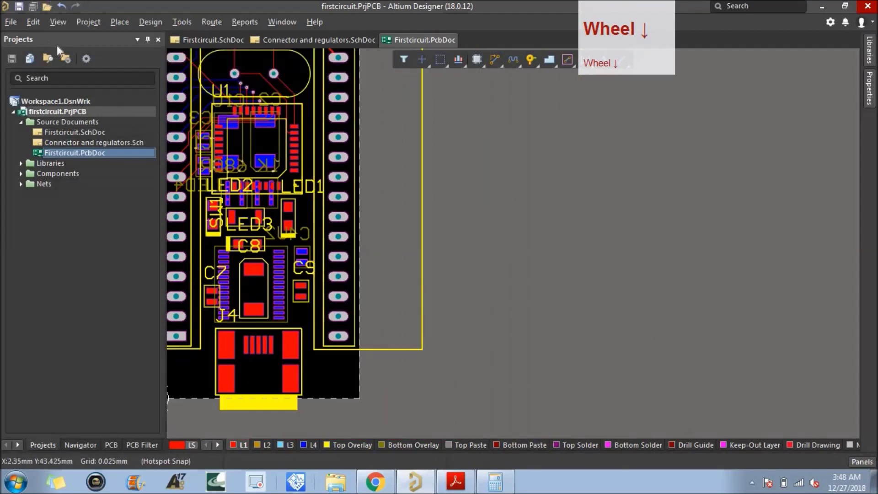
Step: Save, highlight the A1 net on J2, make L4 the active layer and zoom in on U1
click(63, 32)
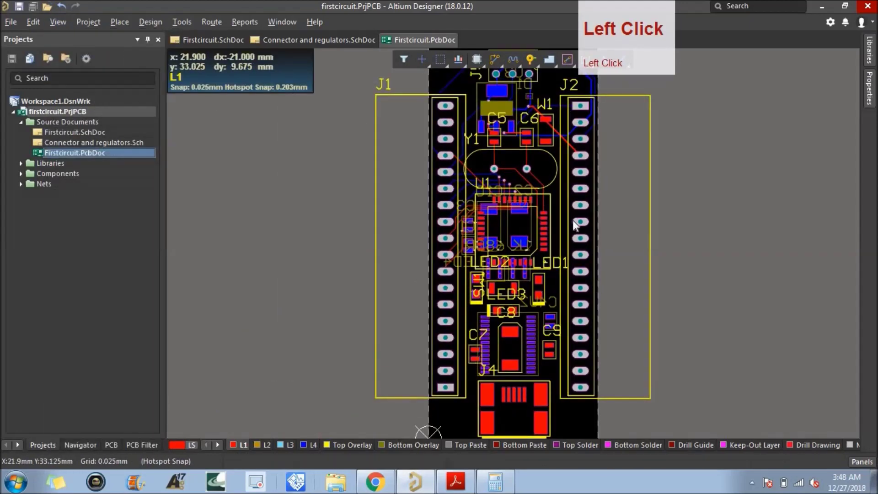
click(22, 12)
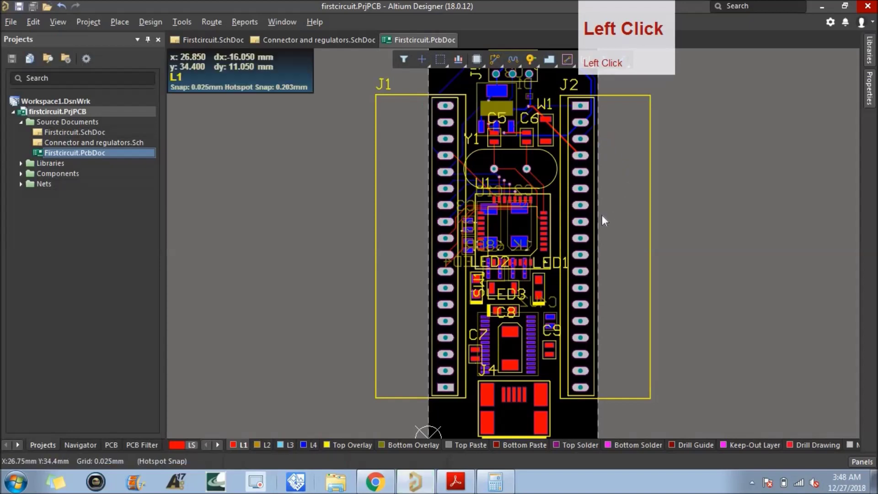
scroll(up, 3)
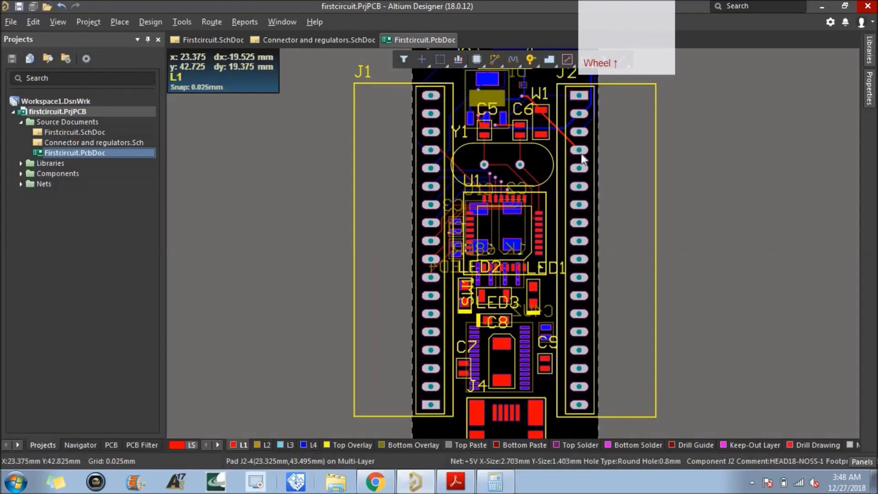
click(585, 155)
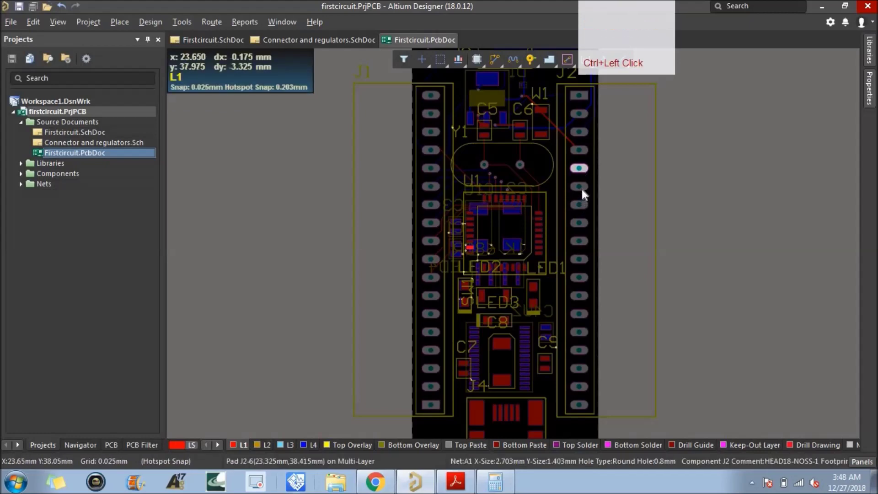
click(265, 444)
scroll(up, 3)
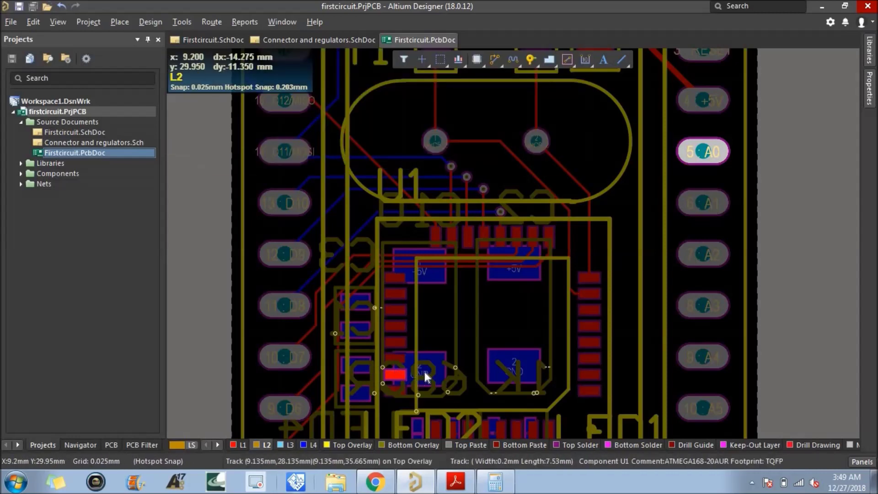
drag(810, 417, 748, 328)
key(ctrl+z)
click(799, 308)
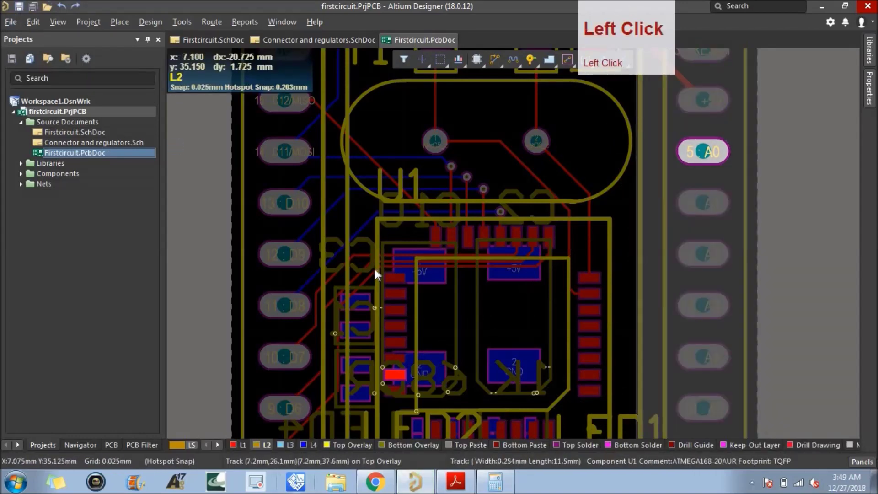
scroll(down, 3)
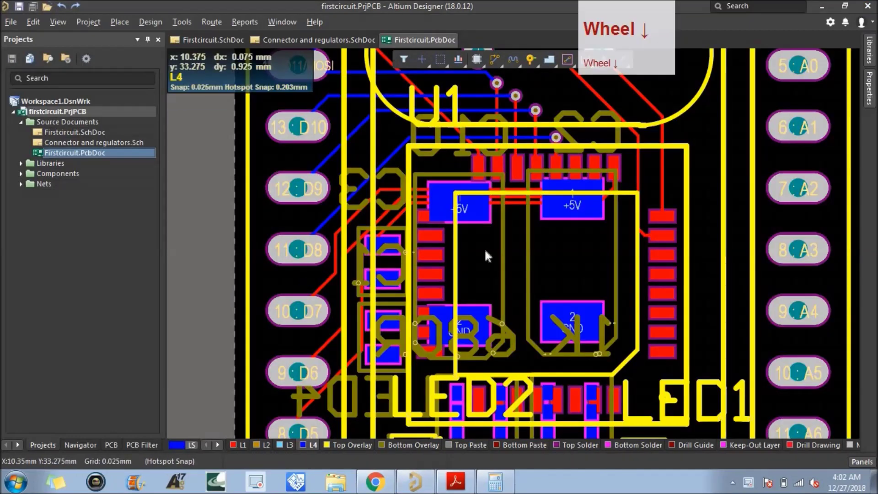
Step: Clear the selection and highlight every pad on the +5V net from the small pad near C10
scroll(down, 3)
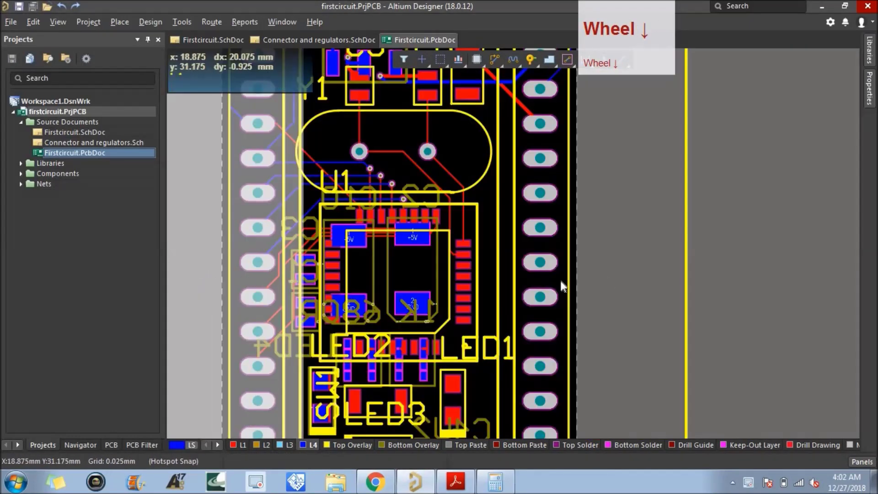
click(486, 204)
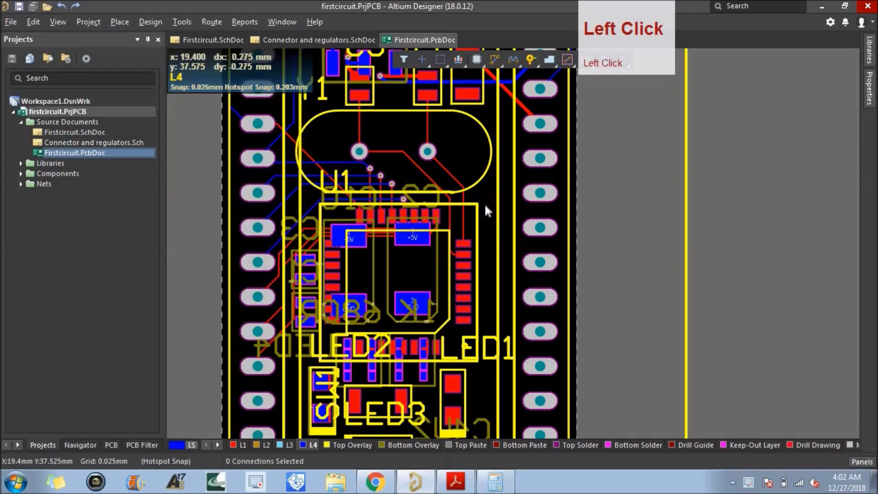
scroll(up, 3)
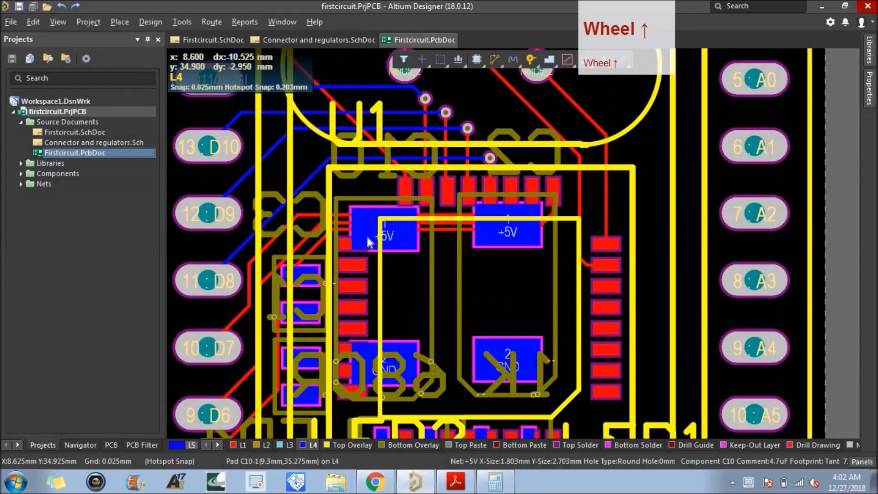
scroll(up, 3)
click(349, 250)
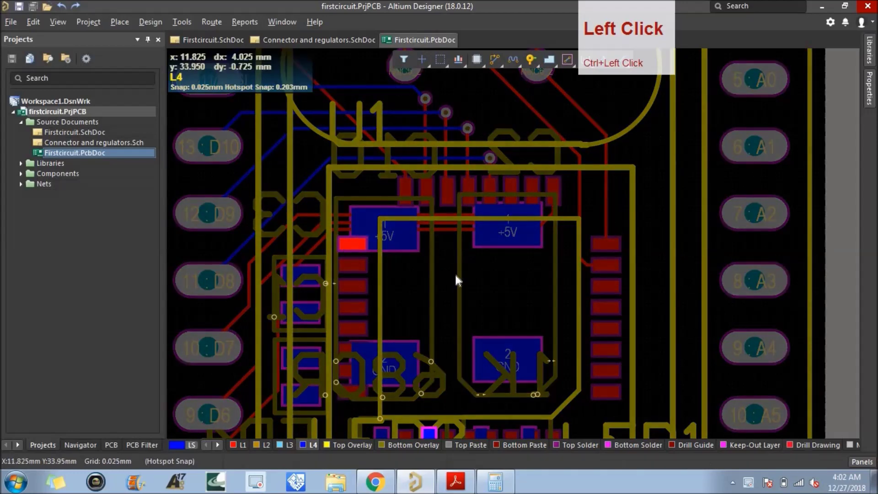
double_click(361, 268)
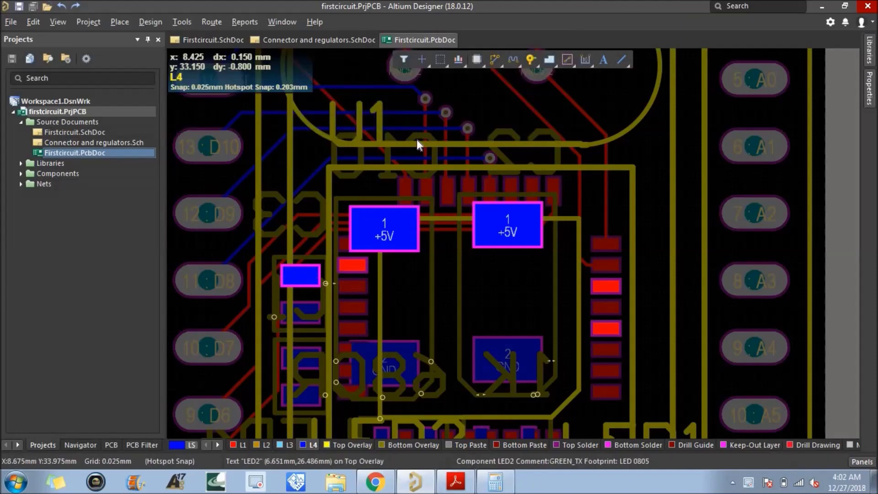
Step: Route a 0.3 mm L4 track from the small +5V pad through both large +5V capacitor pads
click(496, 66)
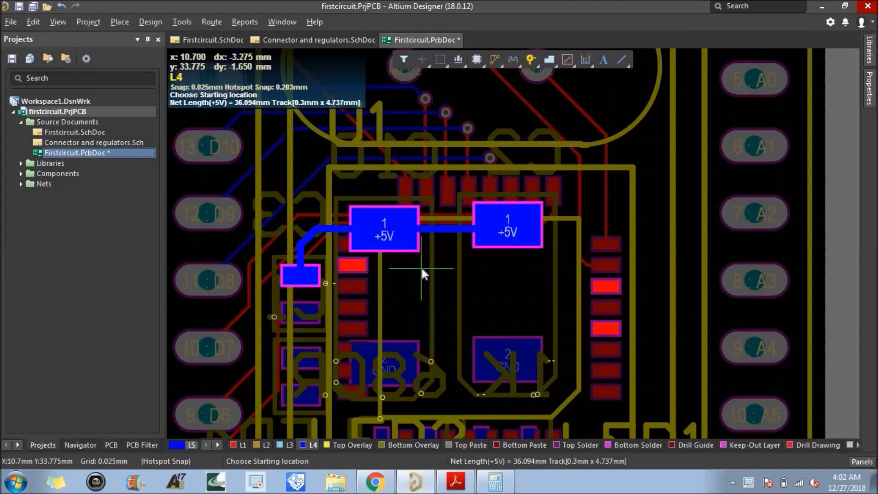
right_click(425, 272)
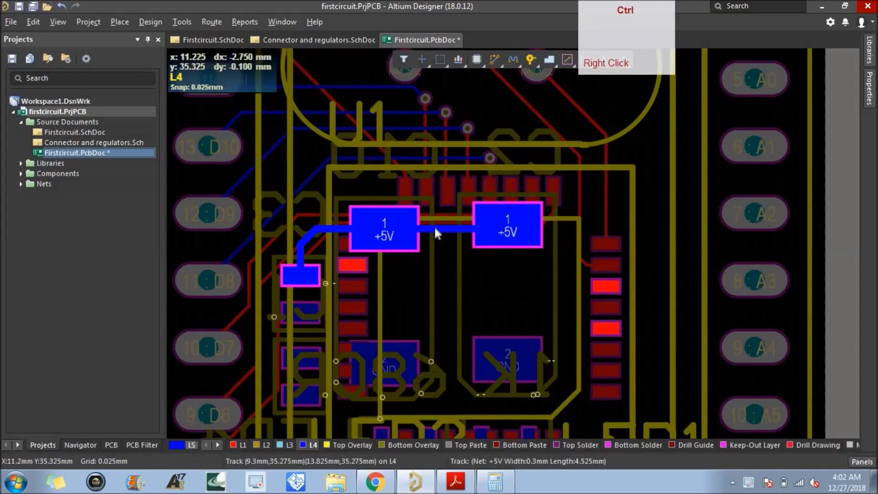
key(ctrl+v)
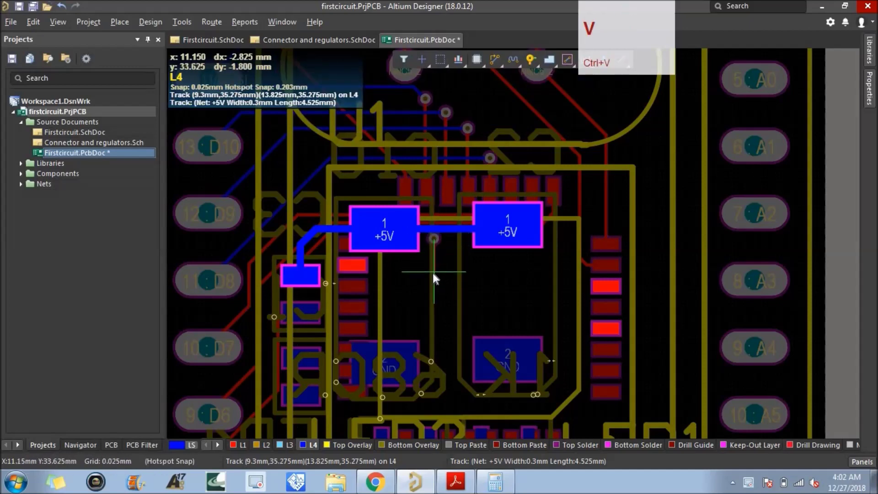
right_click(446, 275)
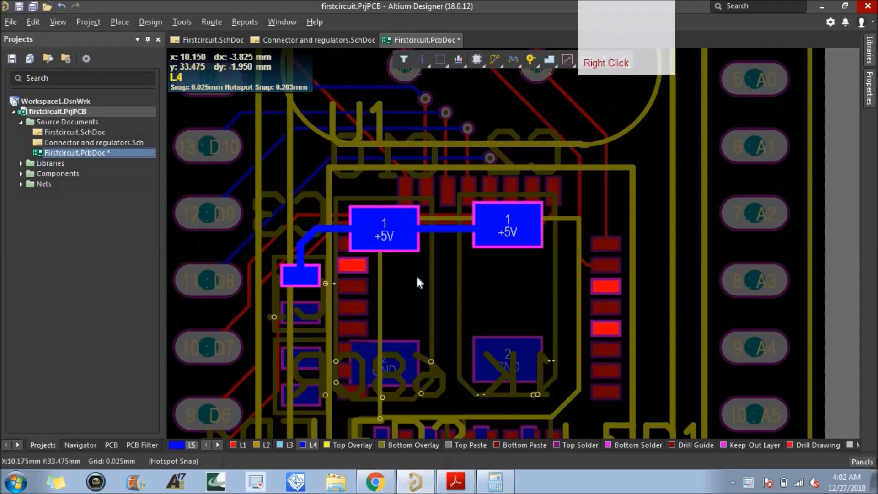
click(472, 134)
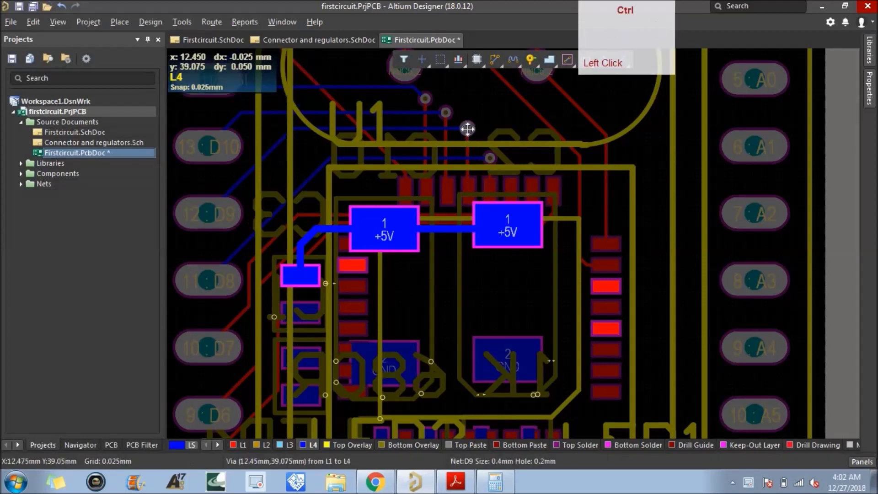
key(ctrl+c)
click(471, 132)
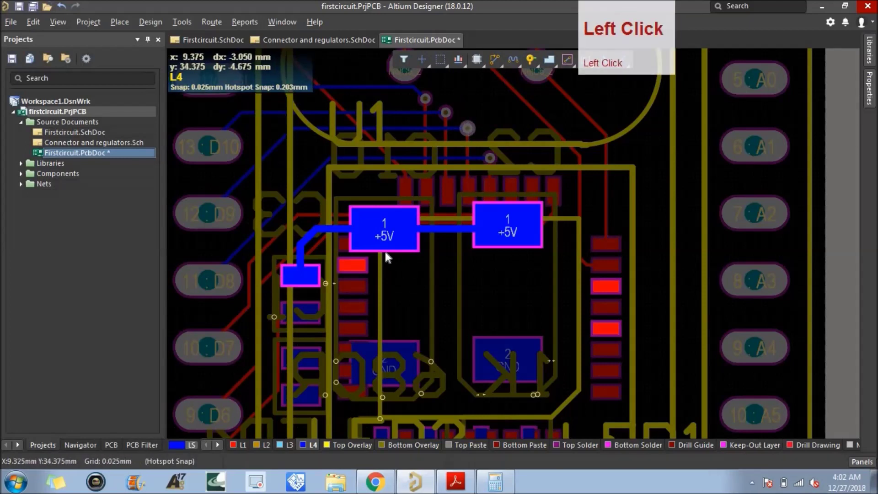
click(402, 276)
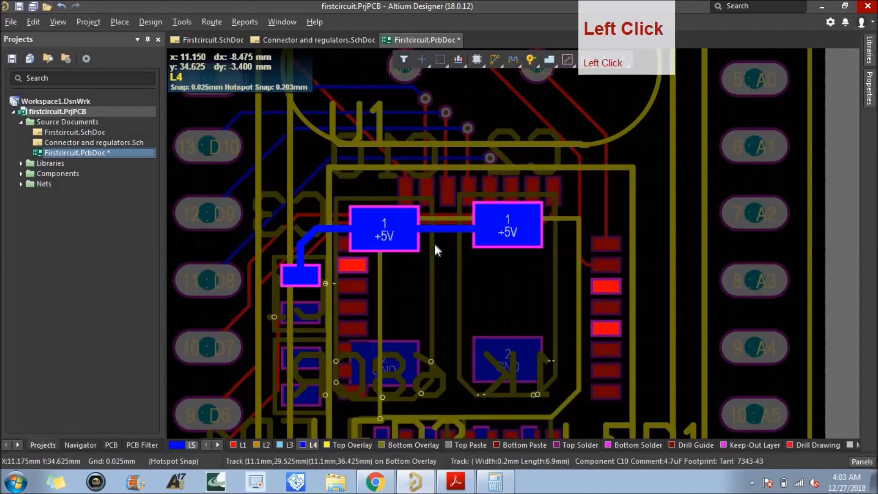
click(443, 236)
key(ctrl+v)
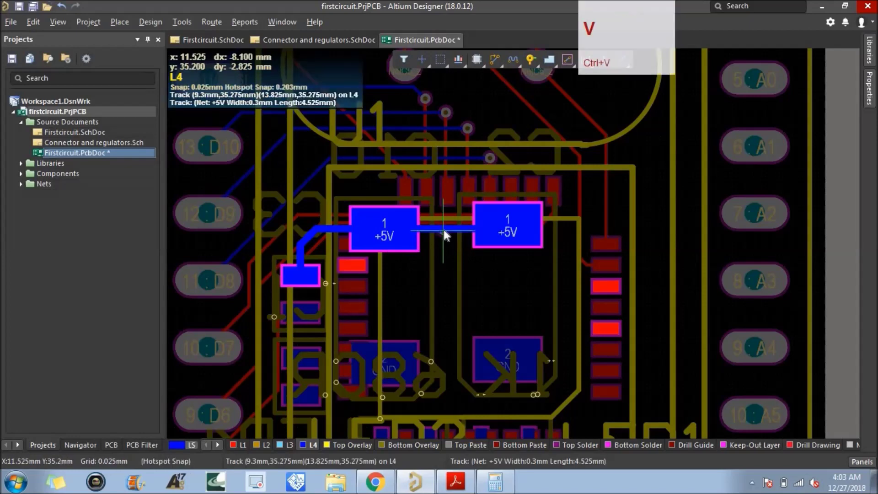
click(445, 233)
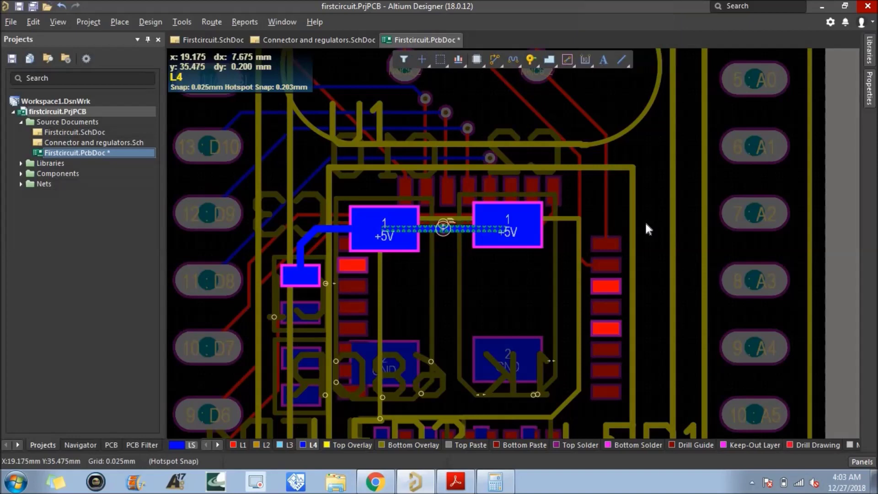
right_click(649, 228)
click(646, 209)
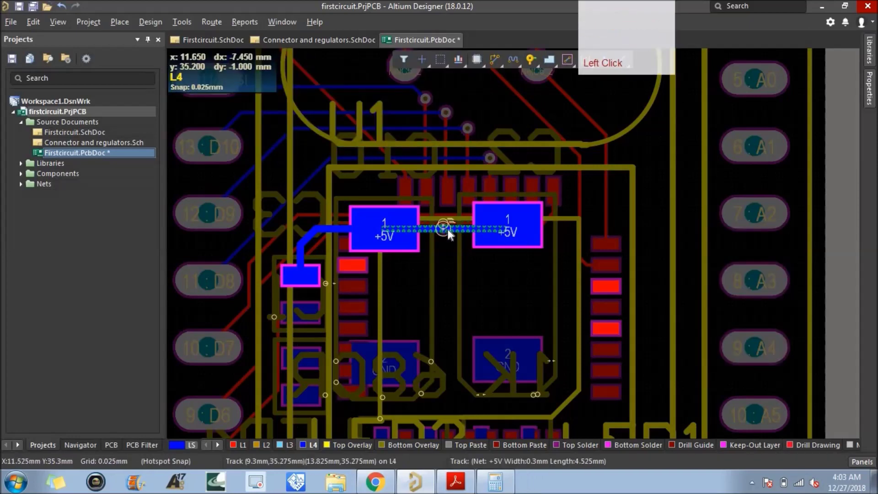
scroll(up, 3)
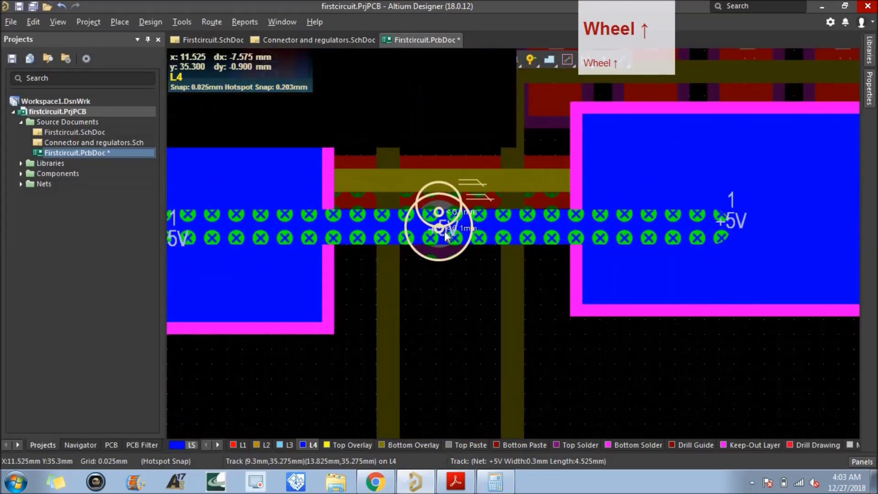
click(441, 265)
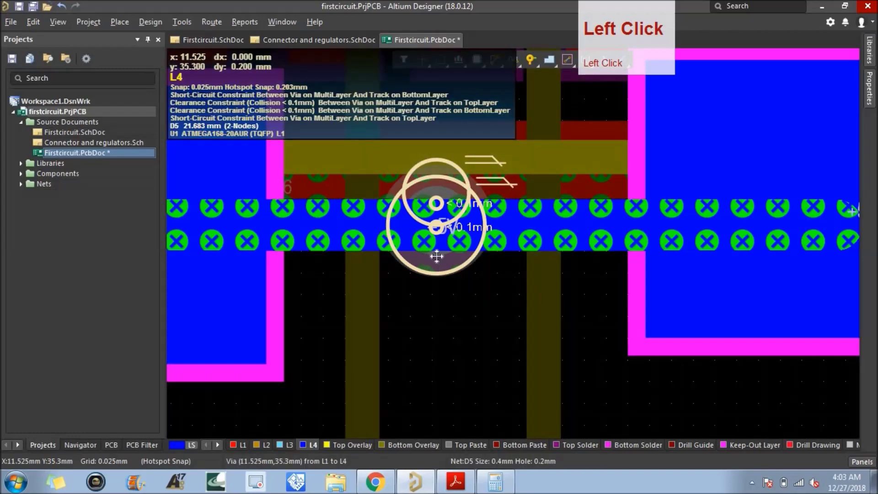
key(Delete)
scroll(down, 3)
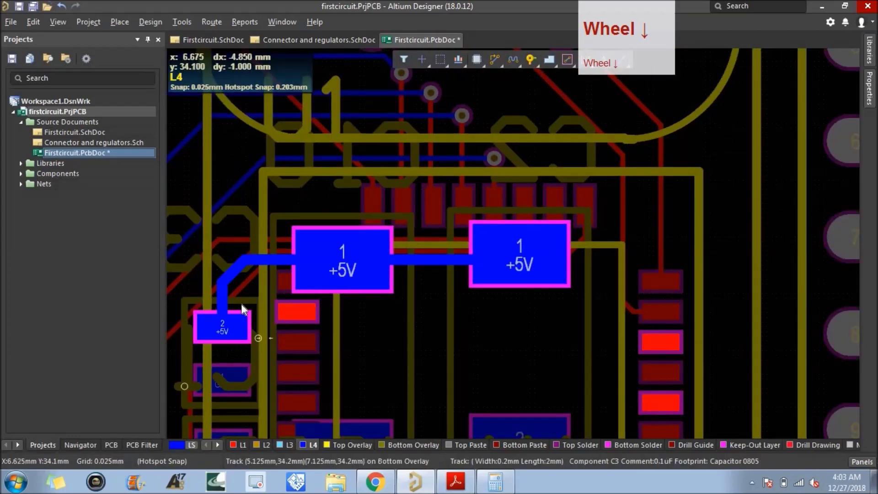
Step: Try a via at the C3 +5V track corner, undo to keep the diagonal corner, and save the board
click(237, 277)
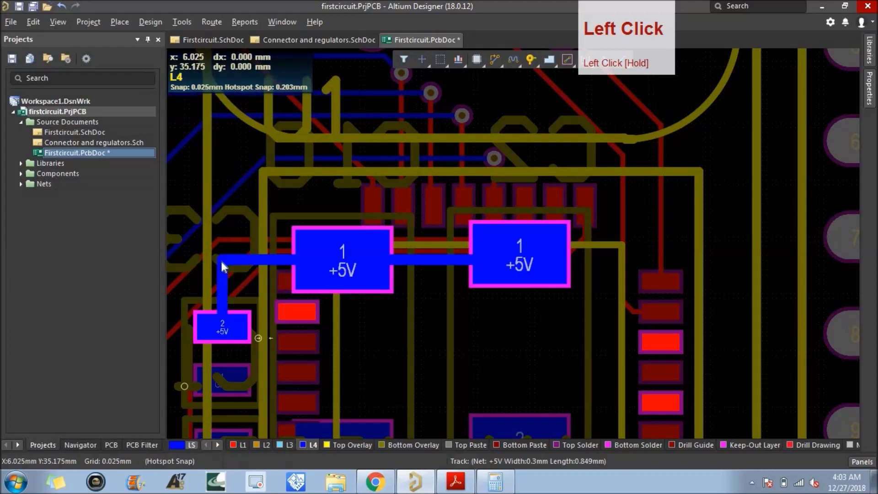
key(ctrl+v)
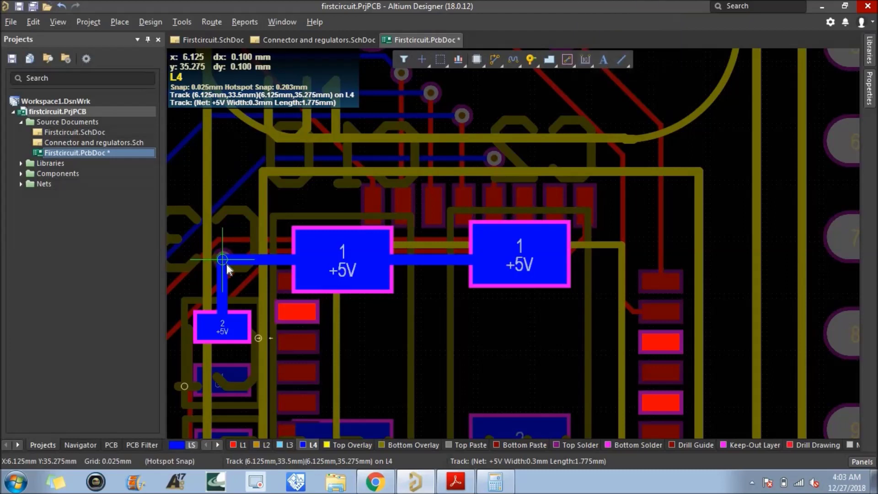
click(230, 270)
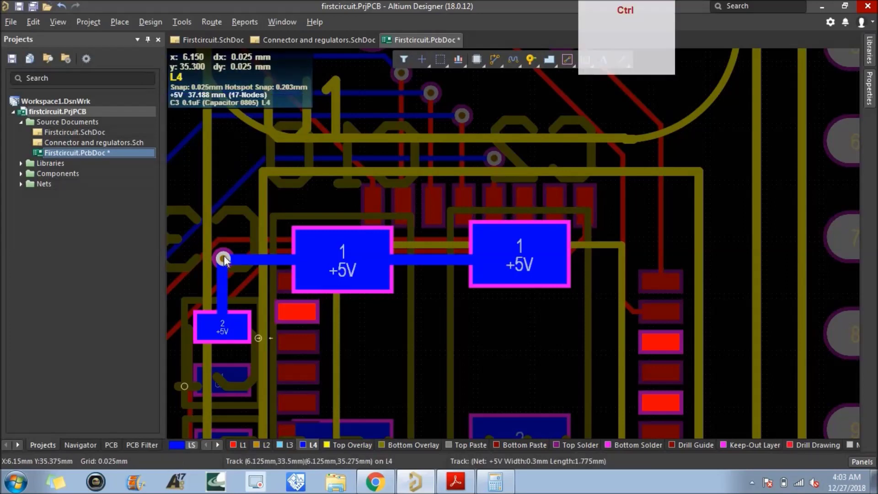
key(ctrl+z)
key(ctrl+z)
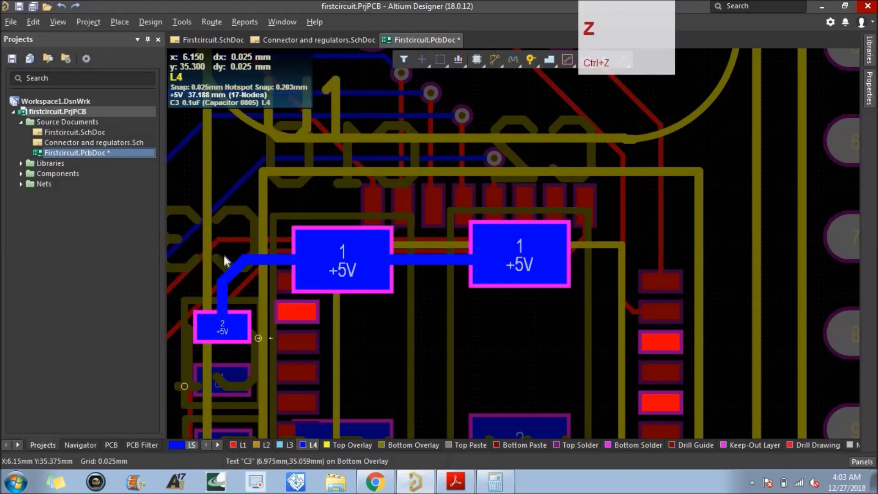
click(20, 11)
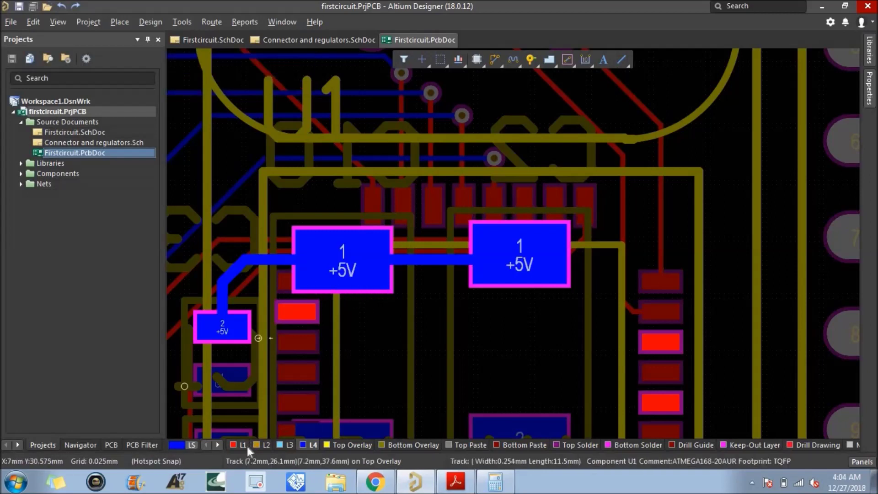
Step: Route a short L4 track down from the left +5V pad and place a via at its end
click(309, 451)
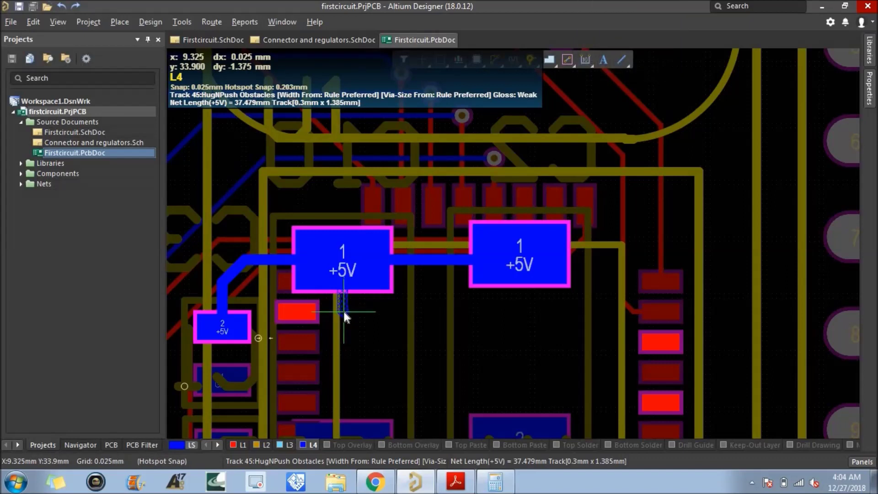
click(347, 315)
right_click(359, 315)
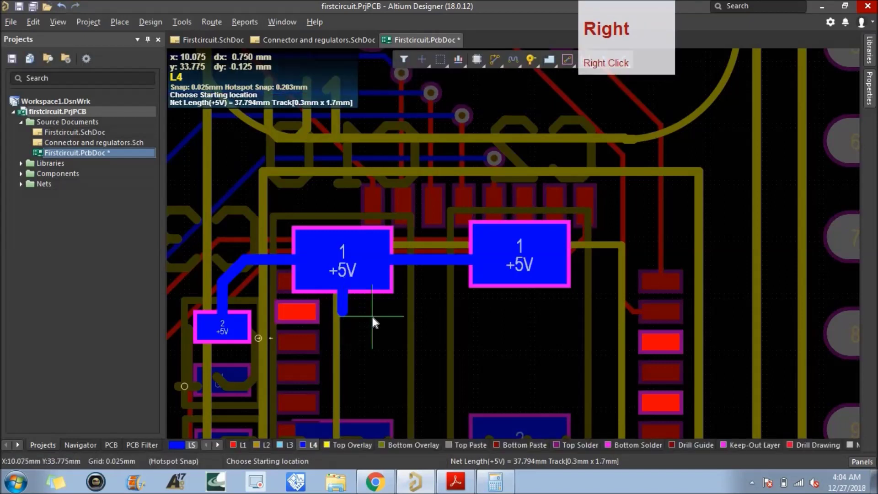
key(ctrl+v)
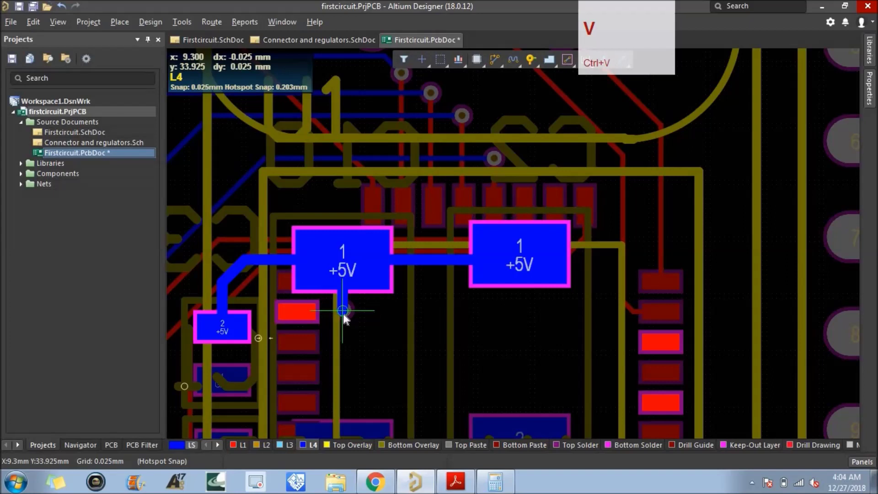
click(345, 317)
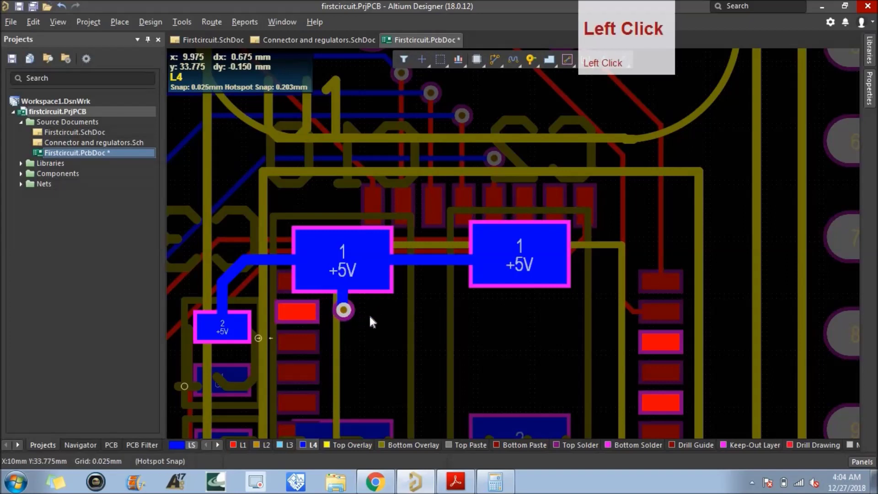
Step: Route an L1 track from the via to U1 pin 18, then zoom out to the whole board
click(245, 445)
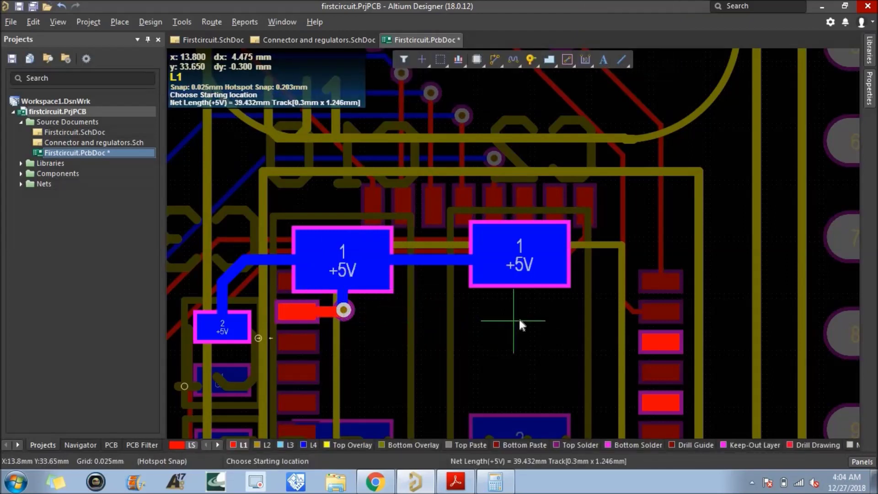
right_click(530, 325)
scroll(down, 3)
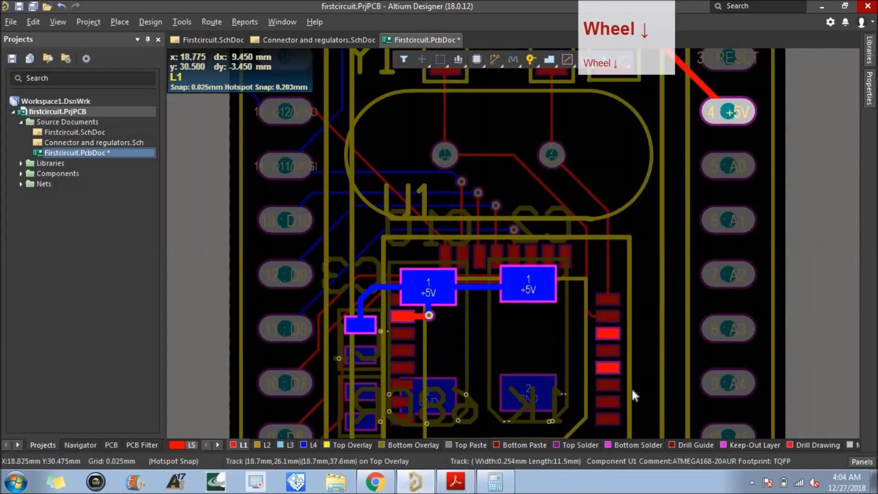
scroll(up, 3)
scroll(up, 3)
scroll(down, 3)
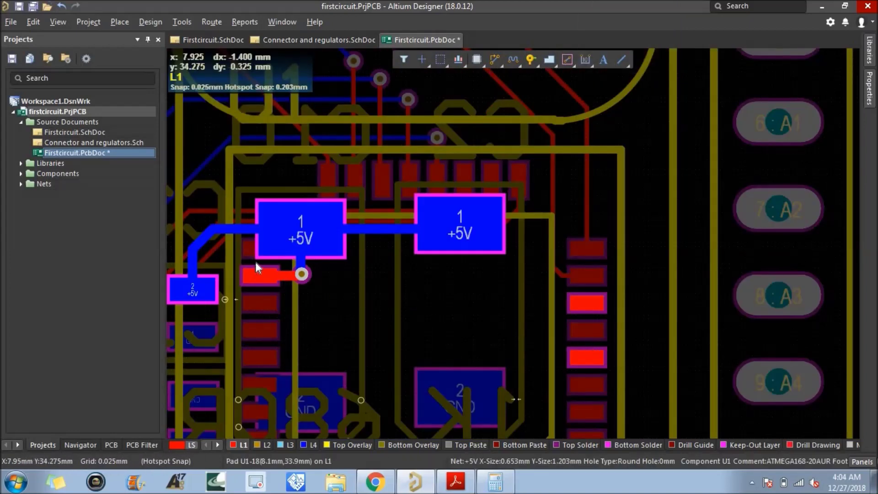
scroll(down, 3)
click(250, 255)
scroll(down, 3)
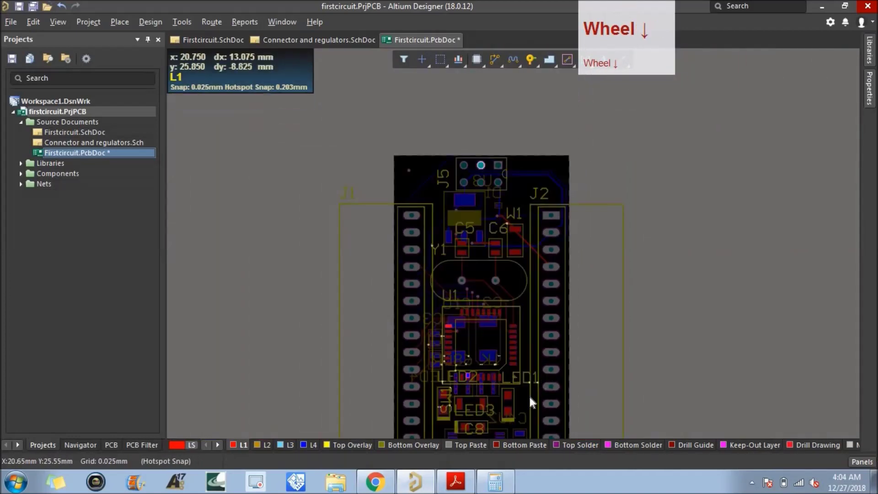
Step: Zoom in on the small six-pin header area and save the board
click(736, 350)
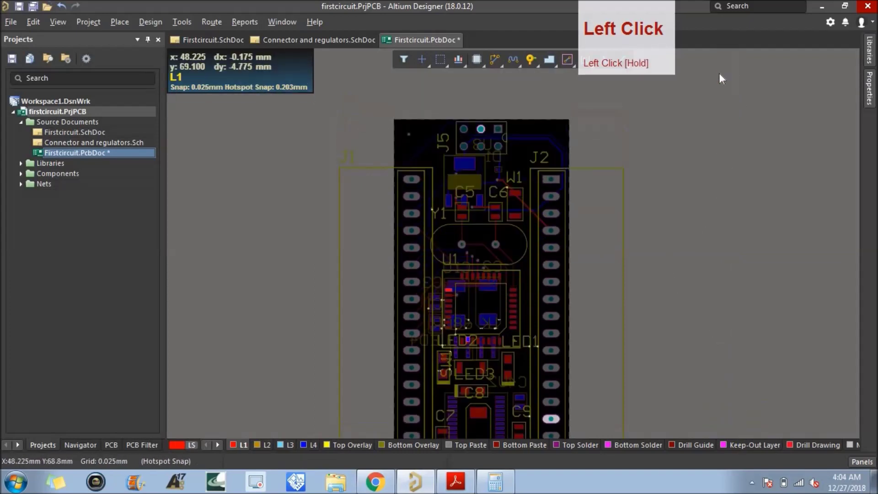
scroll(up, 3)
scroll(up, 3)
click(828, 227)
scroll(up, 3)
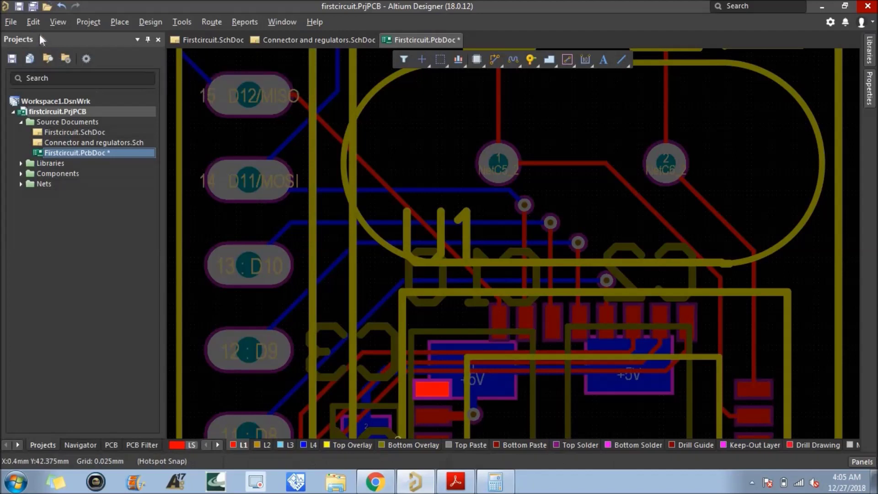
click(24, 13)
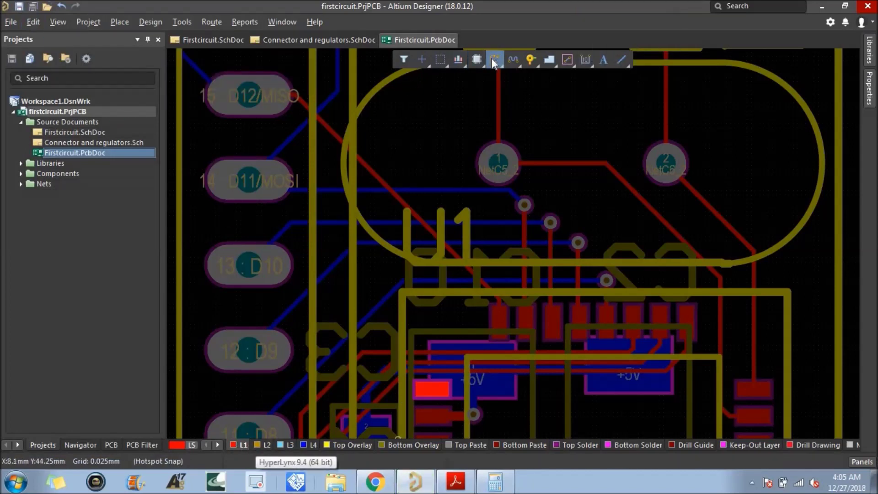
Step: Route a short escape track out of the D13/SCK header pin and drop a via at its end
click(479, 94)
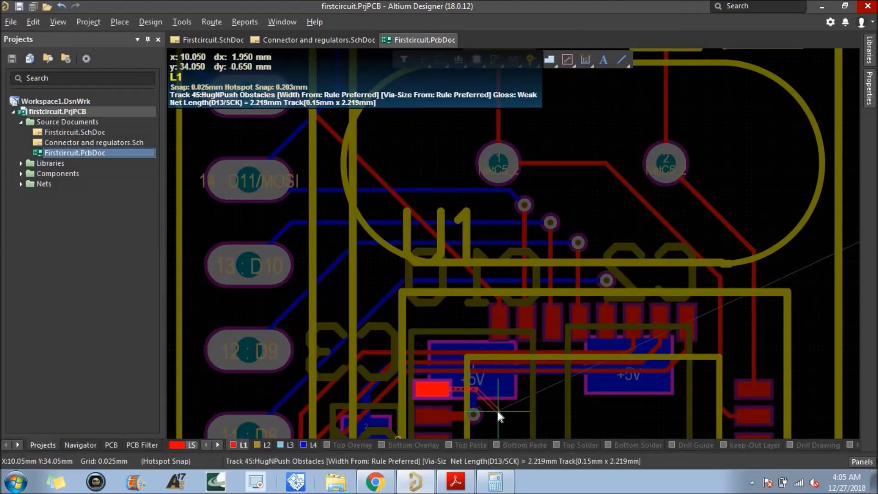
click(501, 418)
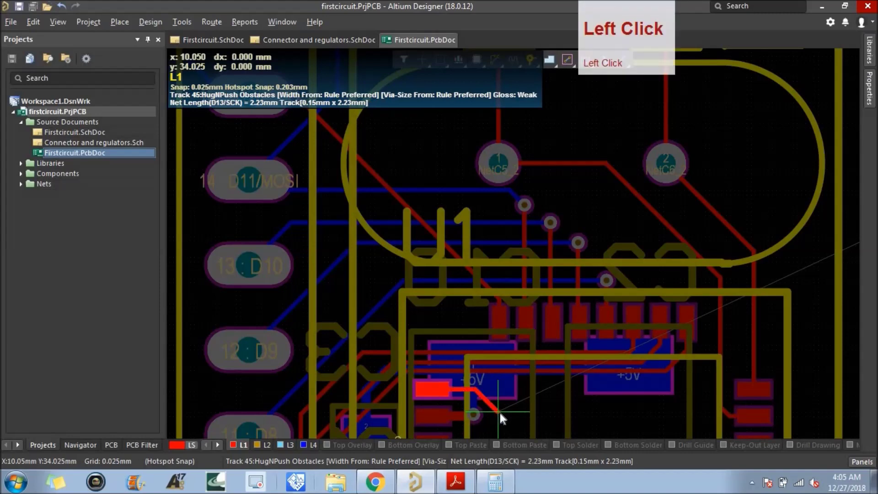
right_click(513, 420)
scroll(up, 3)
key(ctrl+v)
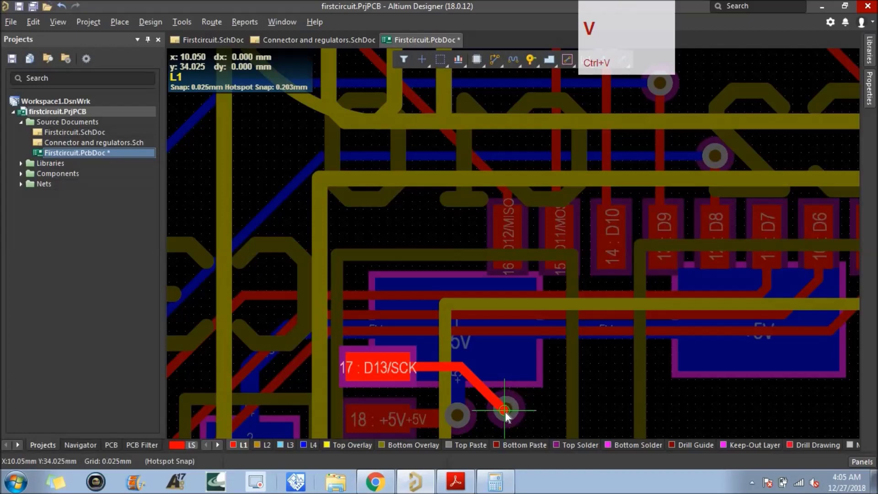
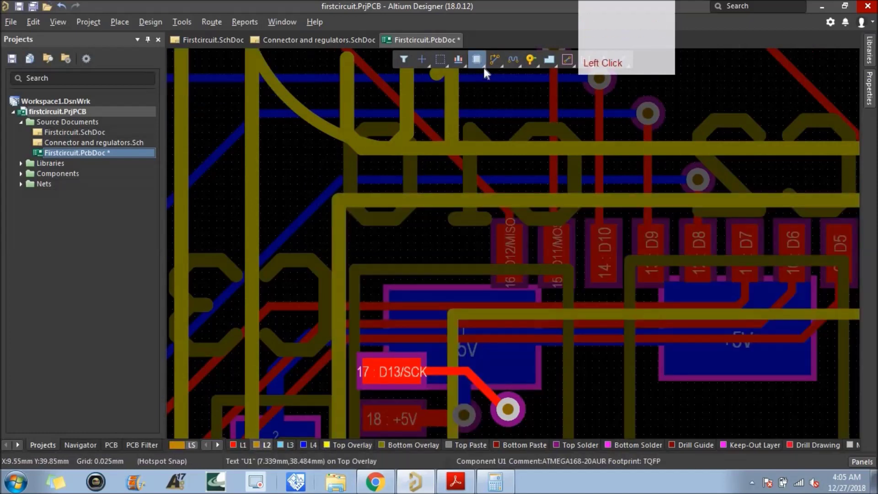
Step: Route an L2 track from the D13/SCK via diagonally down past J5 toward U1
click(497, 67)
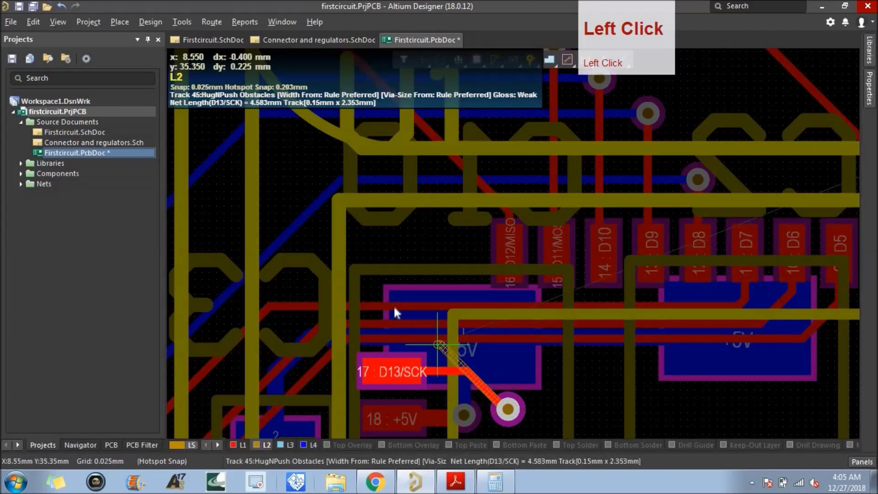
scroll(down, 3)
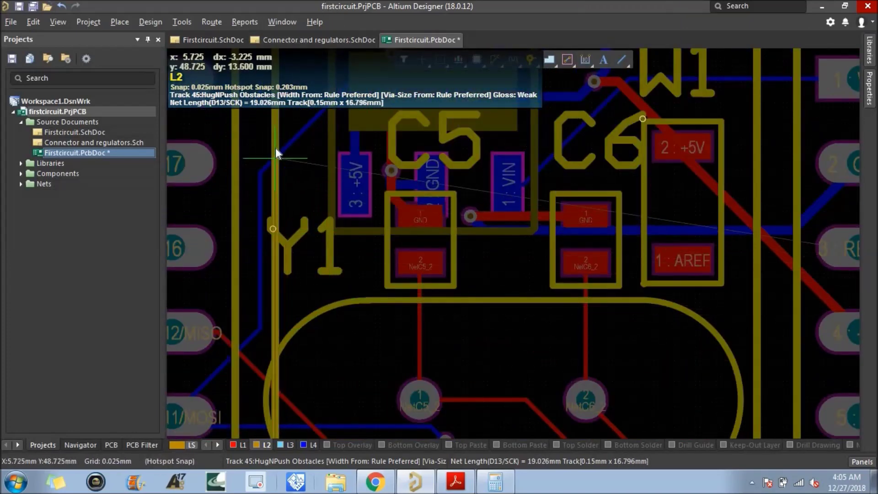
scroll(up, 3)
scroll(down, 3)
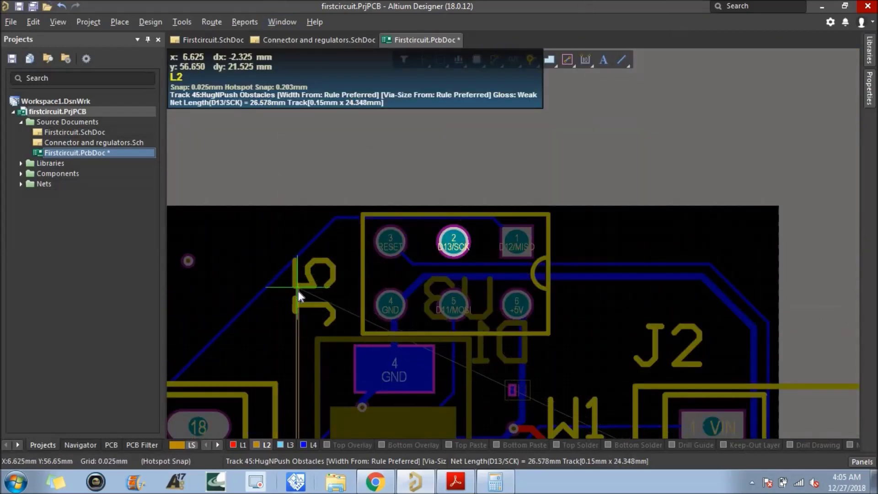
click(300, 302)
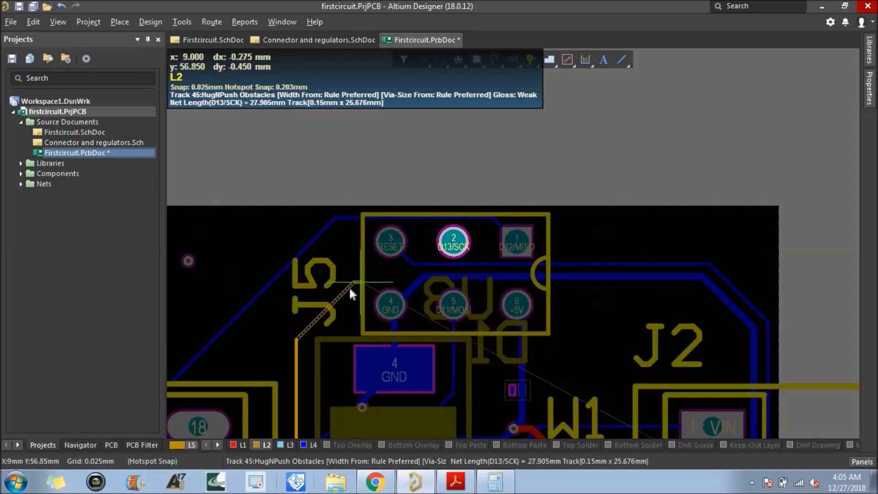
click(416, 280)
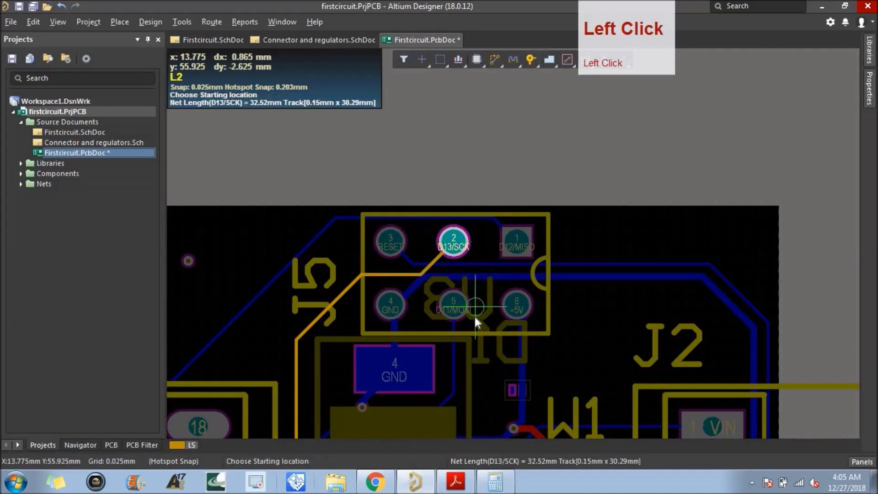
scroll(down, 3)
Step: Leave routing, select U1's A6 pad and save the board design
right_click(729, 277)
scroll(down, 3)
click(817, 330)
scroll(up, 3)
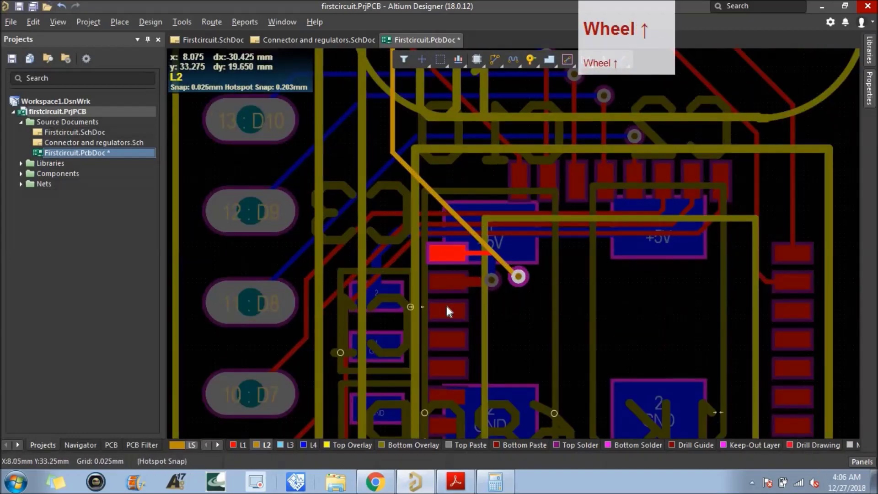
click(451, 313)
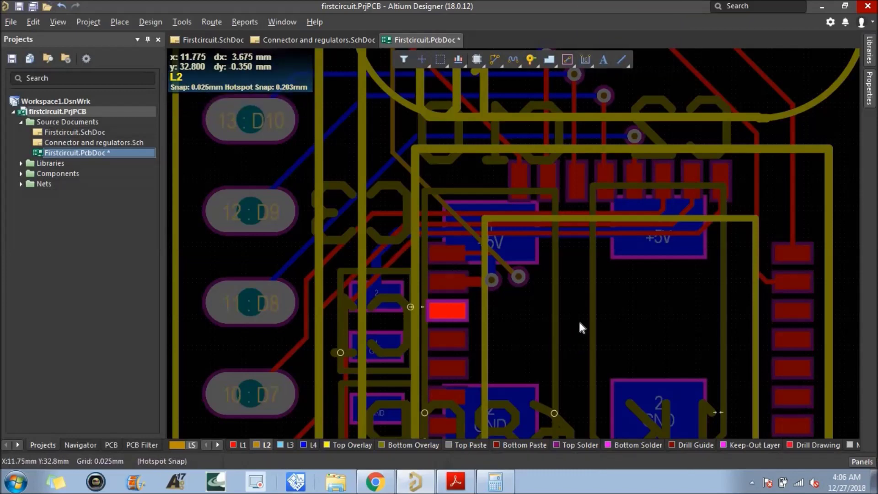
click(71, 23)
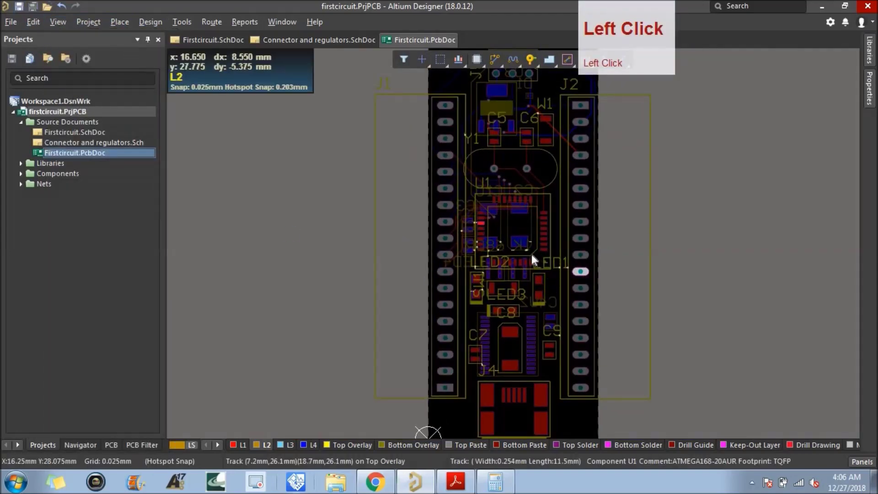
Step: Zoom in on U1 pad 19 (A6) and make L1 the active layer for routing
scroll(up, 3)
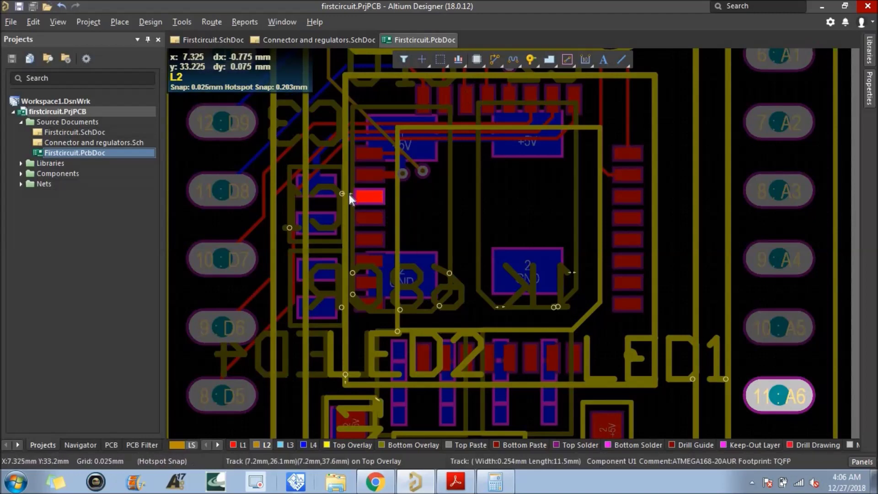
scroll(up, 3)
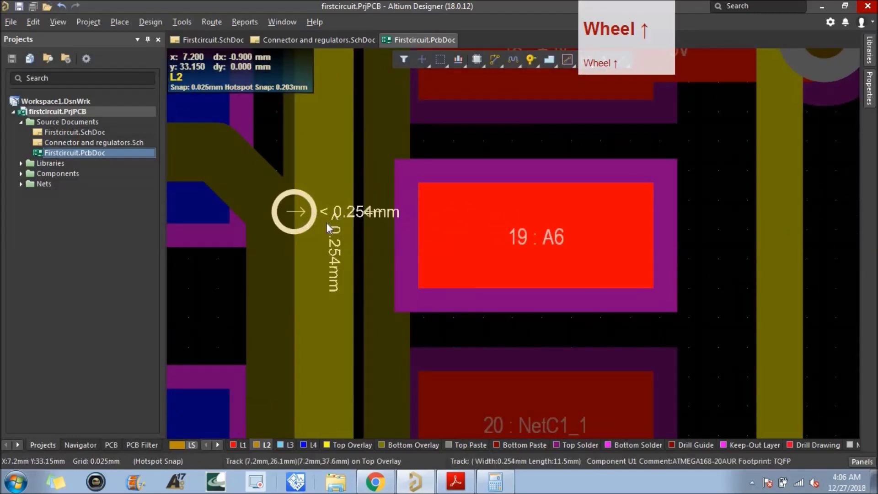
click(329, 227)
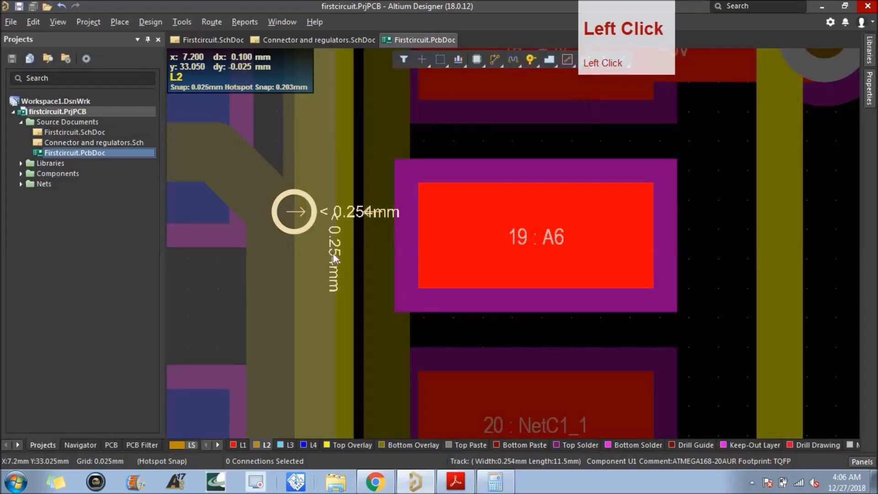
click(345, 260)
scroll(down, 3)
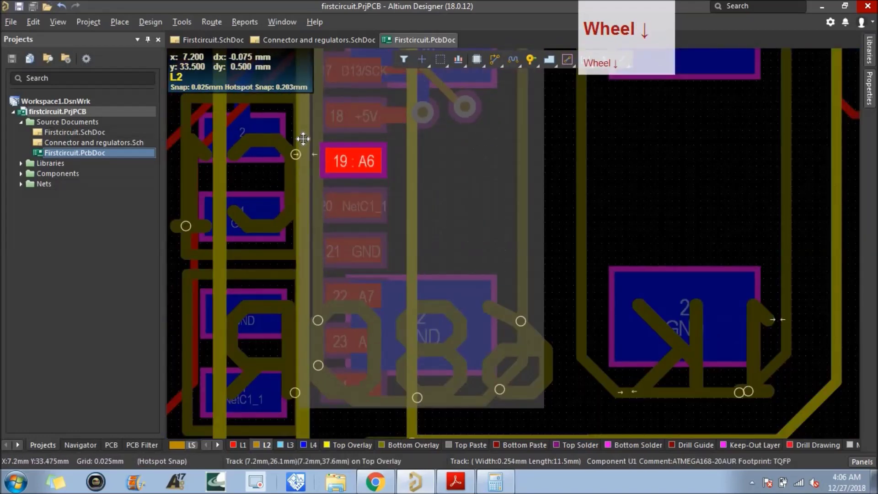
scroll(up, 3)
scroll(down, 3)
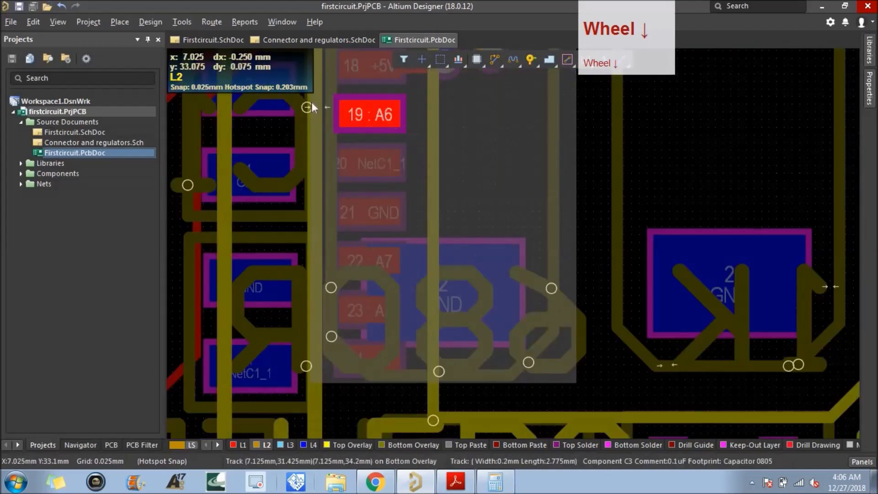
scroll(up, 3)
scroll(down, 3)
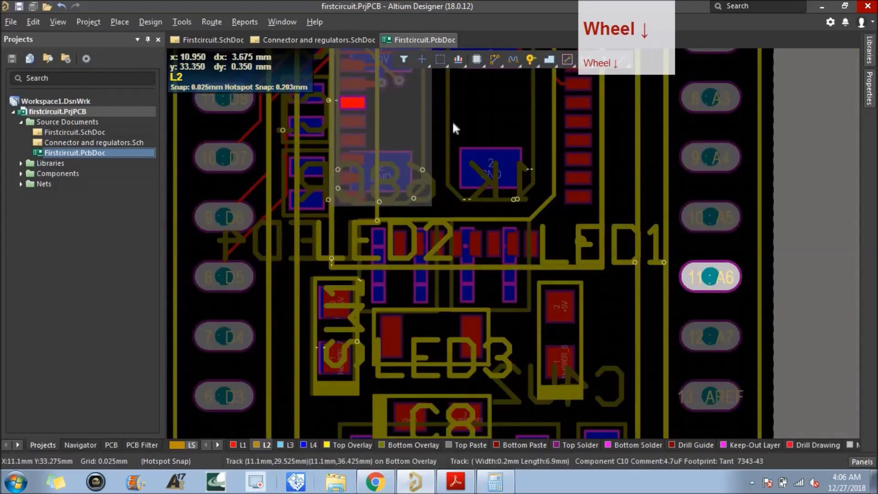
click(613, 312)
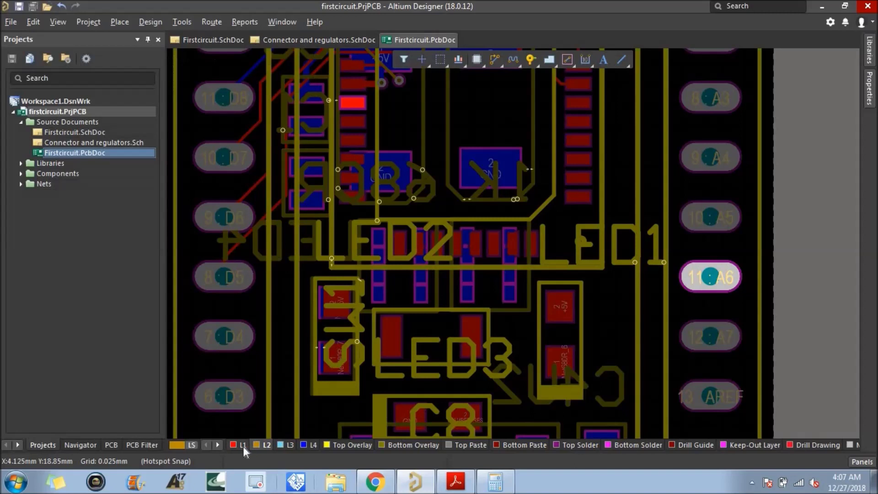
Step: Route a short L1 stub track out of U1's A6 pad and exit routing
click(246, 449)
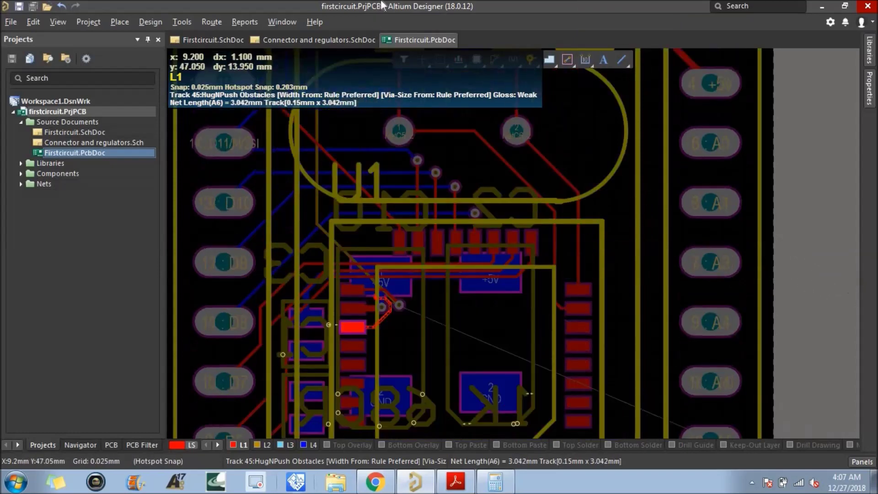
scroll(up, 3)
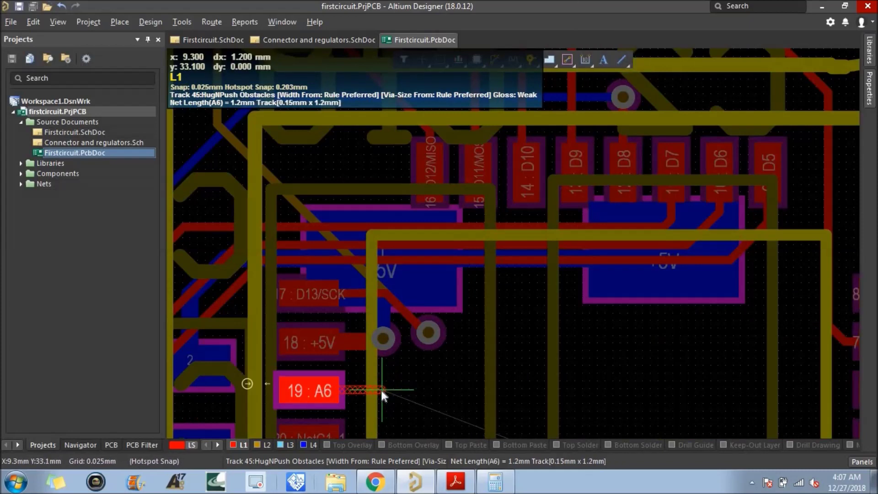
click(385, 393)
right_click(400, 394)
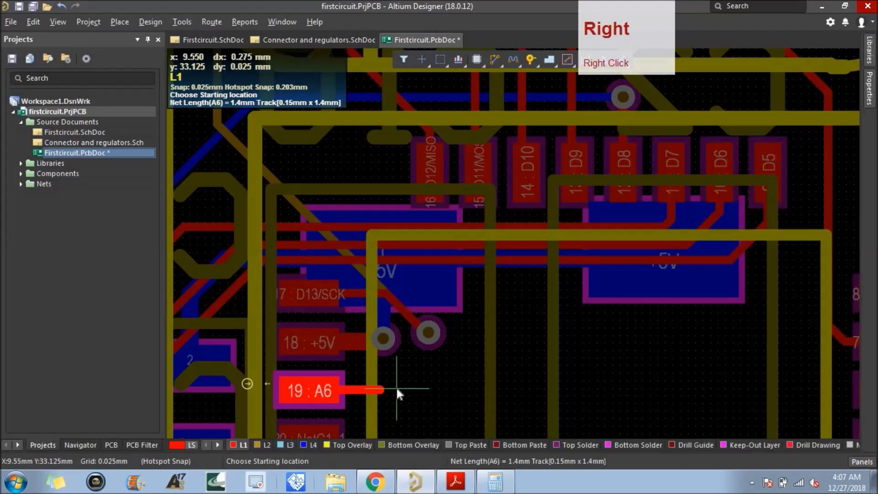
click(432, 340)
key(ctrl+c)
click(431, 341)
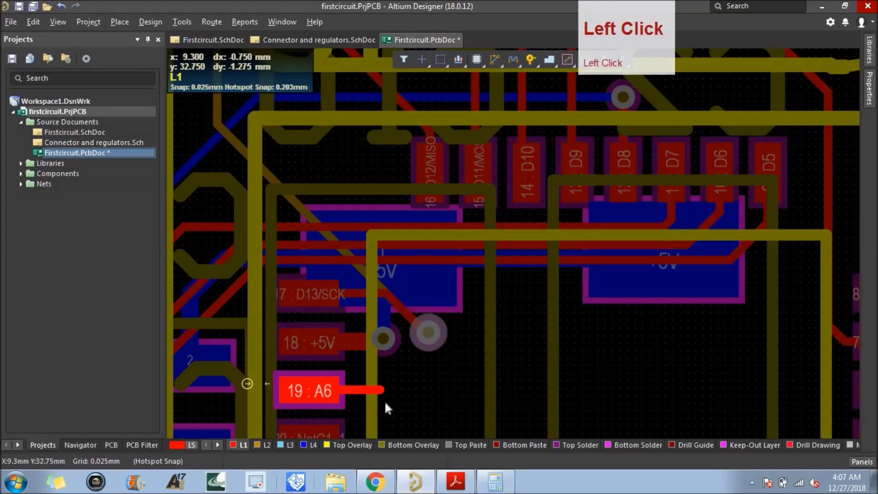
Step: Place a via at the end of the A6 stub, then clear the selection
key(ctrl+v)
click(390, 399)
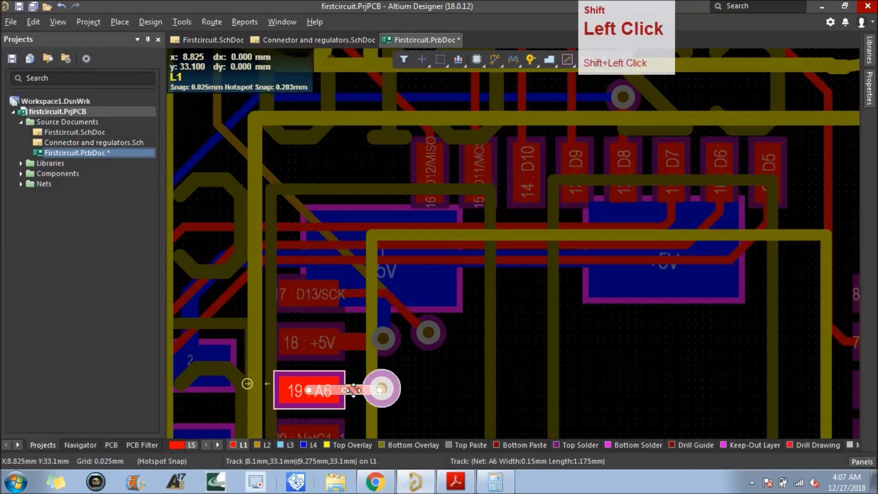
key(ctrl+c)
click(321, 397)
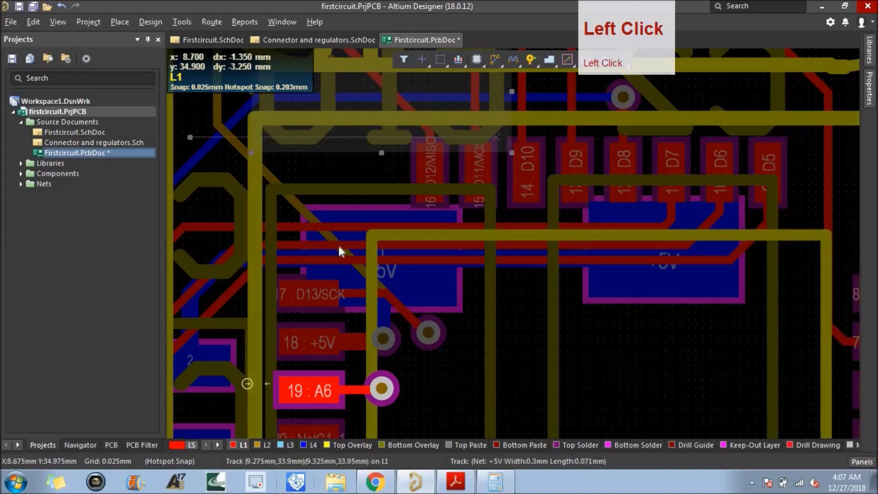
click(231, 168)
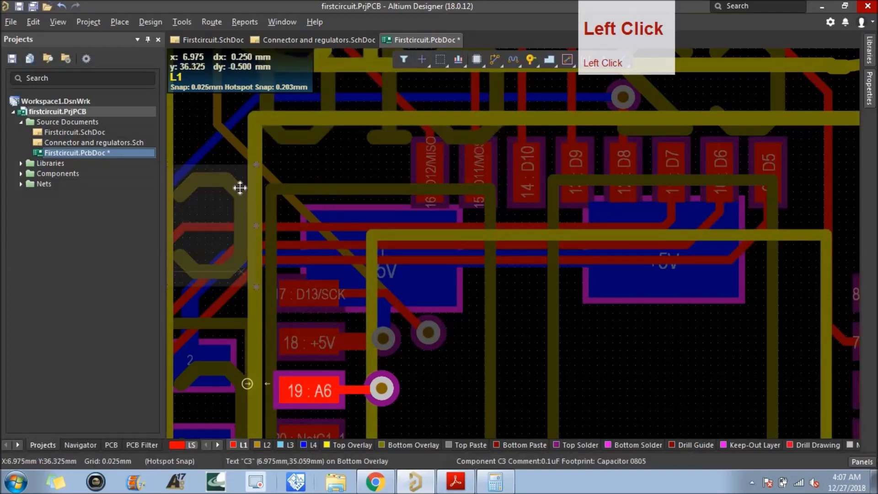
scroll(down, 3)
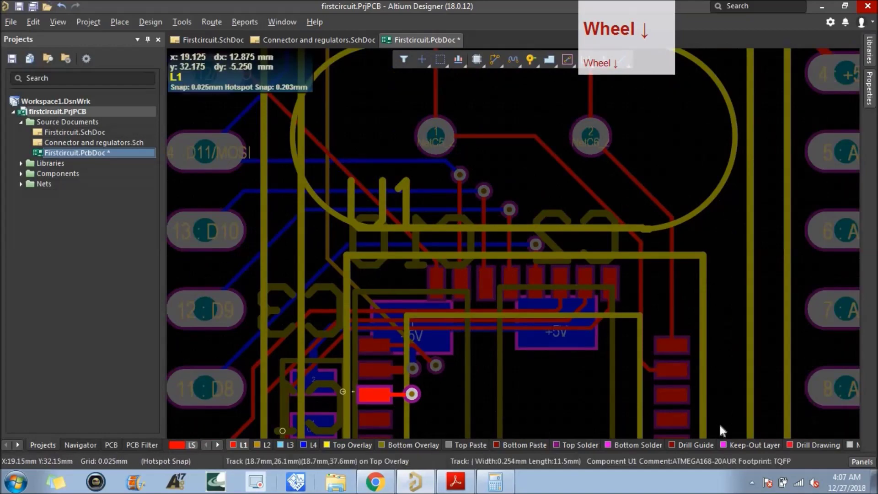
click(733, 408)
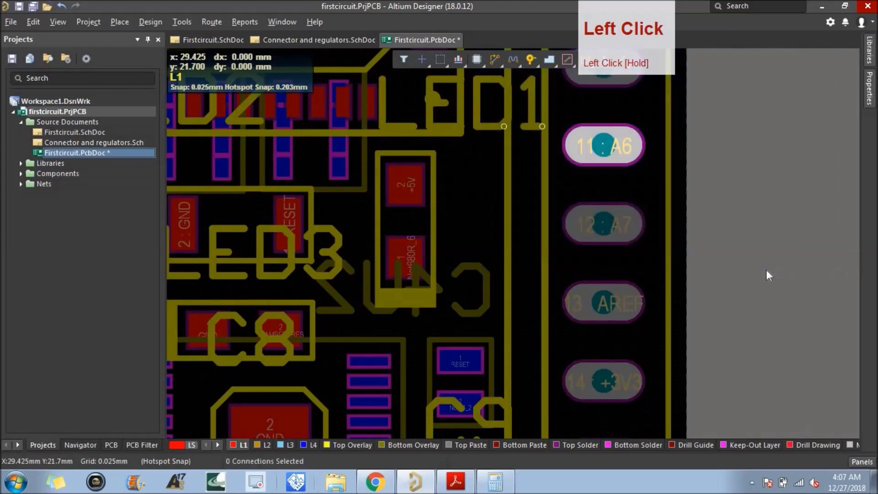
scroll(up, 3)
scroll(down, 3)
scroll(up, 3)
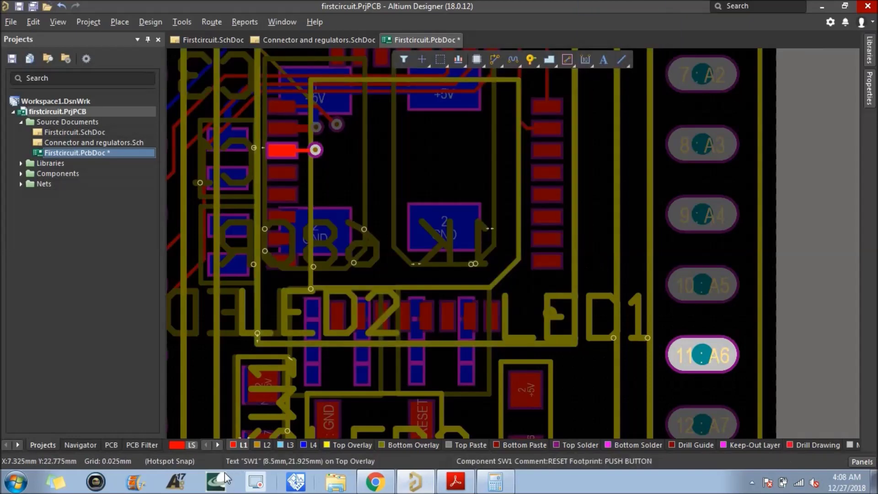
Step: Route an L2 track from the A6 via across to the header's pin 11 A6 and save
click(266, 449)
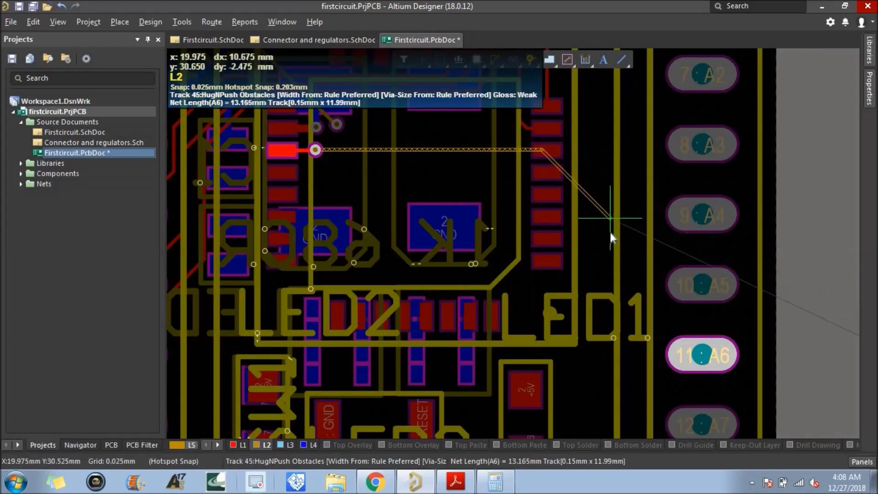
click(707, 360)
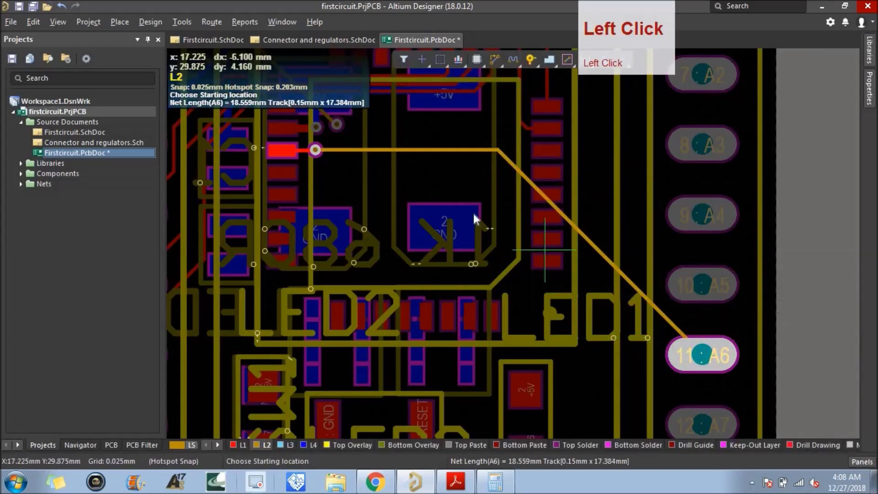
right_click(338, 180)
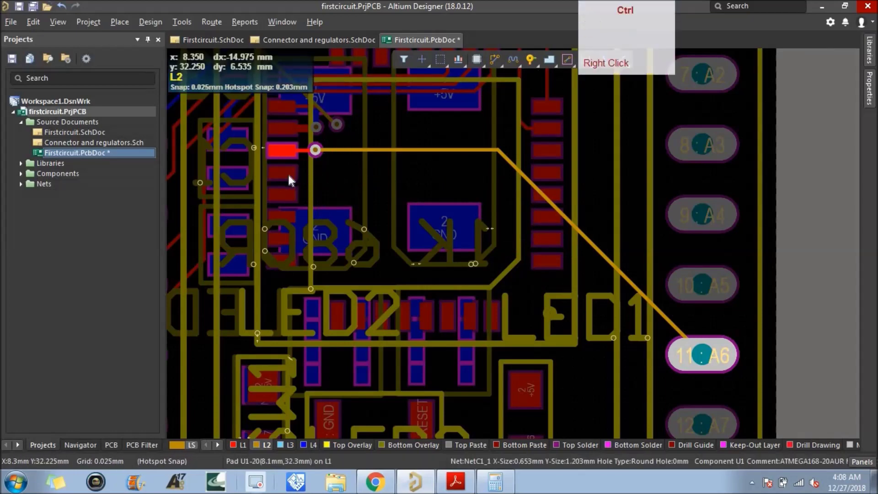
click(292, 180)
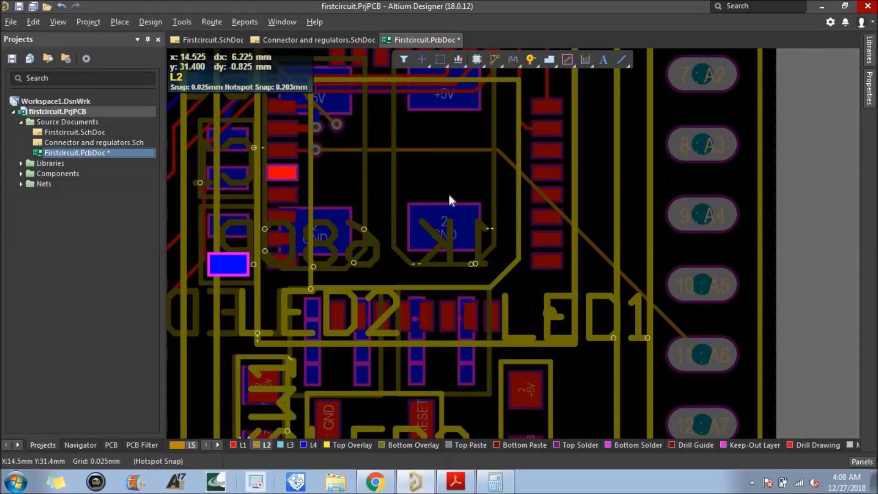
click(72, 27)
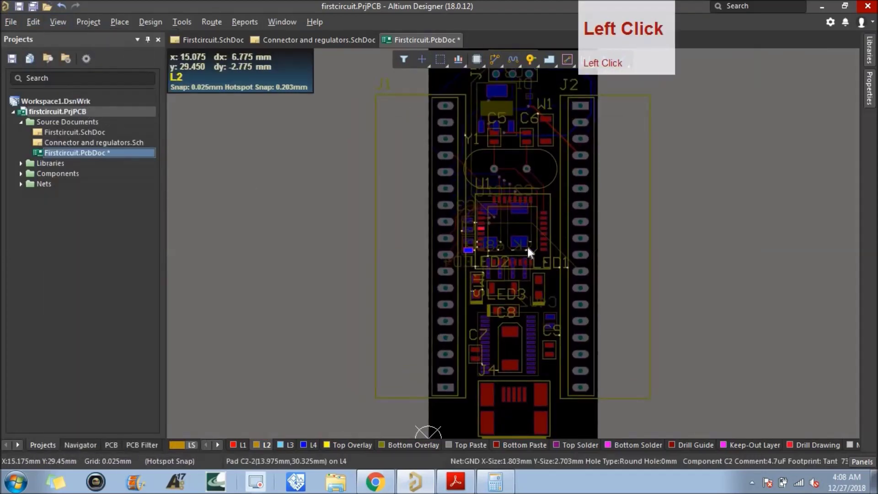
Step: Zoom in on U1 pad 20 and C1's NetC1_1 pad with L2 active, ready for the next route
scroll(up, 3)
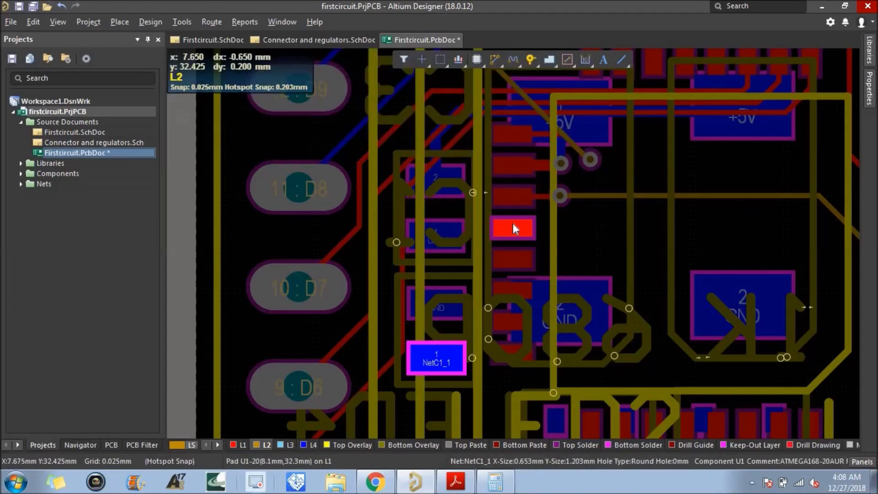
scroll(up, 3)
key(ctrl+c)
click(548, 234)
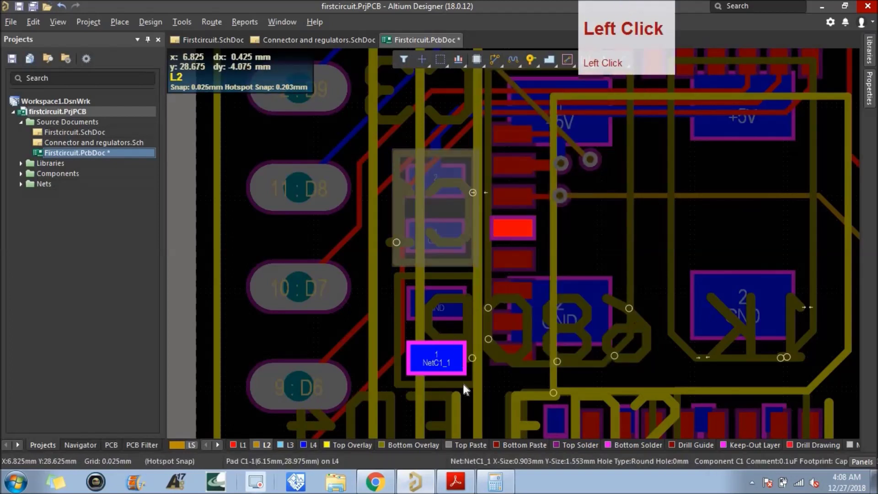
click(406, 418)
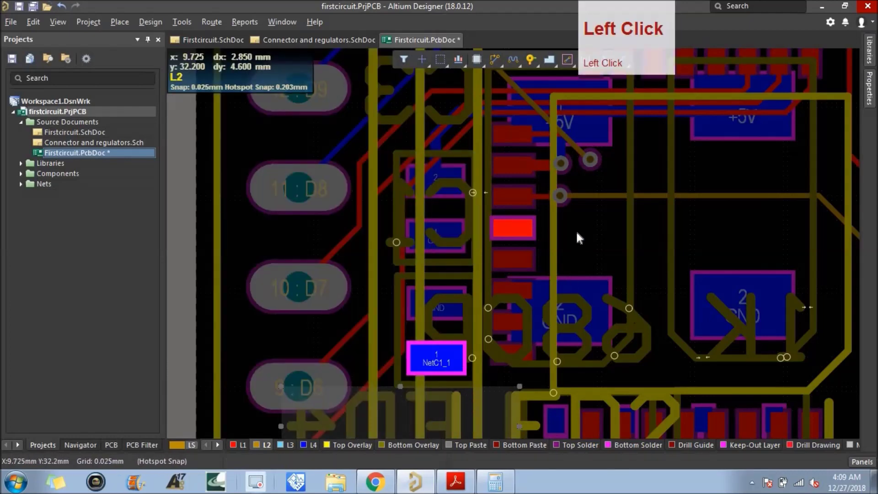
click(579, 237)
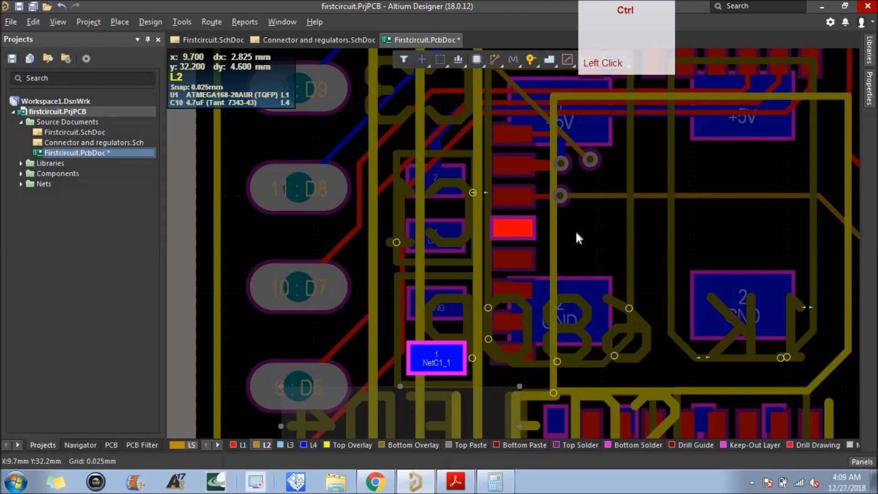
Step: Route the NetC1_1 track on L2 from the pin 20 via down past capacitor pad 1
key(ctrl+v)
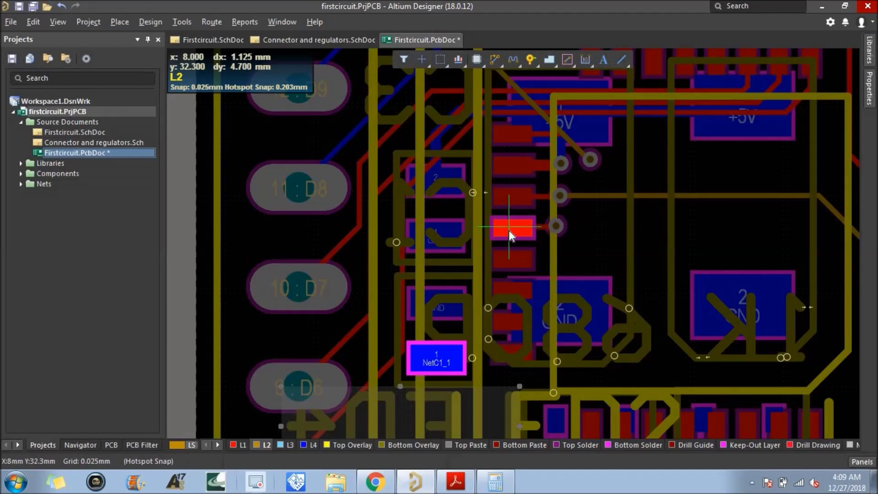
click(516, 235)
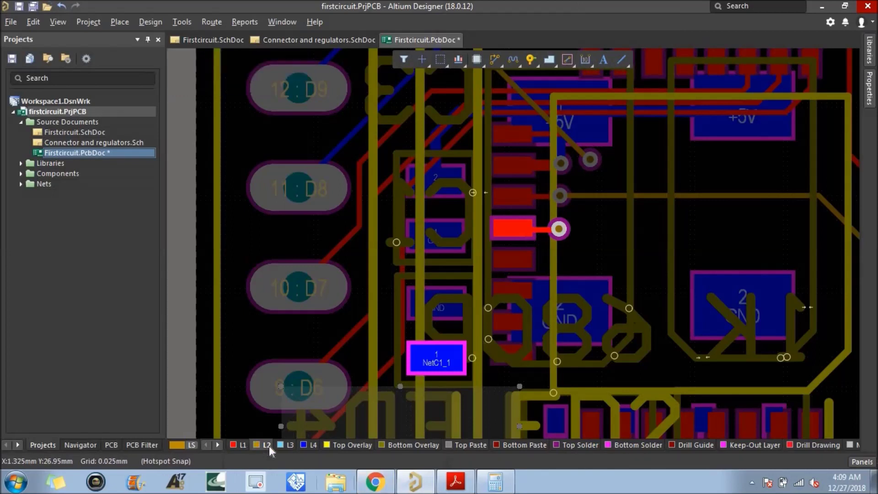
click(272, 450)
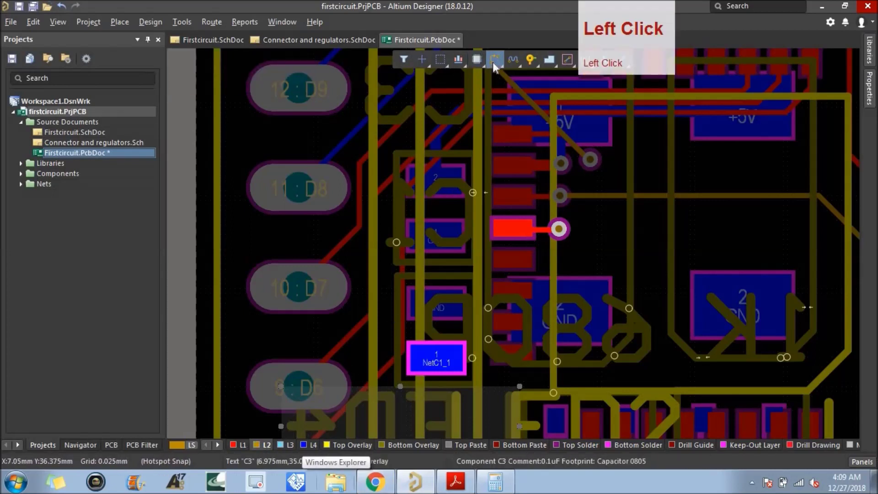
double_click(497, 66)
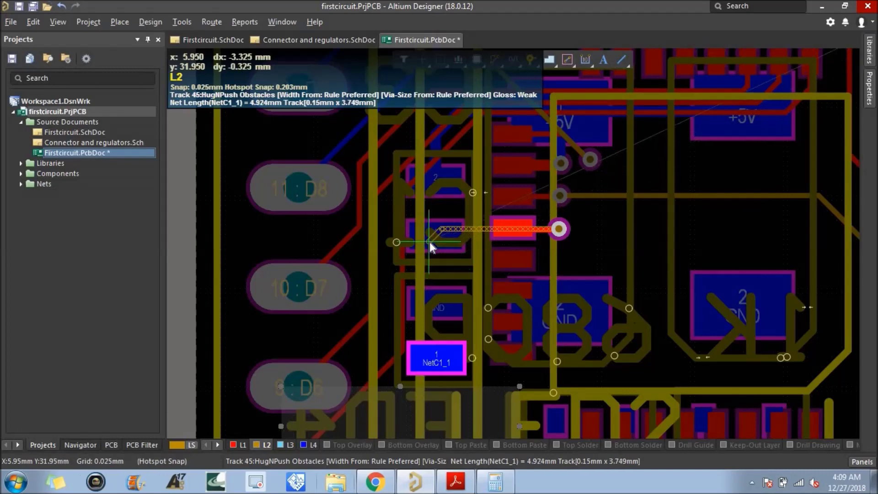
click(436, 259)
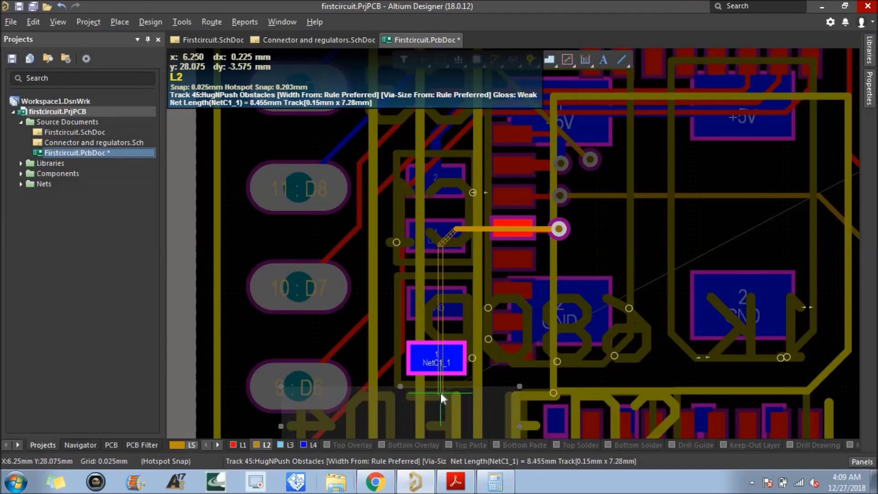
click(444, 397)
right_click(454, 399)
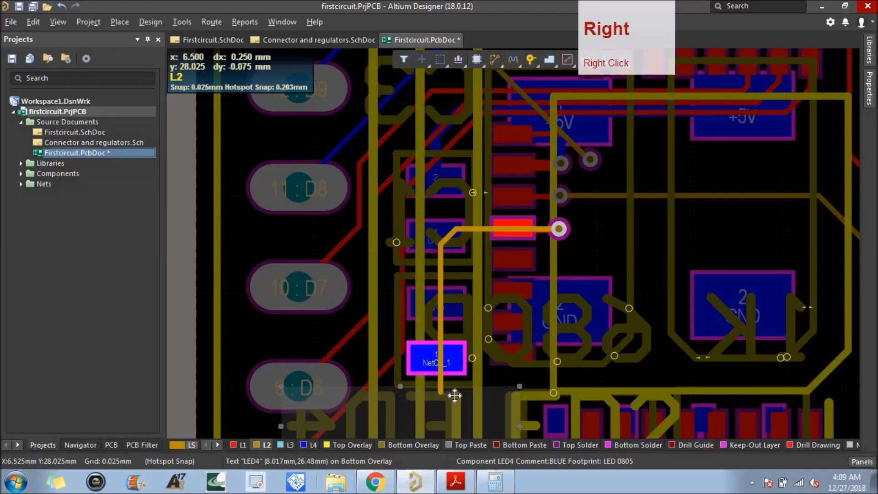
Step: Bring the track into C1 pad 1 and drop a via just below that pad
click(501, 384)
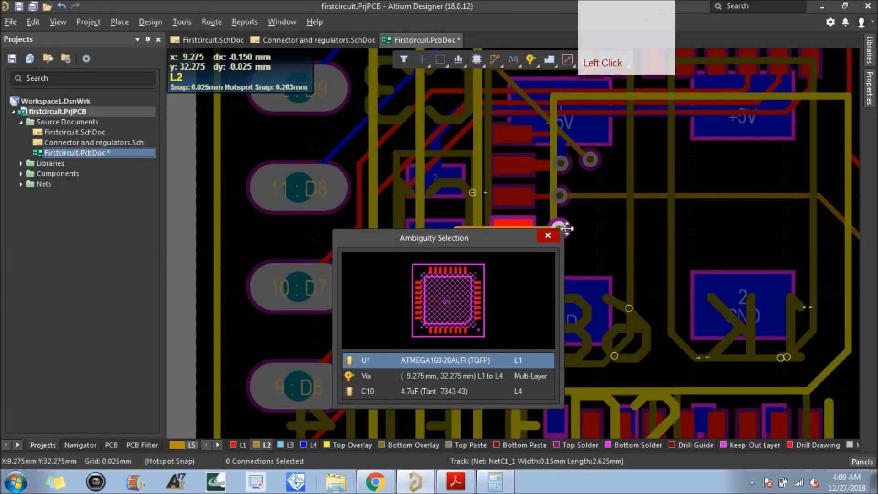
click(458, 375)
key(ctrl+c)
click(582, 236)
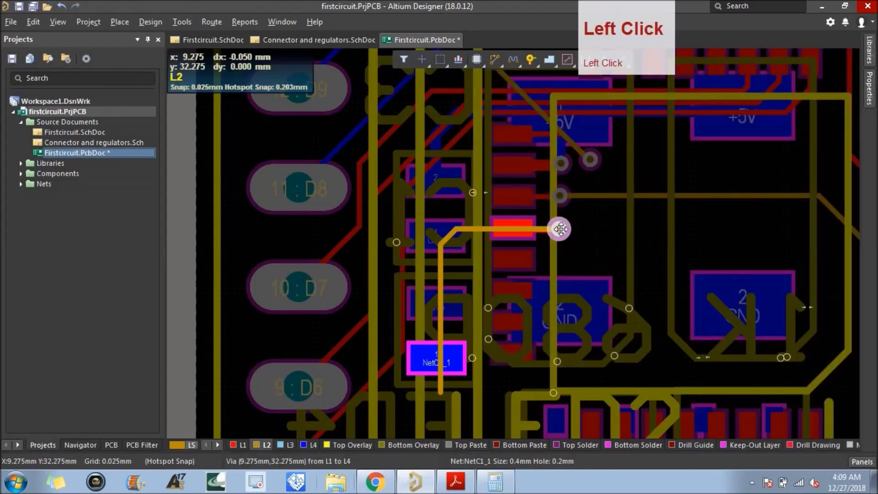
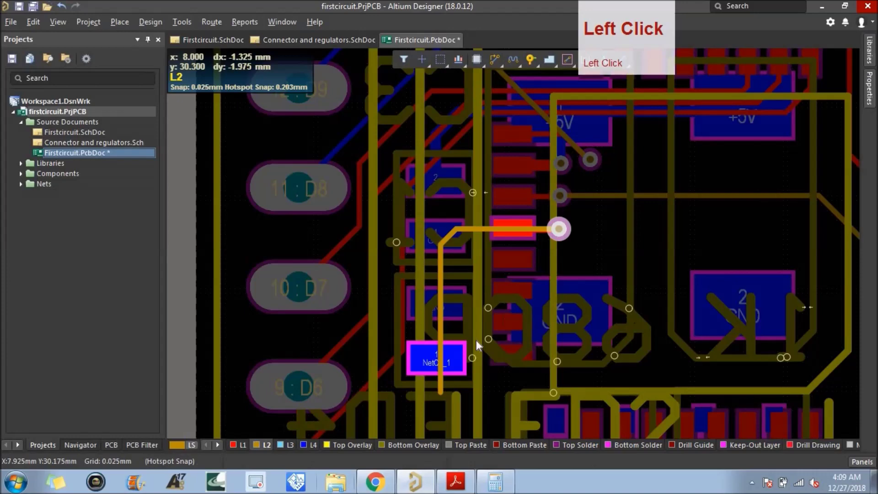
scroll(up, 3)
key(ctrl+v)
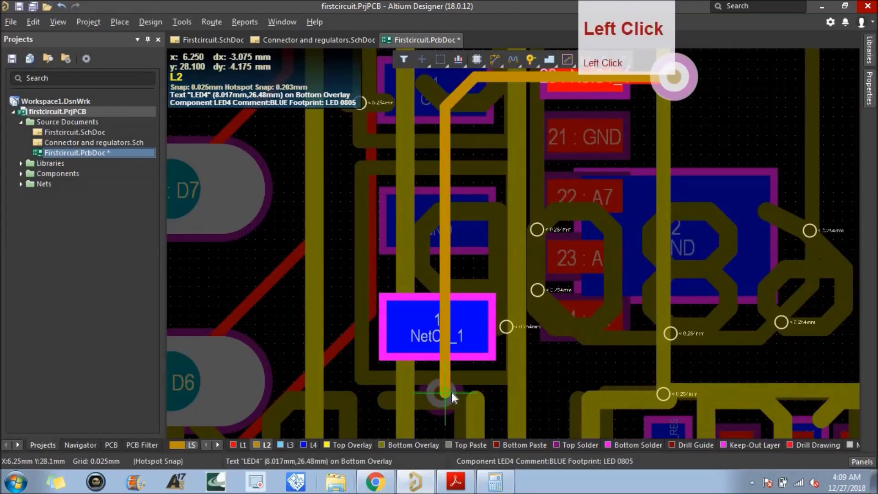
drag(446, 398, 313, 451)
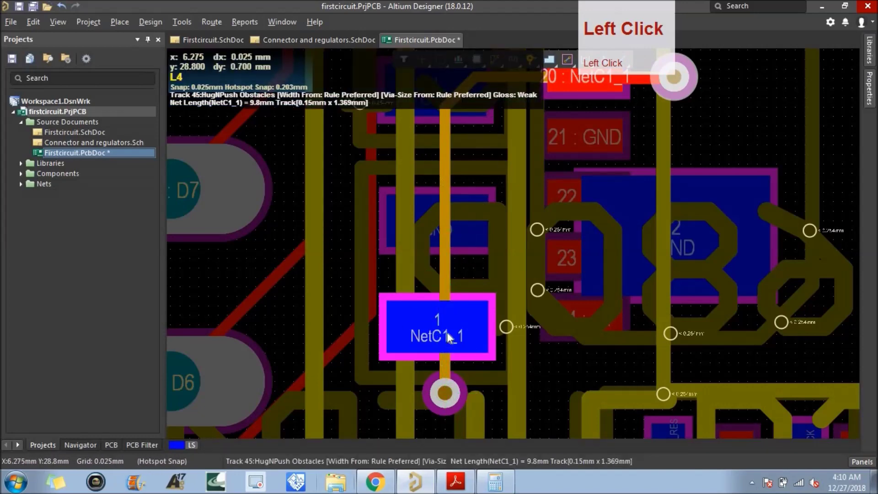
scroll(down, 3)
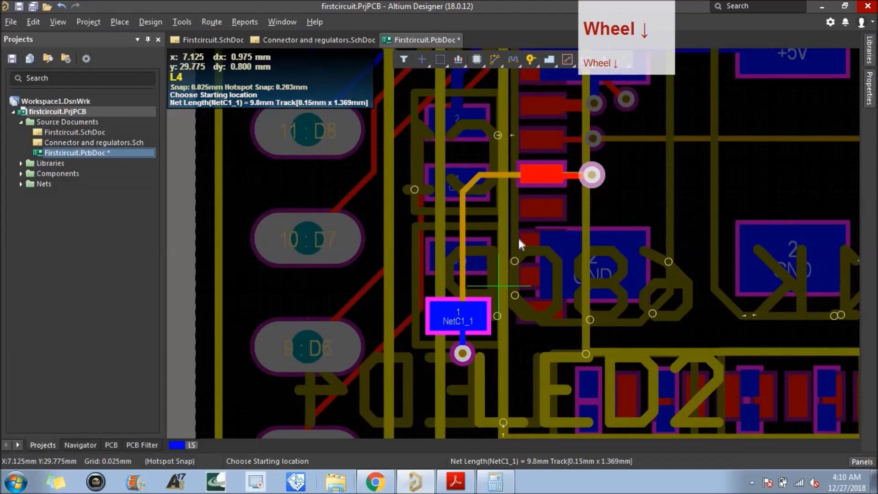
right_click(535, 201)
Step: Route L4 GND tracks linking the capacitor's small GND pads and both large GND pads
click(543, 213)
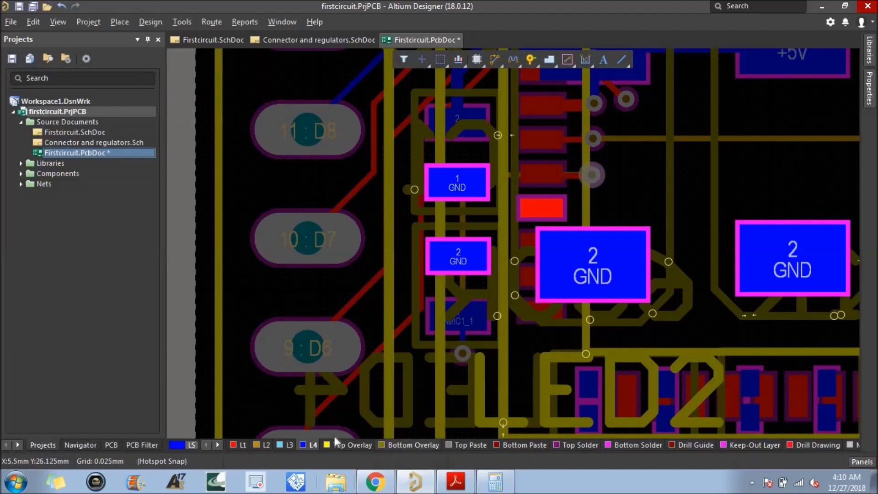
click(498, 65)
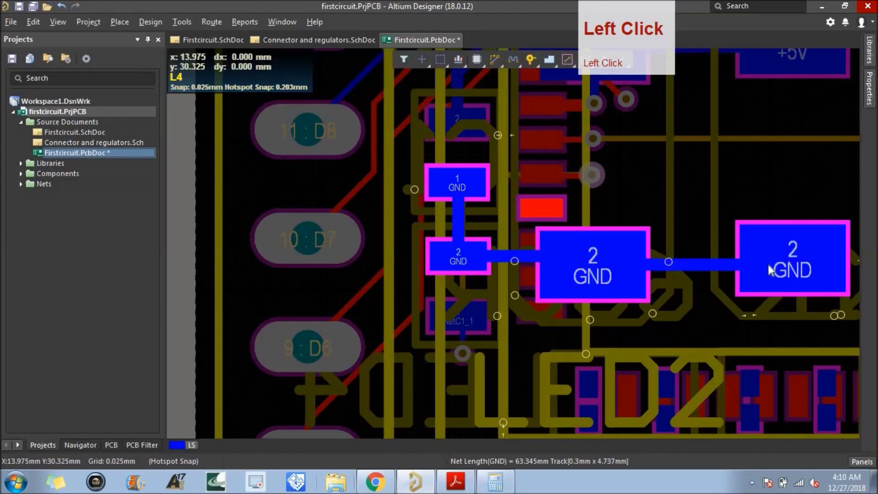
scroll(down, 3)
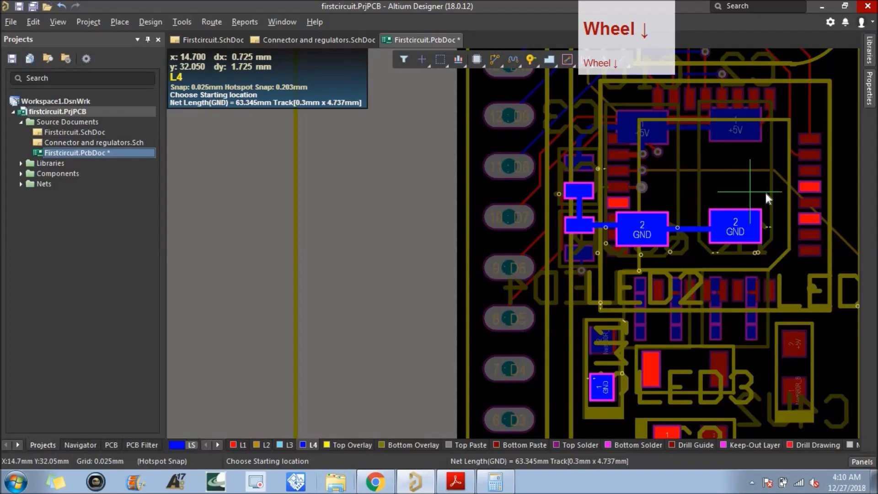
scroll(up, 3)
scroll(down, 3)
scroll(up, 3)
right_click(584, 201)
Step: Switch to L1, try a via on the vertical GND track, then undo it
click(244, 449)
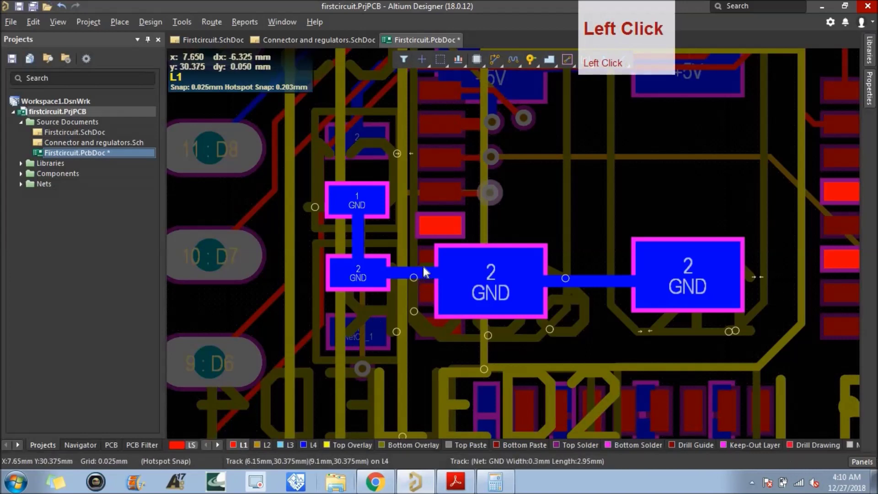
click(424, 262)
click(444, 230)
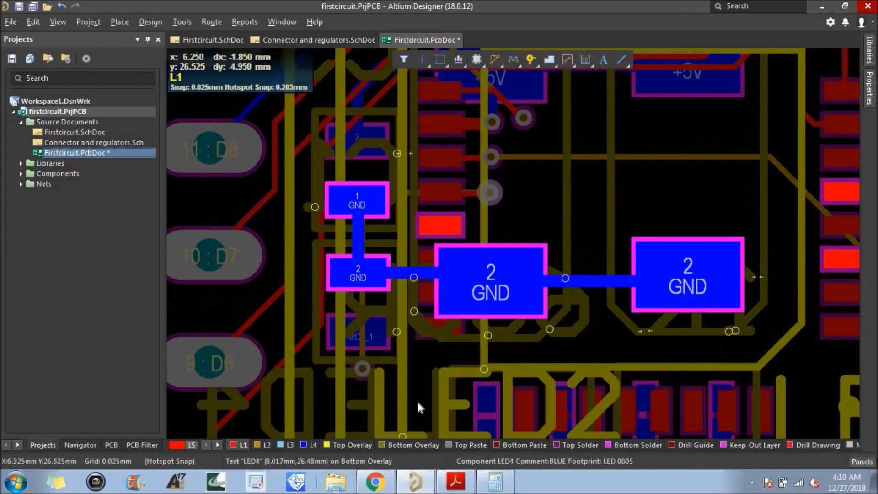
click(386, 242)
key(ctrl+v)
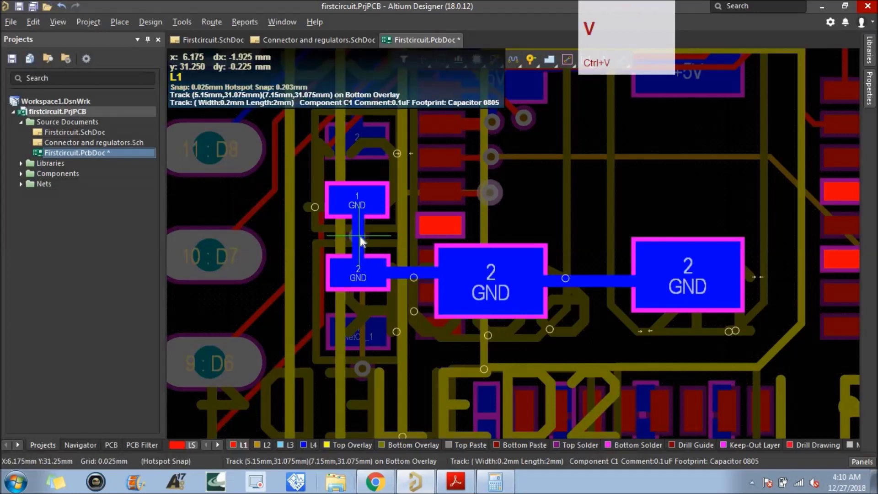
click(364, 238)
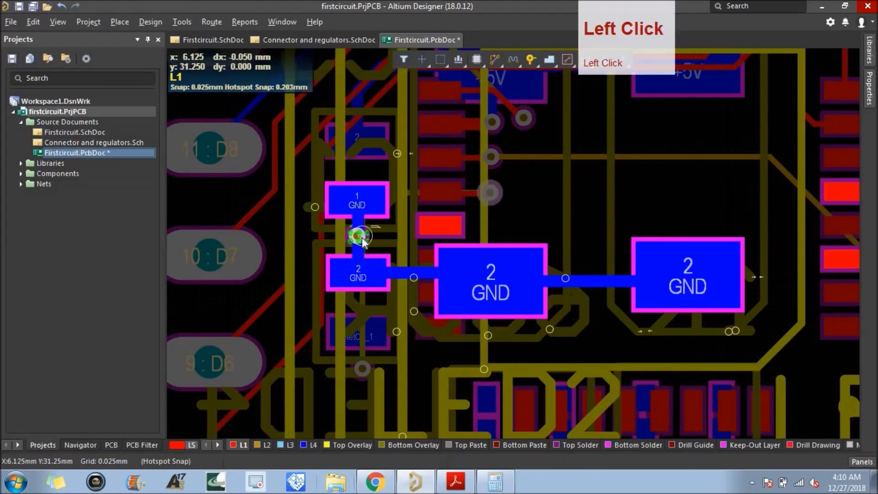
key(ctrl+z)
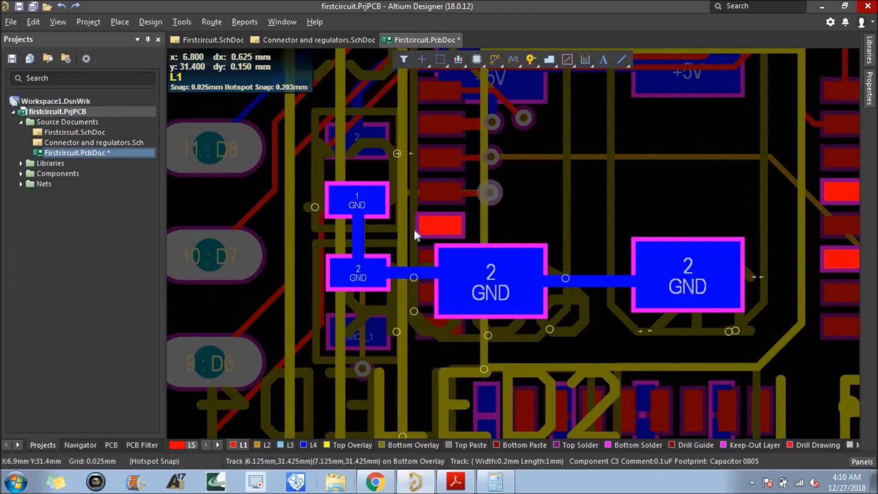
Step: Delete the thin GND stub track between U1 pin 21 and its via
click(496, 197)
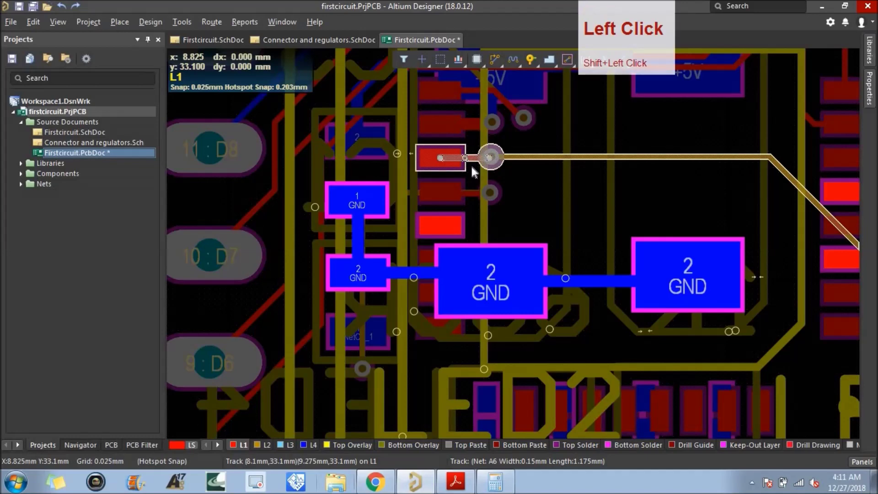
key(ctrl+c)
click(445, 163)
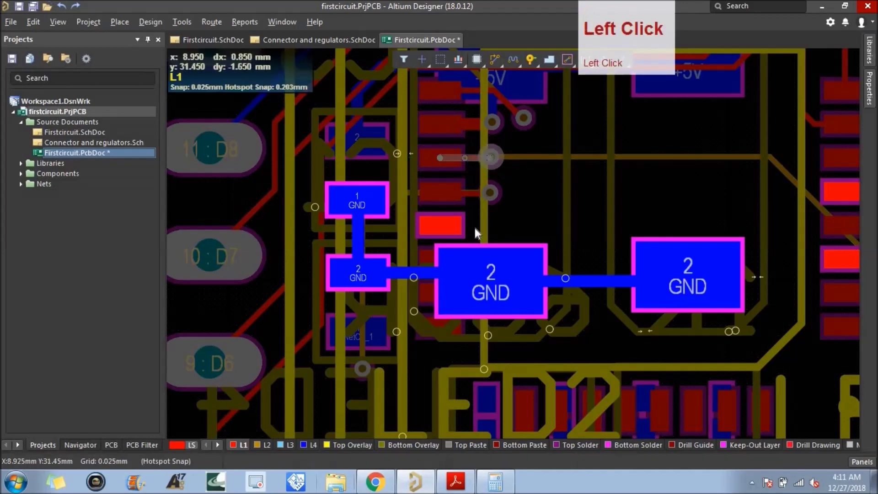
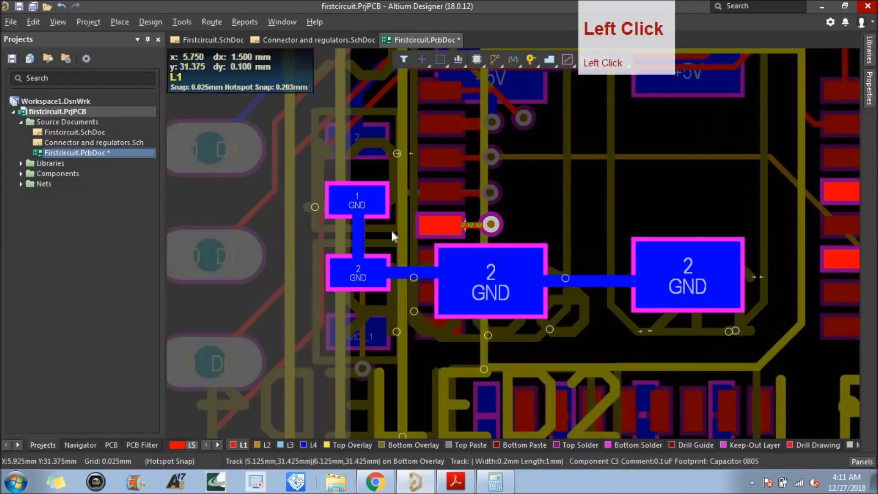
scroll(up, 3)
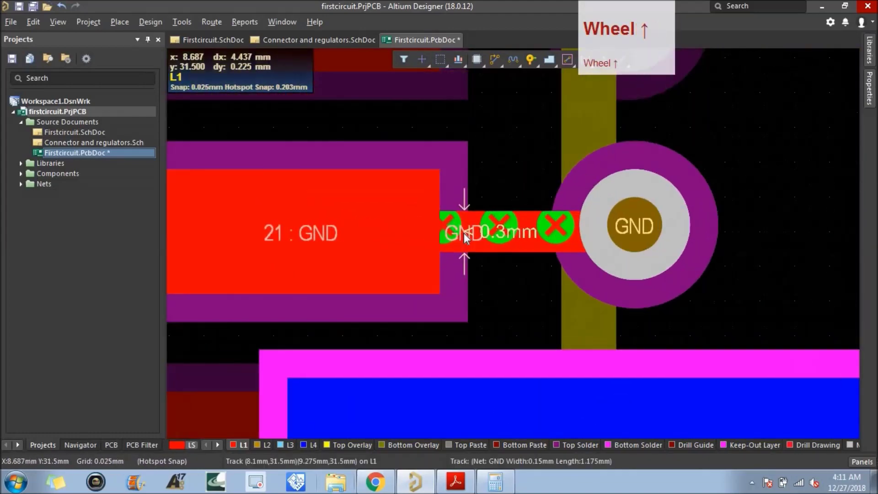
scroll(down, 3)
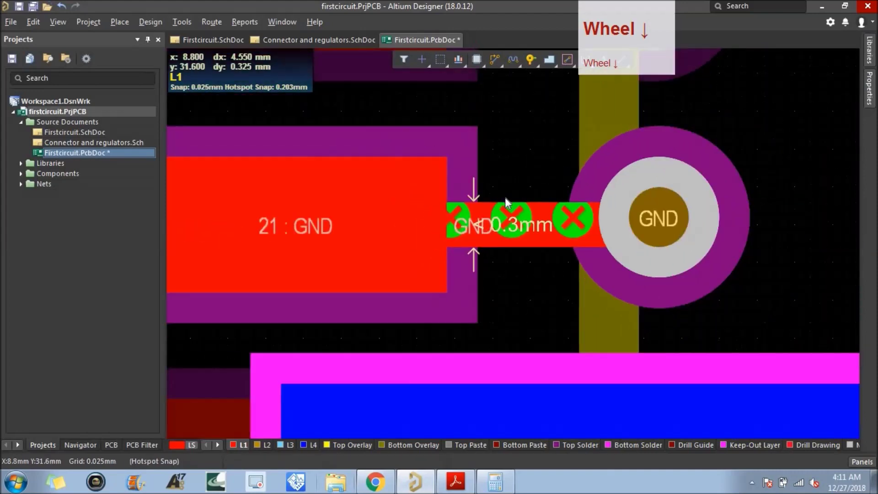
click(510, 225)
key(Delete)
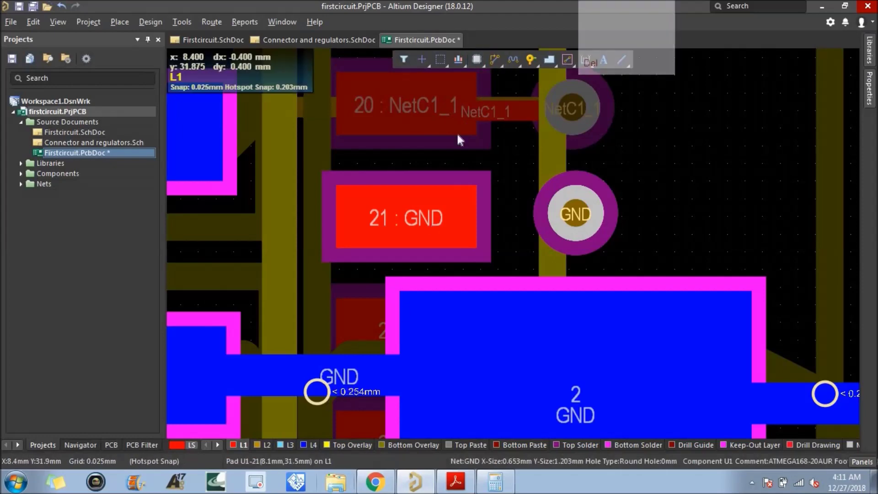
Step: Re-route pin 21 to its via with a wider L1 track, then start an L4 GND track from the via
click(492, 73)
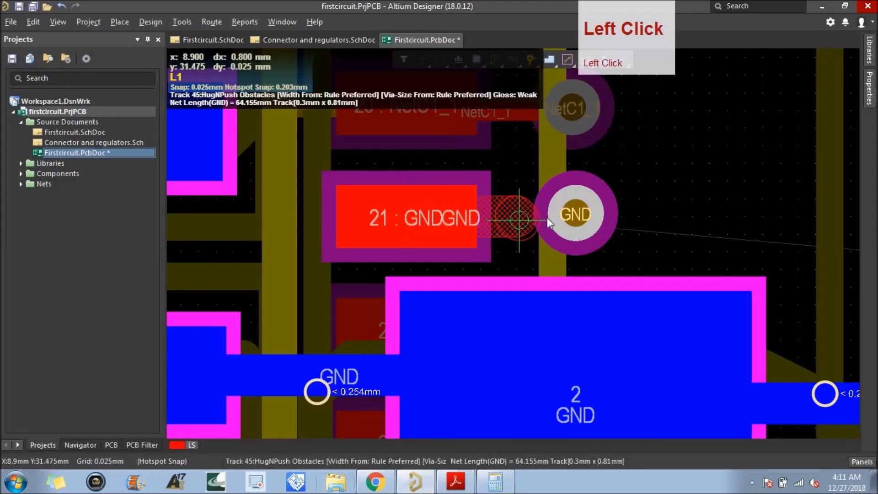
scroll(down, 3)
right_click(414, 225)
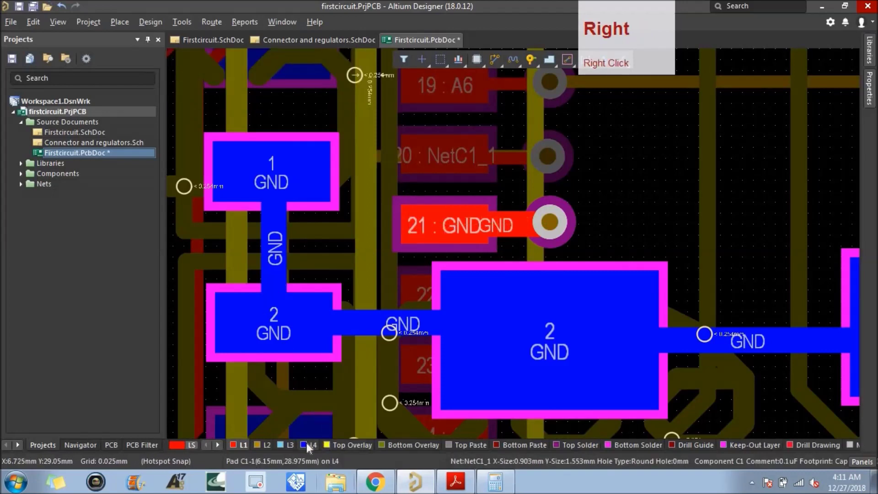
click(310, 451)
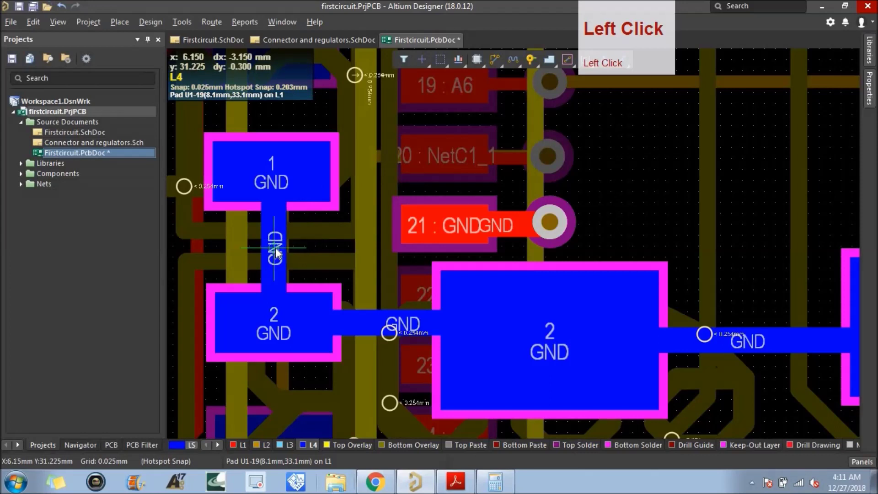
click(548, 223)
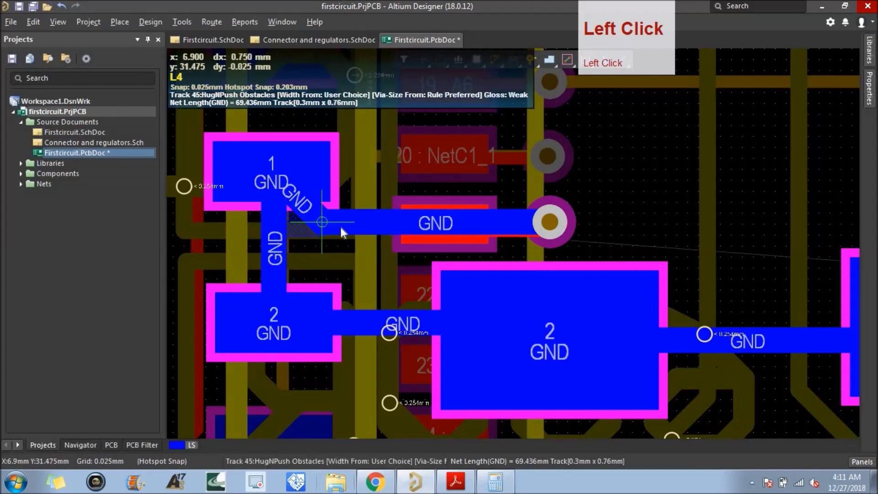
scroll(down, 3)
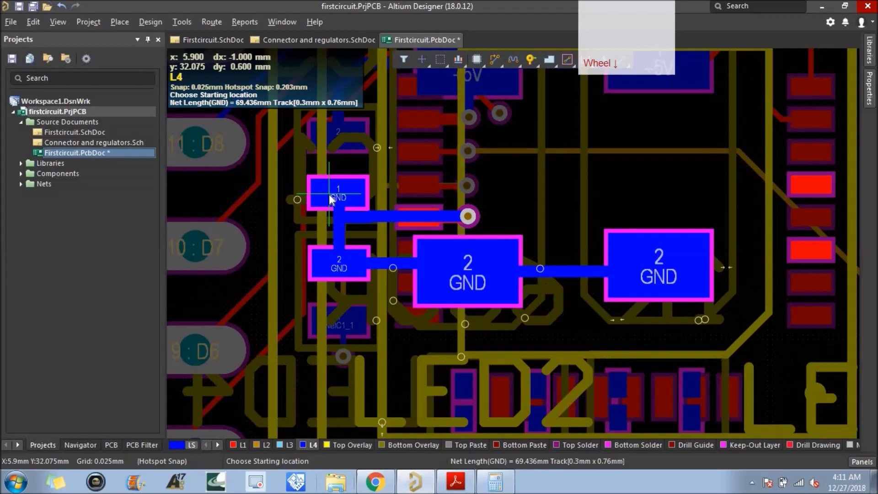
Step: Finish the L4 GND track joining the pin 21 via to the capacitor GND chain
right_click(332, 198)
click(405, 249)
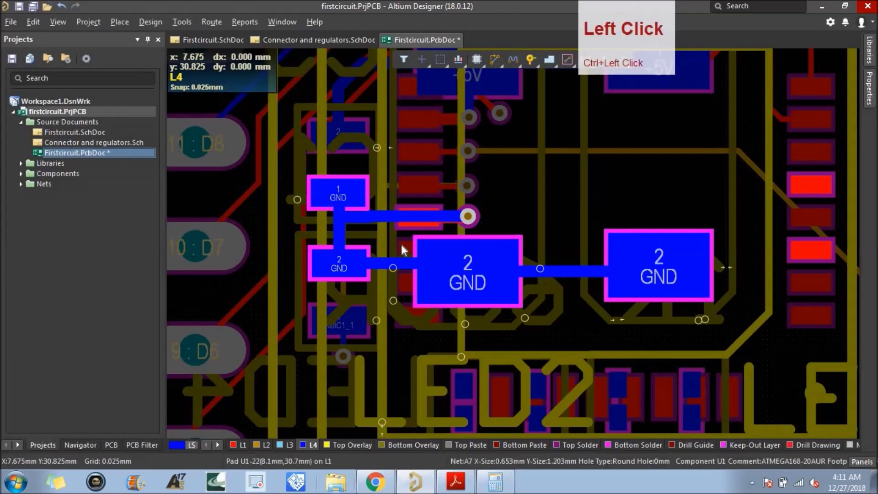
scroll(down, 3)
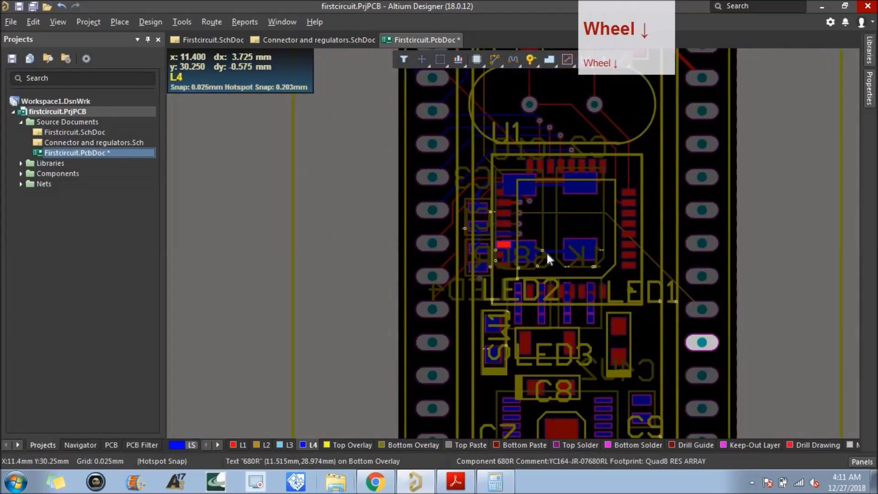
scroll(up, 3)
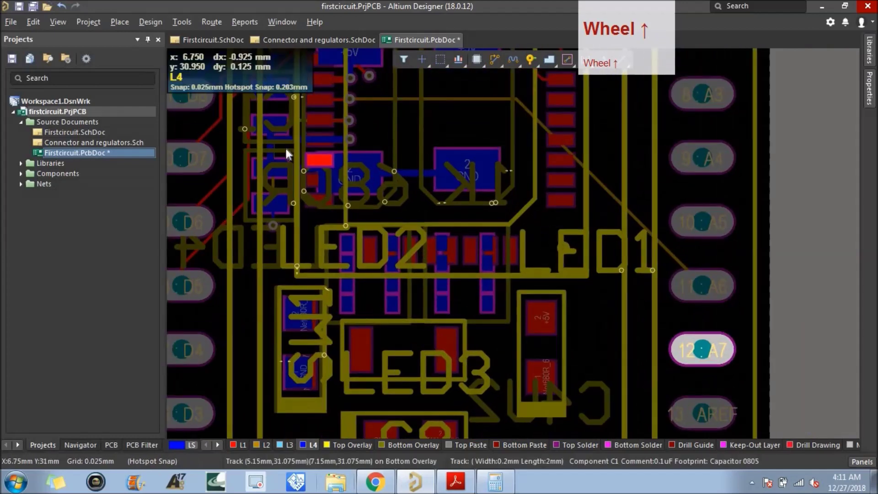
scroll(down, 3)
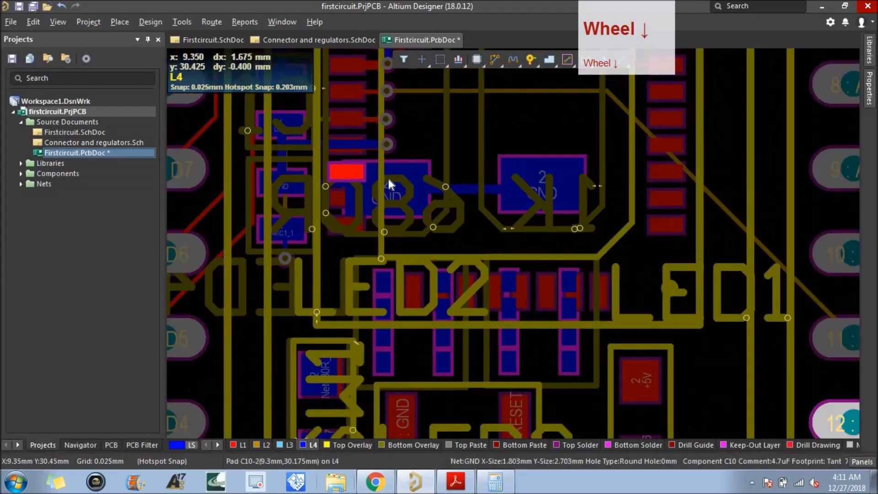
scroll(up, 3)
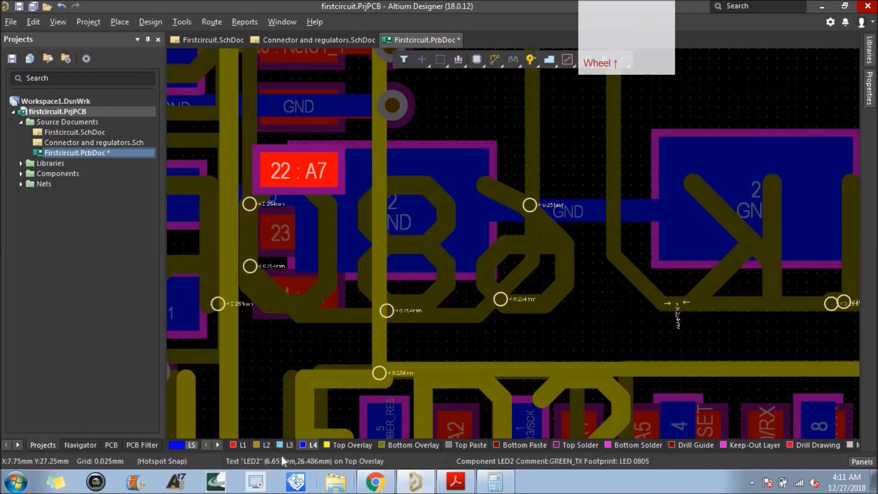
Step: Draw a short diagonal L1 escape track from U1's pad 22 (A7)
click(245, 447)
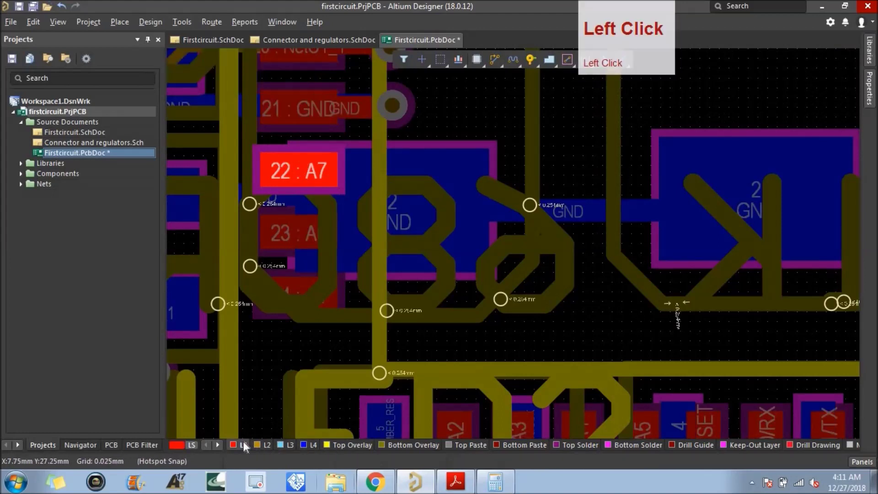
click(500, 57)
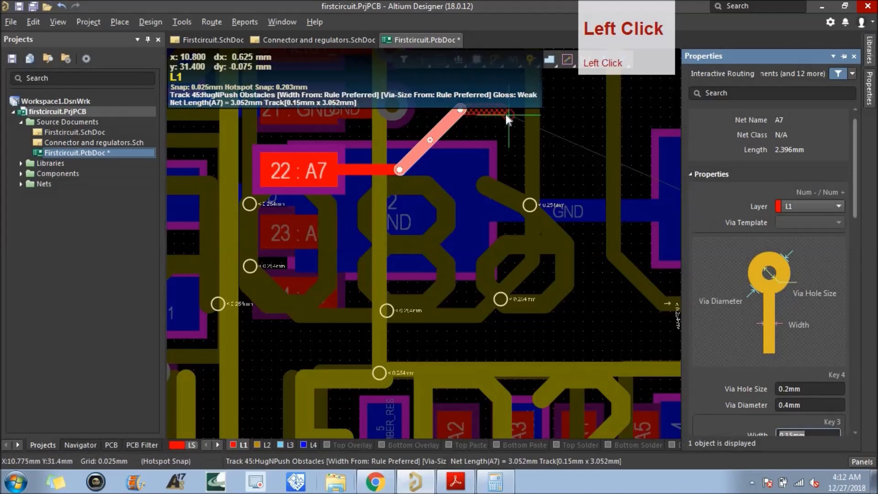
right_click(509, 119)
scroll(down, 3)
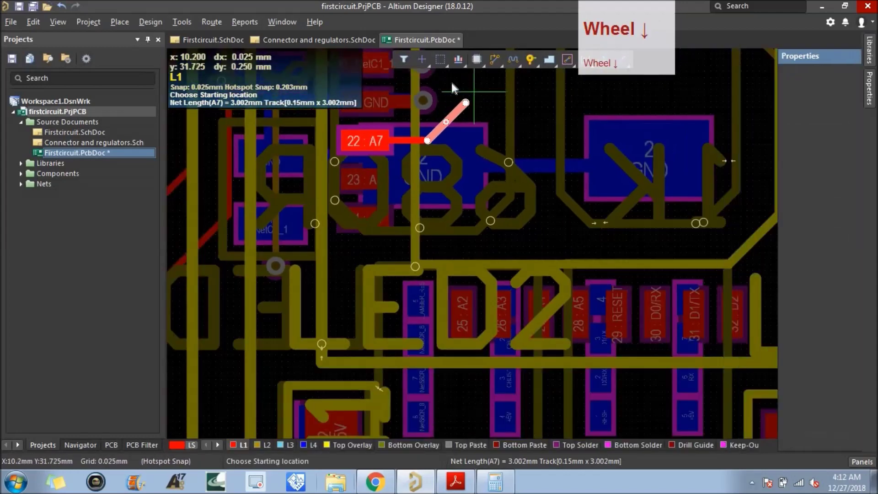
right_click(454, 84)
click(457, 89)
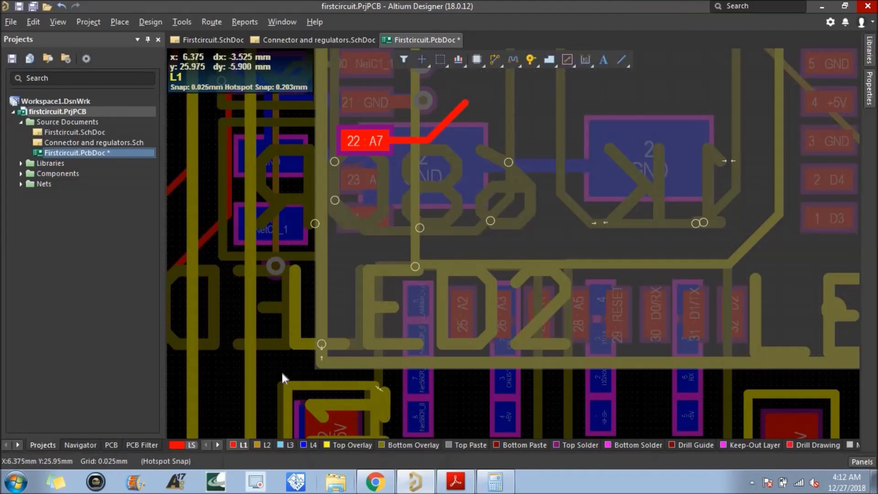
click(285, 378)
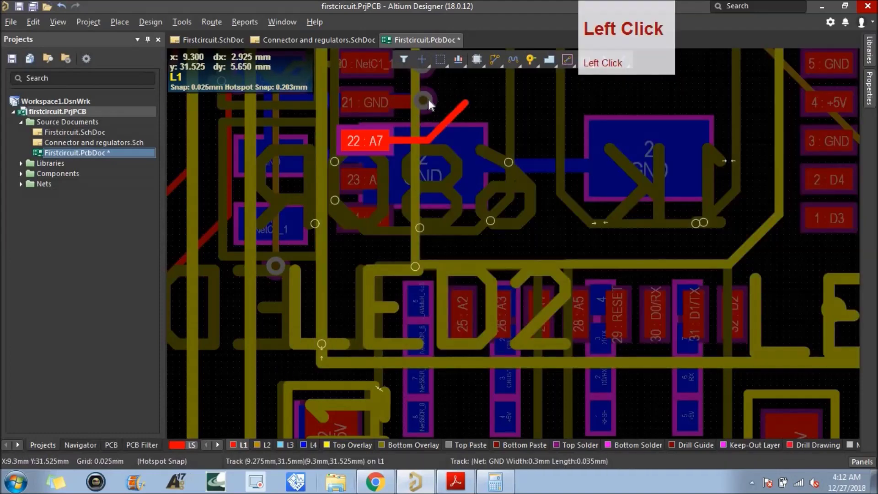
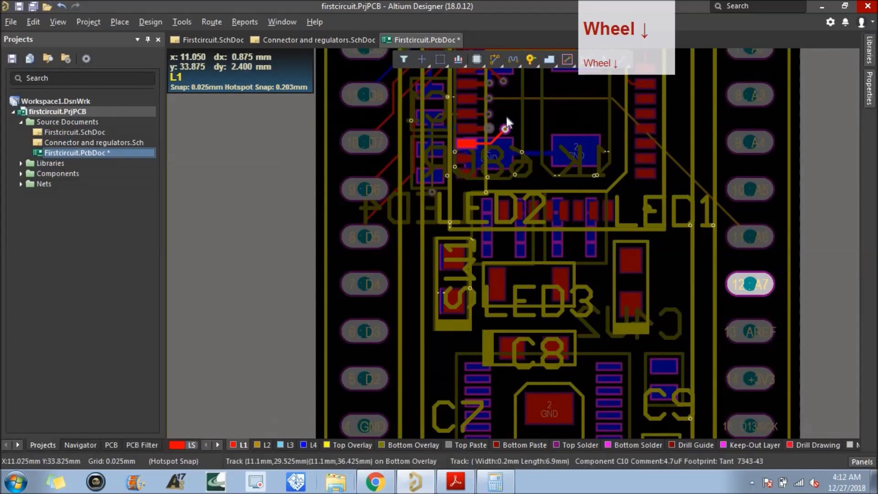
Step: Route the A7 track on L2 from the escape via across the LED area to header pin 12:A7
click(271, 447)
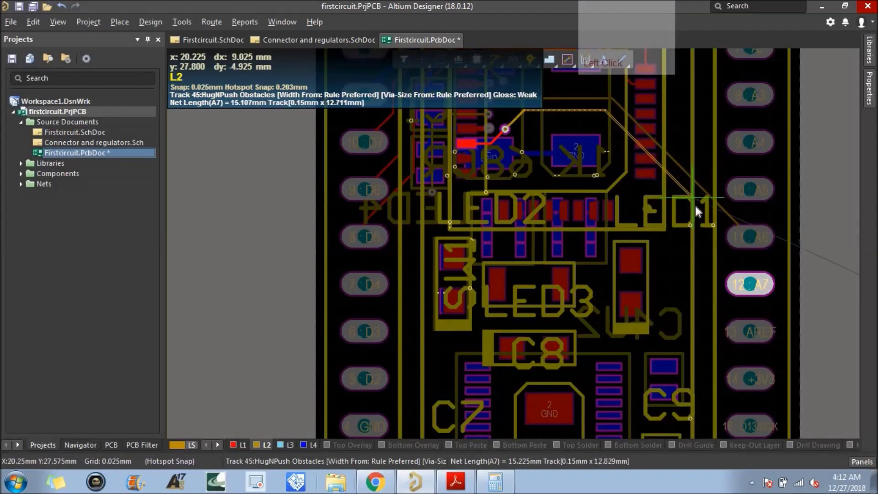
click(757, 291)
right_click(683, 288)
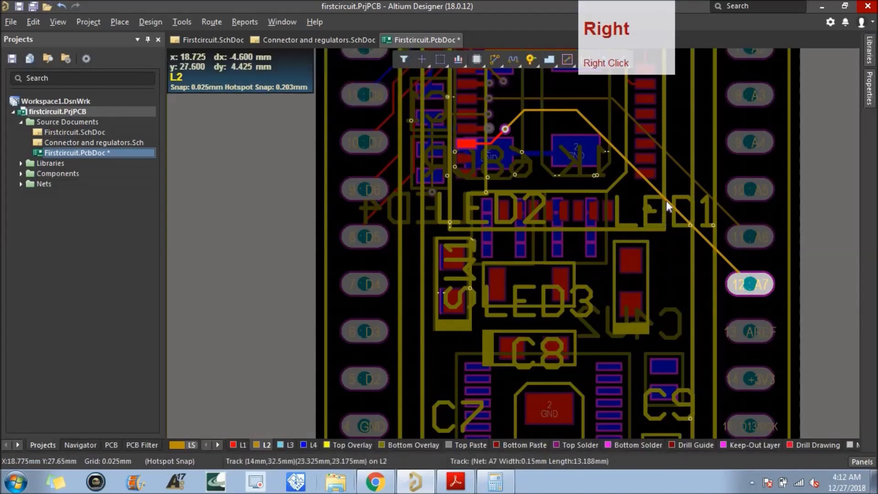
scroll(up, 3)
click(672, 205)
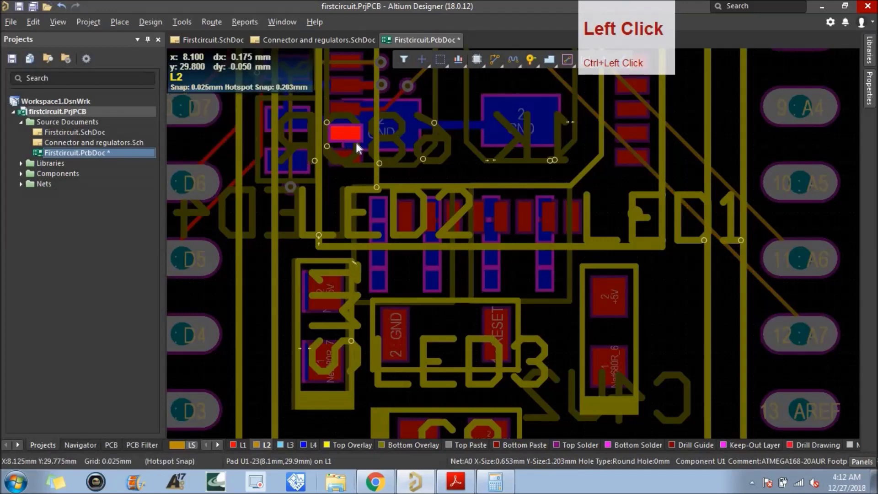
scroll(down, 3)
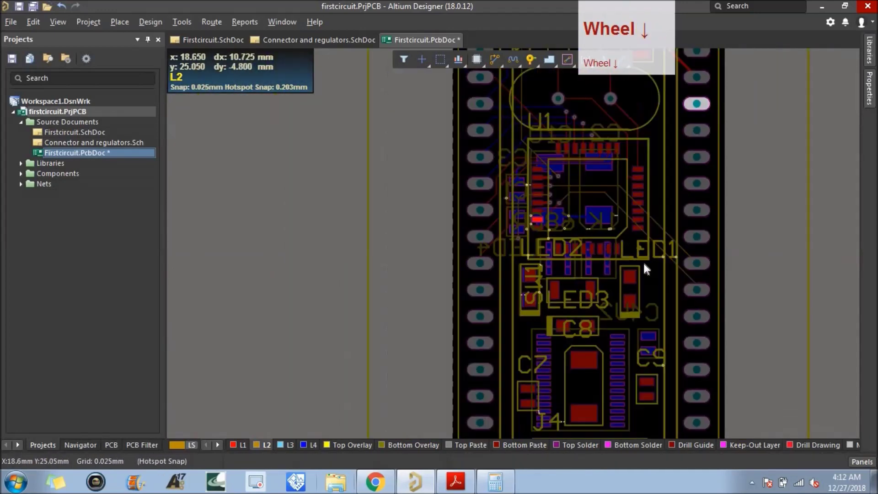
scroll(up, 3)
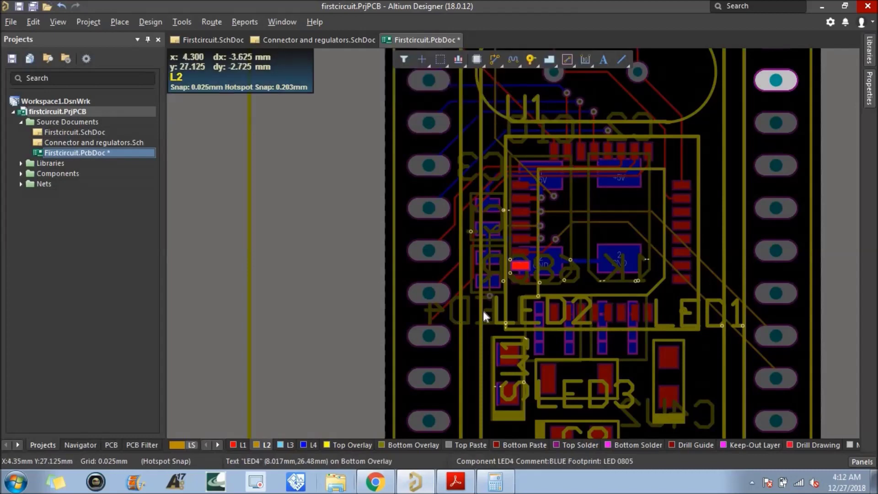
scroll(up, 3)
scroll(down, 3)
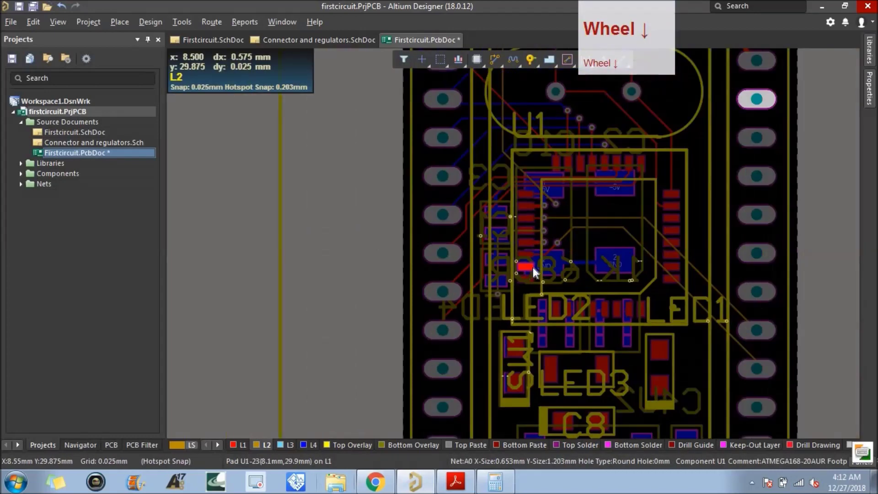
click(530, 279)
click(529, 269)
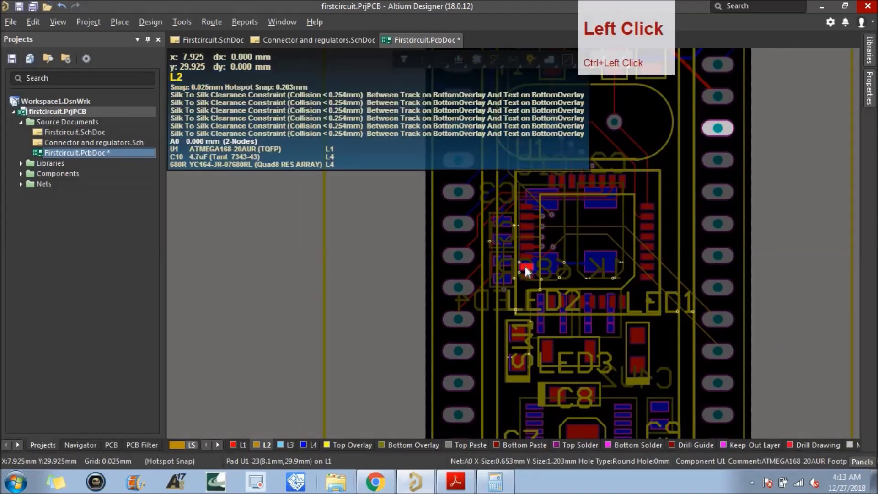
scroll(up, 3)
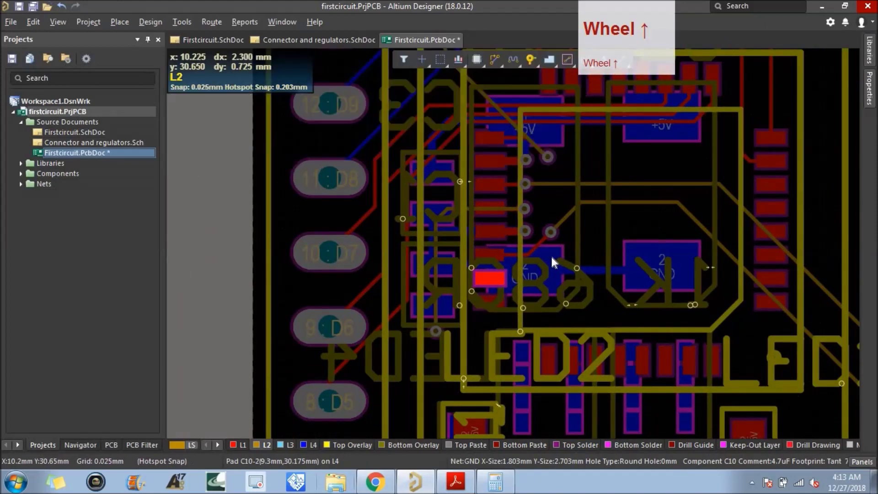
Step: Draw a diagonal L1 escape track from U1's A0 pad ending in a via
click(243, 451)
click(499, 82)
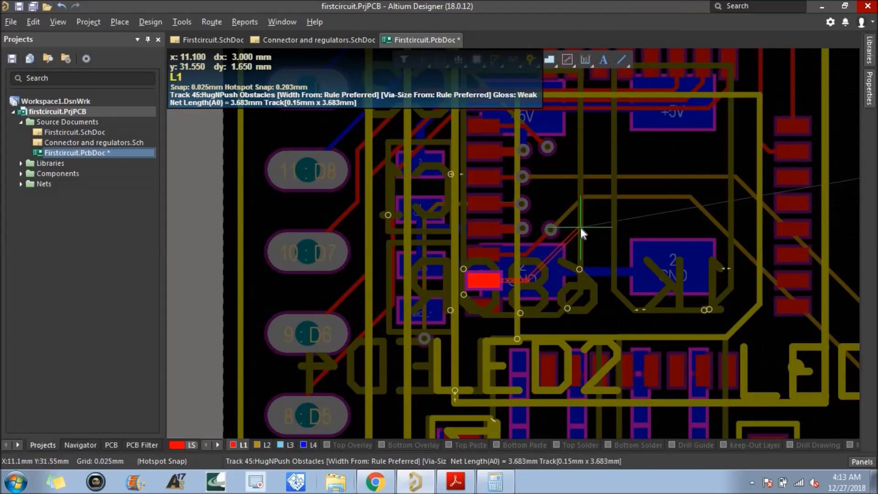
click(584, 232)
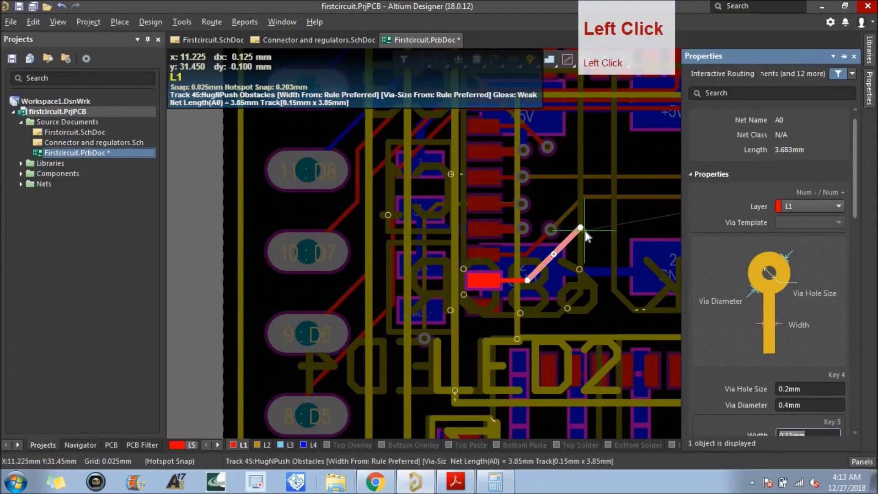
right_click(592, 236)
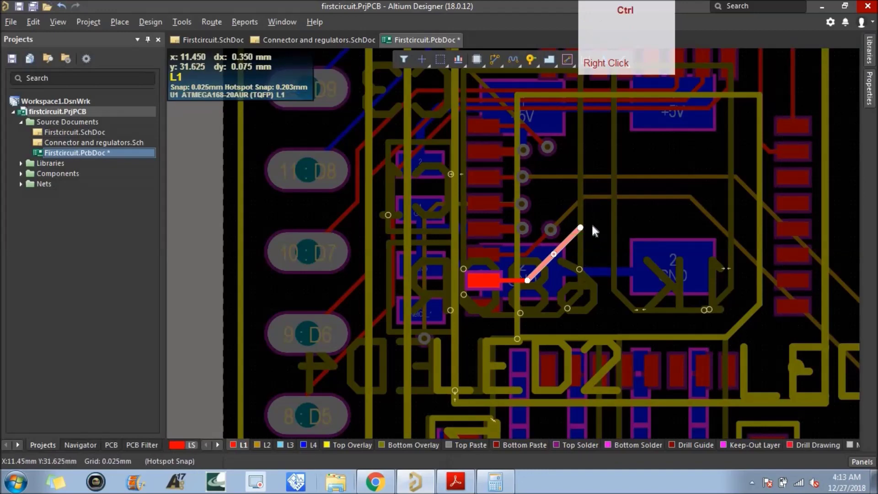
key(ctrl+v)
click(585, 235)
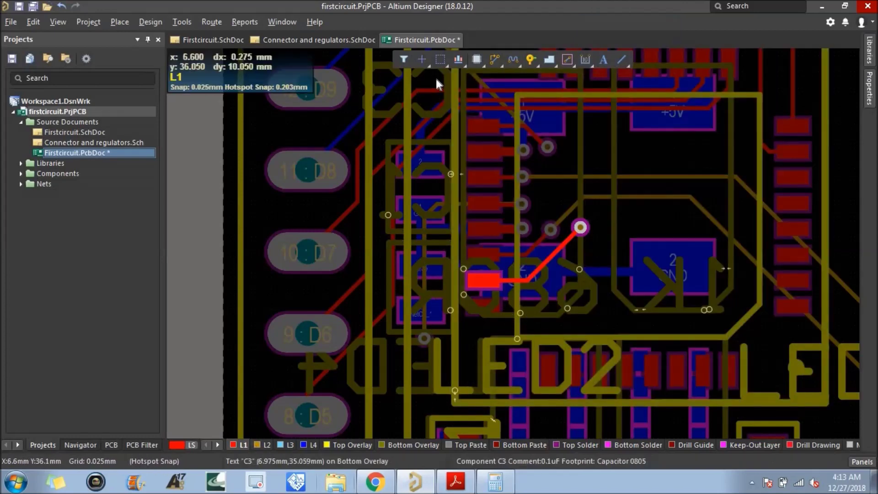
Step: Draw a matching L1 escape track from U1's A1 pad ending in a via
click(497, 64)
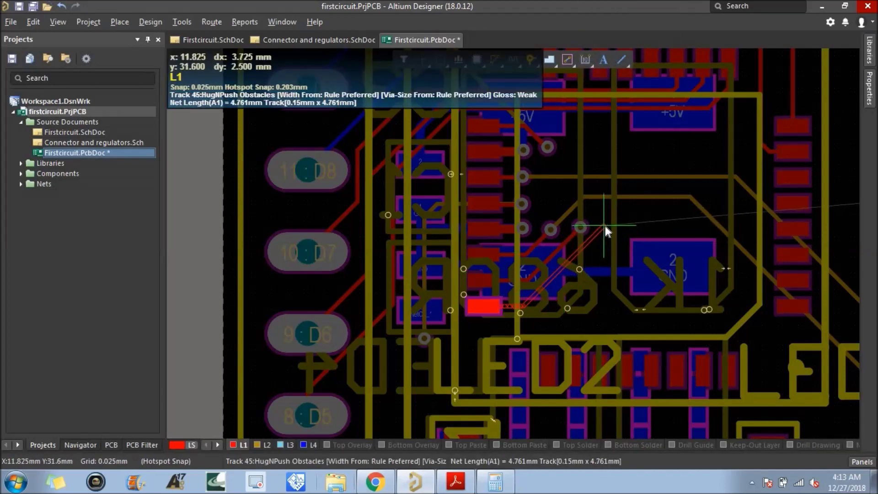
click(607, 231)
right_click(605, 218)
key(ctrl+v)
click(610, 227)
right_click(596, 214)
Step: Try routing from the A0 via on L2, cancel it, and make L3 the active layer instead
scroll(down, 3)
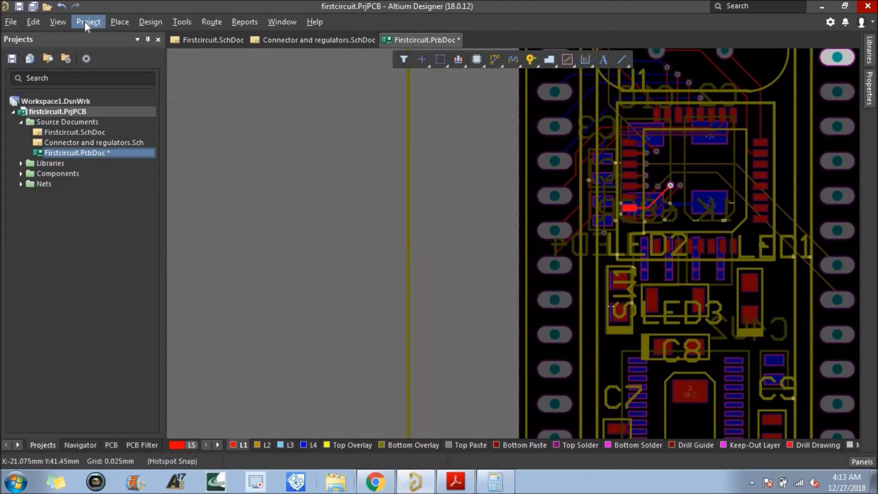
click(67, 30)
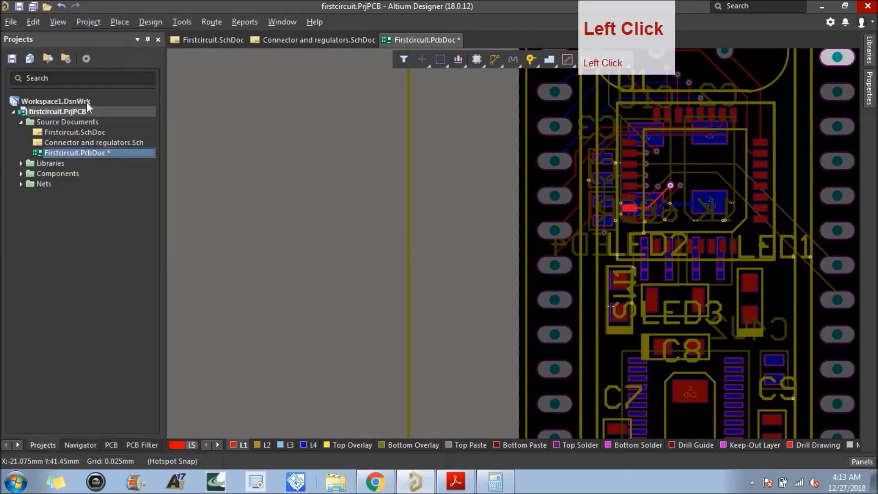
scroll(up, 3)
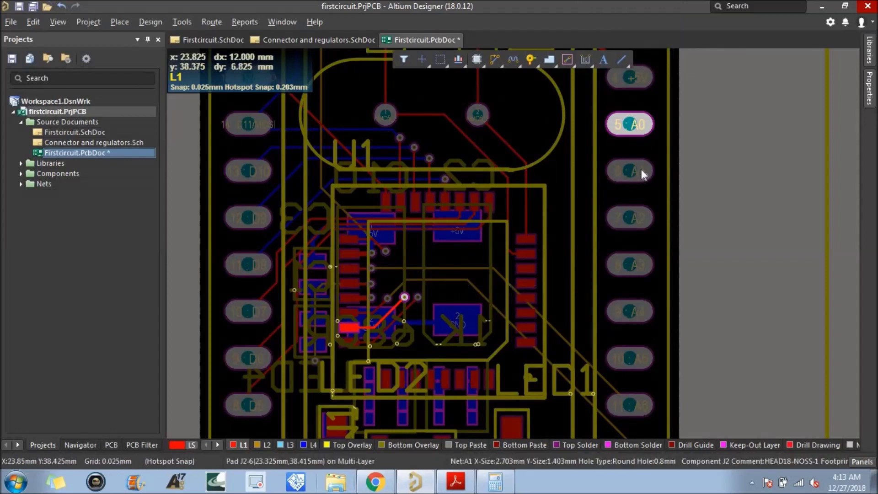
scroll(up, 3)
click(644, 174)
click(626, 131)
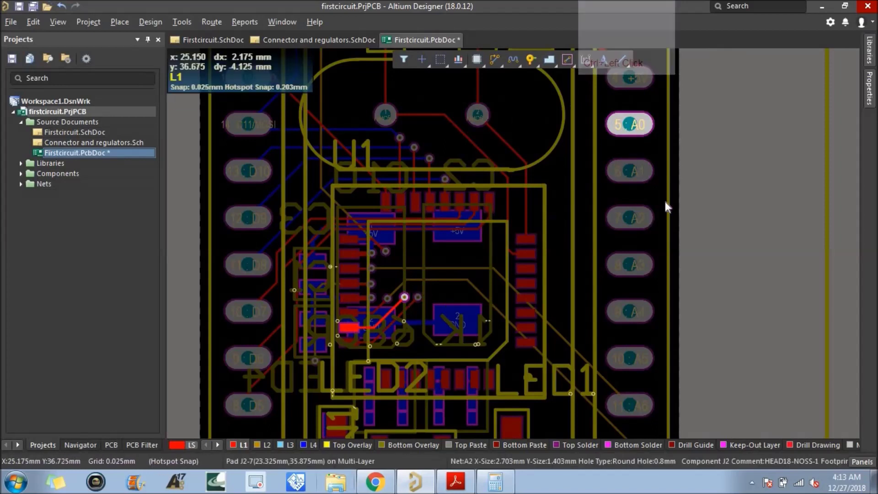
click(270, 452)
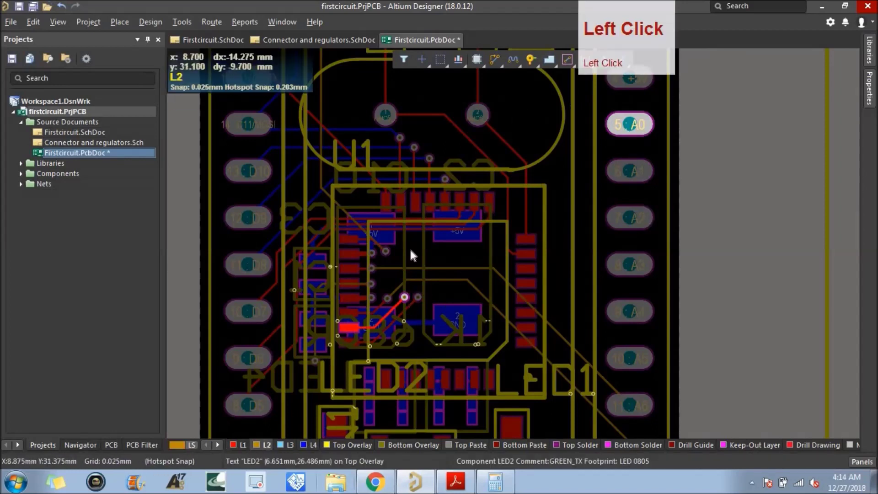
click(495, 62)
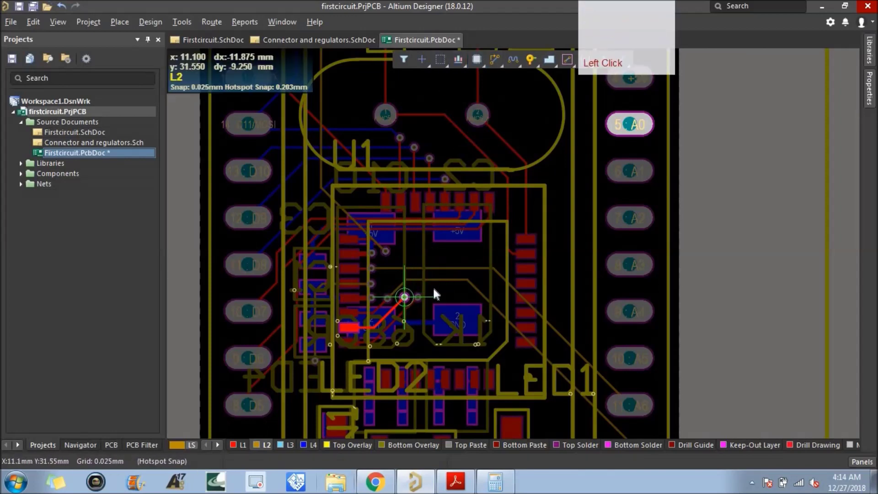
right_click(720, 239)
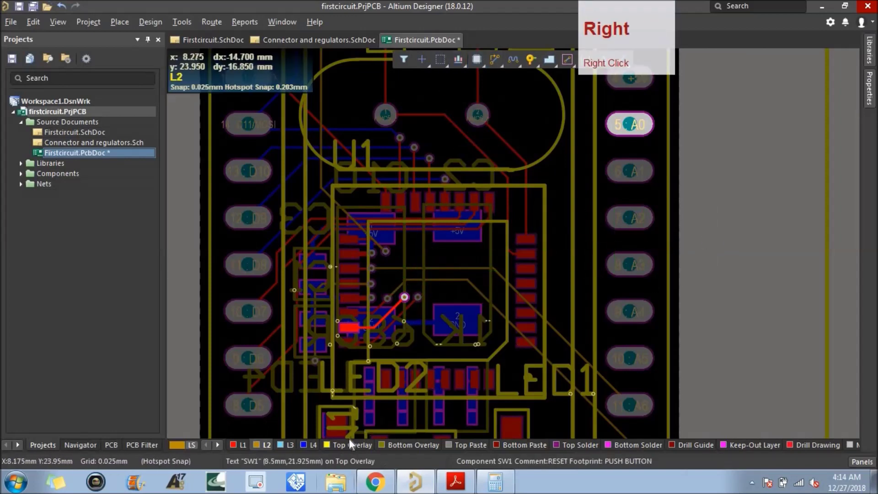
click(293, 447)
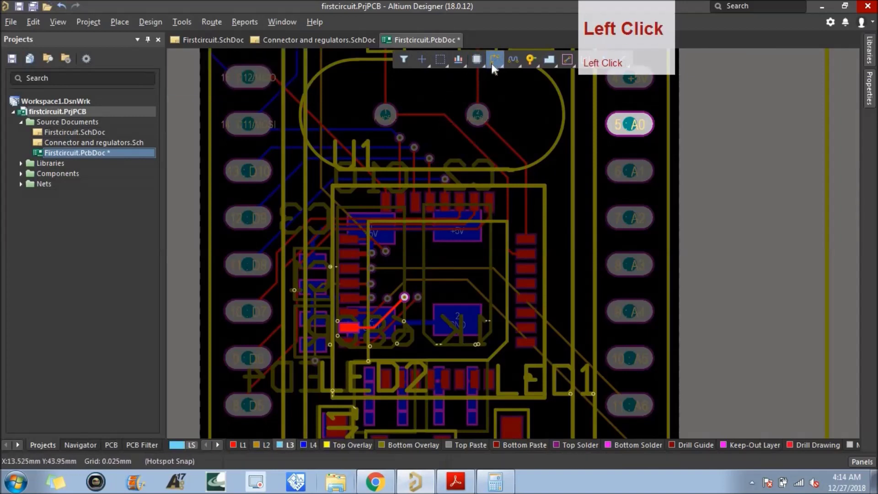
Step: Route L3 tracks from the A0 and A1 escape vias to the J2 header's A0 and A1 pins
click(328, 443)
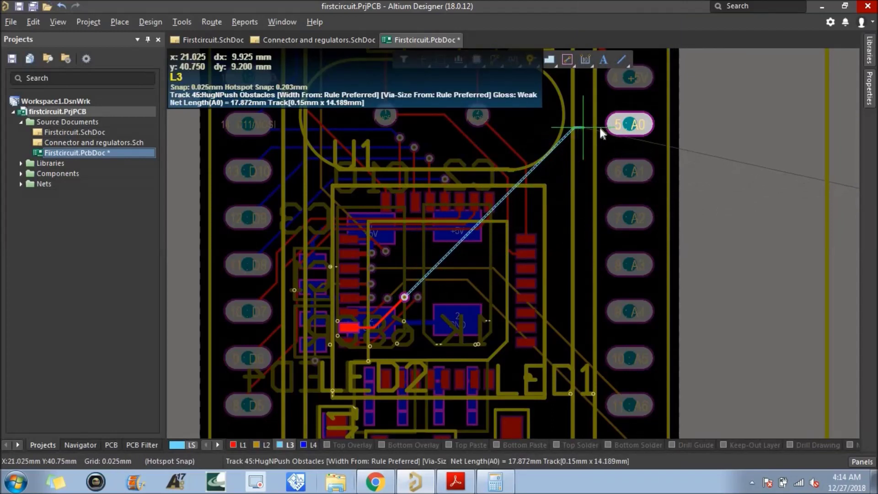
click(292, 479)
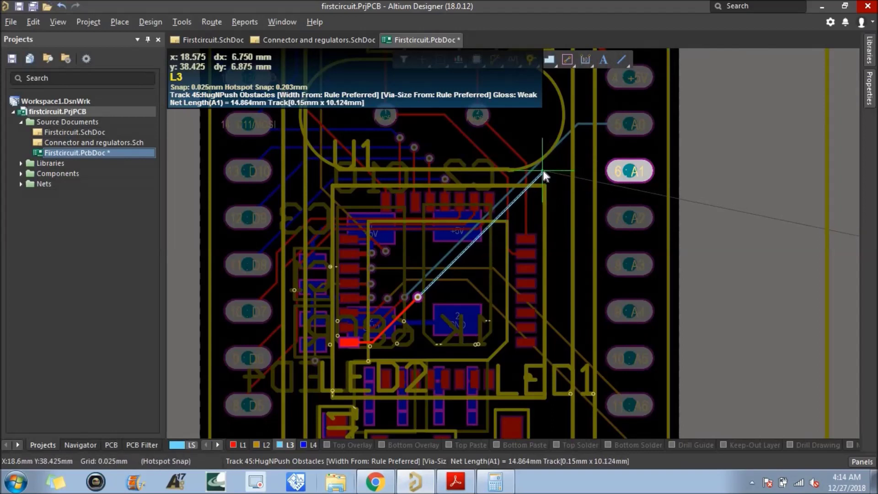
click(545, 175)
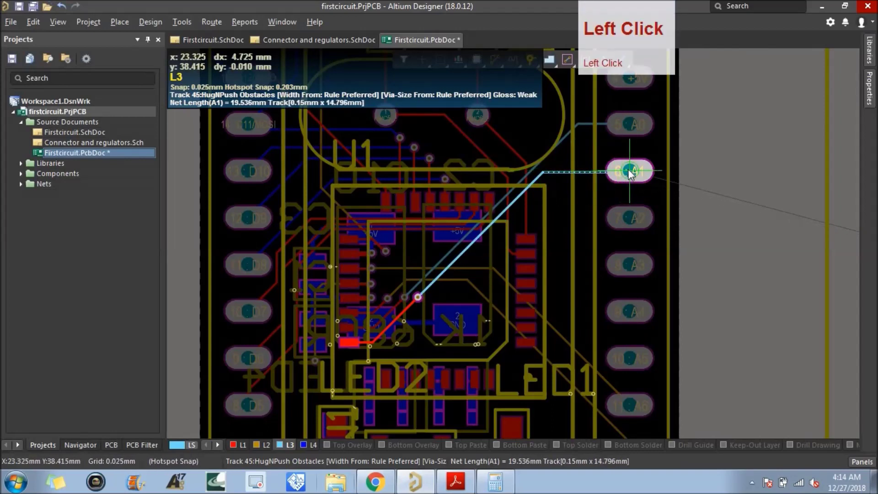
right_click(579, 208)
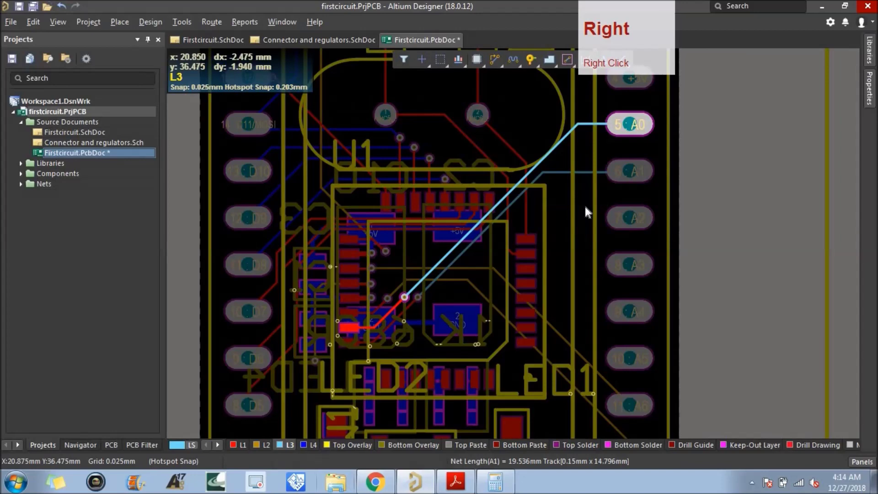
scroll(down, 3)
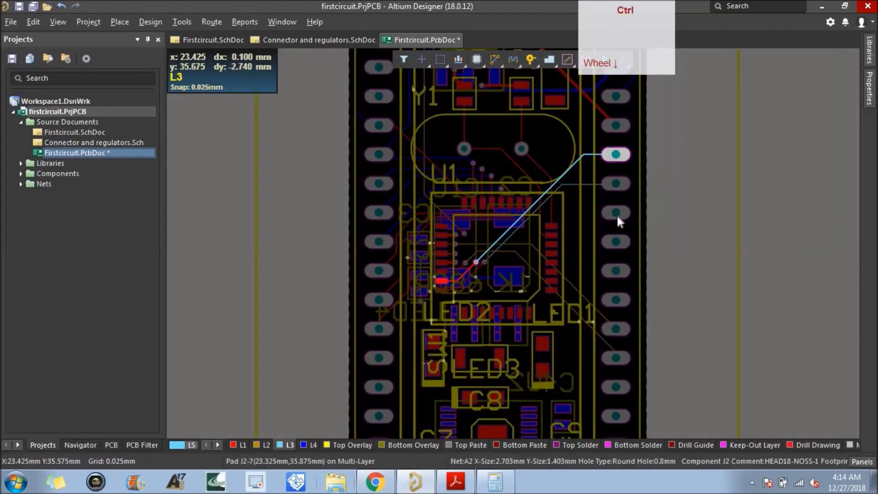
click(622, 216)
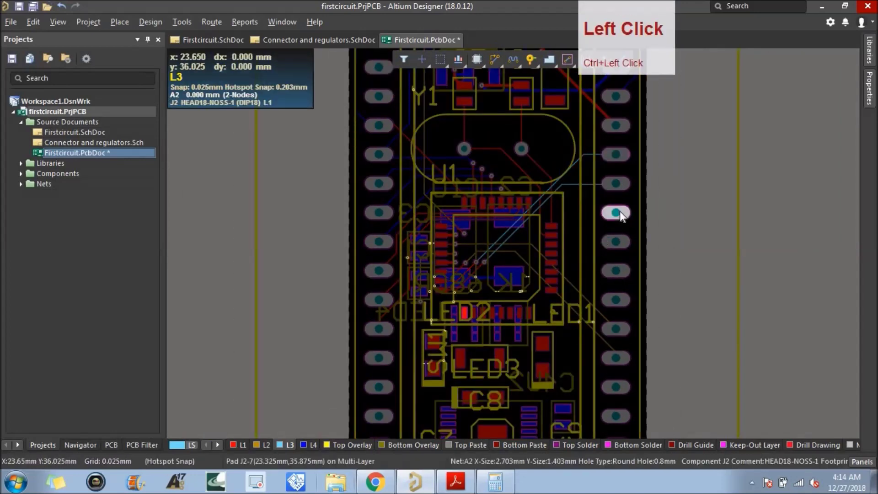
Step: Draw a short L1 stub from U1's A2 pad ending in a via above LED2
scroll(up, 3)
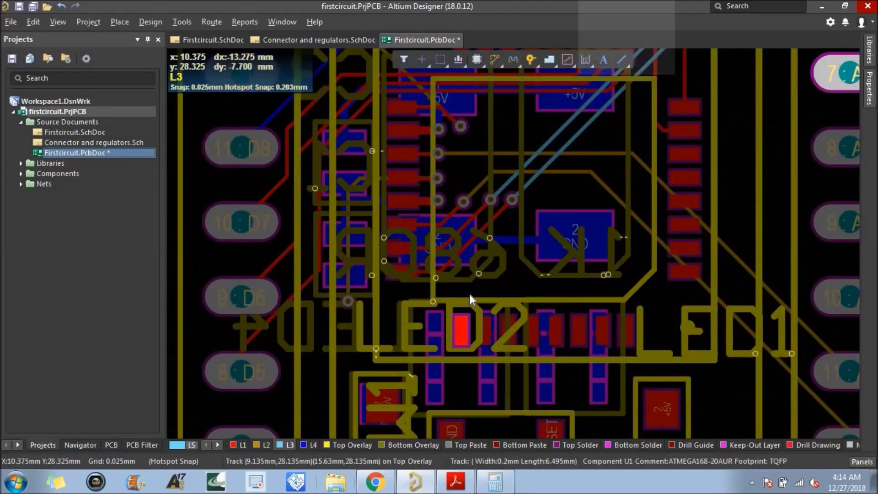
click(243, 446)
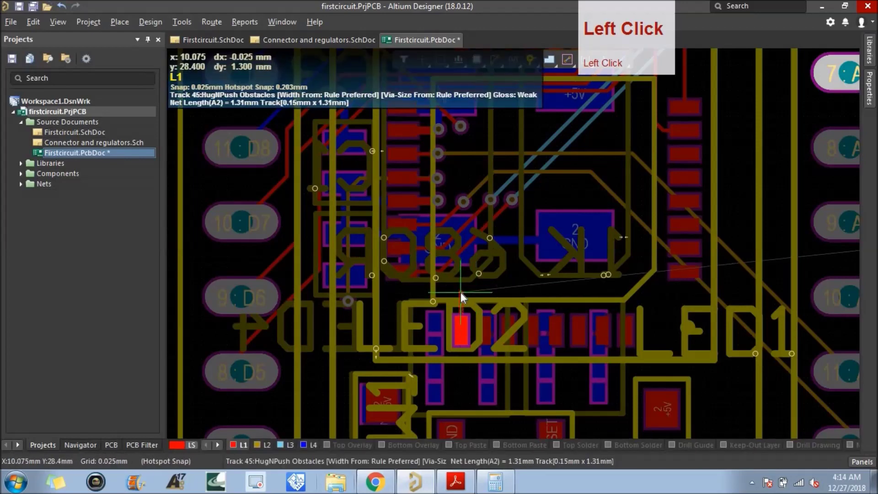
right_click(478, 291)
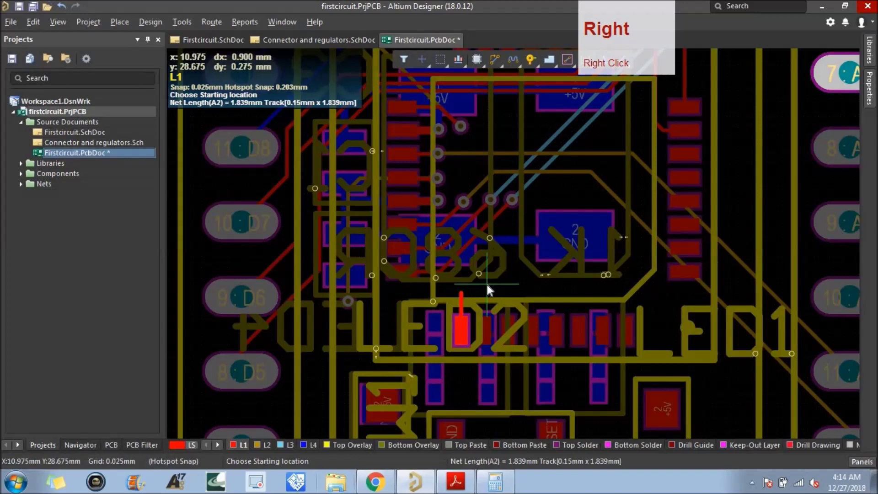
key(ctrl+v)
click(466, 301)
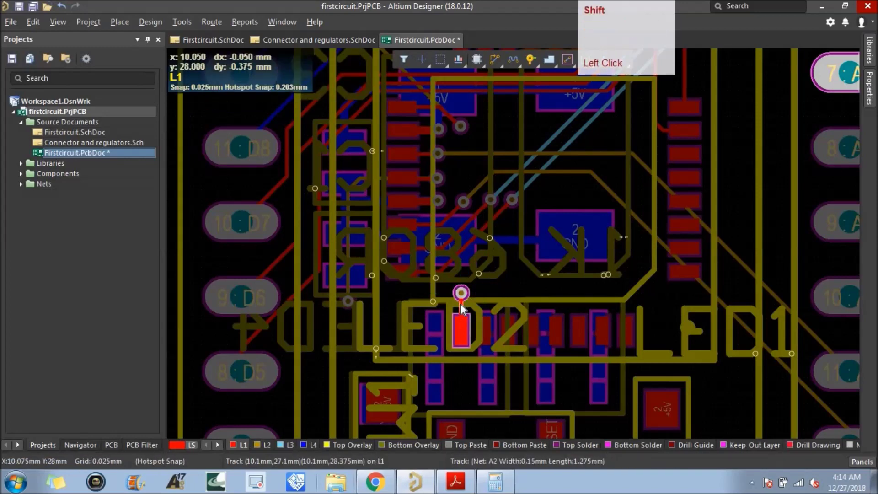
click(465, 310)
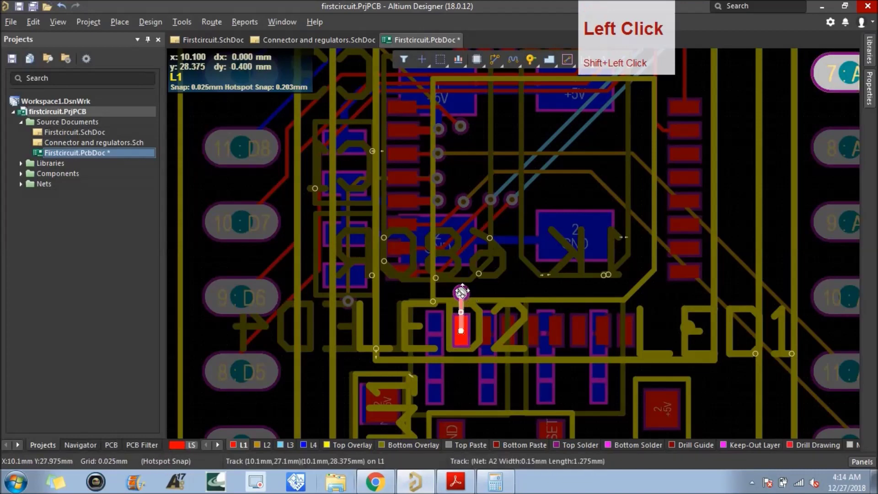
click(471, 296)
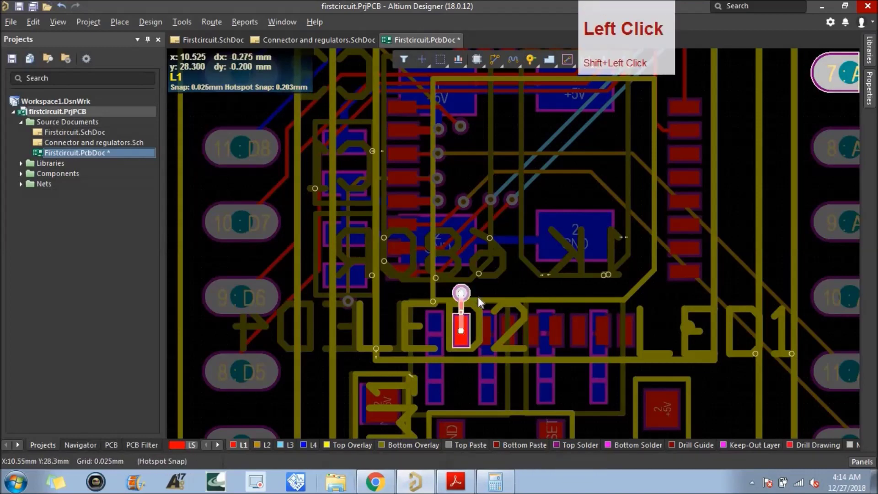
key(ctrl+c)
click(466, 335)
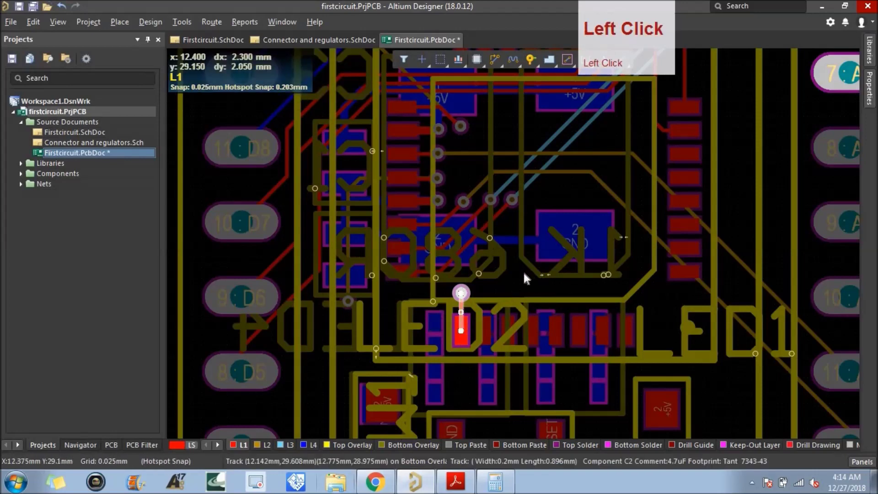
scroll(down, 3)
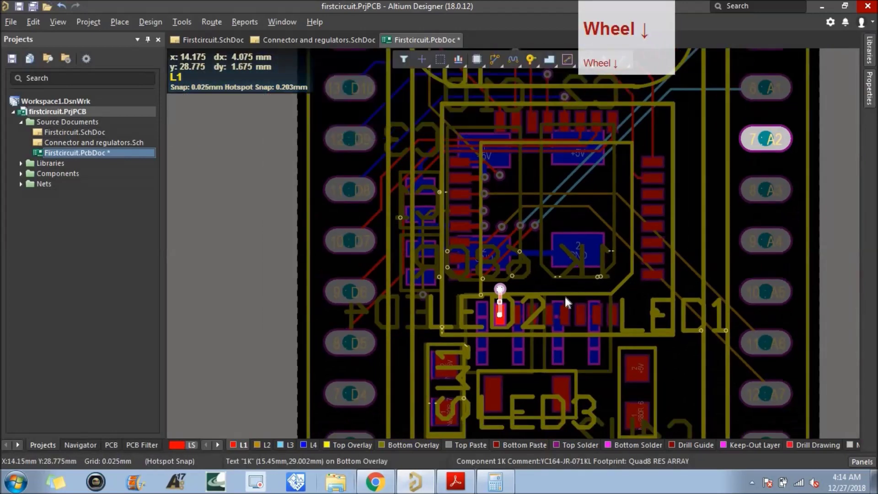
Step: Draw short L1 stubs from U1's A3 and A4 pads, each ending in a via
click(763, 196)
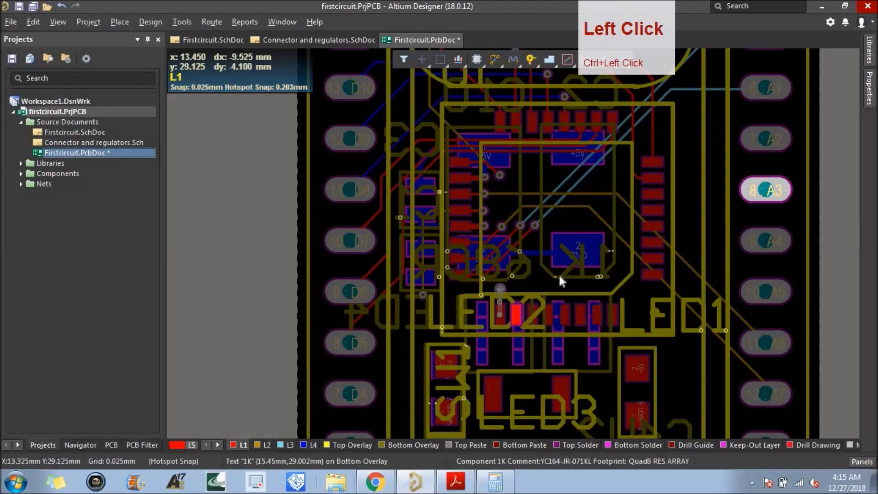
scroll(up, 3)
key(ctrl+v)
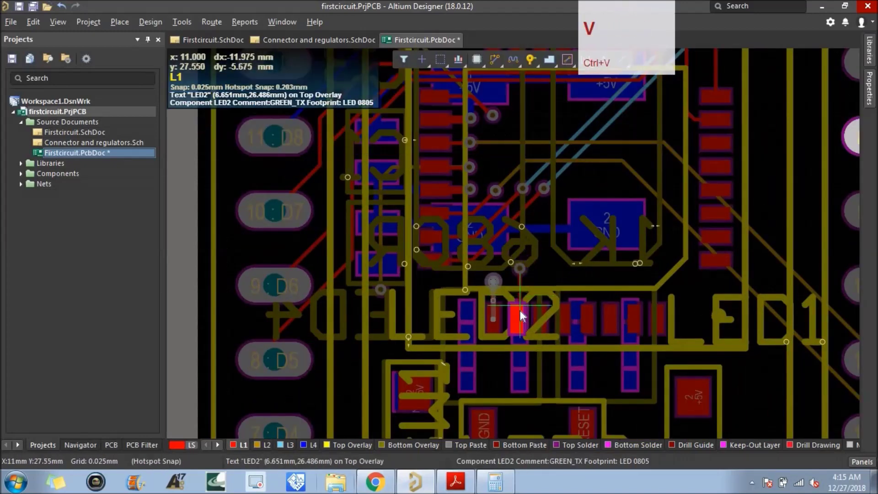
click(522, 324)
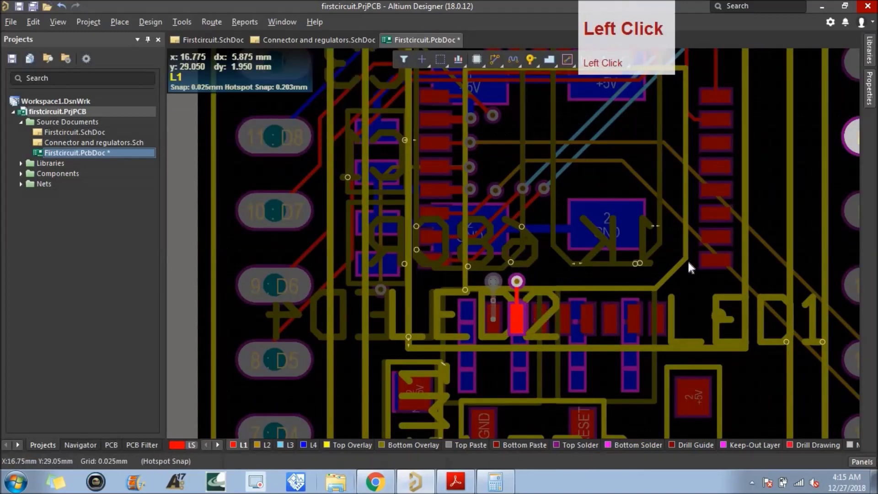
scroll(down, 3)
click(834, 225)
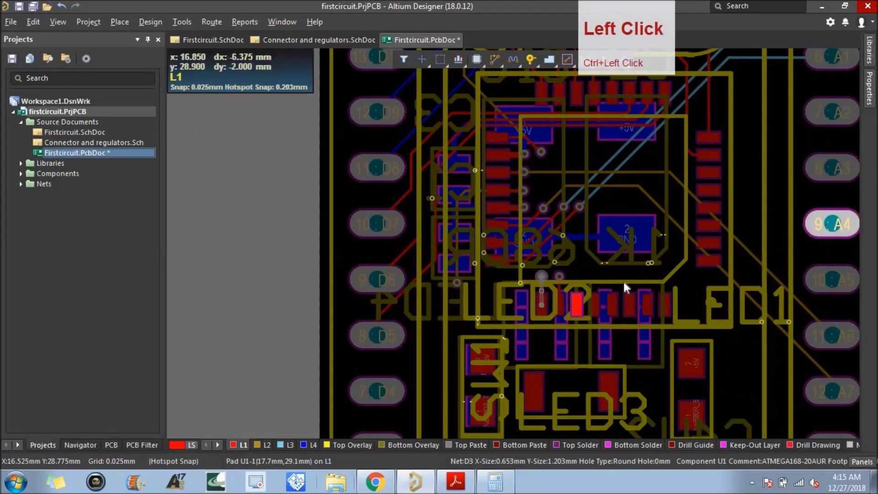
key(ctrl+v)
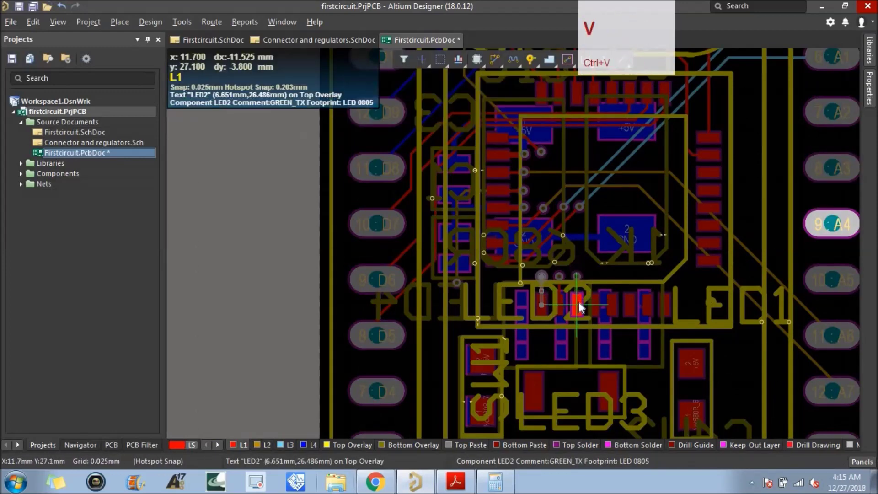
click(582, 310)
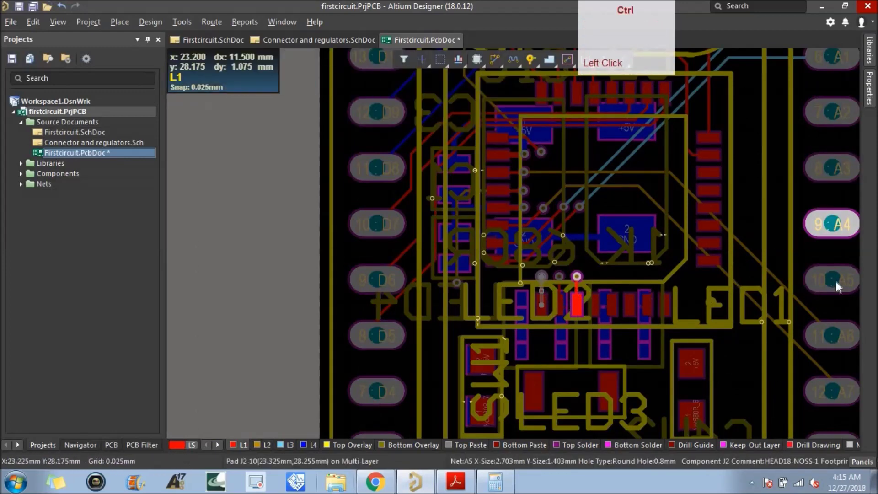
Step: Check the nets of the neighbouring U1 pads and make L2 the active layer
key(ctrl+v)
click(600, 307)
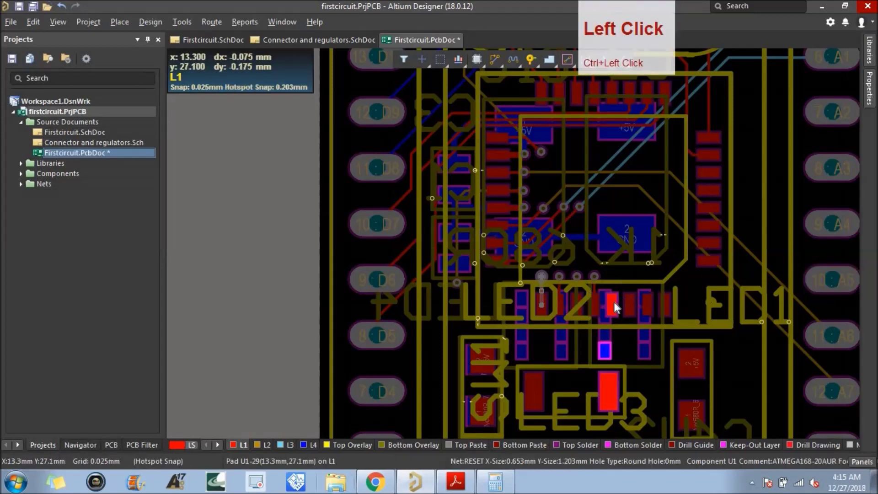
click(630, 307)
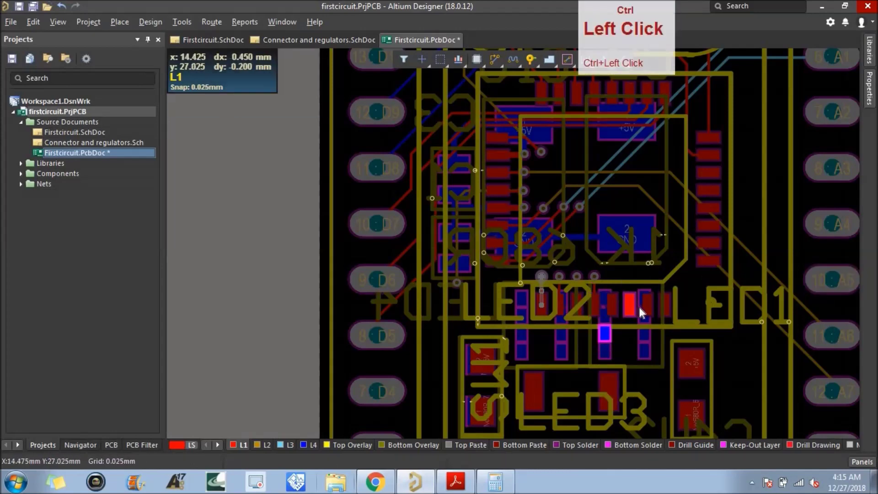
click(652, 312)
click(669, 312)
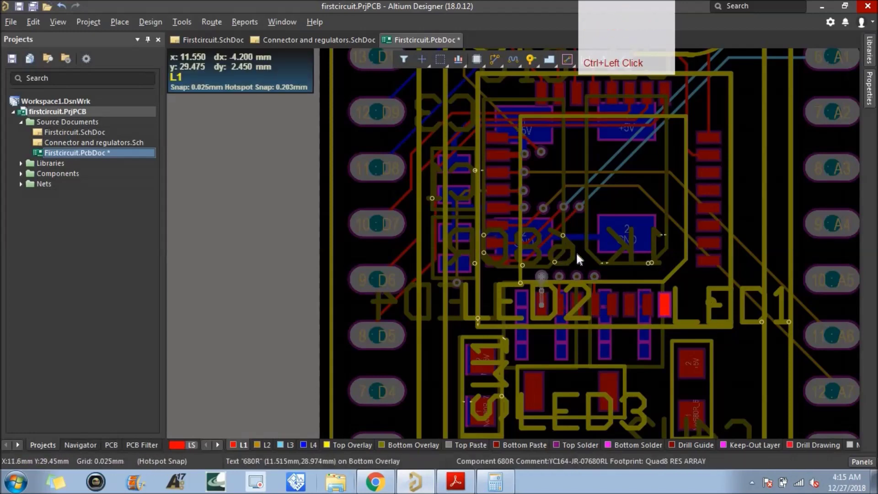
click(265, 446)
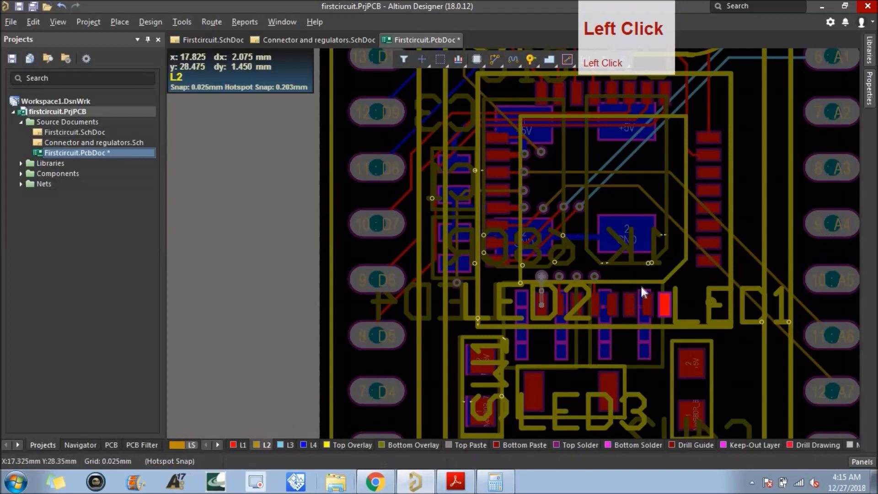
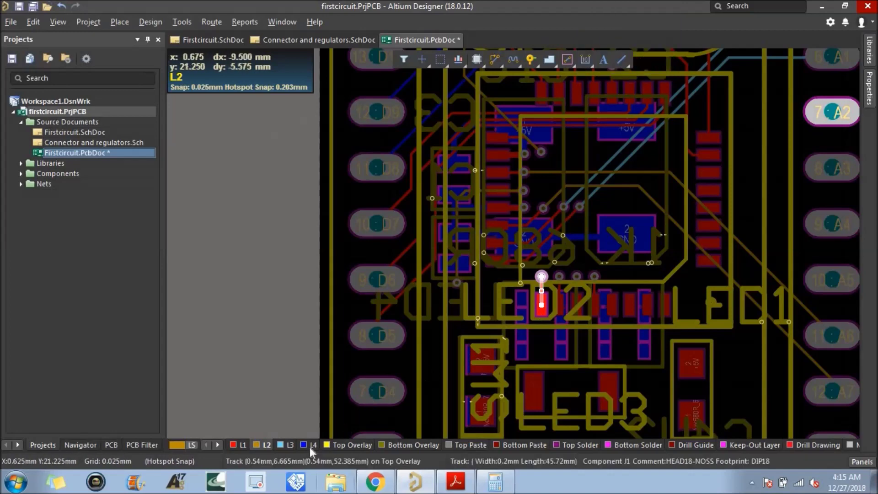
Step: Route L3 tracks from the escape vias to J2 header pins A2, A3, A4 and A5
click(291, 449)
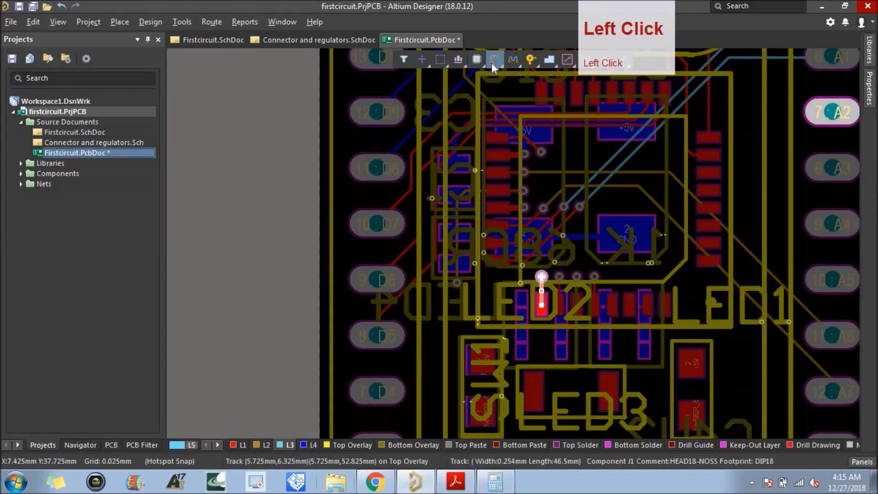
click(328, 442)
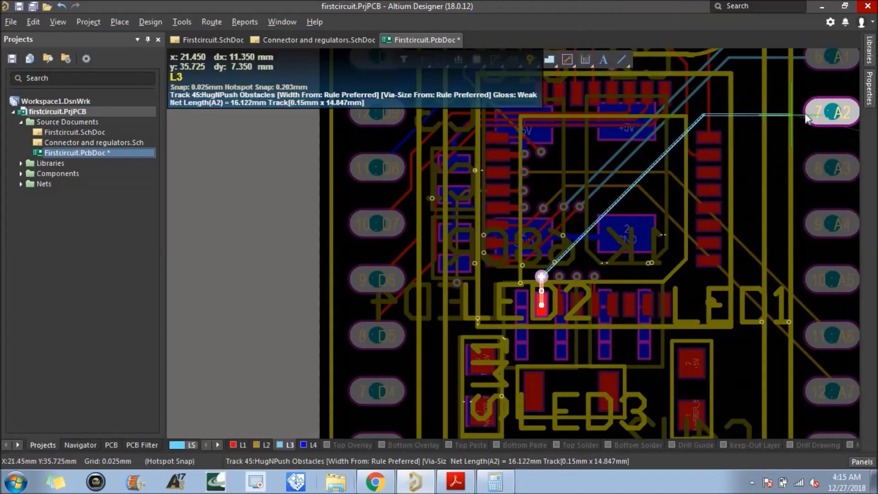
click(836, 114)
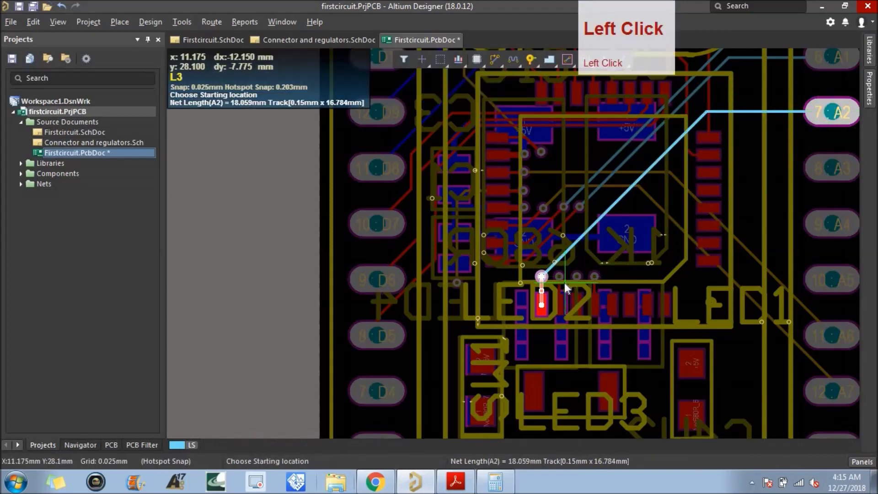
click(565, 281)
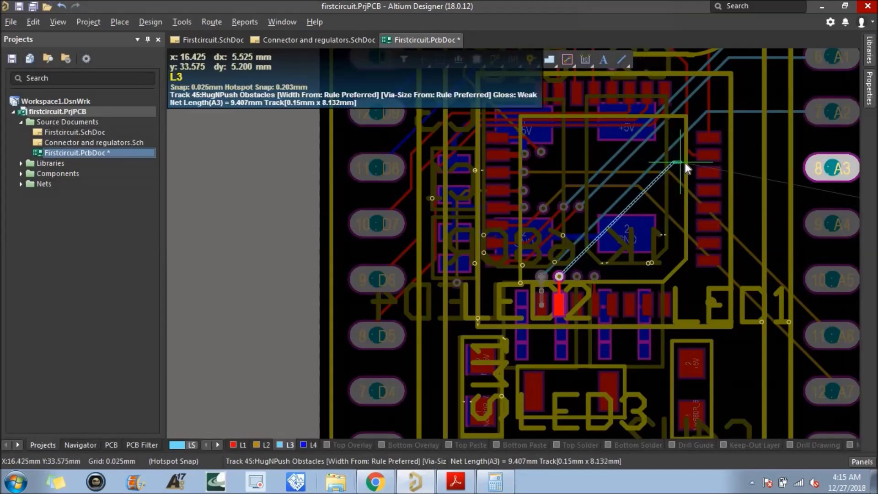
click(835, 172)
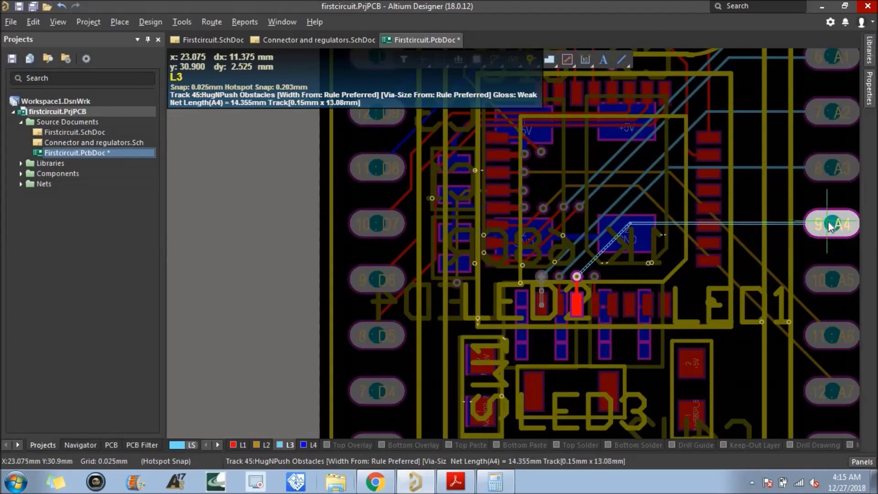
click(836, 228)
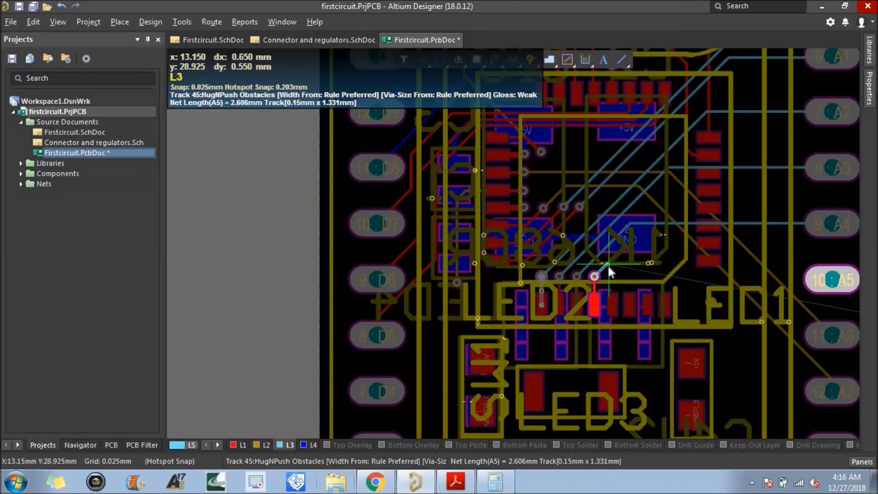
click(612, 273)
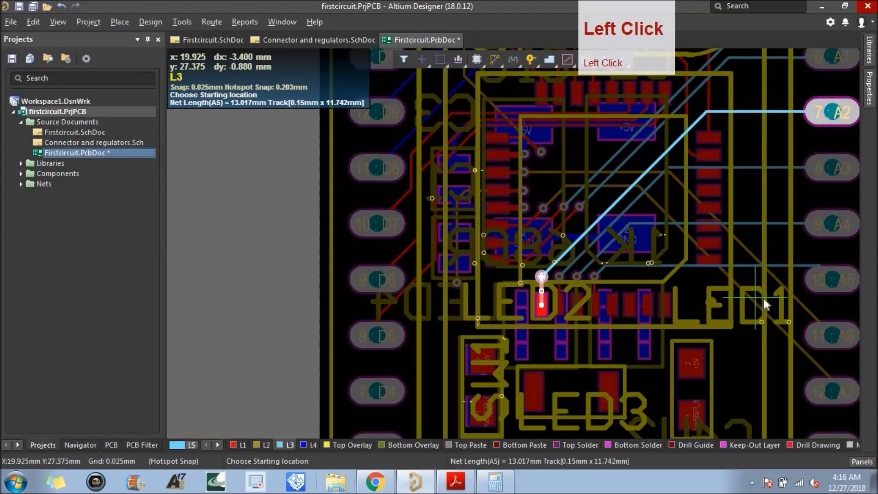
scroll(down, 3)
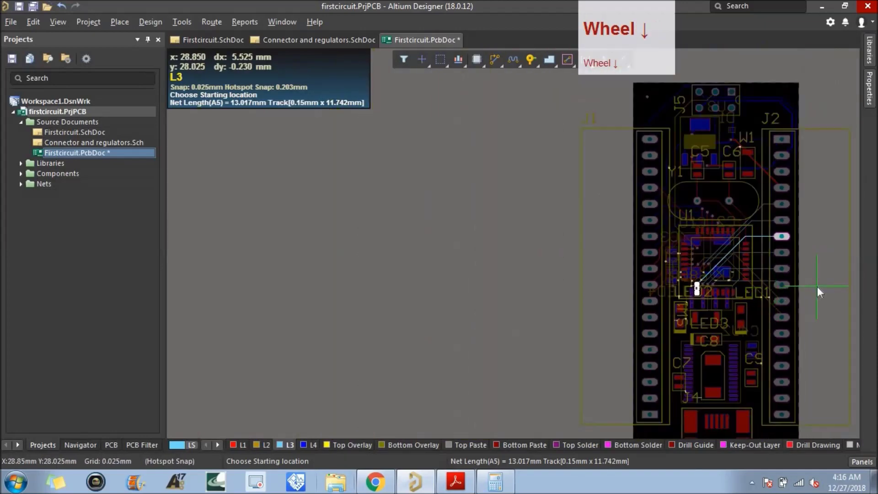
Step: Exit routing and highlight the RESET net on U1 to inspect its path
right_click(821, 292)
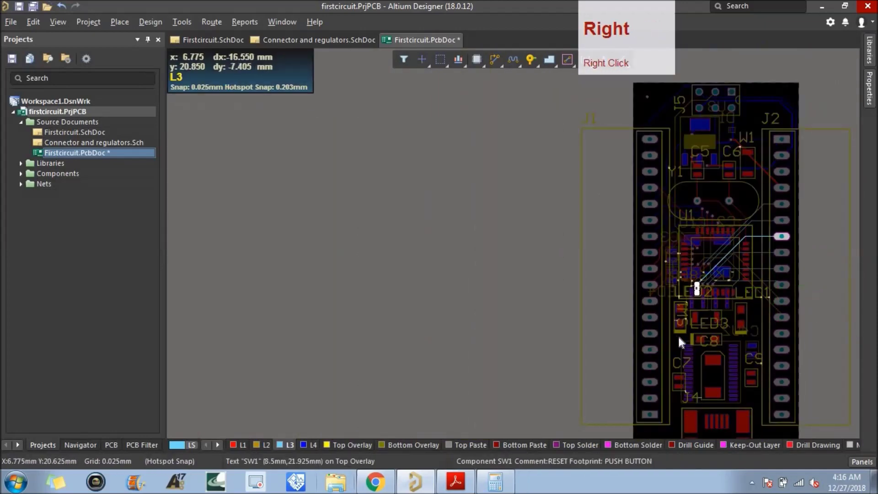
scroll(up, 3)
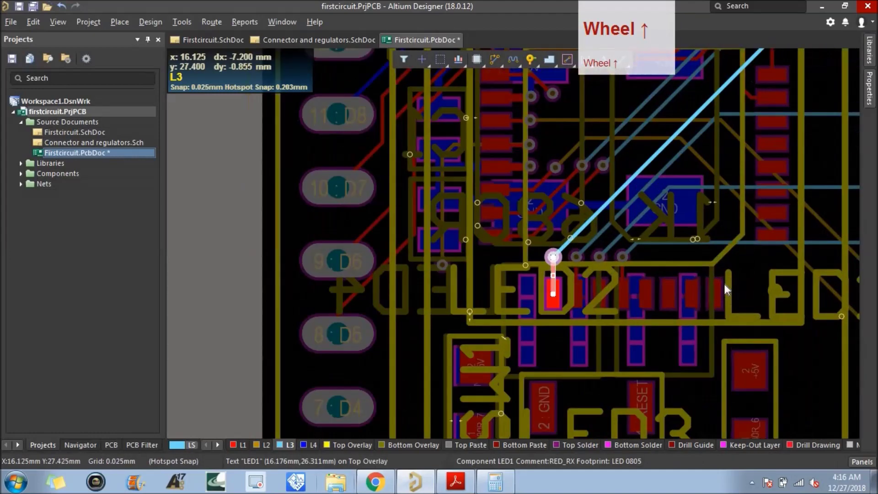
click(652, 299)
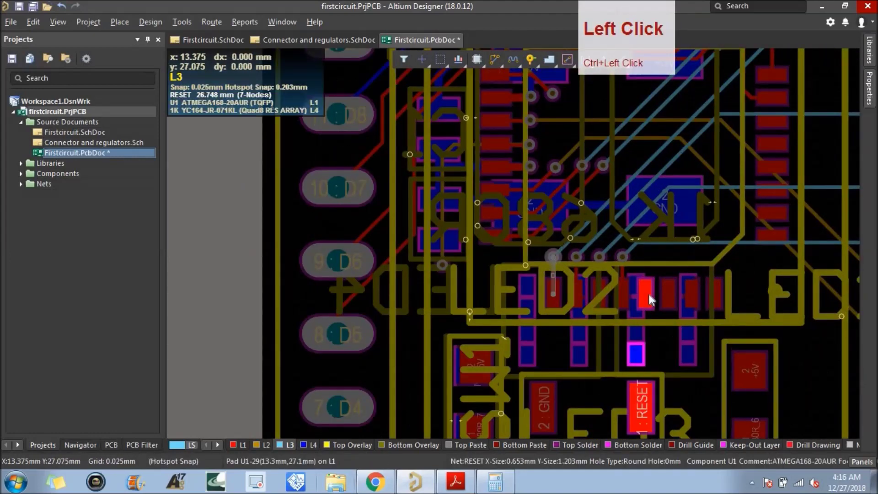
scroll(down, 3)
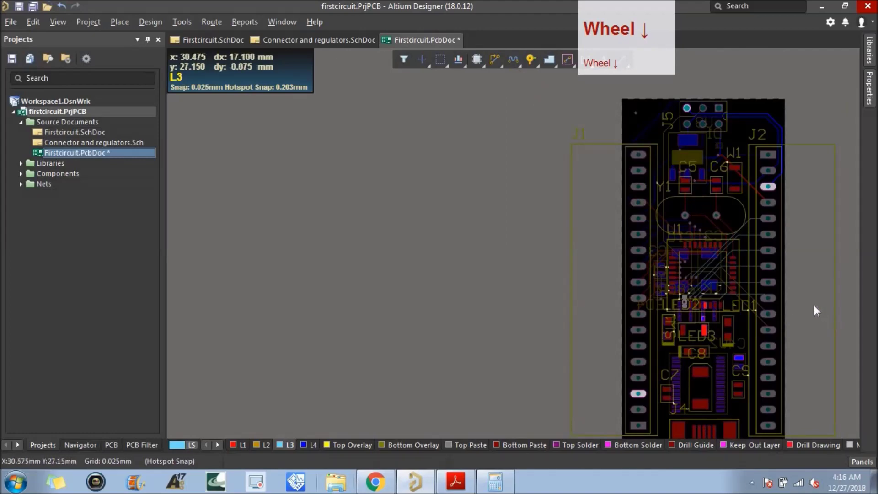
scroll(up, 3)
scroll(down, 3)
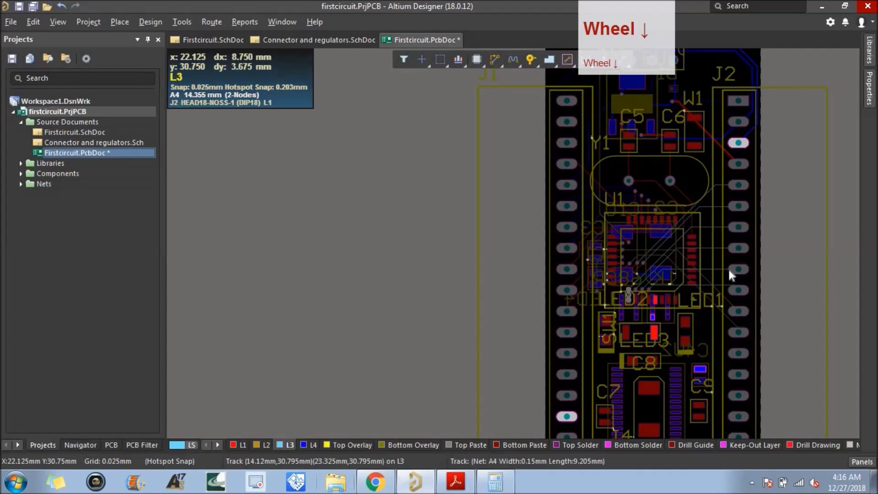
scroll(up, 3)
scroll(down, 3)
scroll(up, 3)
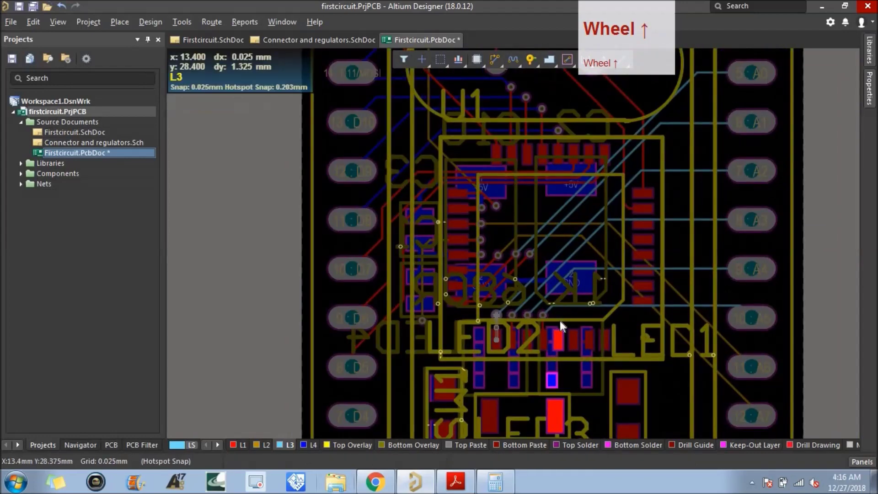
scroll(down, 3)
scroll(up, 3)
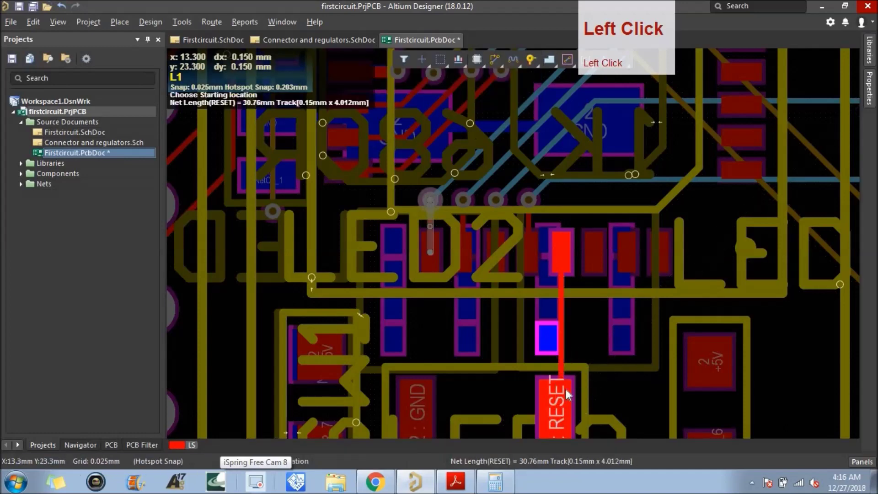
right_click(582, 350)
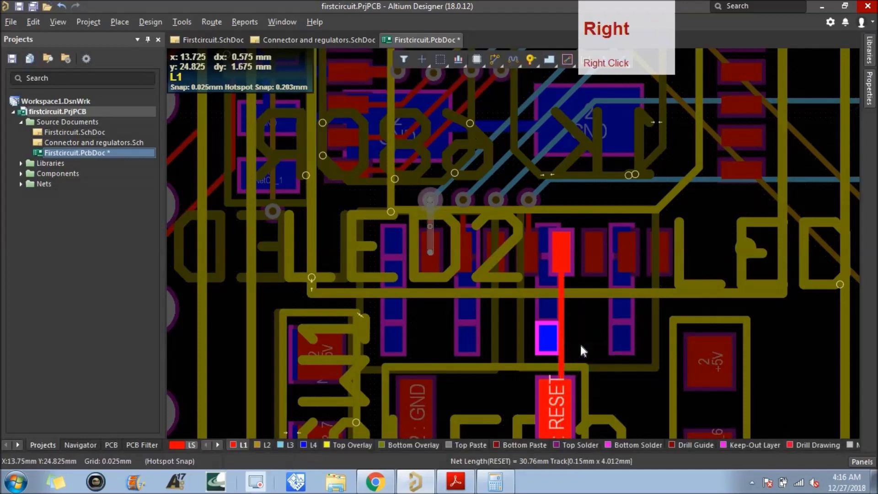
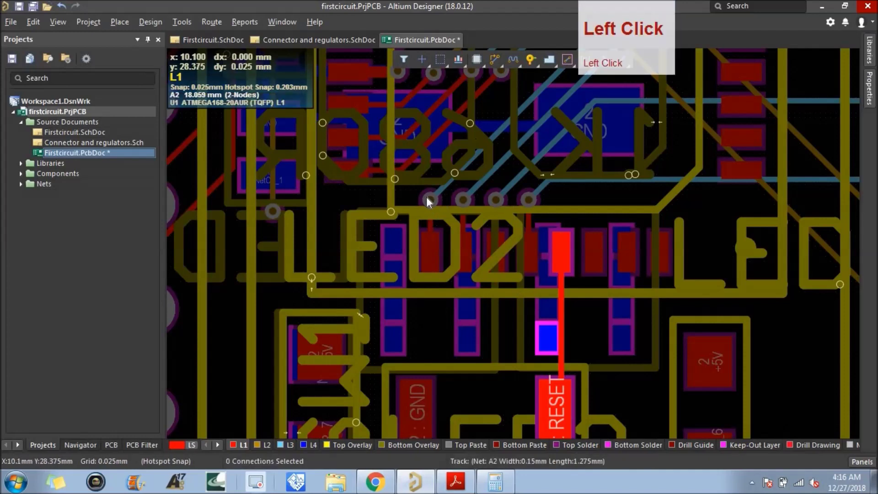
Step: Drop a via on the RESET track below U1 and start an L4 track from it
click(272, 218)
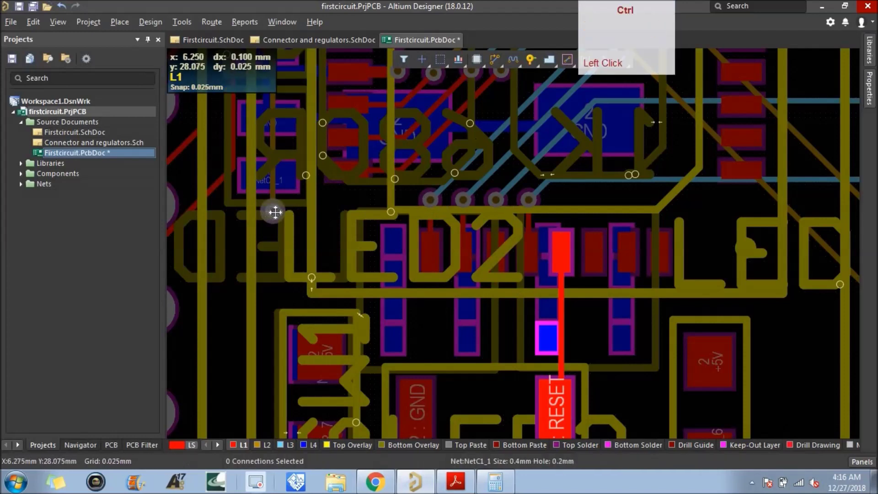
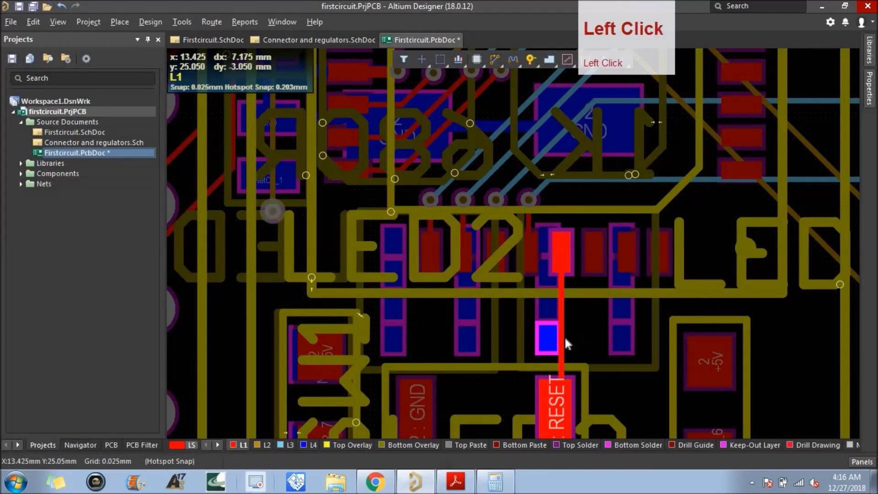
key(ctrl+v)
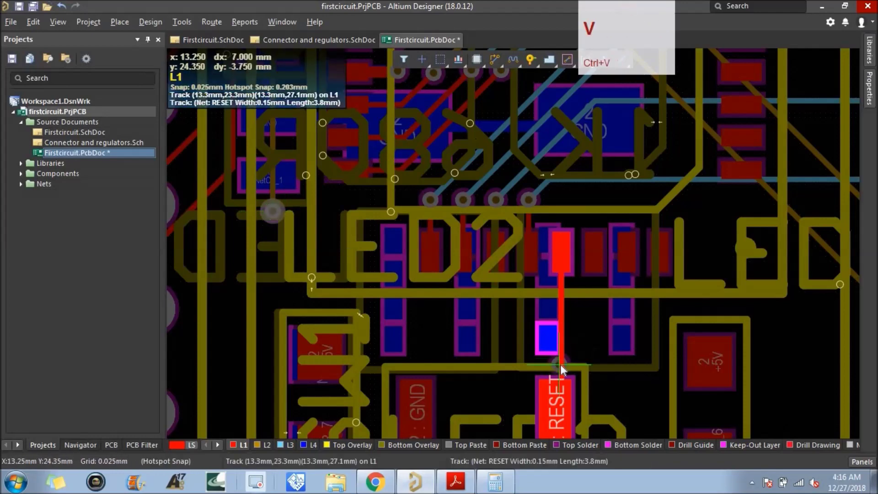
click(562, 370)
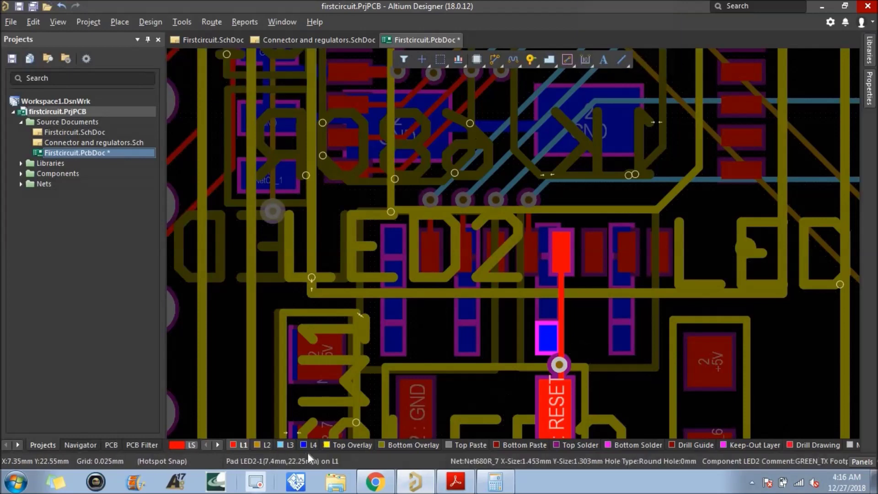
click(315, 450)
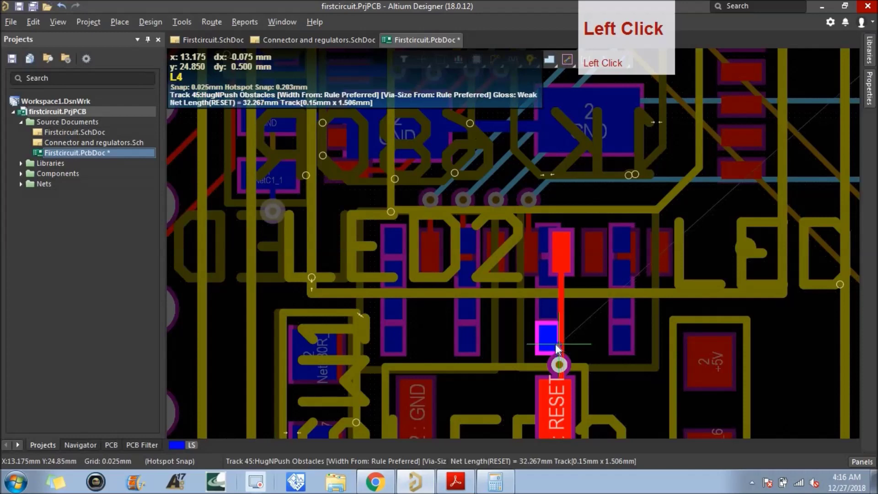
scroll(down, 3)
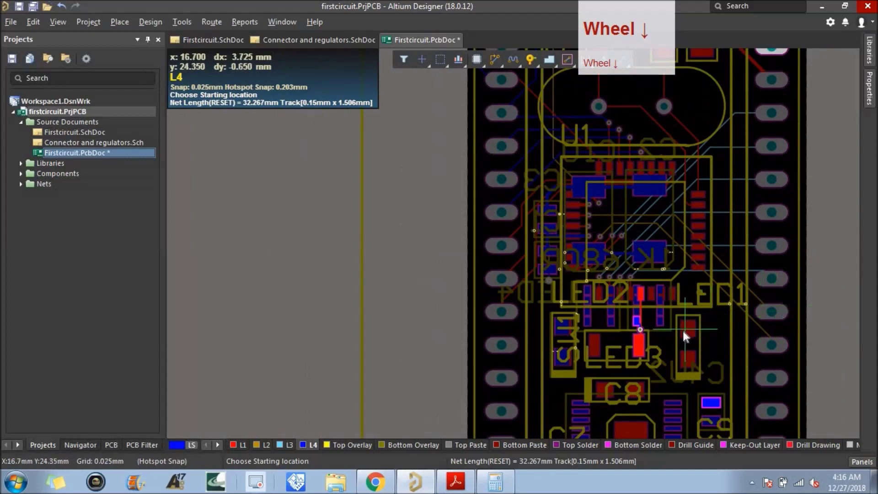
scroll(up, 3)
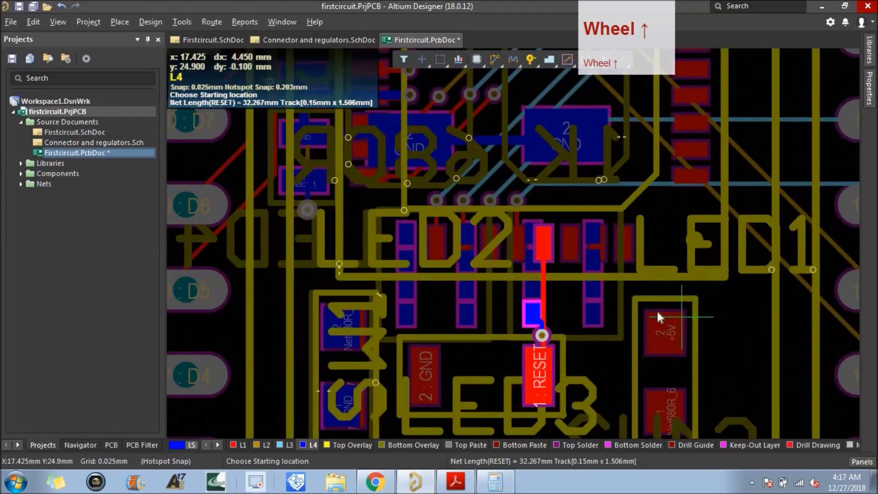
scroll(down, 3)
scroll(up, 3)
scroll(down, 3)
scroll(up, 3)
scroll(down, 3)
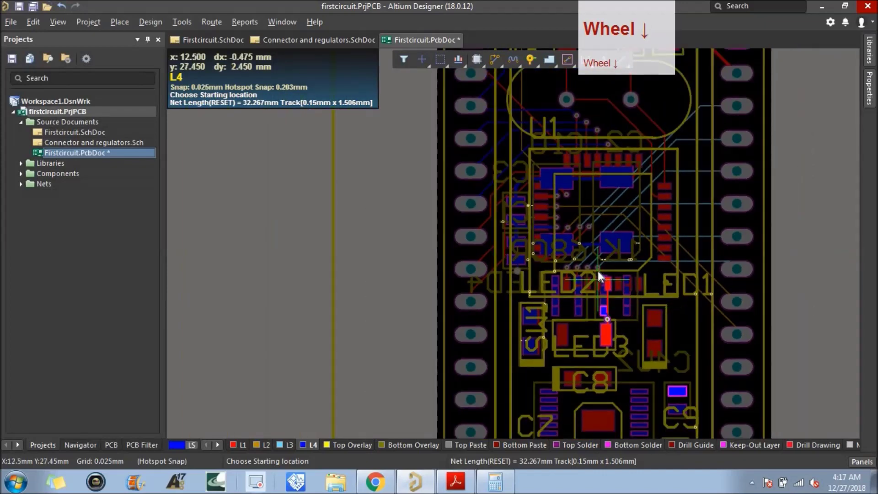
scroll(up, 3)
scroll(down, 3)
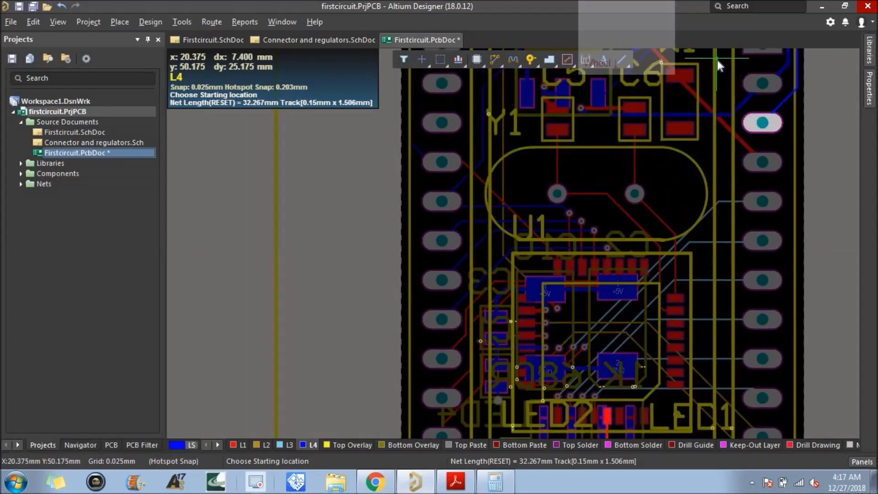
scroll(down, 3)
scroll(up, 3)
scroll(down, 3)
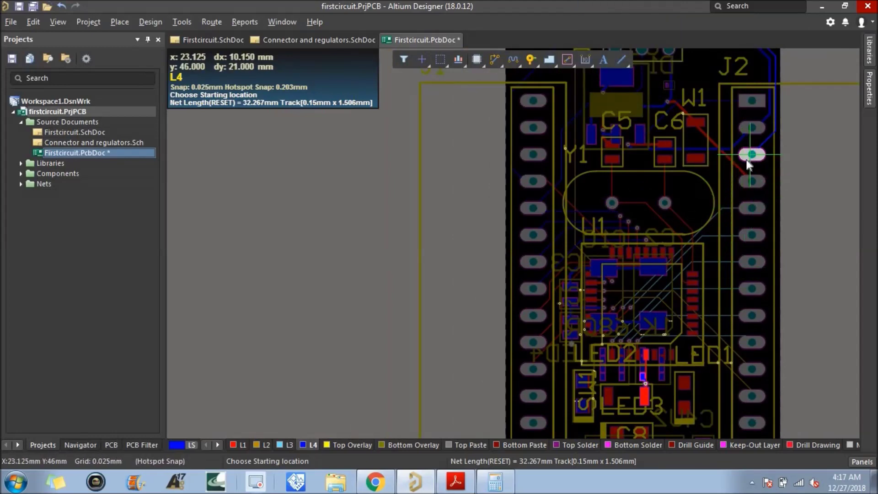
scroll(down, 3)
scroll(up, 3)
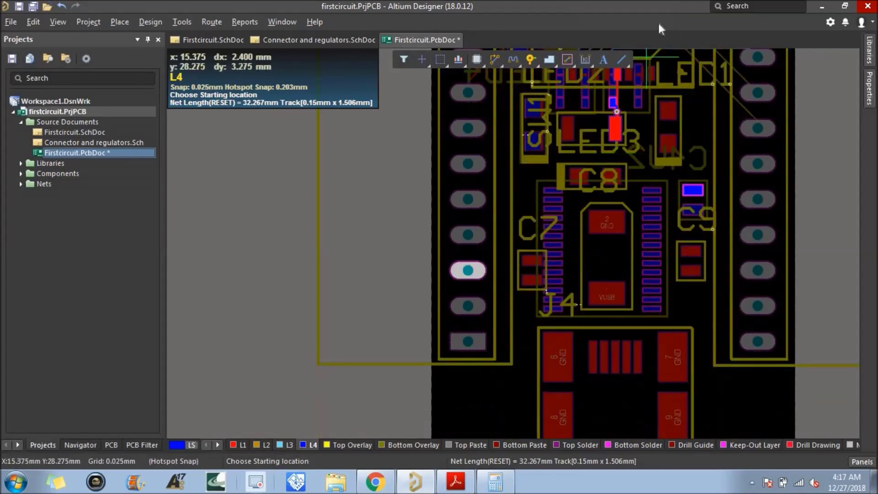
right_click(712, 302)
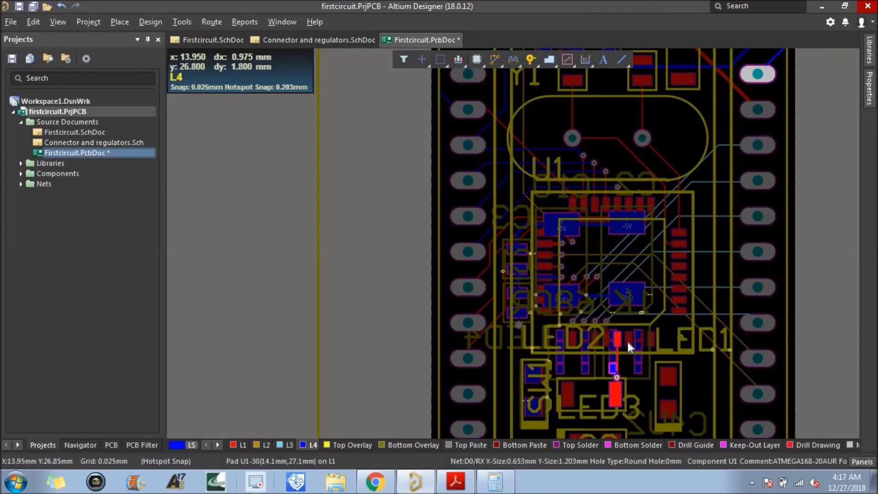
Step: Run a short L1 track from U1's D0/RX pad and end it in a new via
click(630, 347)
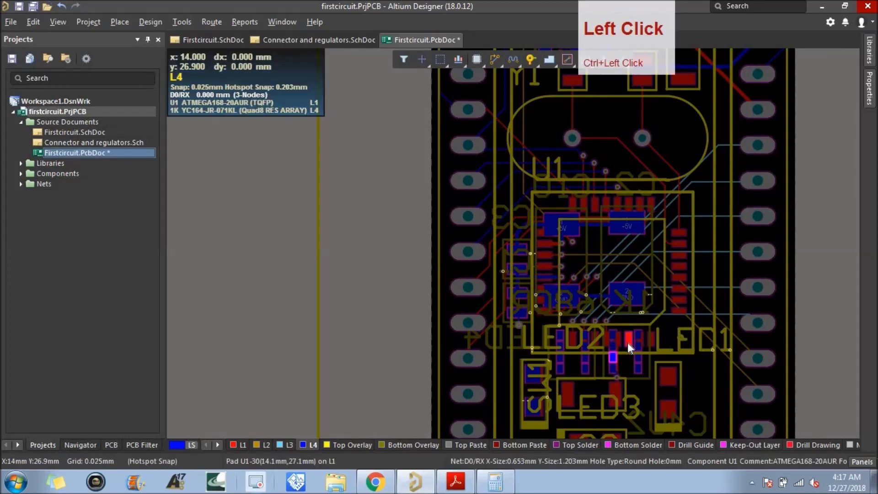
scroll(up, 3)
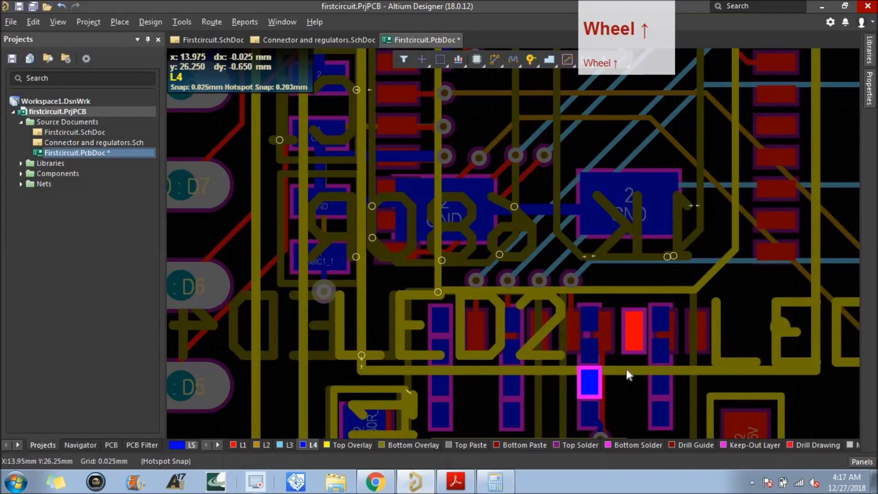
click(241, 453)
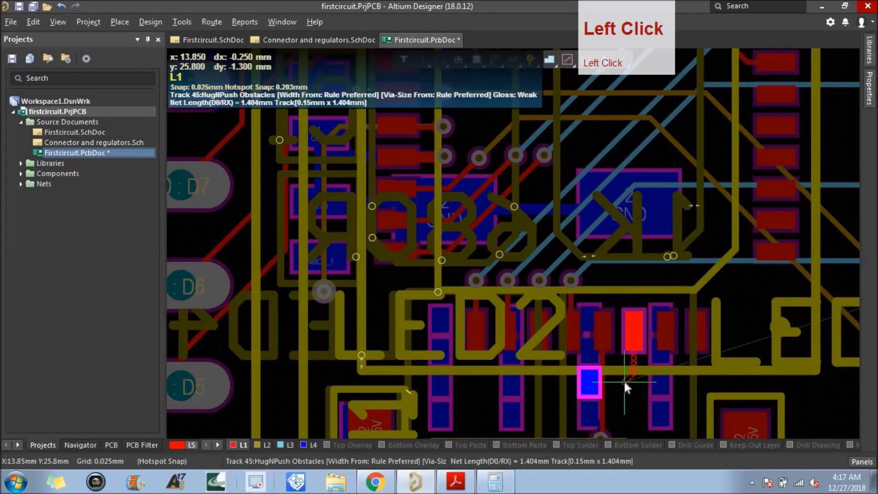
right_click(626, 398)
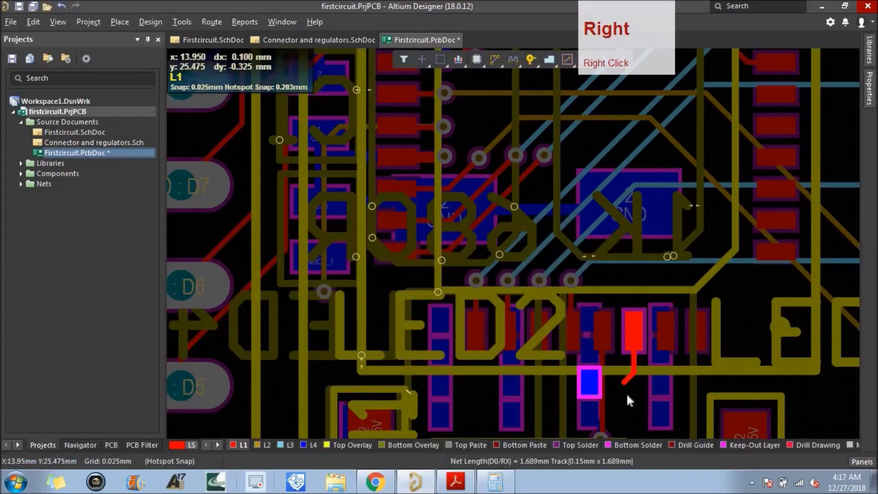
key(ctrl+v)
click(627, 389)
right_click(627, 401)
Step: Link that via on L4 to the adjacent resistor-array pad
click(314, 454)
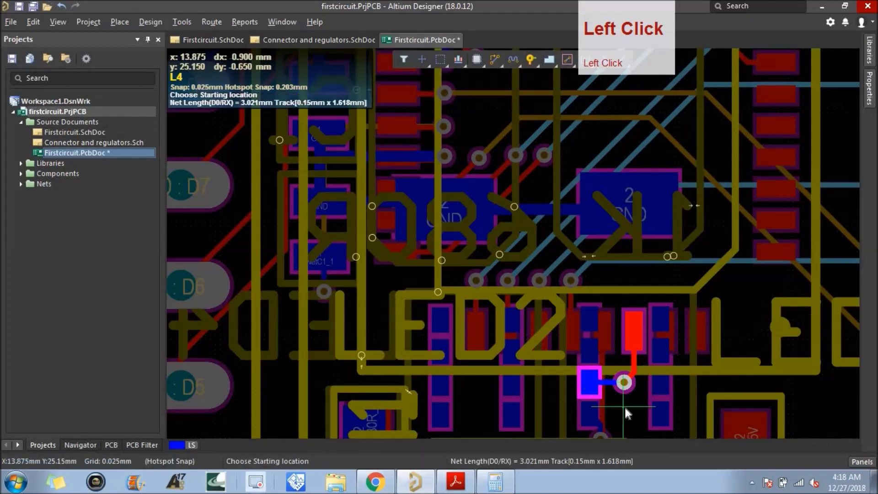
scroll(down, 3)
right_click(630, 411)
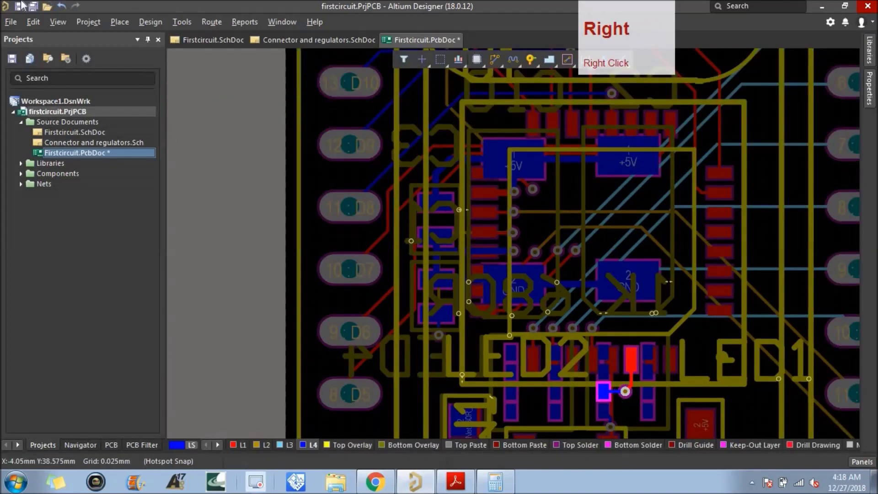
Step: Save the board and highlight the D1/TX net pads for a look
click(23, 13)
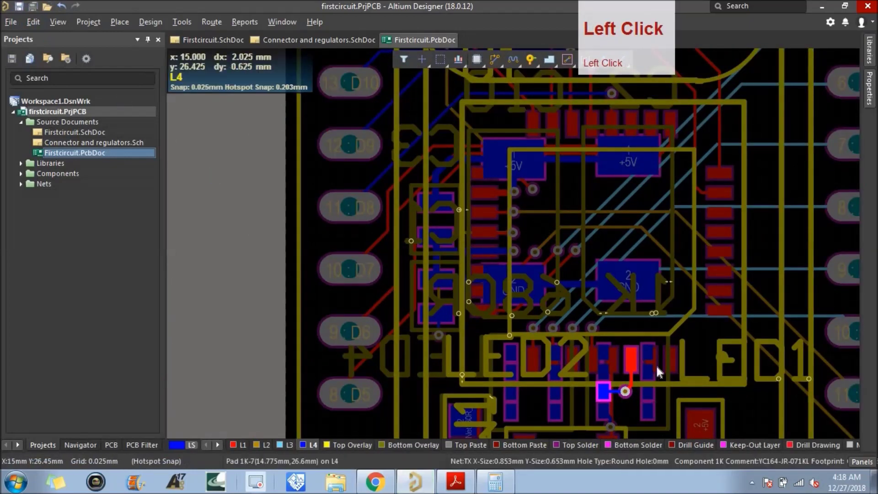
click(658, 364)
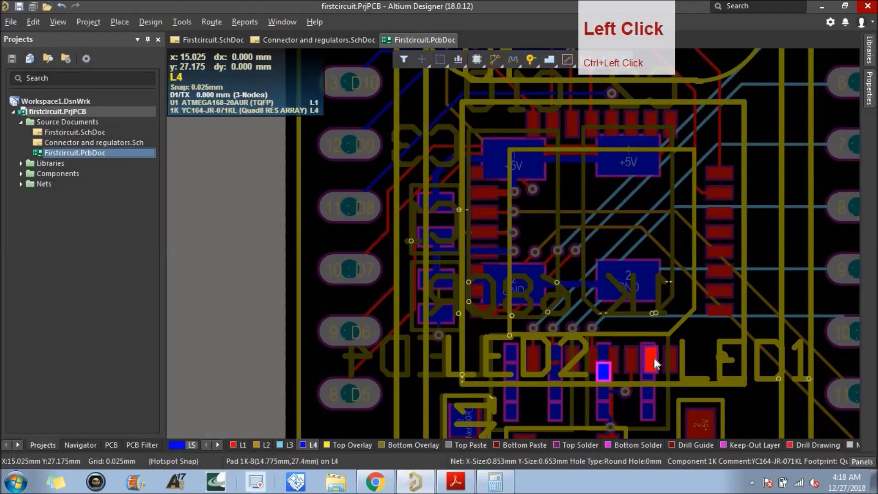
scroll(up, 3)
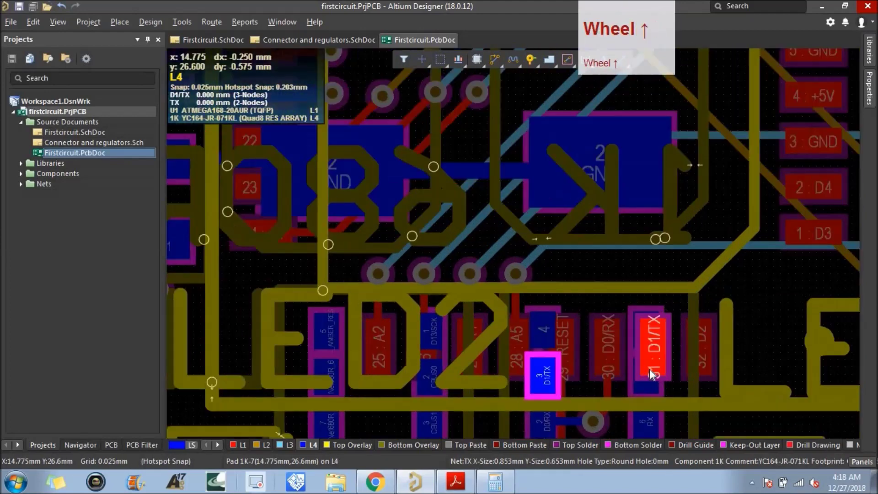
scroll(down, 3)
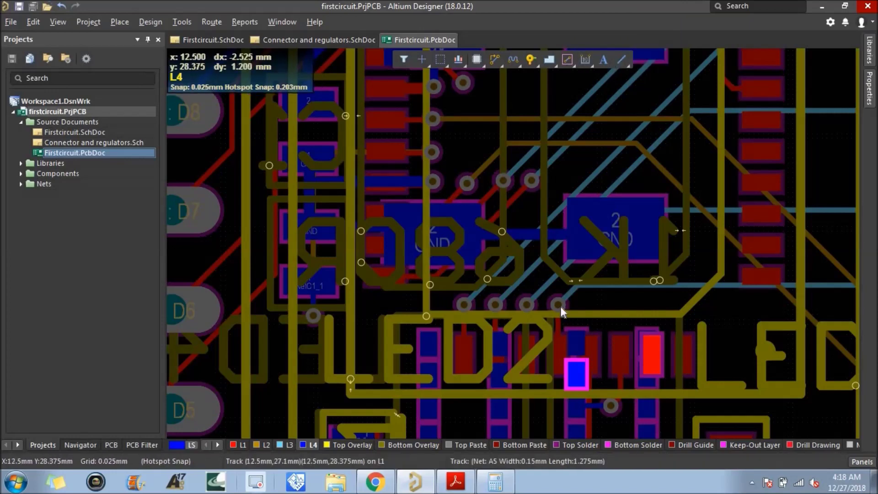
Step: Discard the LED2 trial route and check U1's pads beside LED2 and the A3 escape via
click(557, 306)
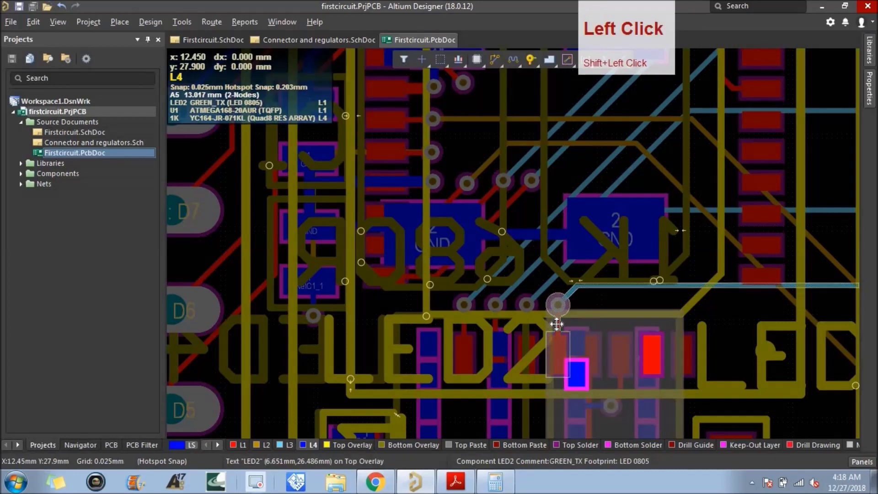
click(607, 309)
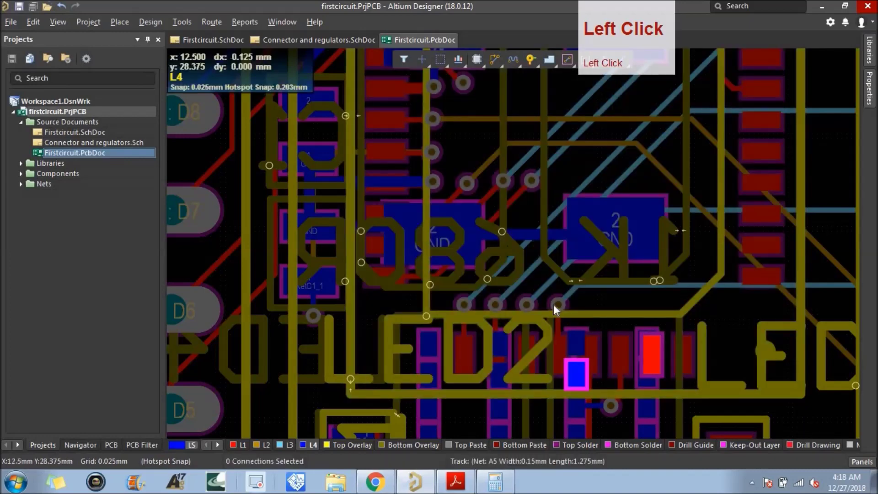
click(560, 327)
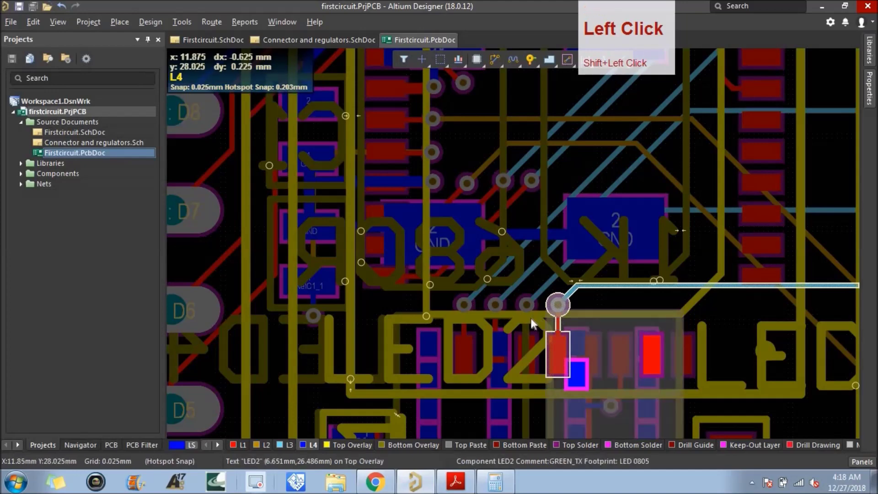
click(531, 330)
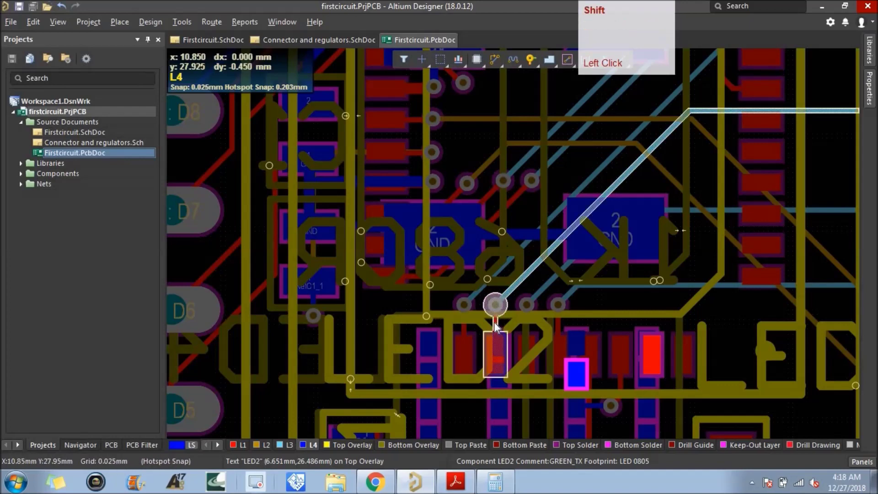
click(498, 328)
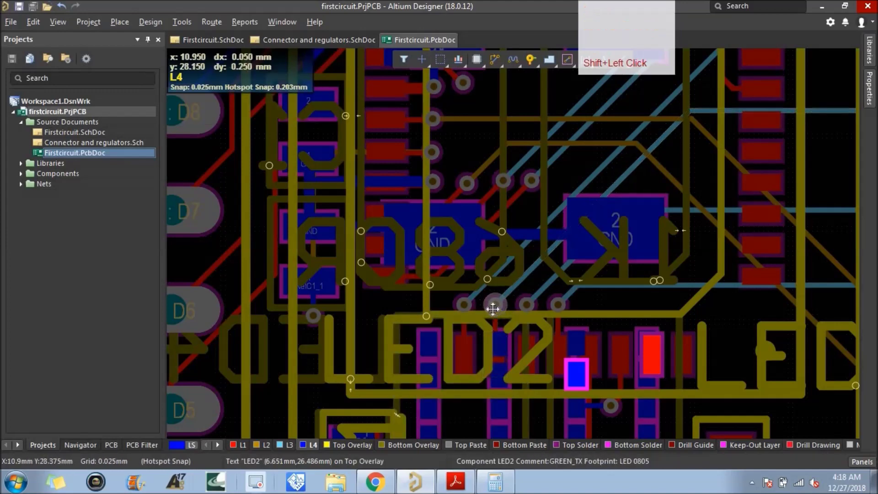
scroll(up, 3)
scroll(down, 3)
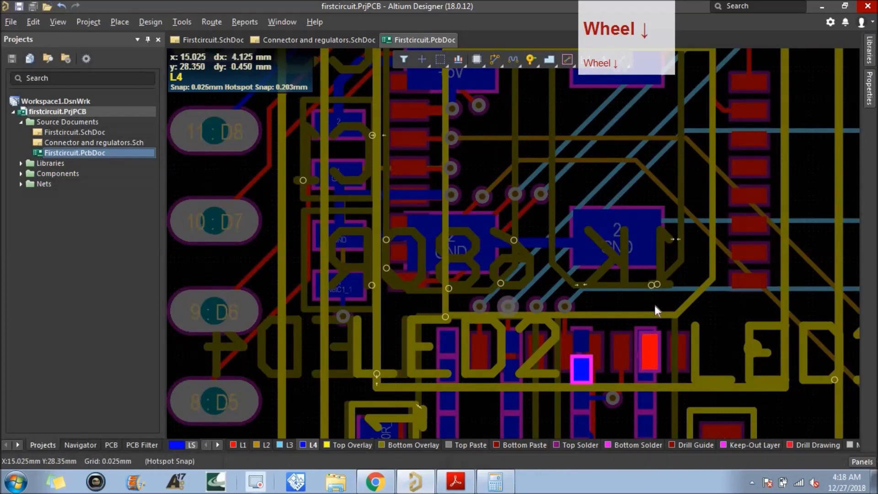
Step: Run a short L1 track up from the LED2 pad and end it in a via
click(239, 449)
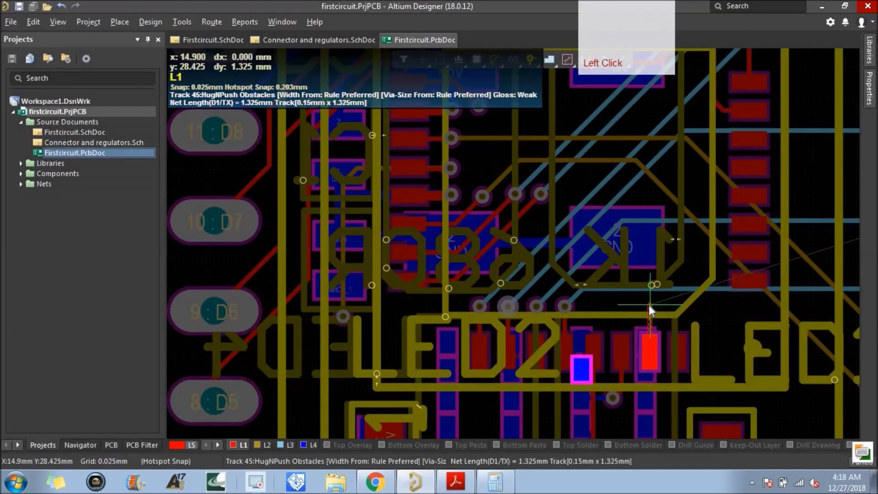
click(654, 312)
right_click(661, 310)
key(ctrl+v)
click(655, 313)
right_click(624, 309)
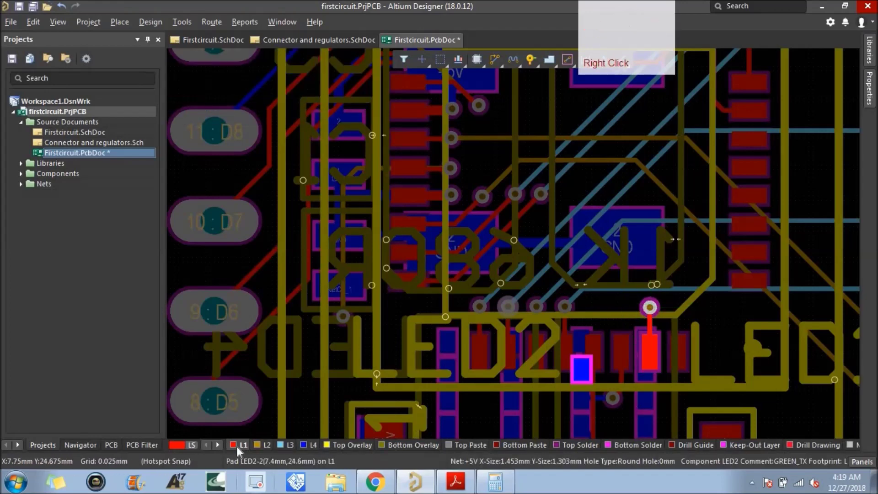
Step: Connect that via on L4 to U1 pad 32 on net D2, then view the whole board
click(306, 449)
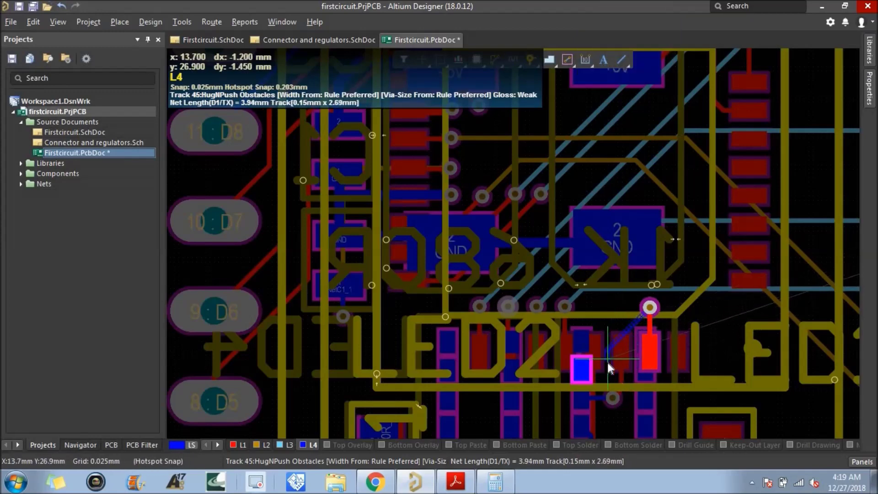
click(585, 371)
right_click(628, 360)
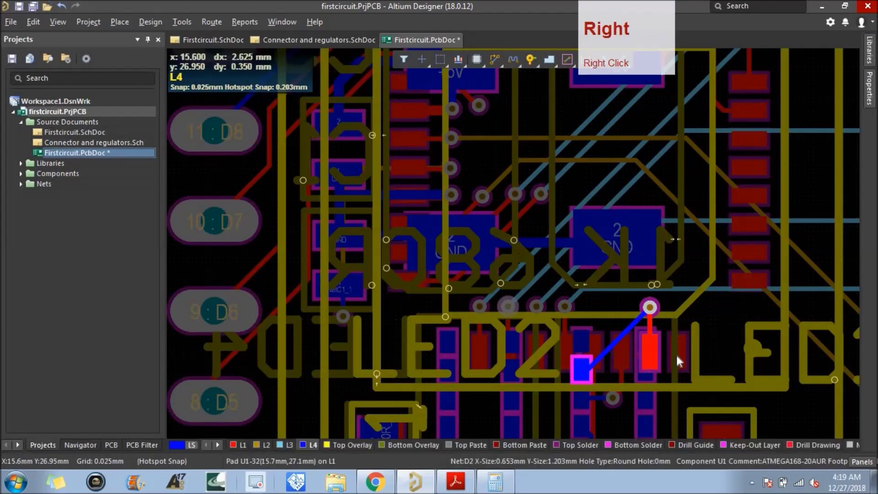
click(684, 352)
scroll(down, 3)
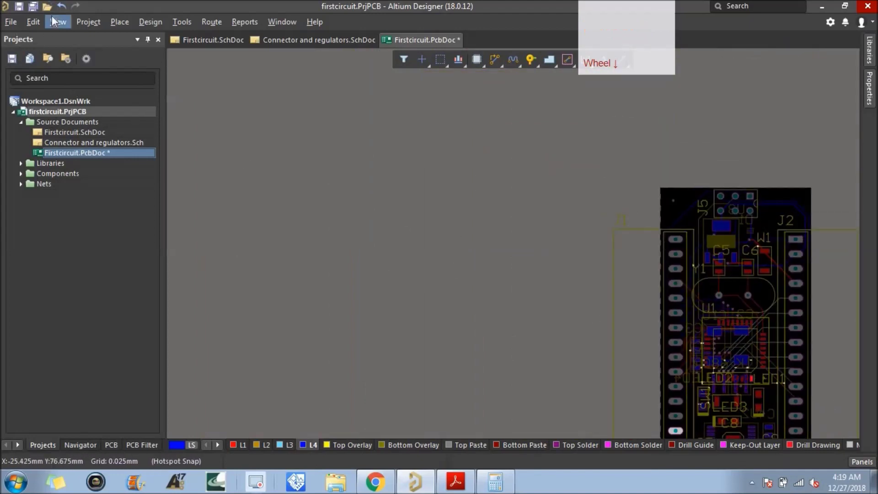
Step: Fit the whole board and inspect the J2 AREF and +3V3 pads
click(55, 24)
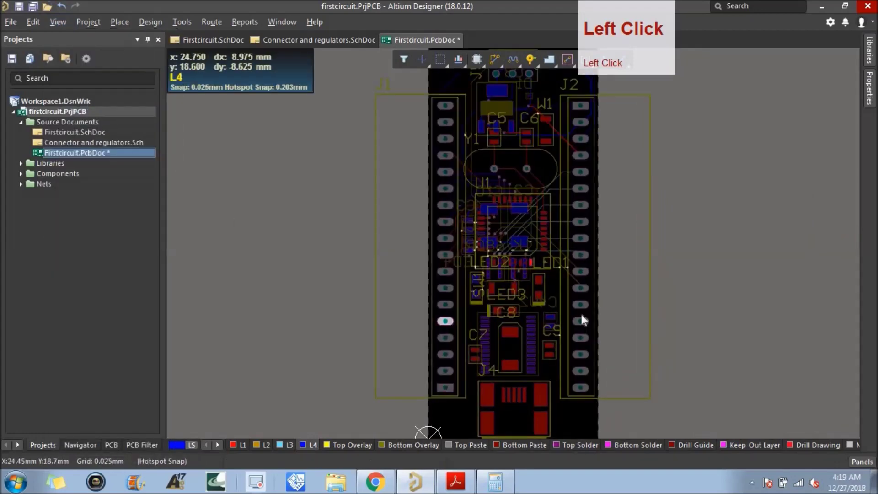
scroll(up, 3)
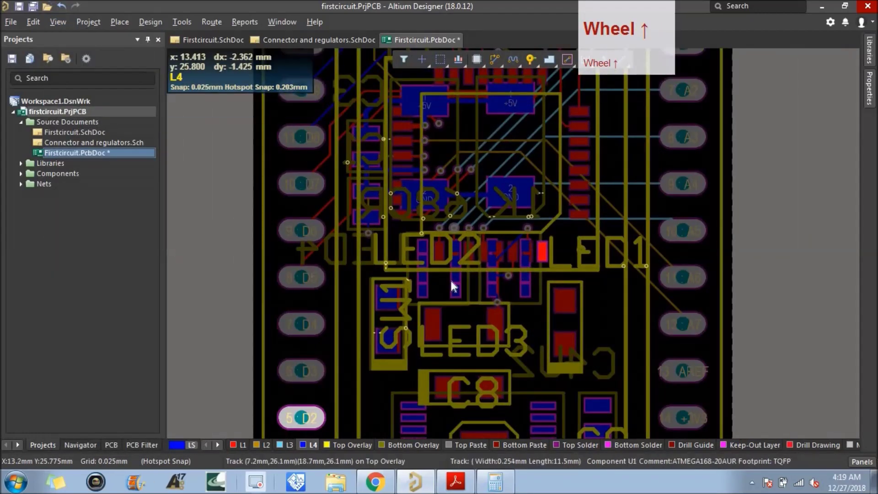
scroll(up, 3)
click(308, 330)
click(303, 374)
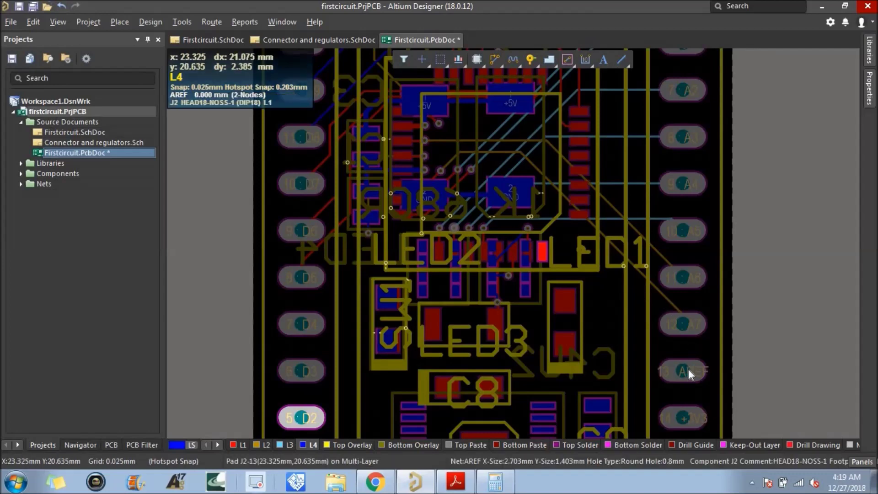
scroll(up, 3)
scroll(down, 3)
scroll(up, 3)
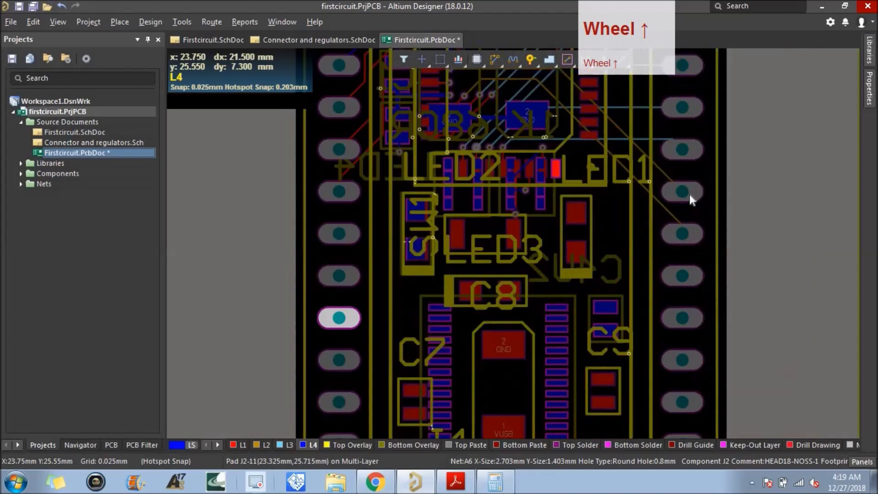
Step: Check J2's A1 and A7 header pins, each a routed two-node net
click(686, 290)
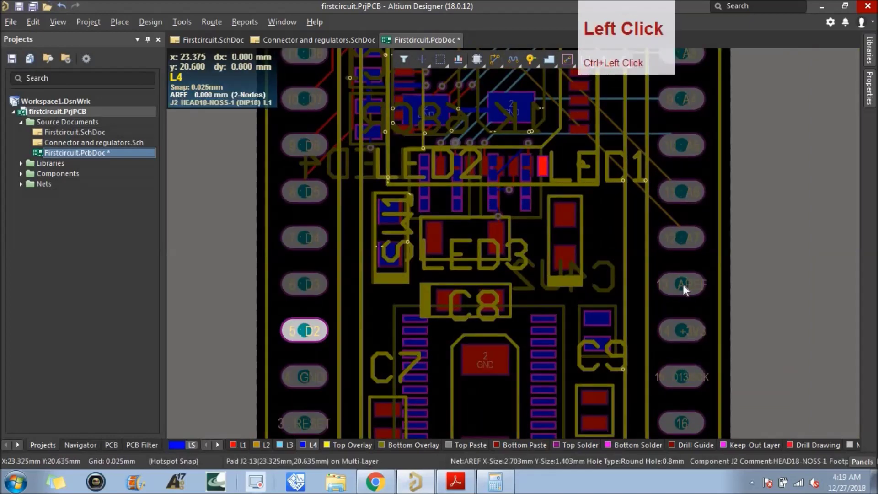
click(687, 333)
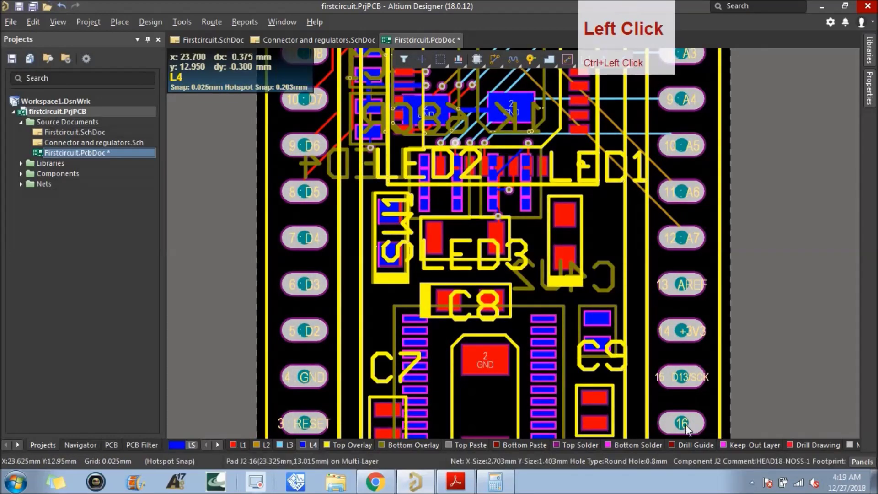
scroll(down, 3)
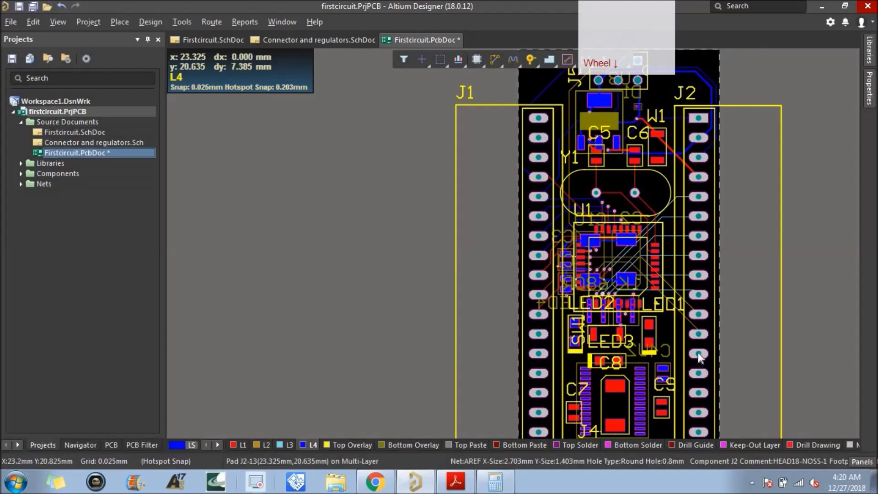
click(701, 358)
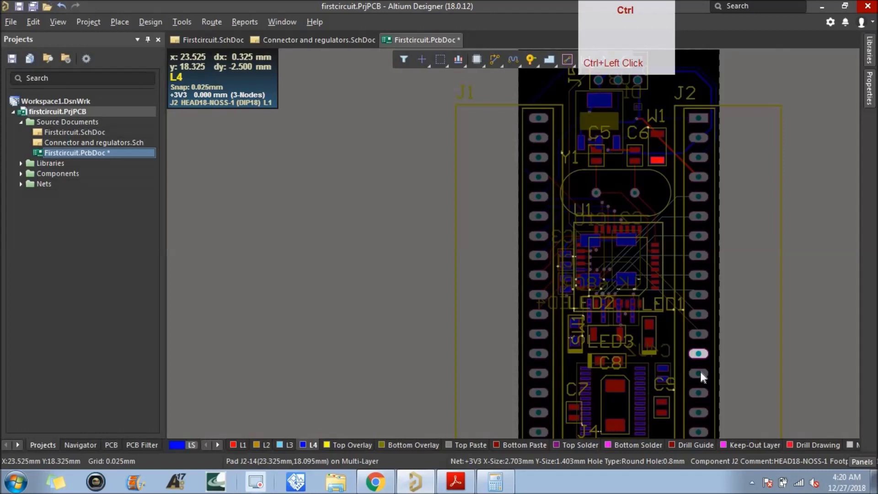
scroll(up, 3)
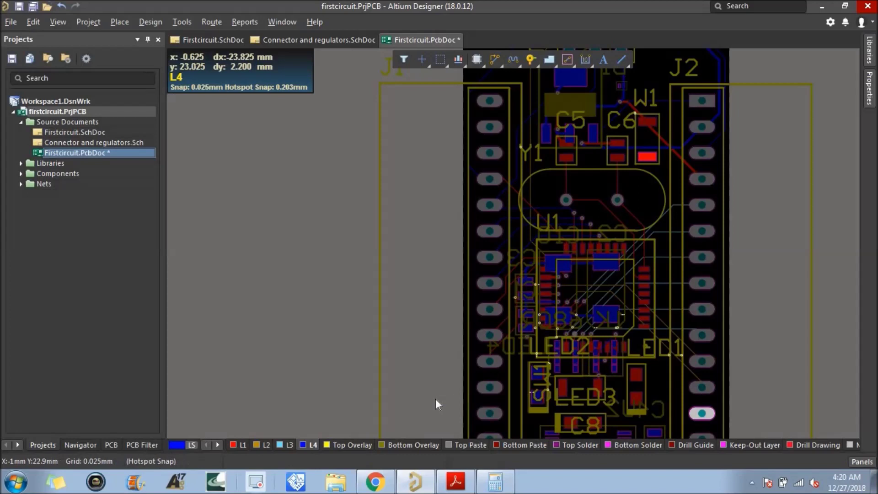
Step: Route AREF on L2 from J2 pin 13 about 31 mm up to a via beside U1's AREF pad
click(263, 450)
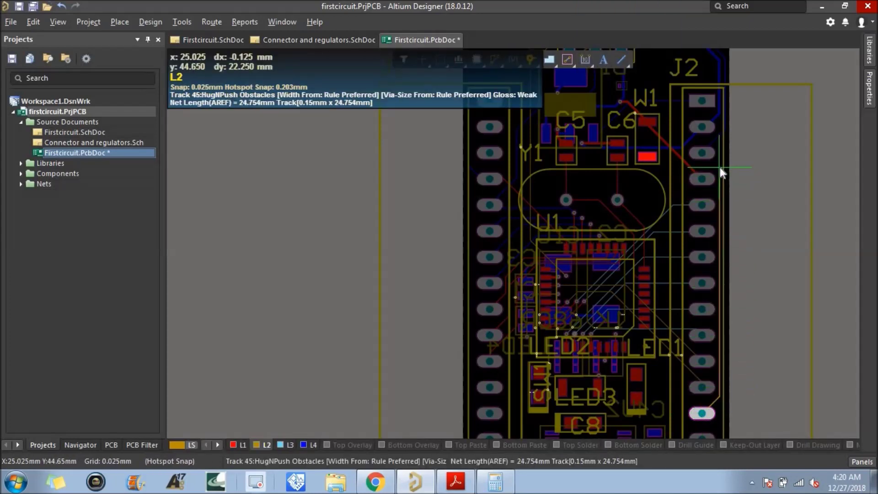
click(723, 172)
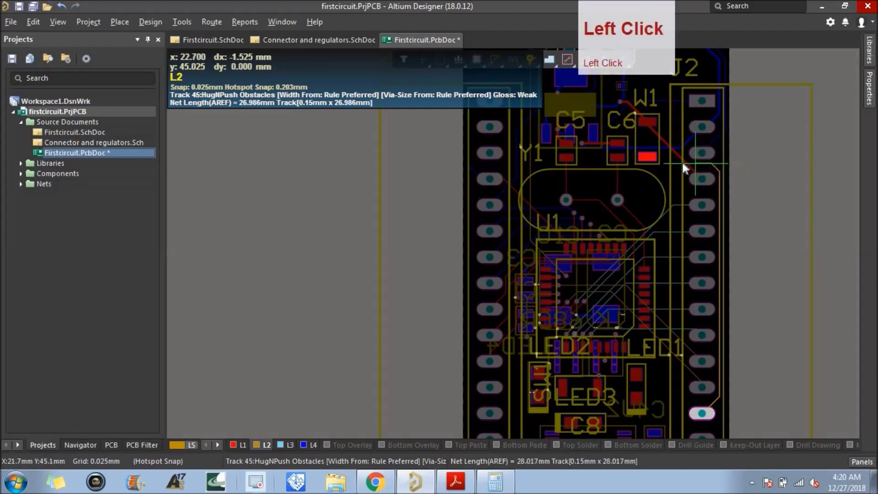
click(666, 173)
scroll(up, 3)
right_click(672, 183)
scroll(up, 3)
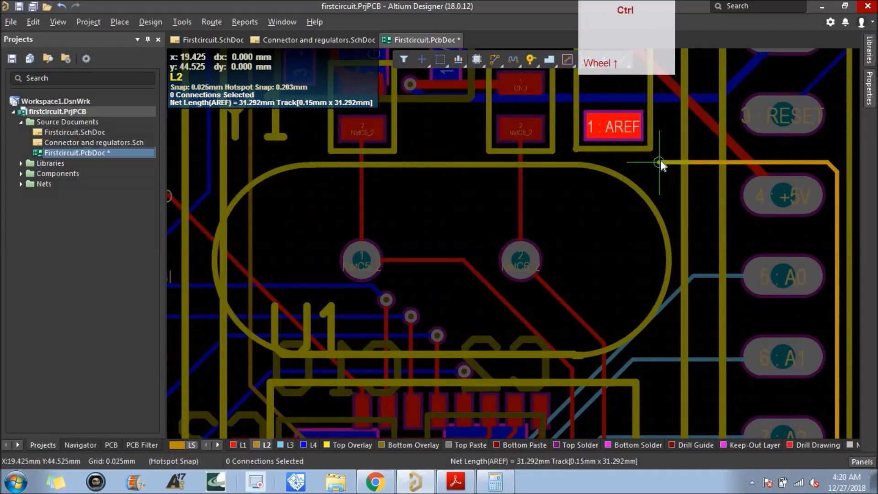
key(ctrl+v)
click(666, 168)
right_click(669, 183)
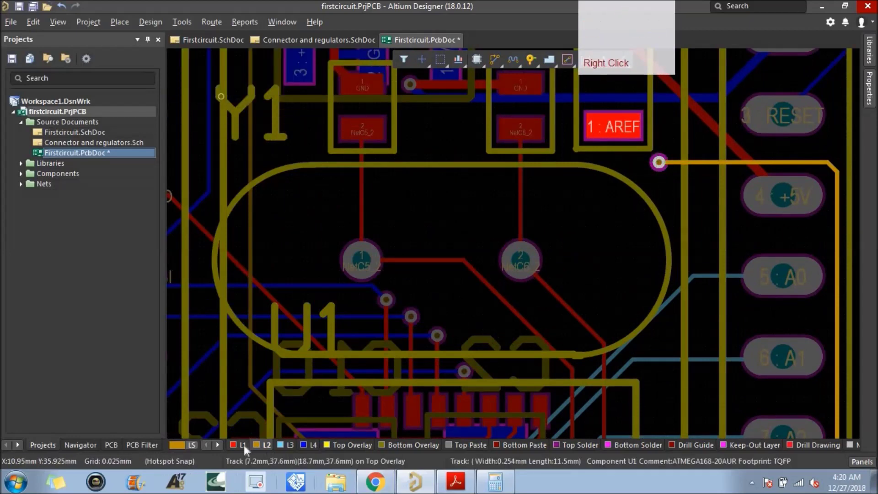
Step: Join U1's AREF pad to the via with a short L1 track
click(247, 450)
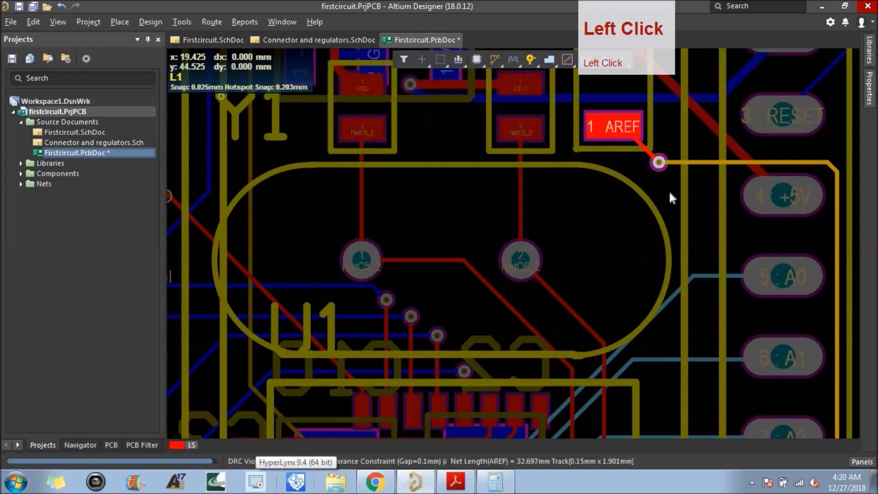
scroll(down, 3)
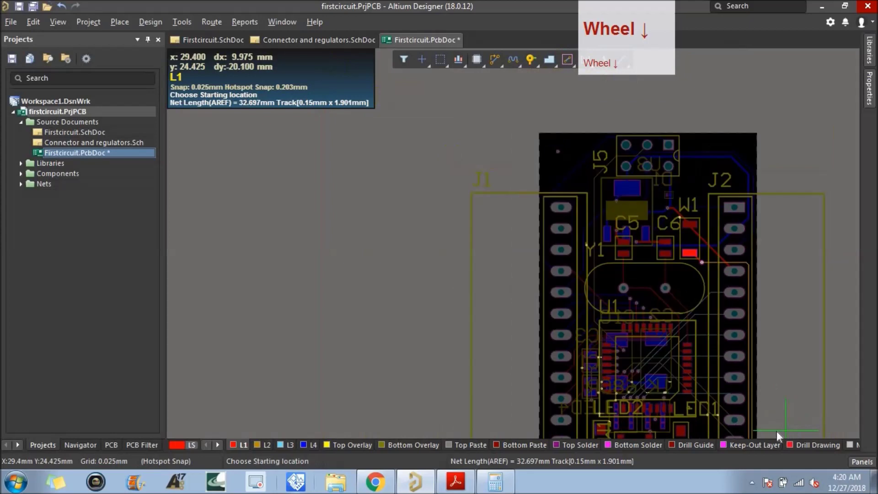
right_click(785, 146)
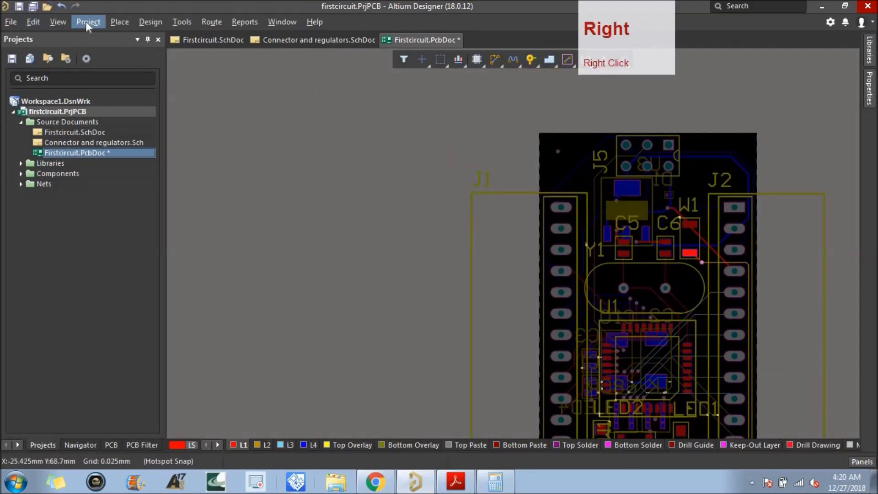
Step: Fit the board and check the +3V3, RESET, TX and GND pads around J2, C4 and U1
click(69, 29)
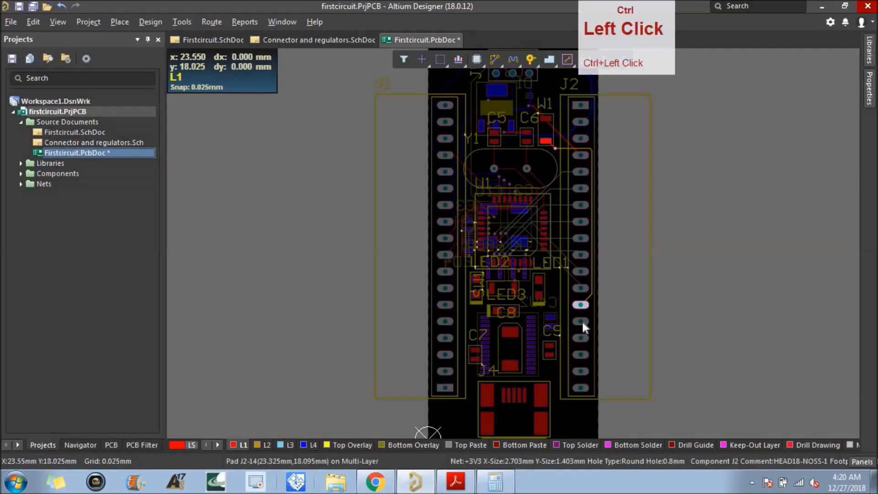
click(580, 341)
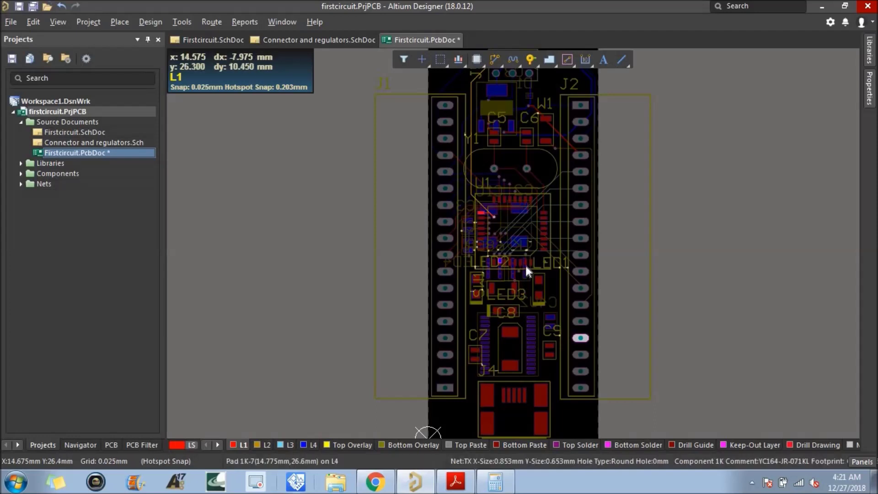
scroll(up, 3)
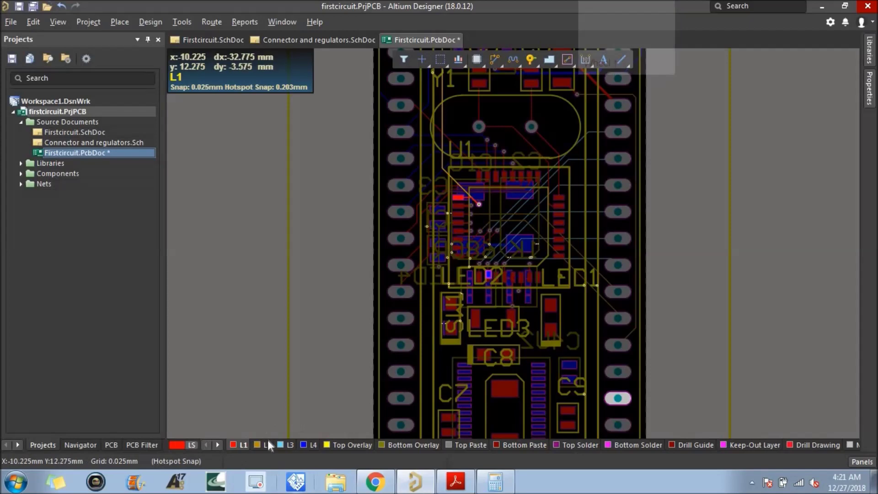
click(271, 450)
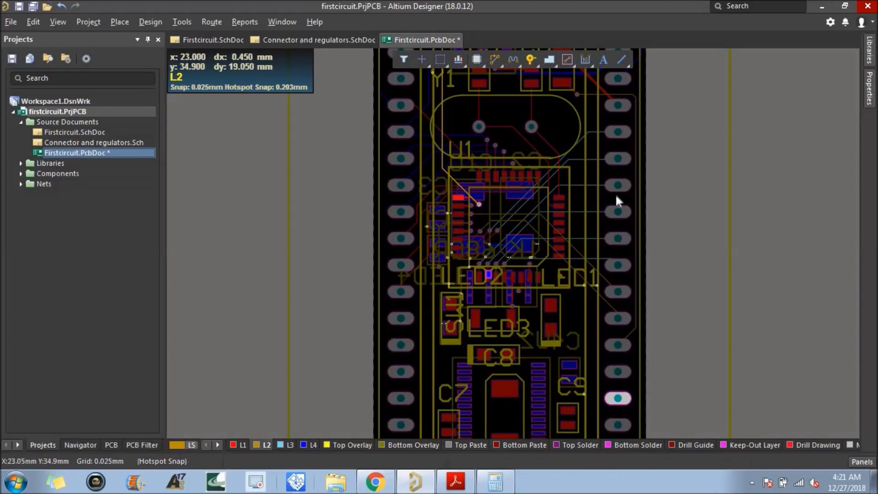
click(639, 230)
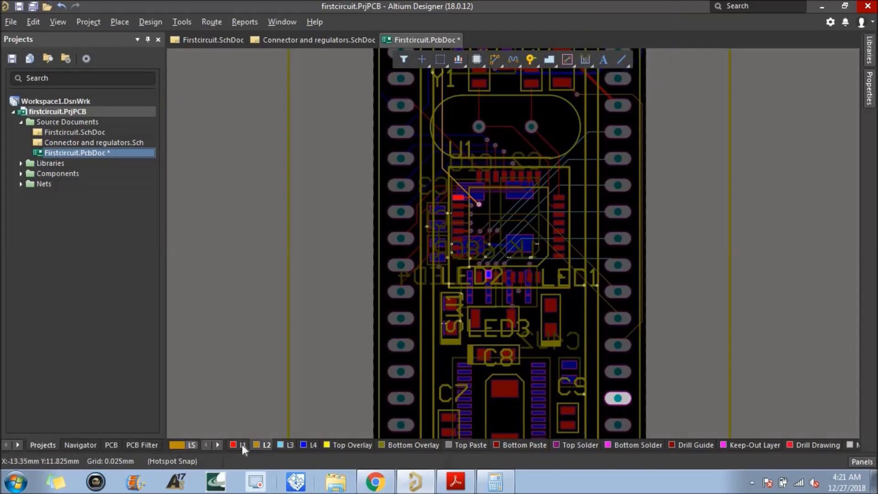
click(284, 448)
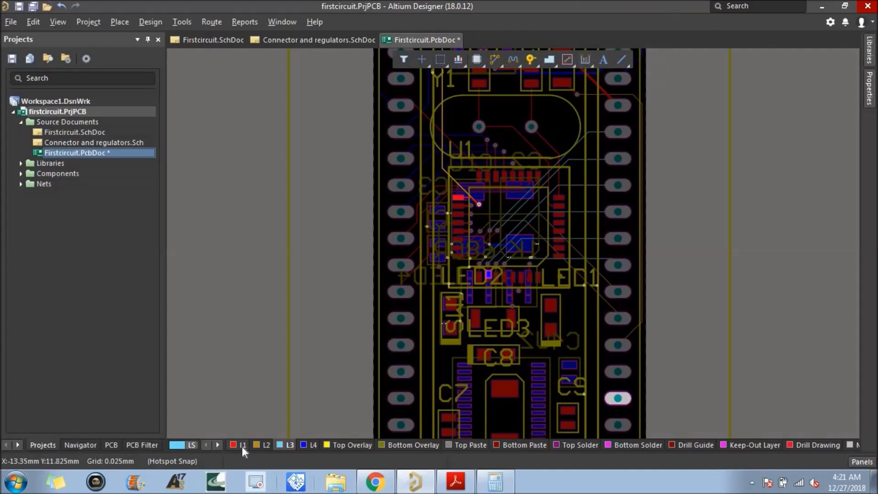
click(264, 447)
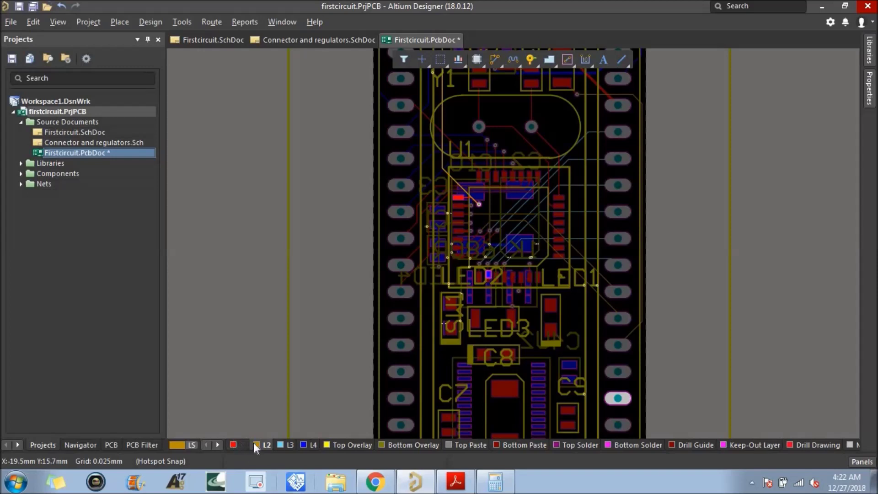
click(268, 448)
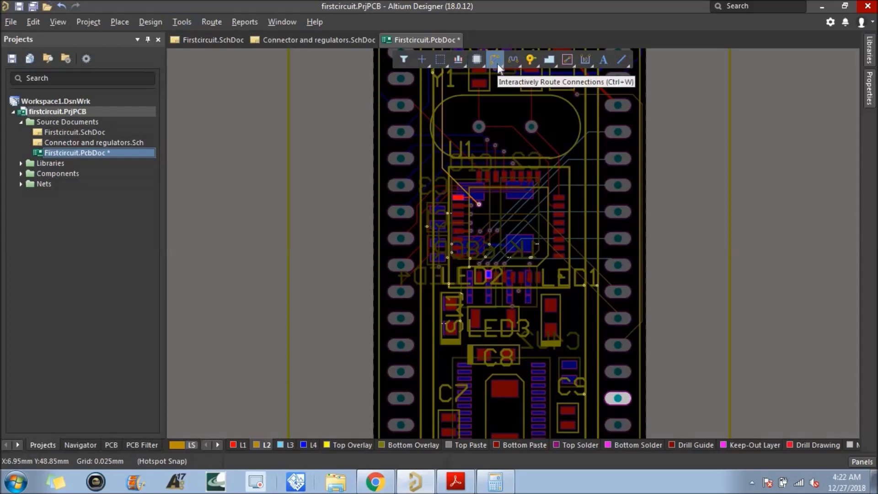
Step: Start a trial D13/SCK track at the board's right edge and cancel it
click(501, 69)
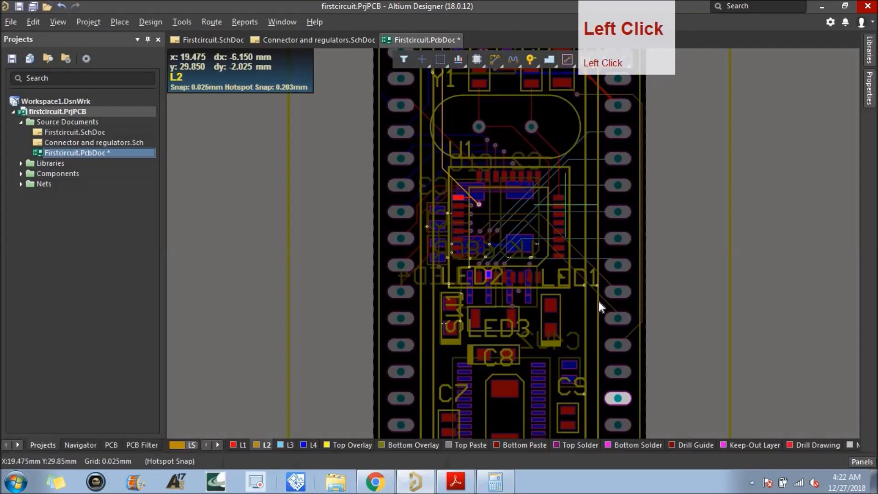
click(622, 403)
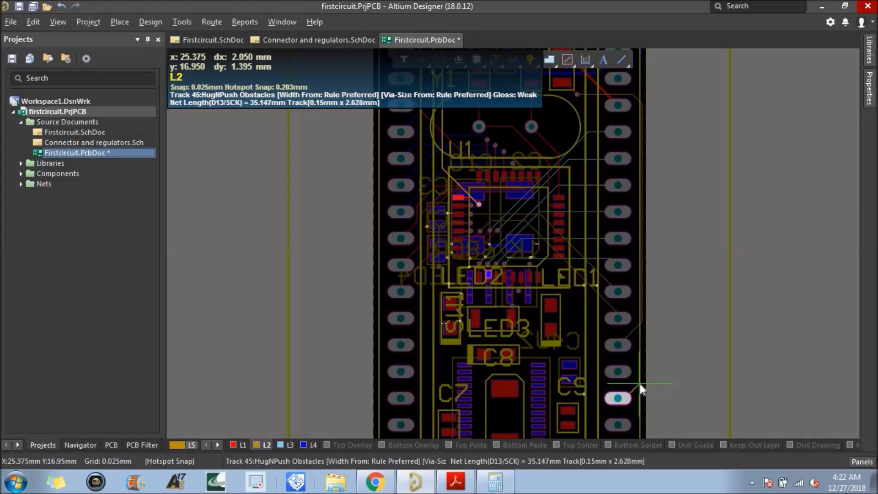
right_click(644, 389)
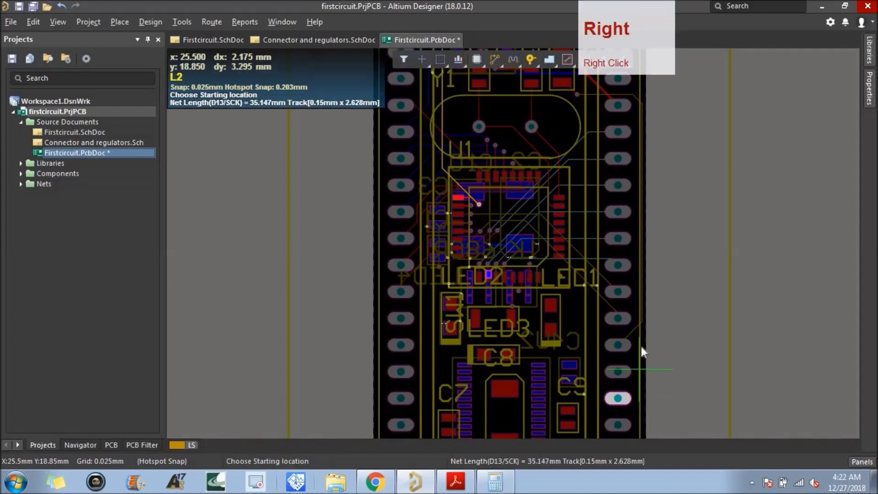
click(646, 302)
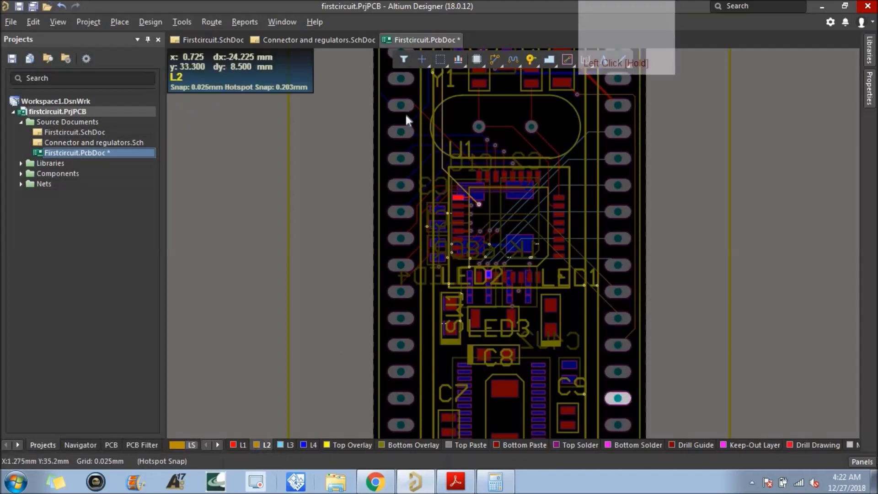
Step: Route the D13/SCK track on L2 up the right edge beside the header pins, about 53.6 mm
click(495, 68)
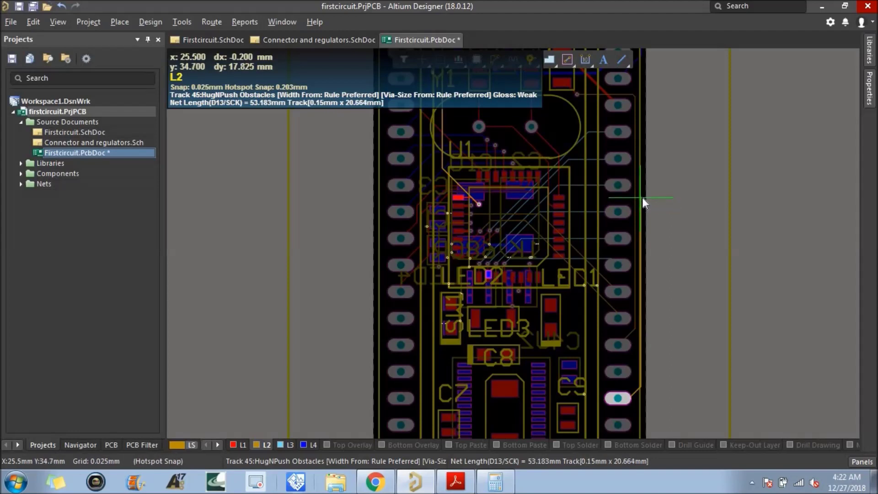
click(645, 203)
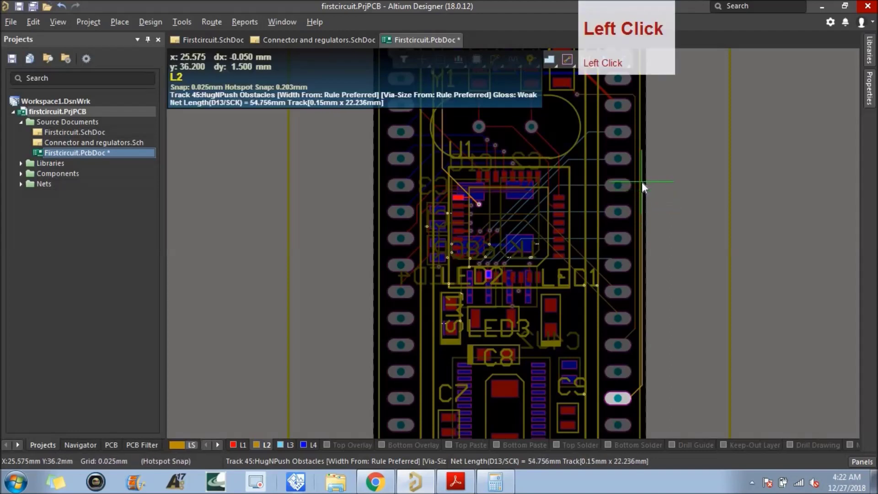
right_click(643, 201)
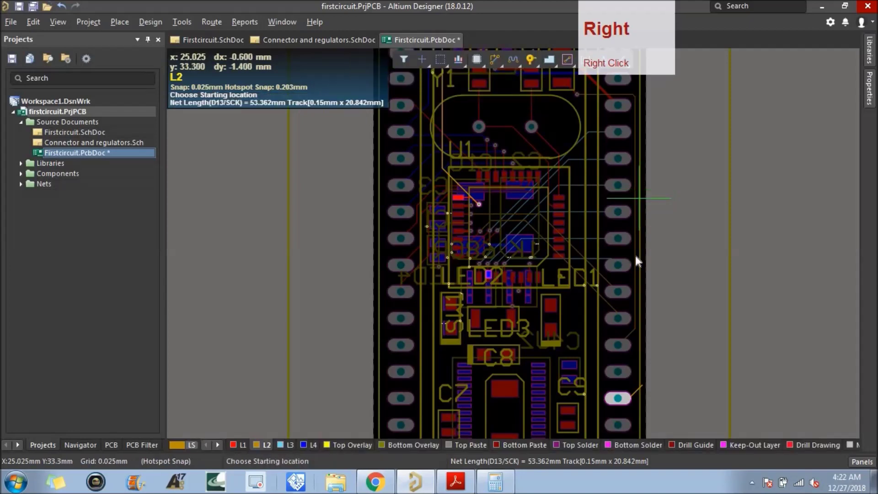
click(645, 388)
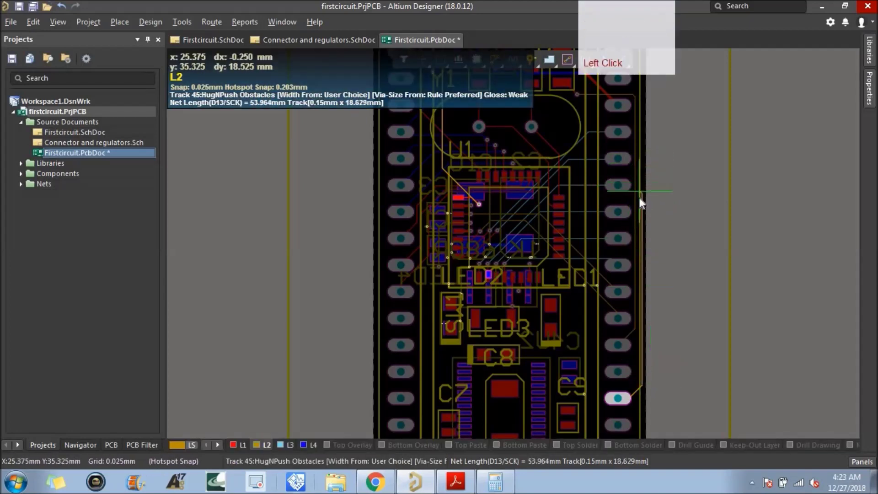
scroll(up, 3)
click(647, 205)
right_click(647, 187)
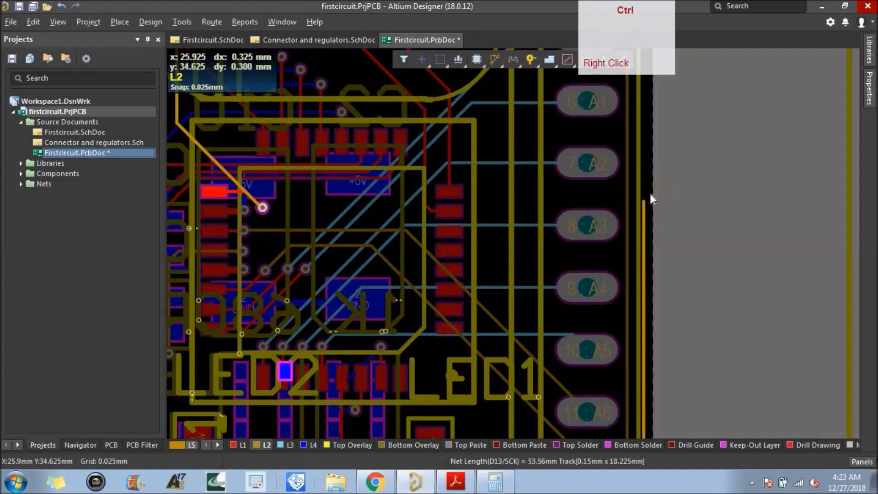
Step: Run an L2 D13/SCK track from the via beside U1 straight across toward header pins A2 and A3
key(ctrl+v)
click(648, 206)
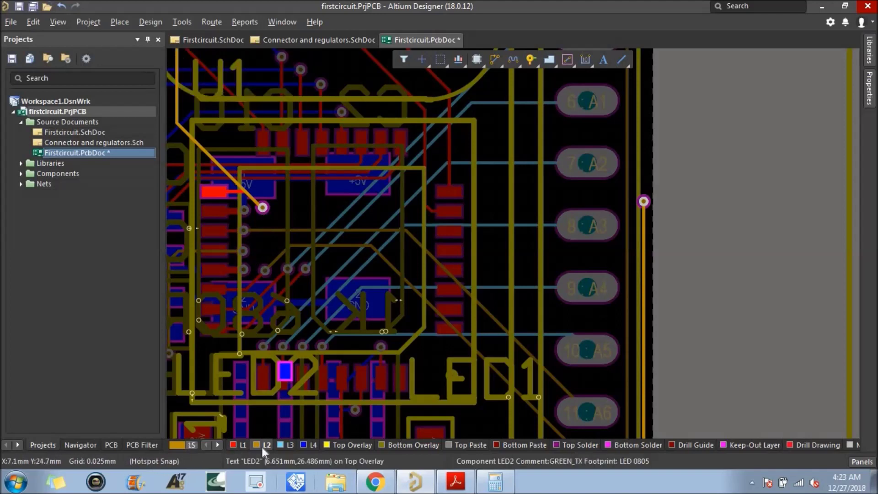
click(264, 453)
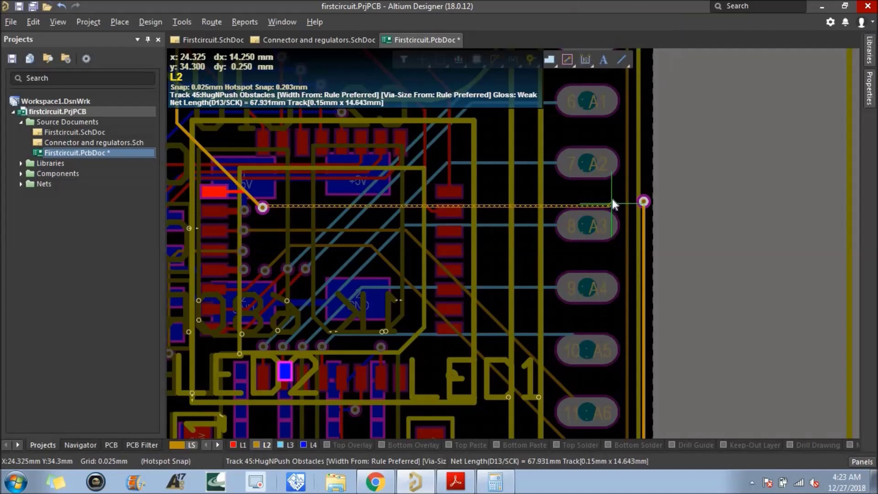
click(559, 201)
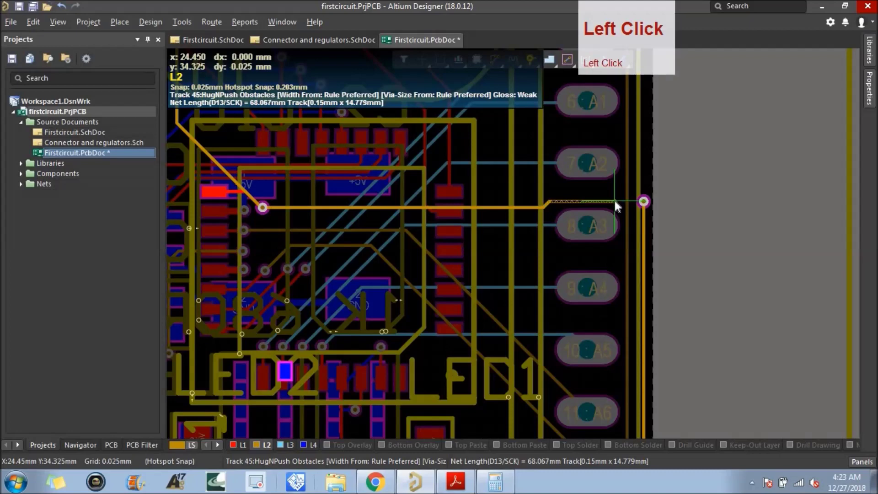
right_click(617, 195)
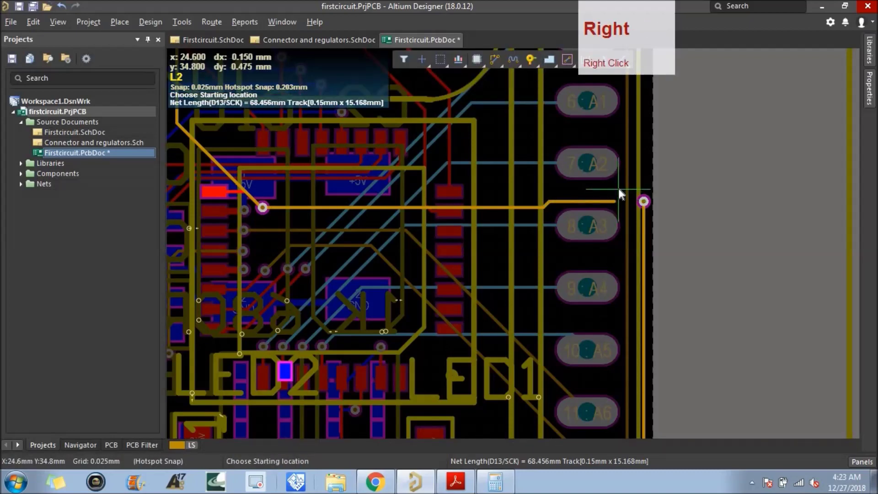
Step: End it in a new via between A2 and A3 and continue from that via on L1
key(ctrl+v)
click(616, 207)
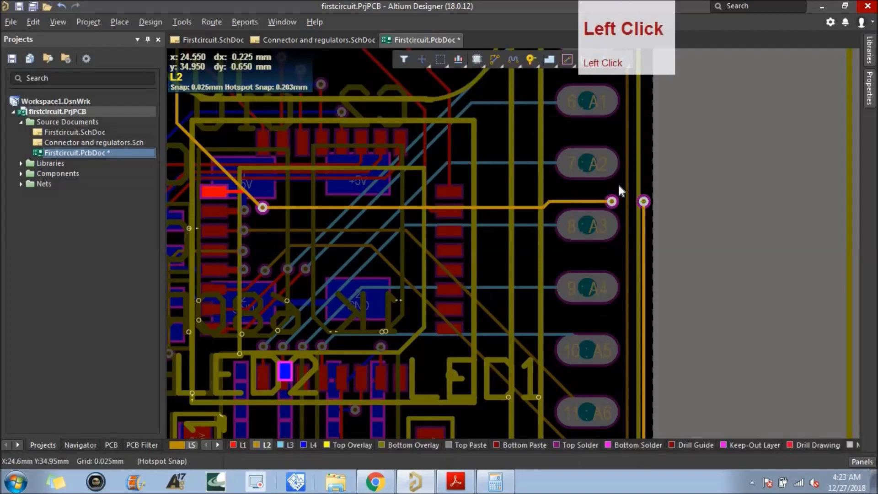
right_click(620, 188)
click(593, 190)
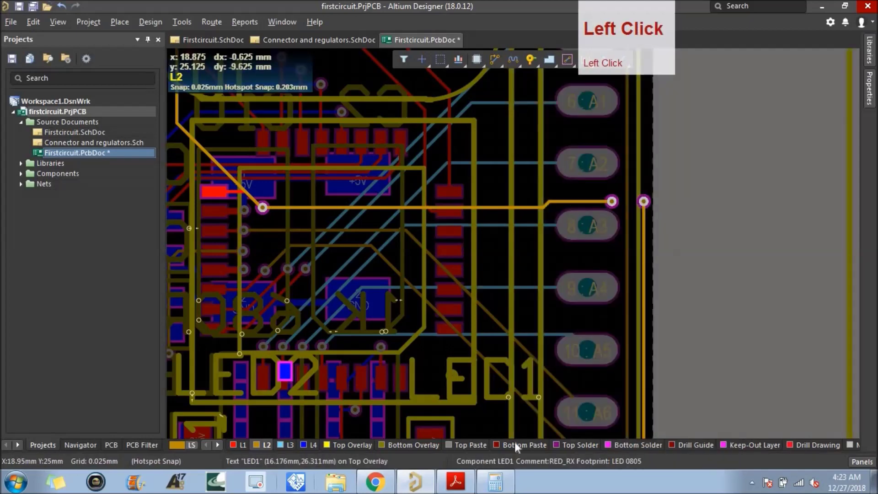
click(244, 445)
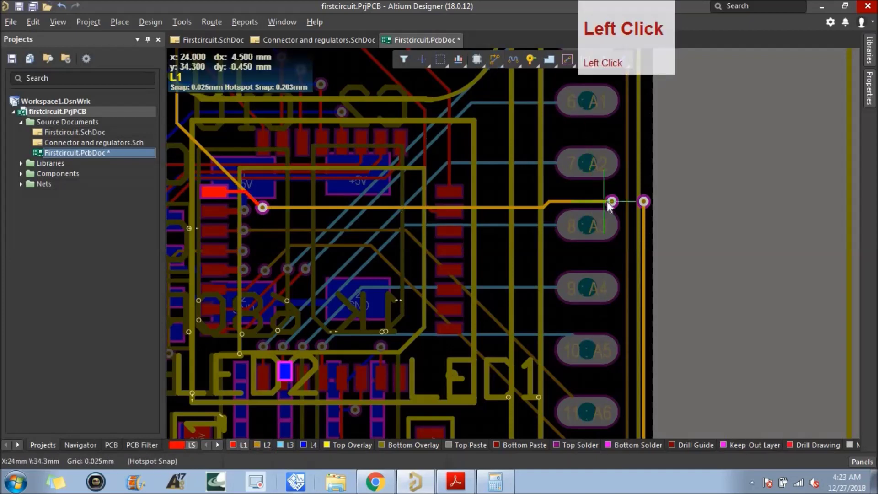
scroll(down, 3)
right_click(569, 392)
click(584, 411)
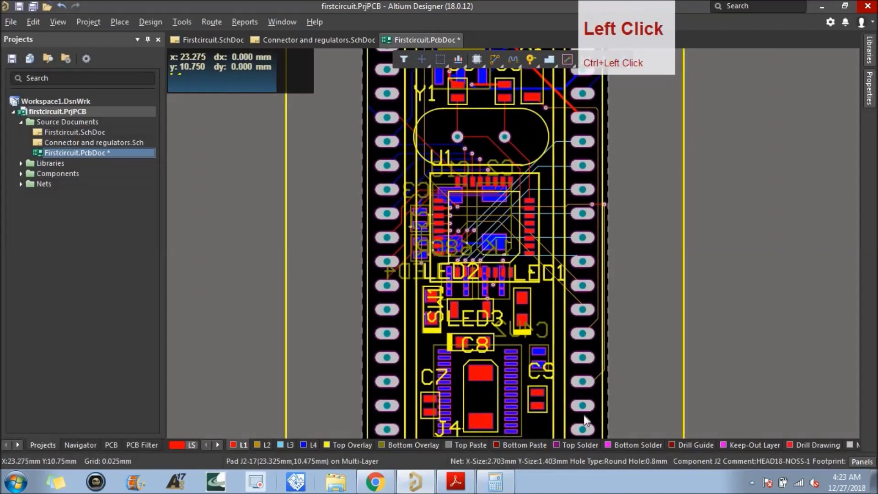
click(590, 357)
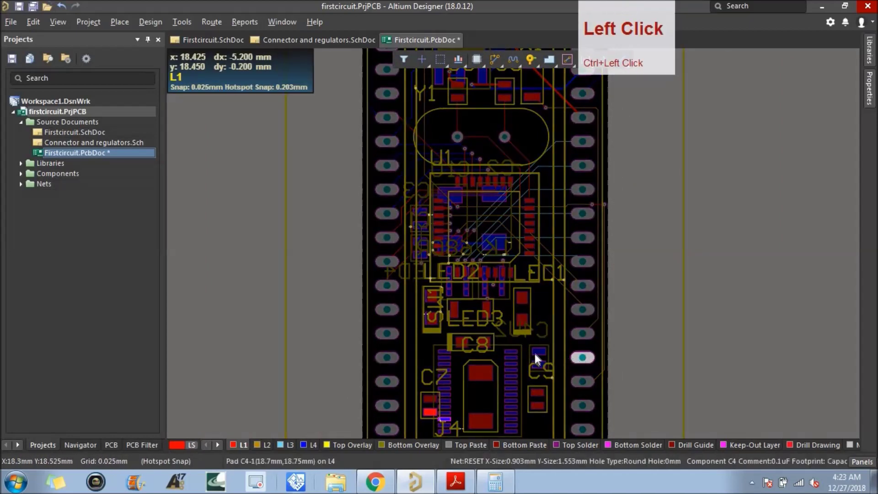
scroll(down, 3)
scroll(up, 3)
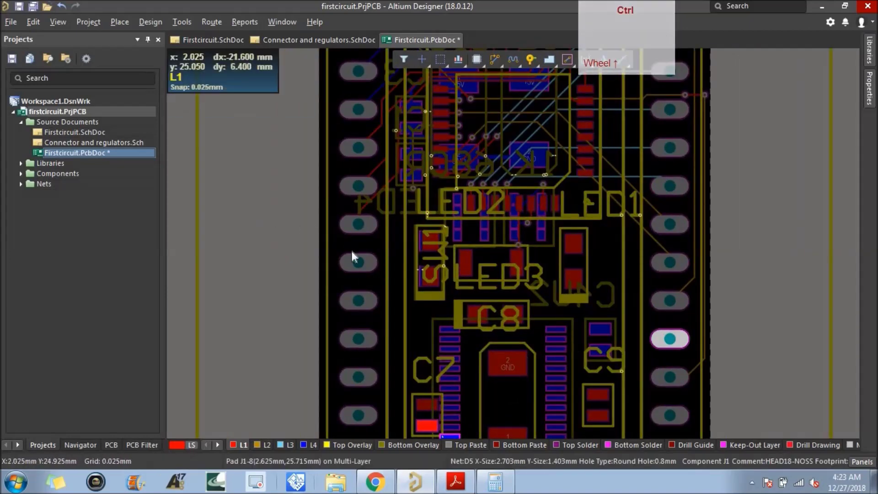
scroll(up, 3)
click(358, 267)
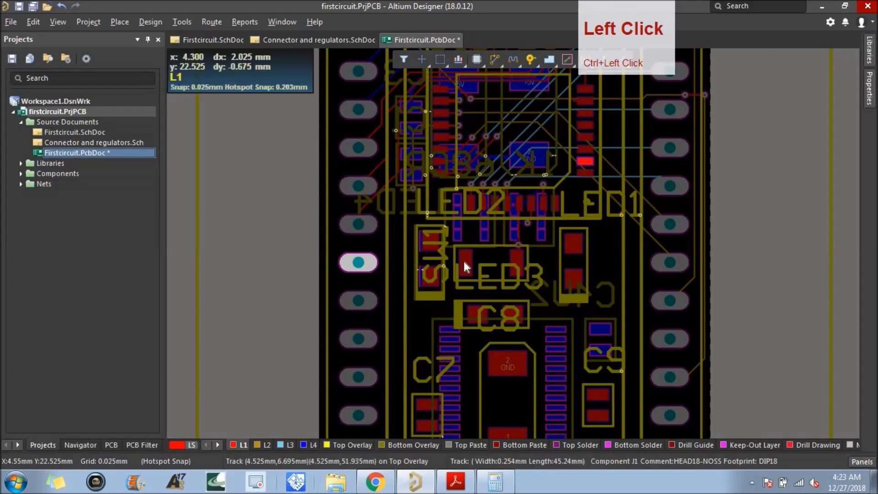
click(559, 207)
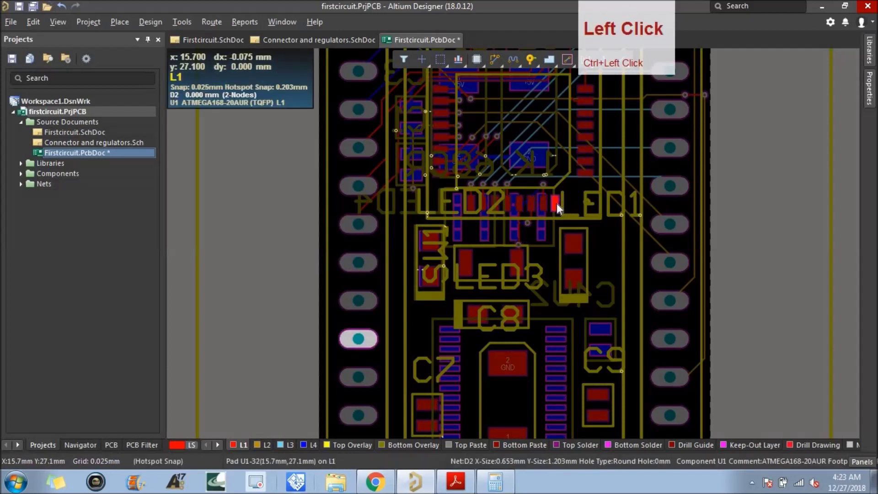
click(365, 302)
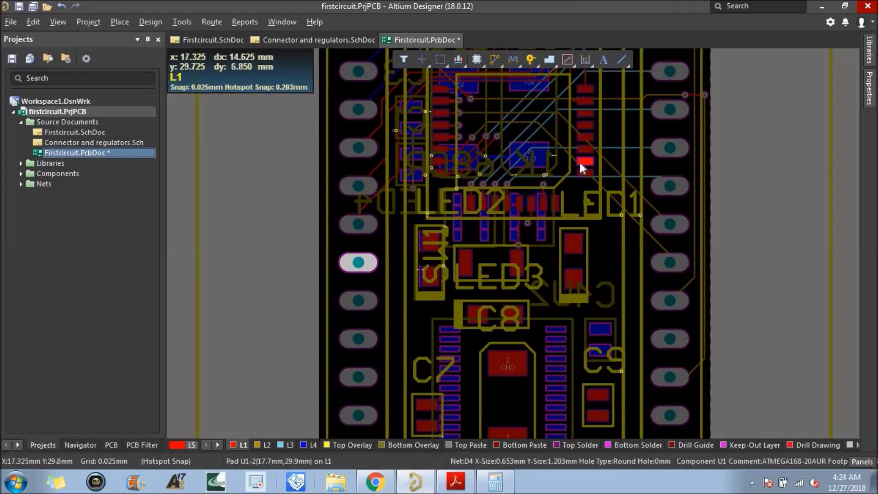
scroll(up, 3)
scroll(down, 3)
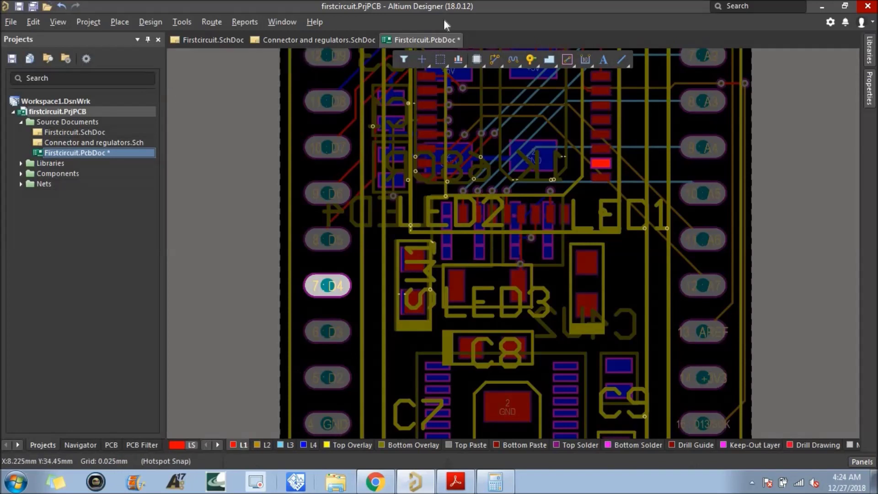
click(497, 67)
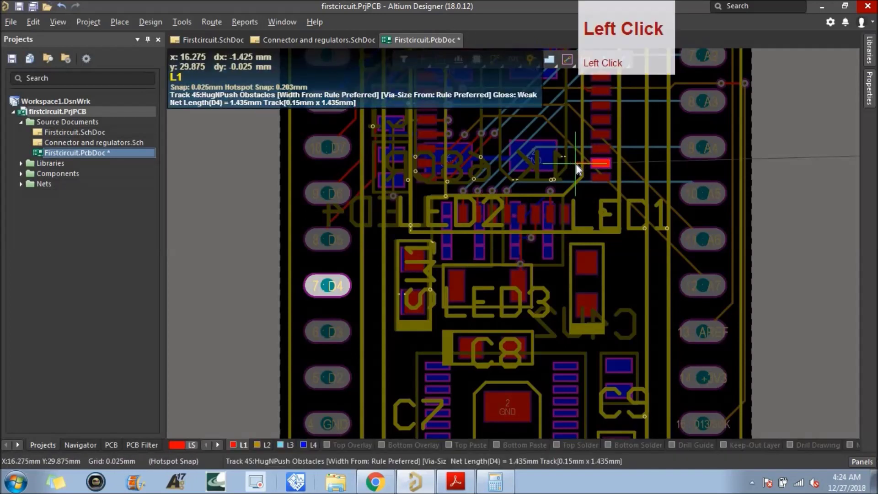
right_click(581, 171)
scroll(up, 3)
key(ctrl+v)
click(582, 167)
right_click(558, 180)
scroll(down, 3)
click(573, 220)
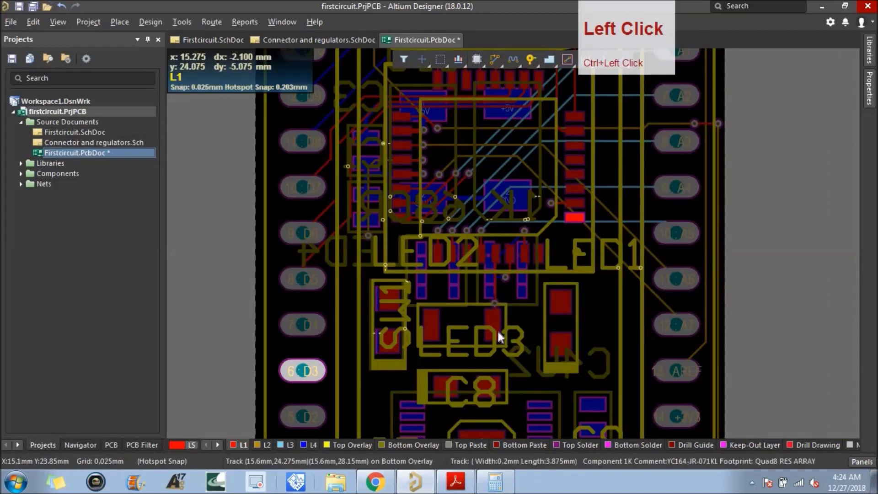
scroll(up, 3)
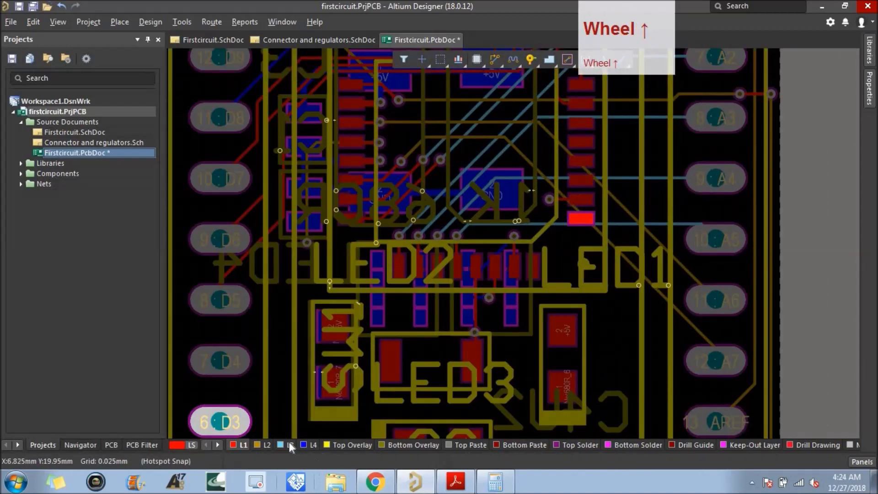
click(244, 451)
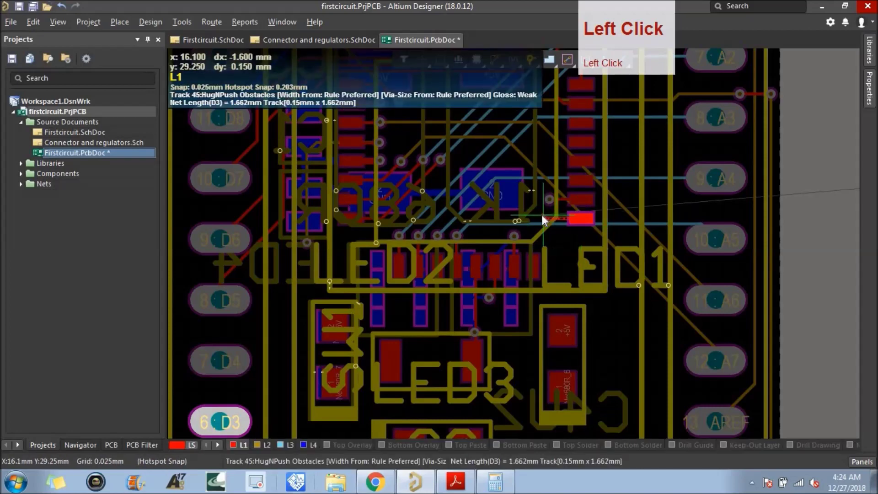
right_click(542, 216)
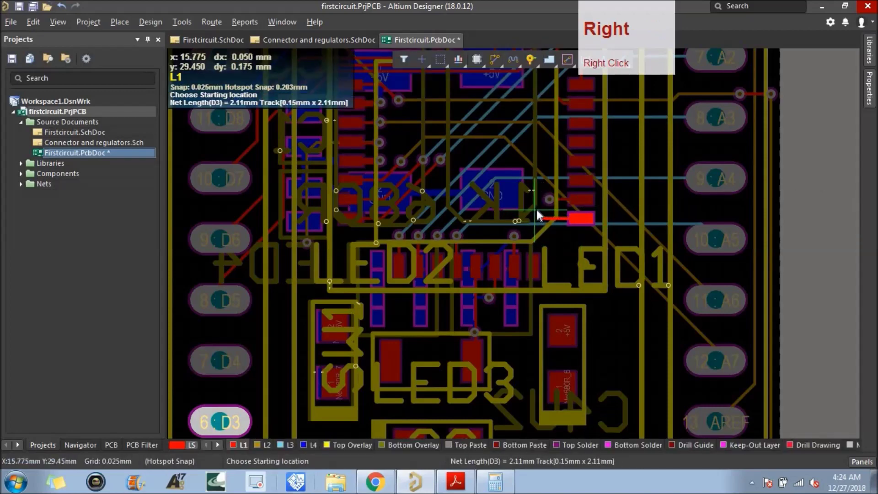
click(540, 224)
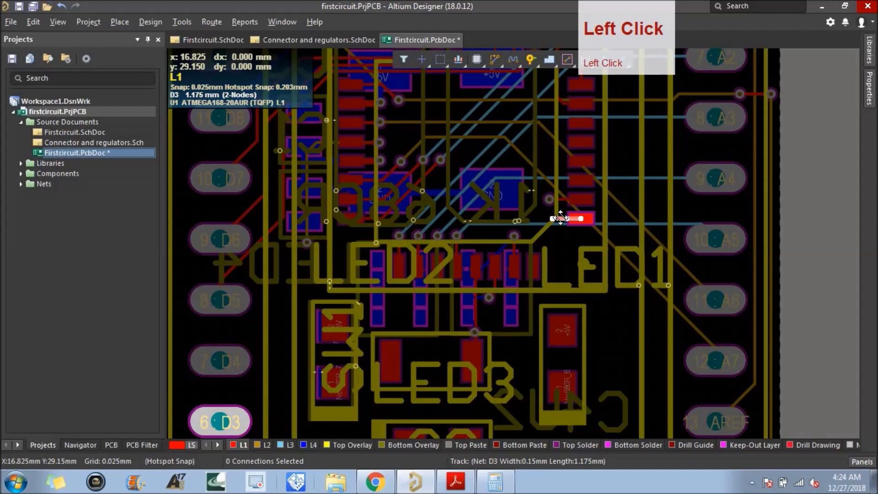
key(Delete)
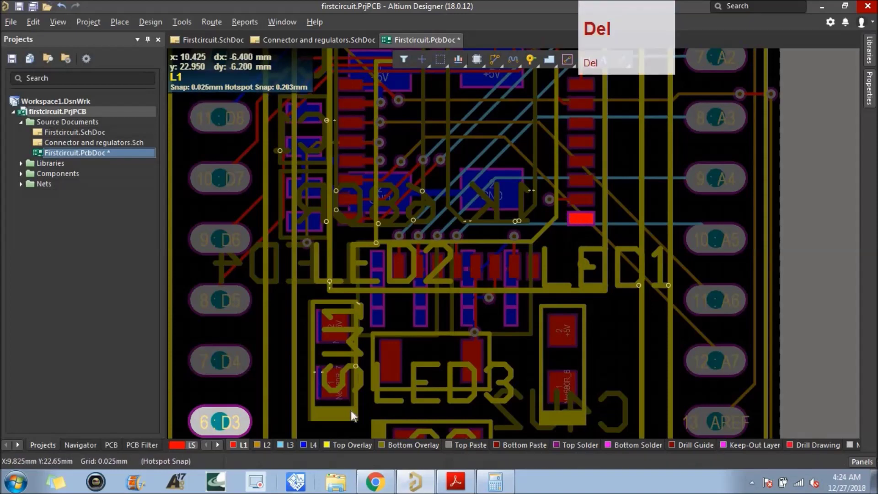
Step: Try a short track and via from the D3 pad, then cancel it
click(503, 66)
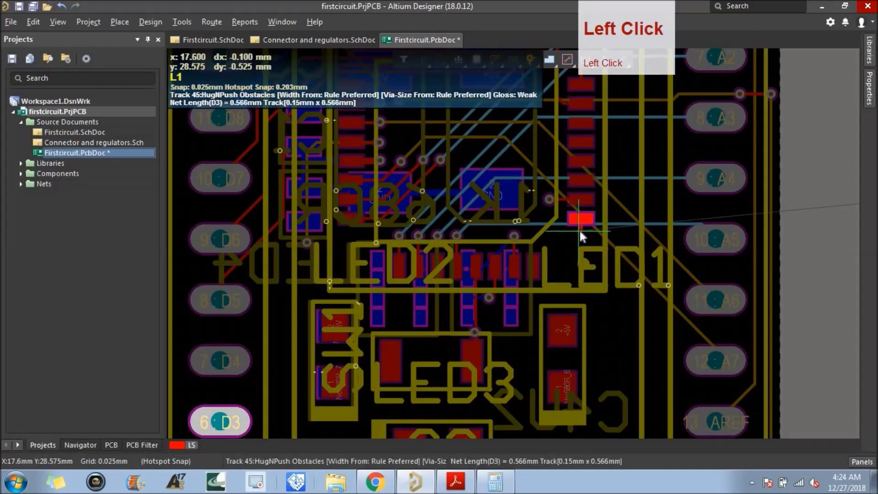
click(585, 239)
right_click(585, 241)
scroll(up, 3)
key(ctrl+v)
click(582, 238)
scroll(down, 3)
right_click(557, 260)
Step: Run a 0.15 mm D2 track about 1.1 mm up from U1 pad 32 on L1
click(287, 424)
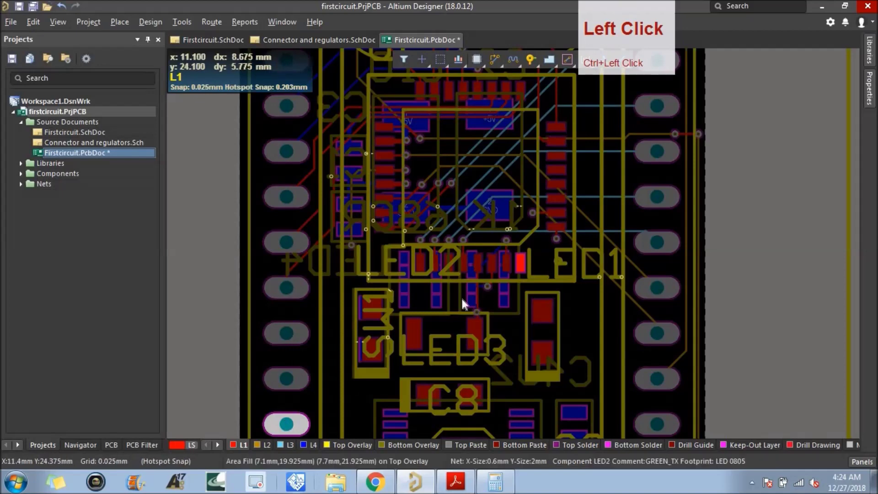
scroll(up, 3)
scroll(down, 3)
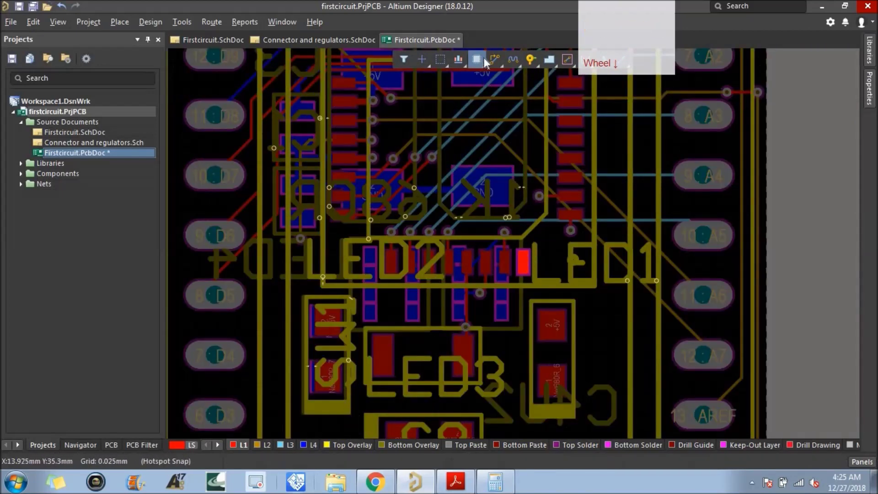
click(494, 63)
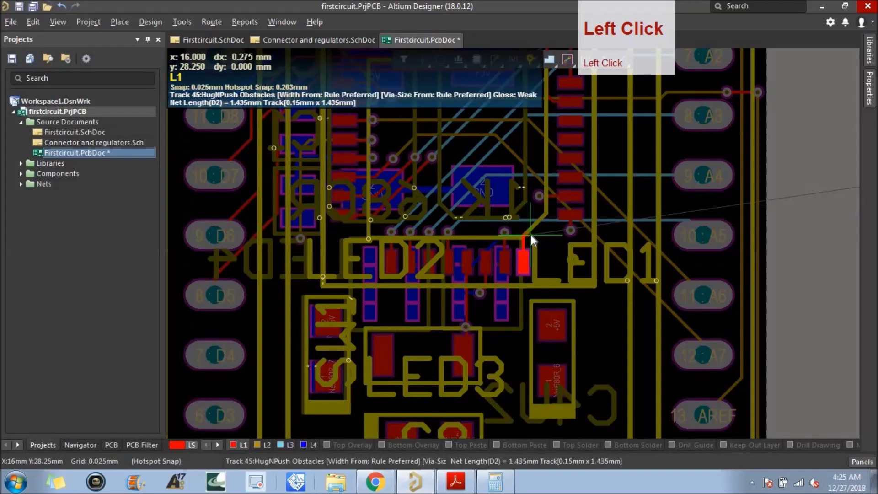
right_click(543, 238)
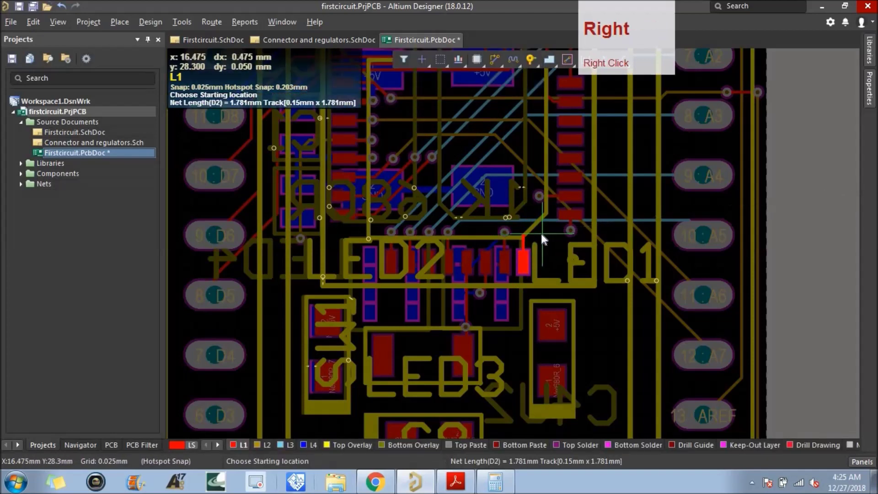
key(ctrl+v)
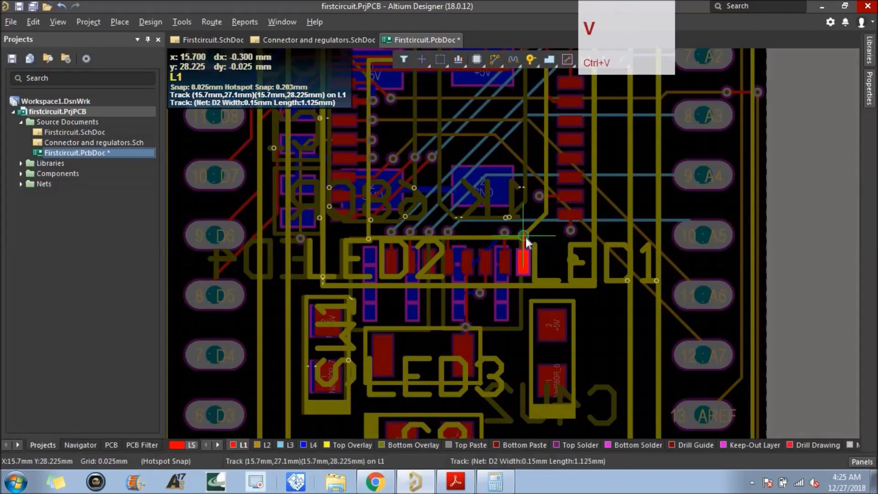
Step: End the D2 track in a via, check the J1 header pad nets, and continue routing on L2
click(527, 237)
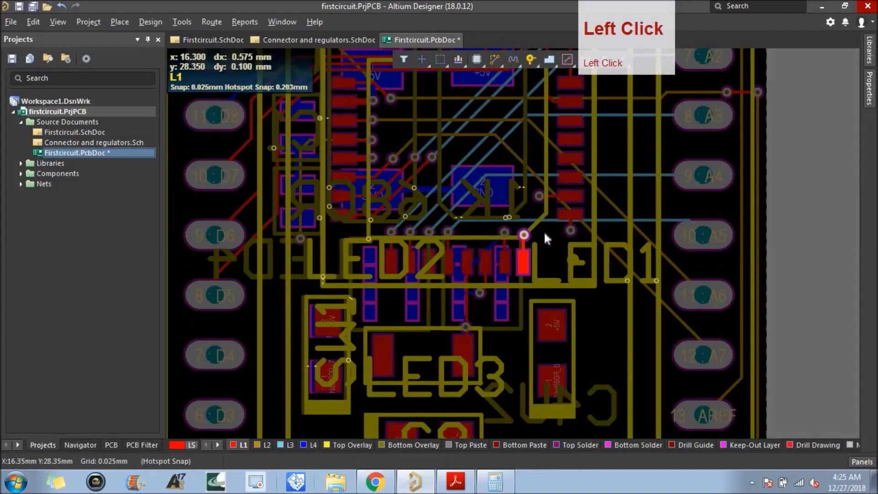
scroll(down, 3)
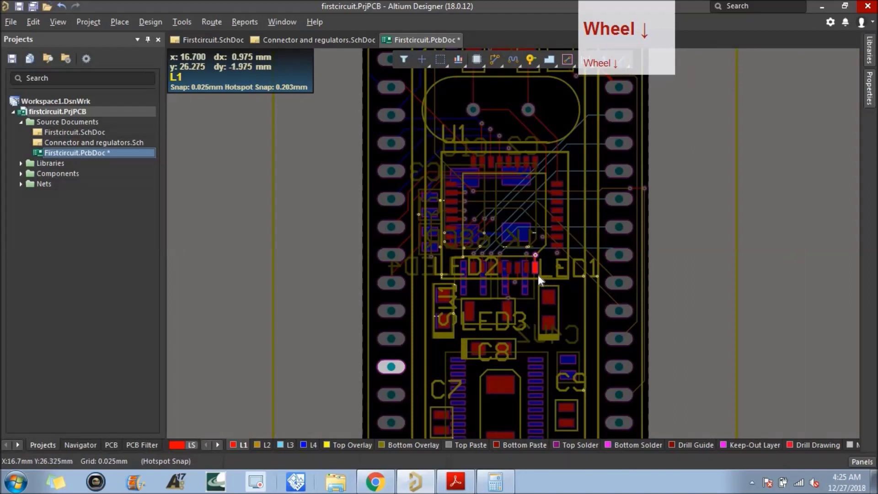
click(399, 398)
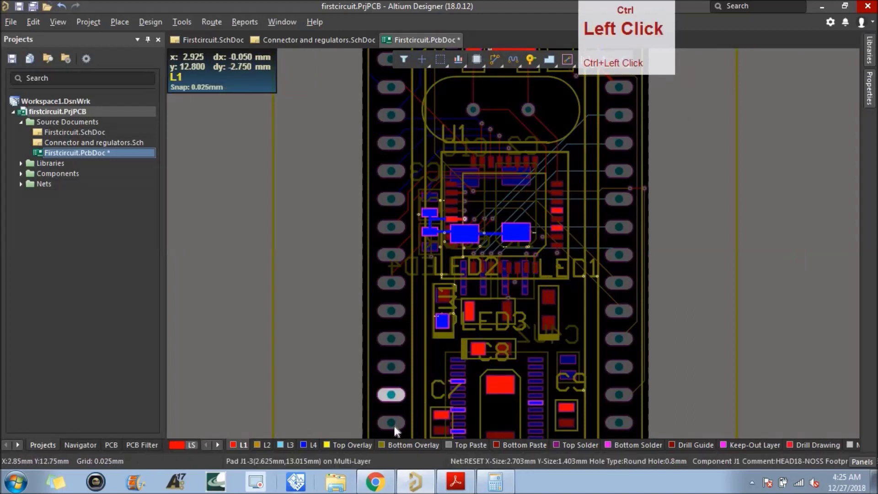
scroll(down, 3)
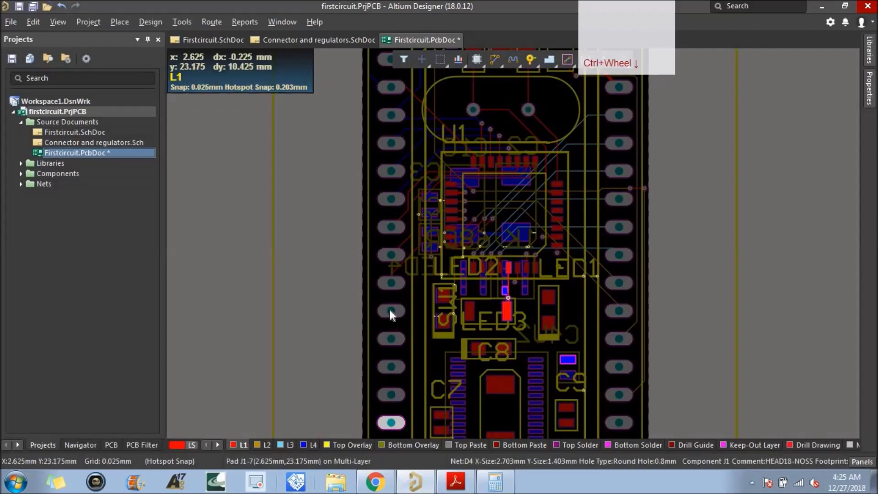
click(393, 313)
scroll(up, 3)
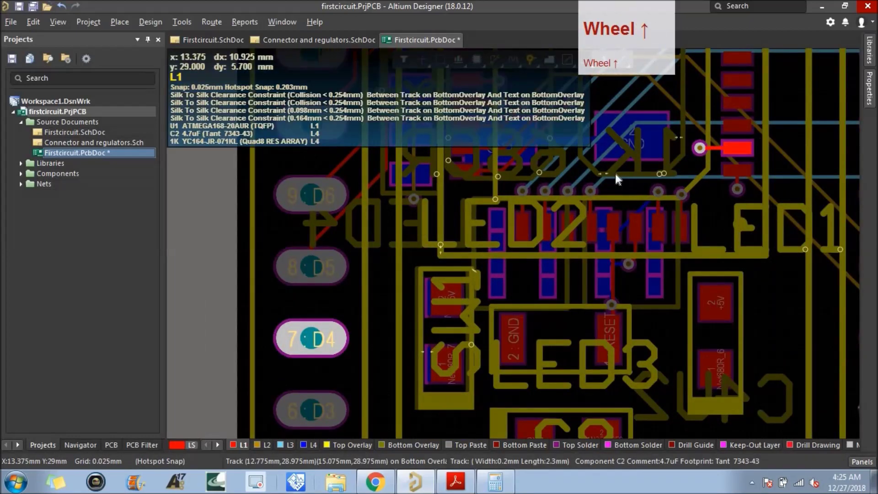
click(264, 449)
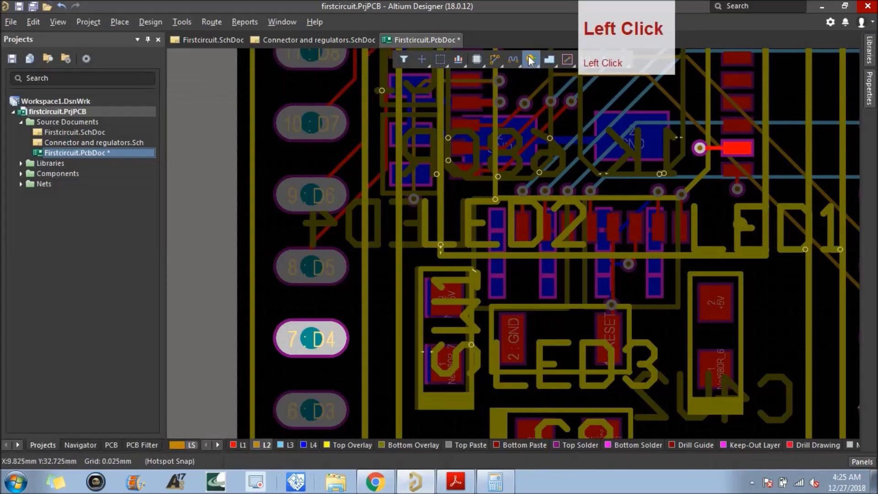
Step: Route the D3 net on L2 from its via beside U1, left then diagonally down to J1 pin 6 (~21 mm)
click(497, 65)
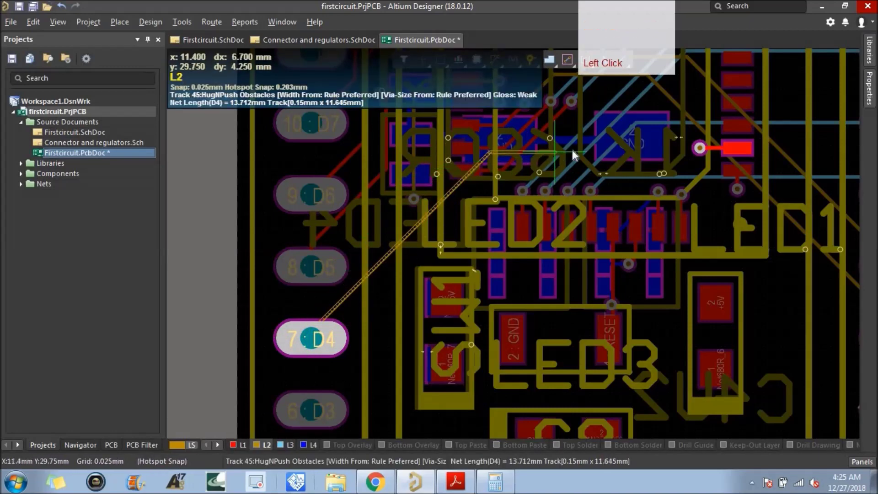
click(703, 149)
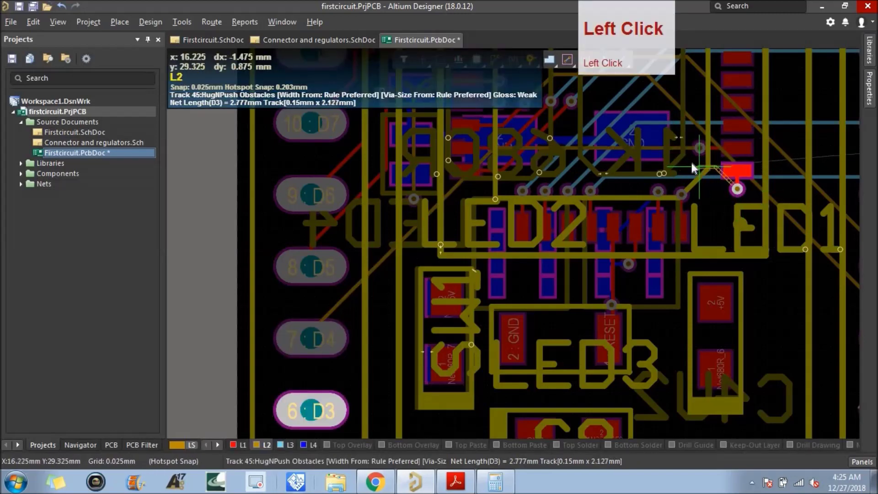
click(691, 165)
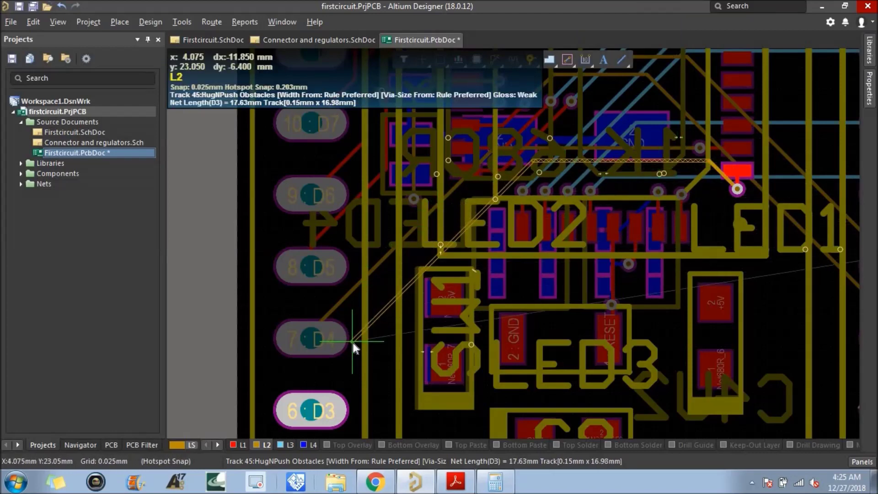
click(368, 315)
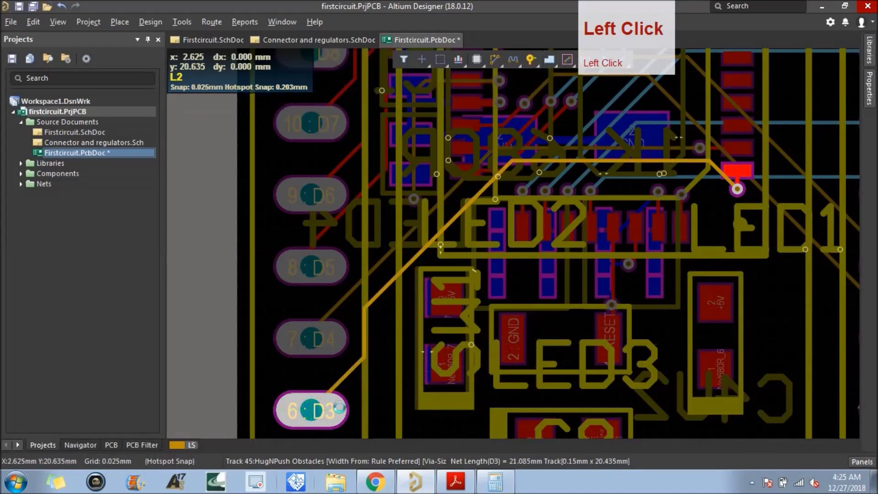
scroll(down, 3)
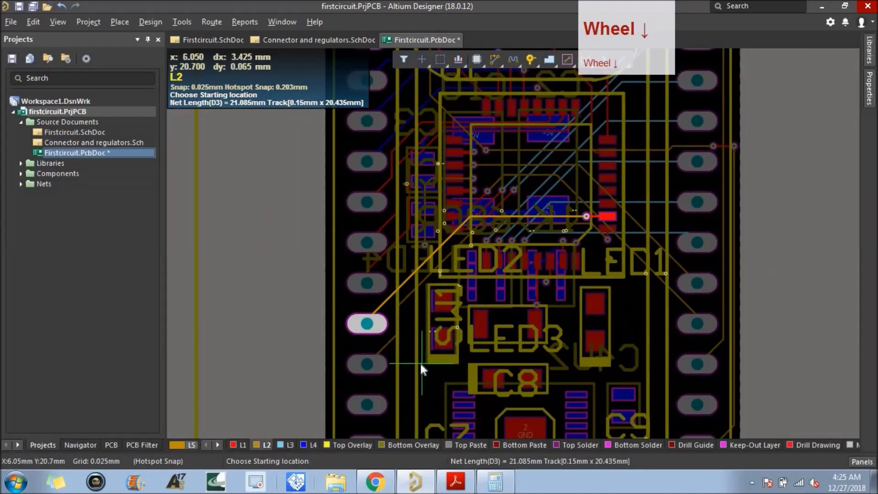
Step: Exit routing and highlight the D2 net at J1 pin 5, zooming in around the D2 via below U1
right_click(405, 382)
click(372, 408)
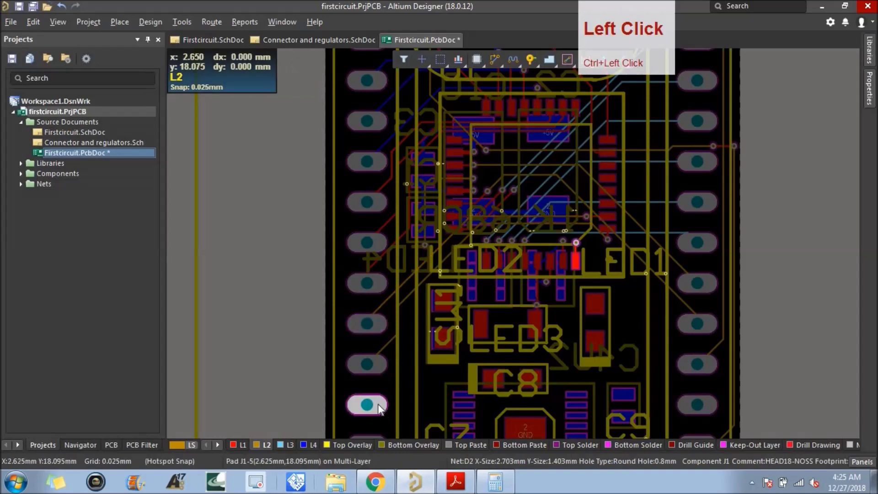
scroll(up, 3)
scroll(down, 3)
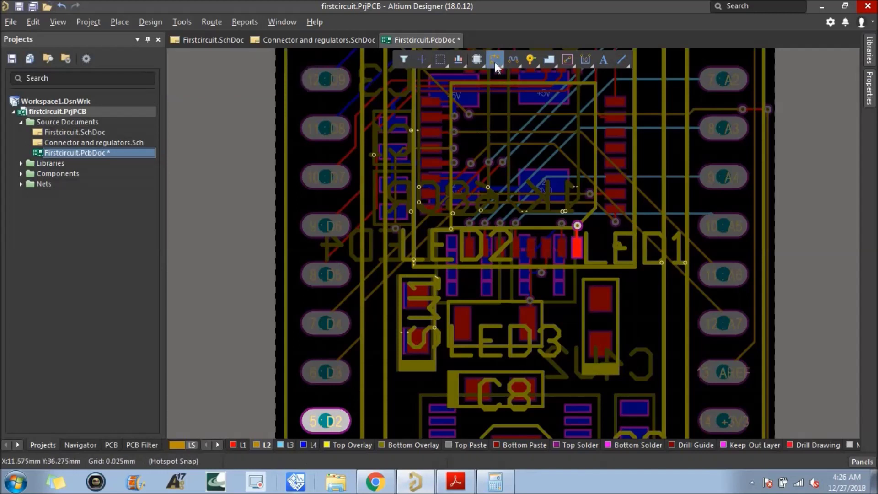
Step: Route the D2 net on L2 from its via, bending left above LED2 and down to J1 pin 5 (~21.5 mm)
click(496, 69)
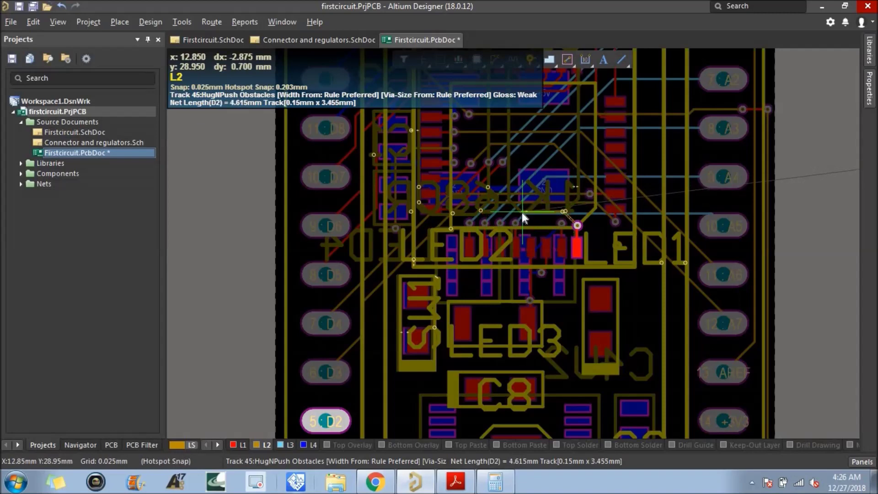
click(516, 216)
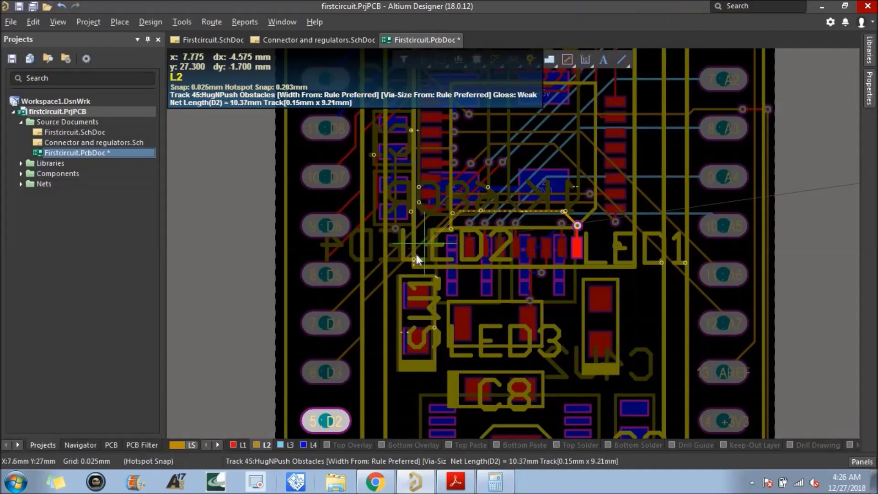
click(386, 298)
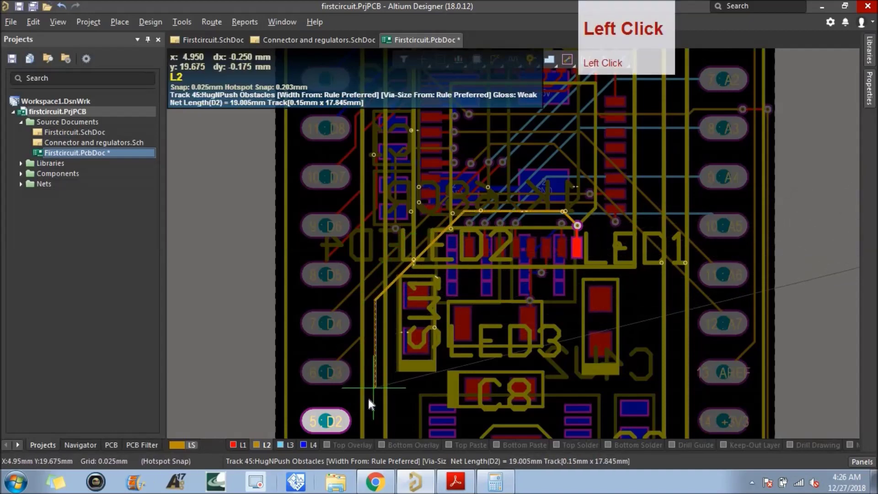
scroll(down, 3)
scroll(up, 3)
scroll(down, 3)
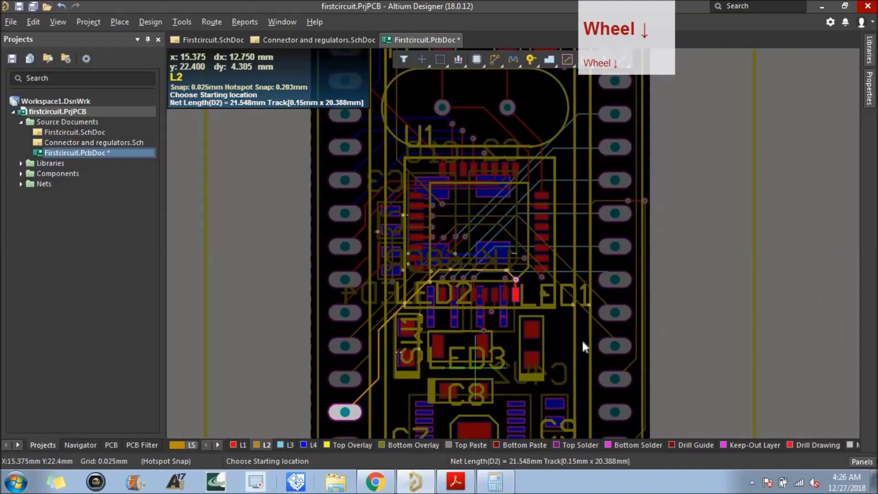
right_click(788, 297)
click(59, 26)
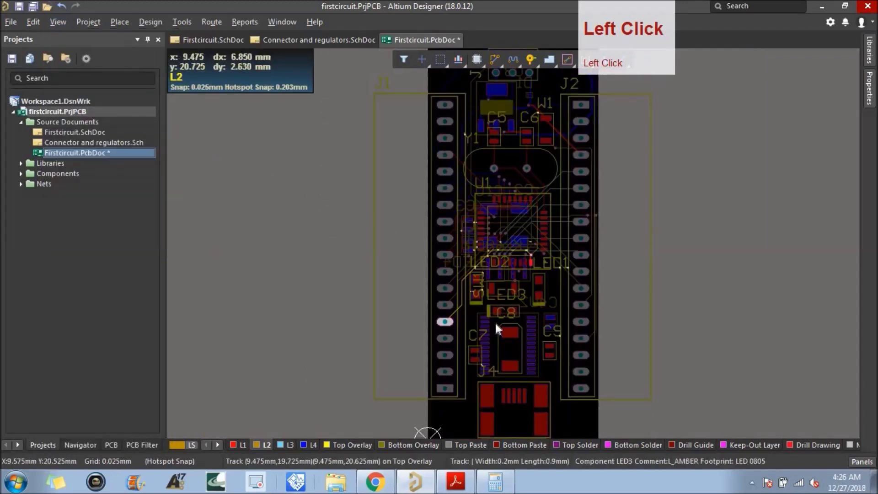
scroll(up, 3)
click(367, 312)
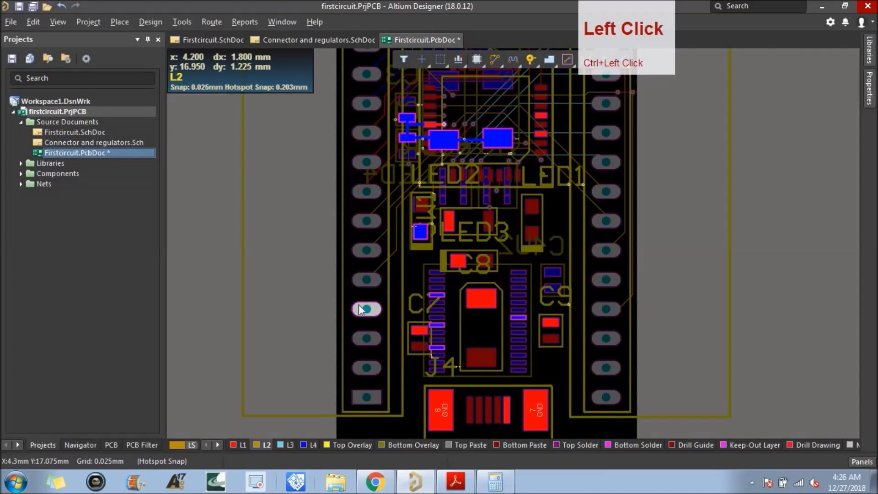
click(367, 339)
click(368, 340)
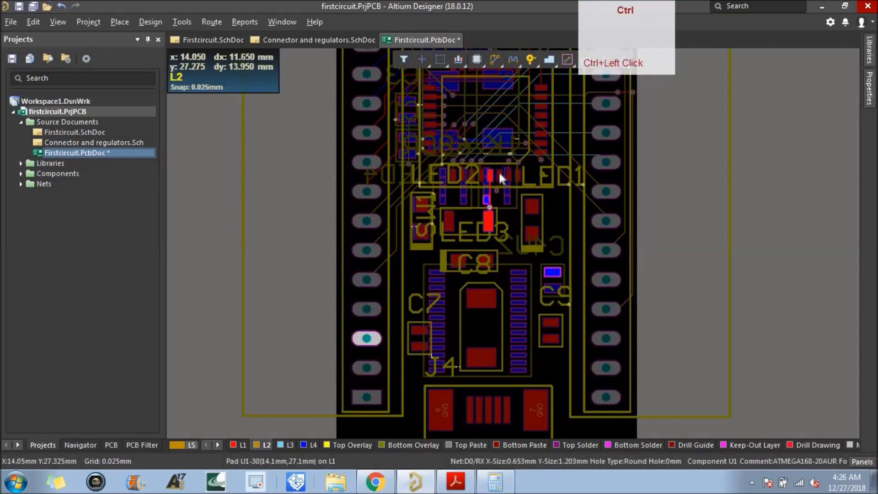
click(374, 373)
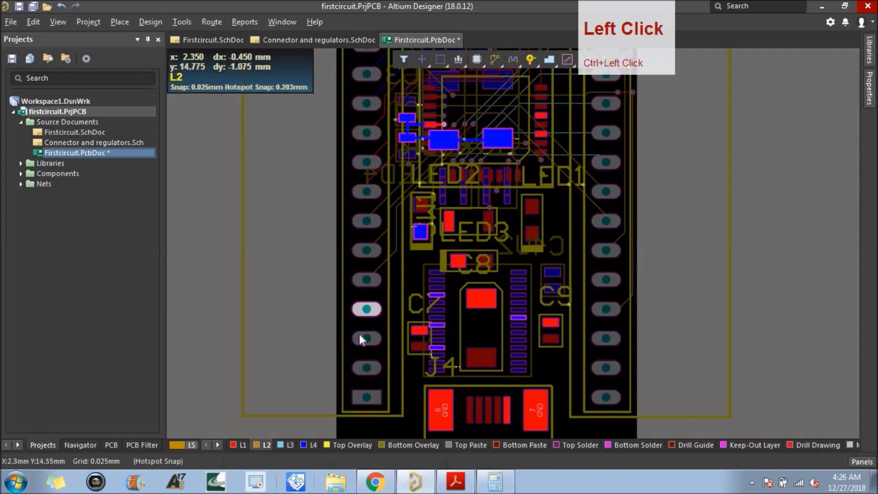
click(365, 341)
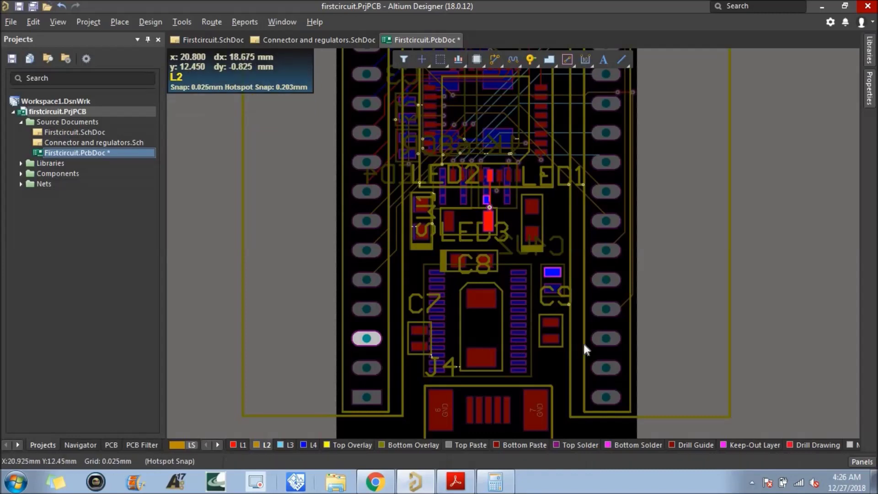
double_click(617, 345)
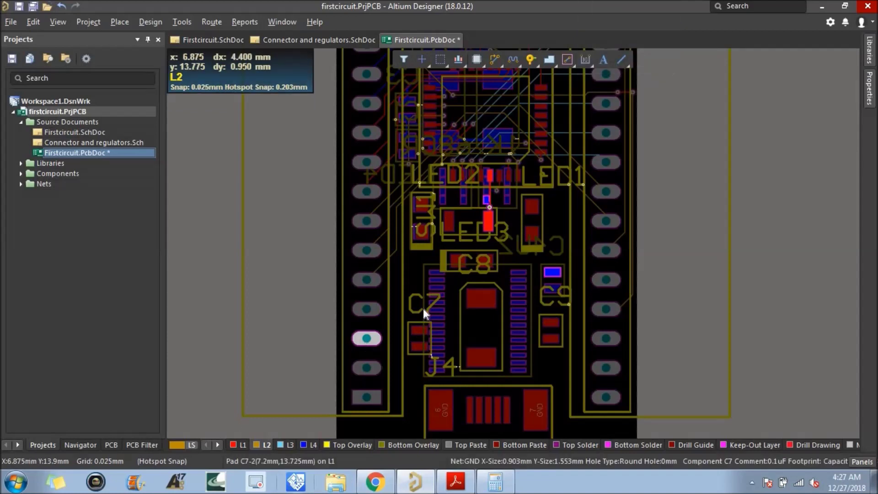
scroll(up, 3)
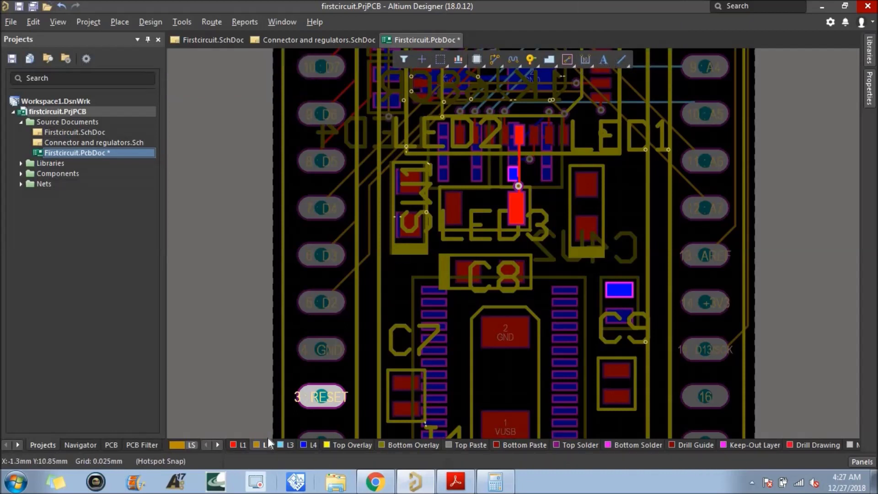
Step: Route the RESET net on L2 from J1 pin 3 diagonally up toward LED3 (~48.8 mm), then stop
click(327, 443)
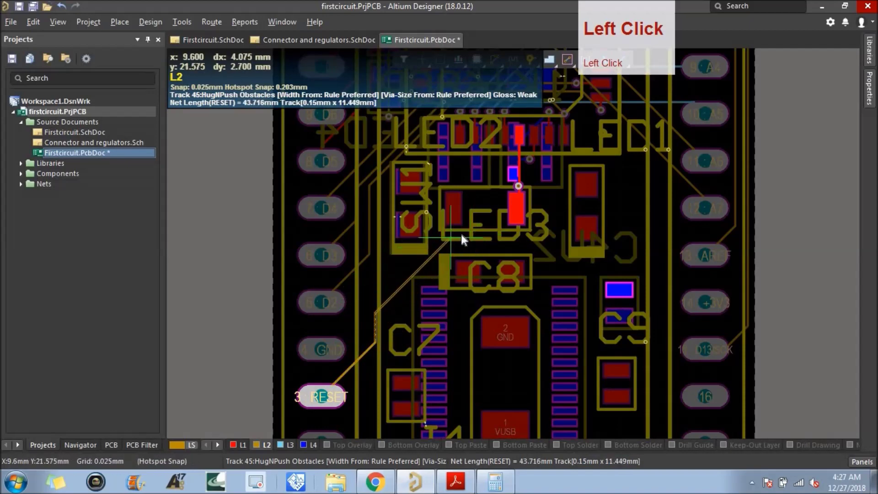
click(439, 250)
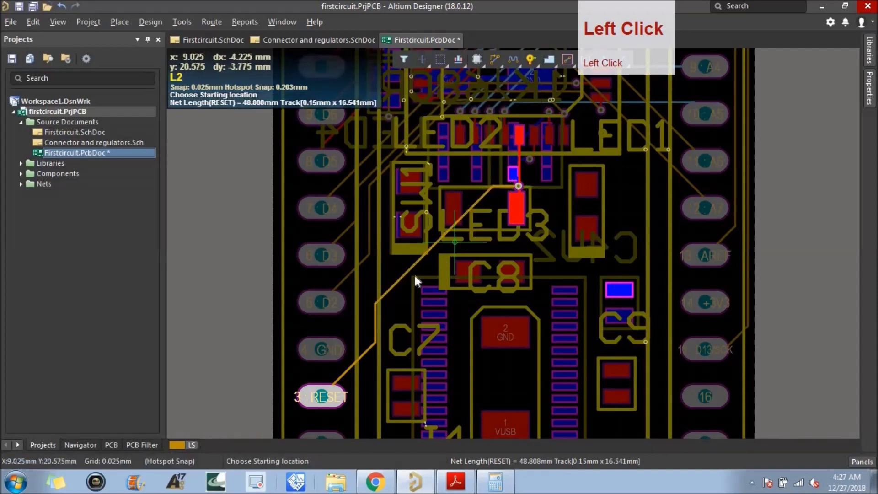
scroll(down, 3)
right_click(352, 414)
click(342, 424)
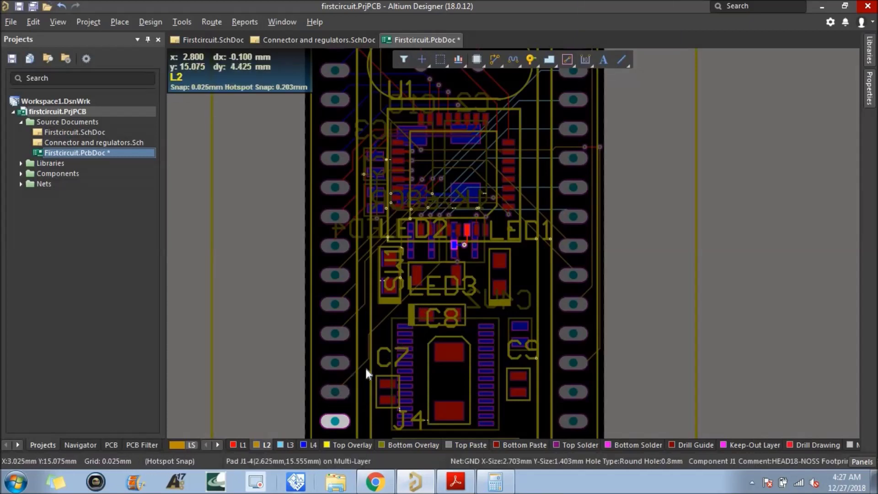
Step: Route an L2 track from the pad beside LED2 diagonally down to a lower J1 header pin
click(361, 372)
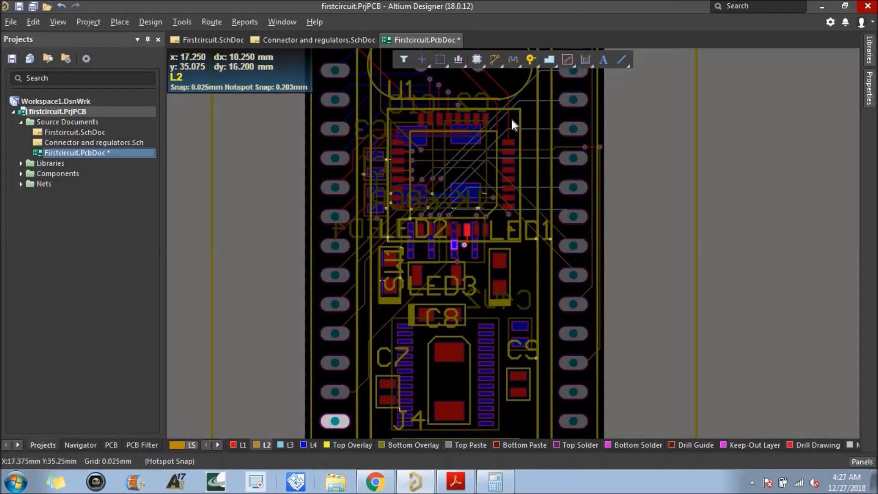
click(495, 63)
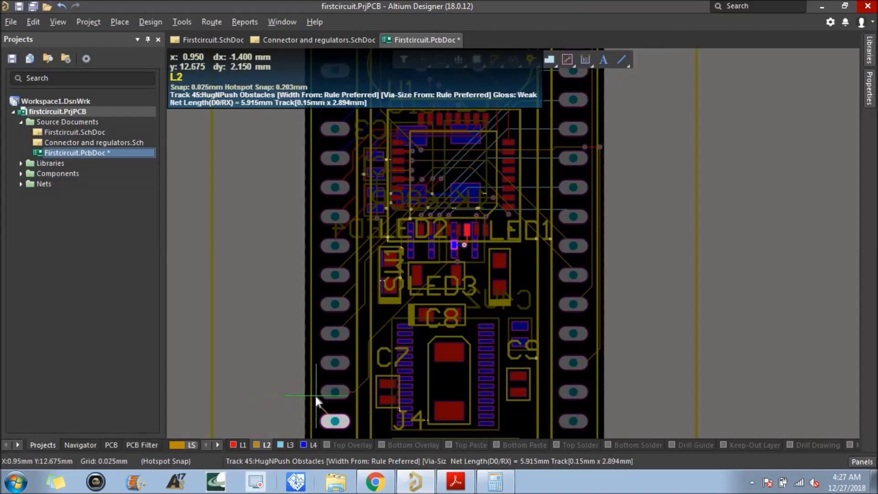
click(316, 400)
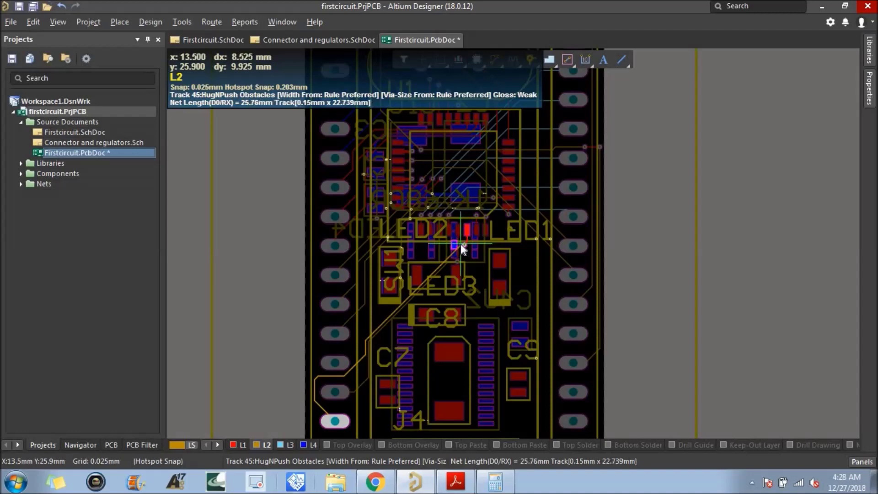
click(464, 249)
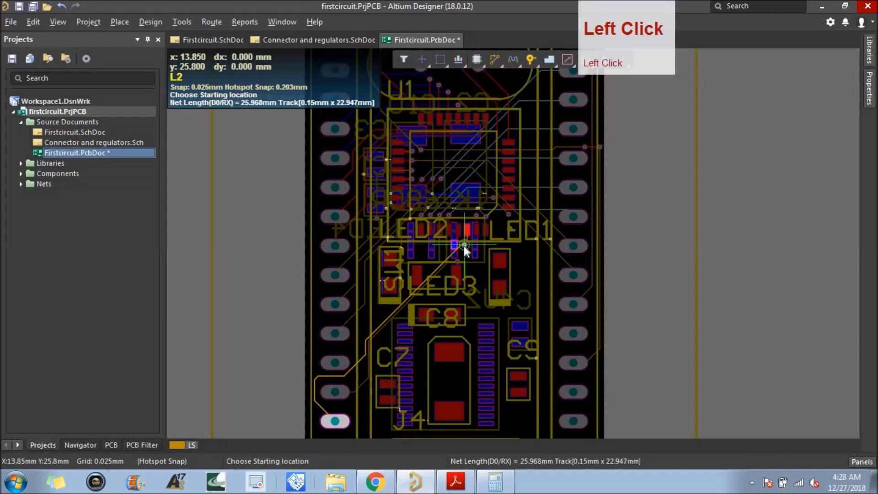
right_click(476, 267)
Step: Begin a D0/RX track on L2 from a lower J1 header pin toward U1's via (~25.9 mm)
scroll(down, 3)
scroll(up, 3)
right_click(462, 280)
scroll(down, 3)
click(378, 421)
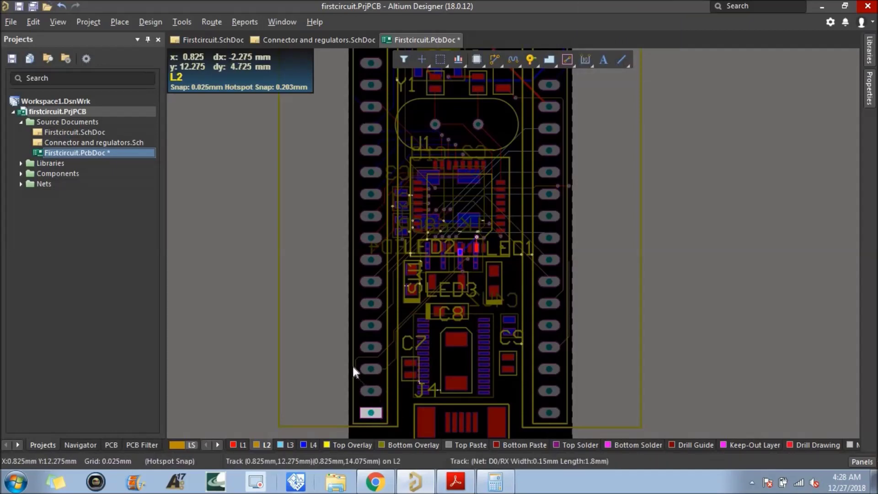
scroll(up, 3)
click(362, 373)
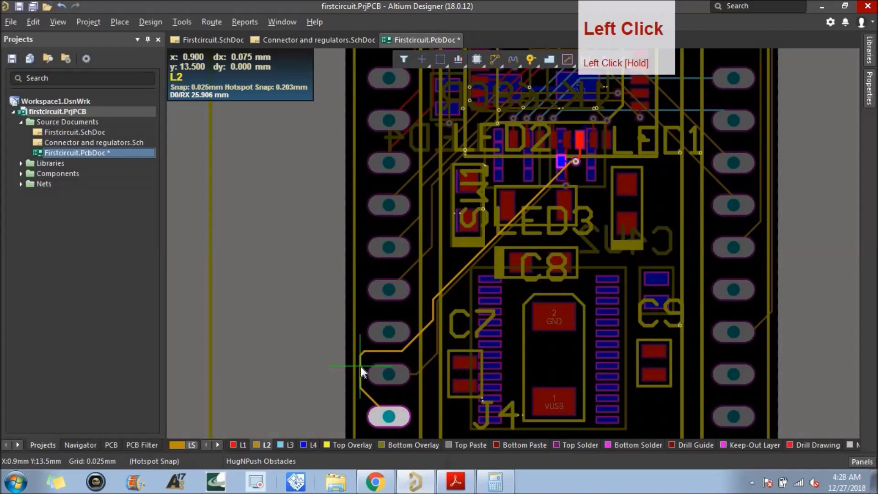
scroll(down, 3)
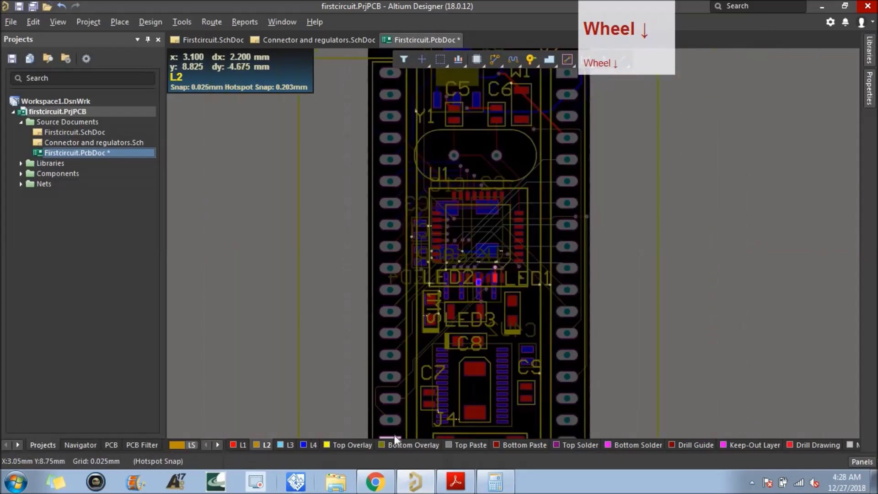
click(791, 470)
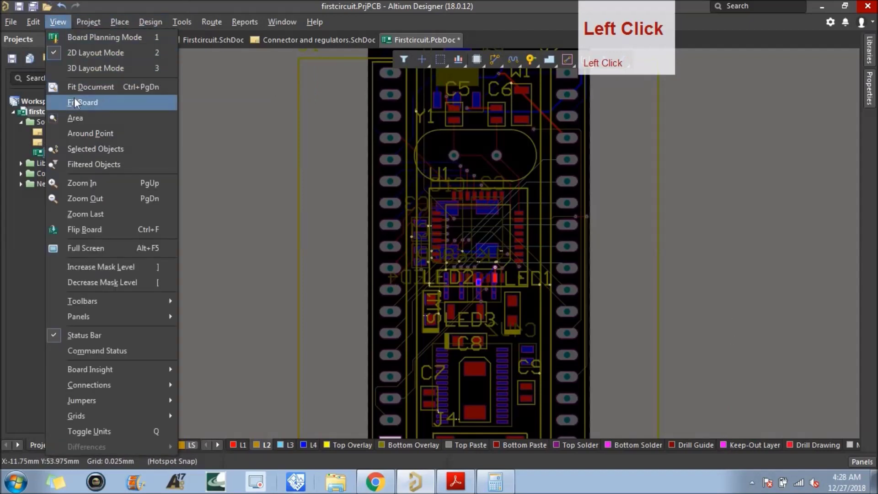
scroll(up, 3)
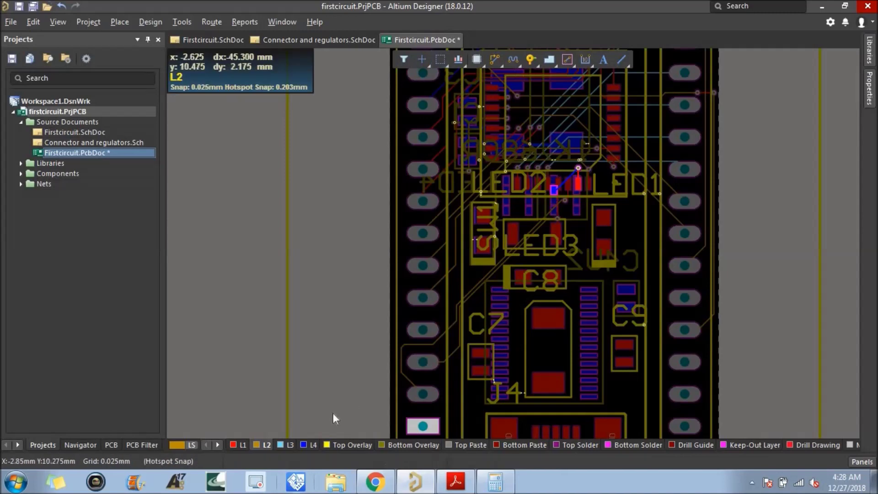
Step: Route the D1/TX net on L2 from the LED2 via diagonally and down the left column to J1's first pad (33 mm)
click(499, 66)
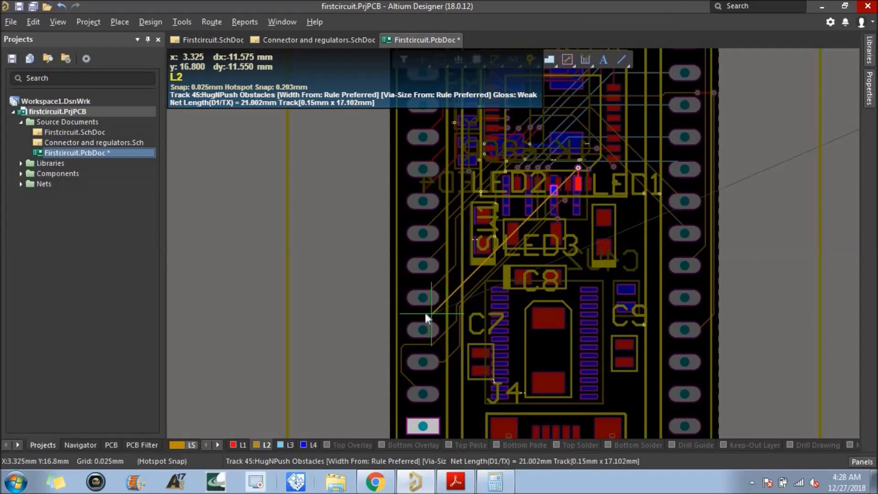
click(408, 318)
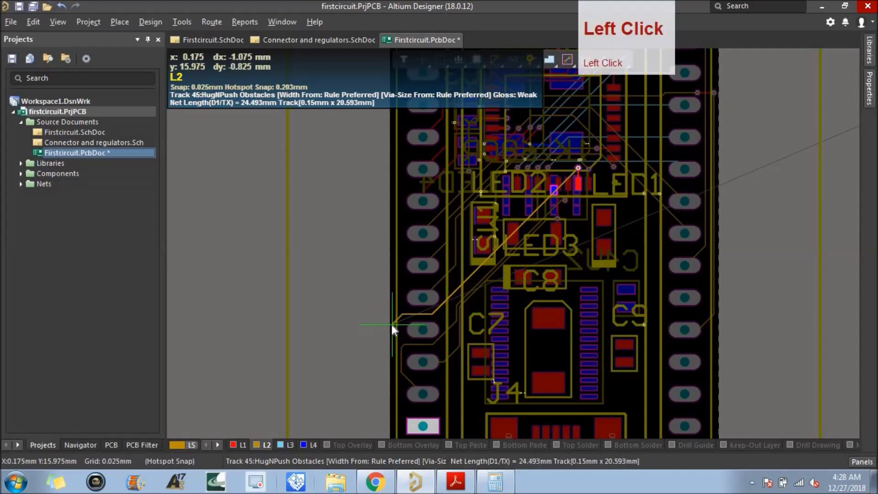
click(398, 331)
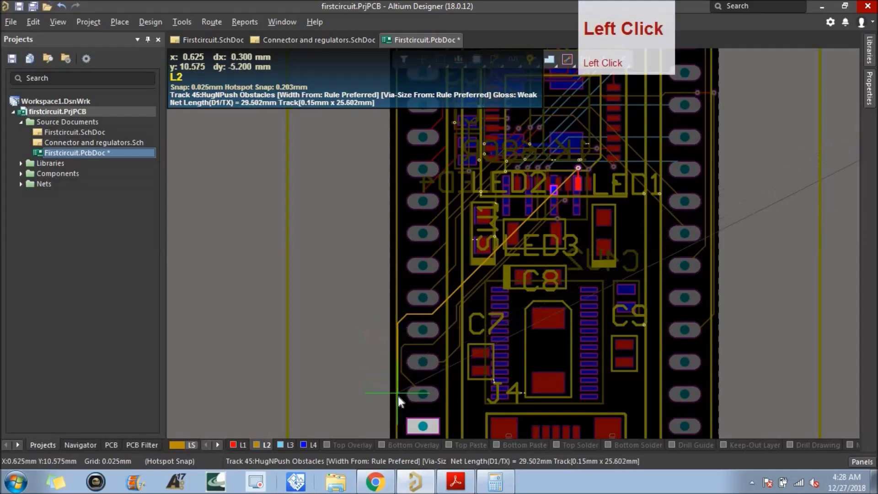
click(399, 432)
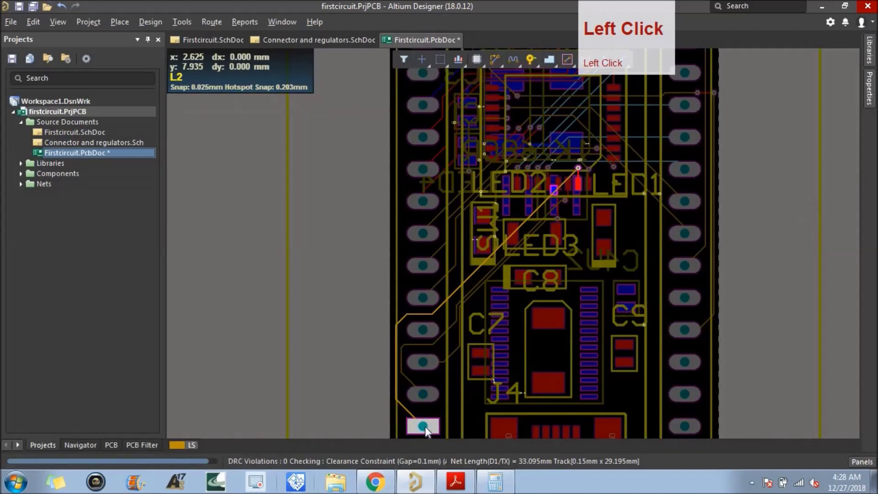
right_click(475, 402)
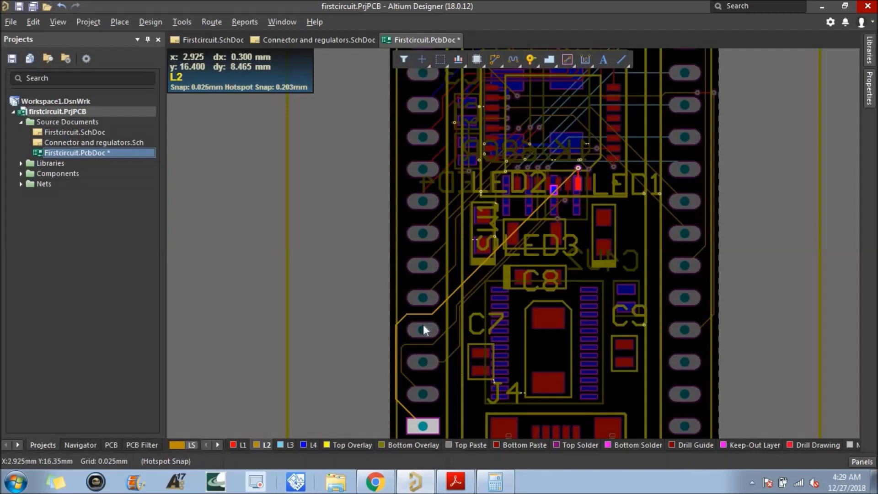
Step: Inspect J1 pin 4 and its GND net
right_click(426, 333)
click(425, 332)
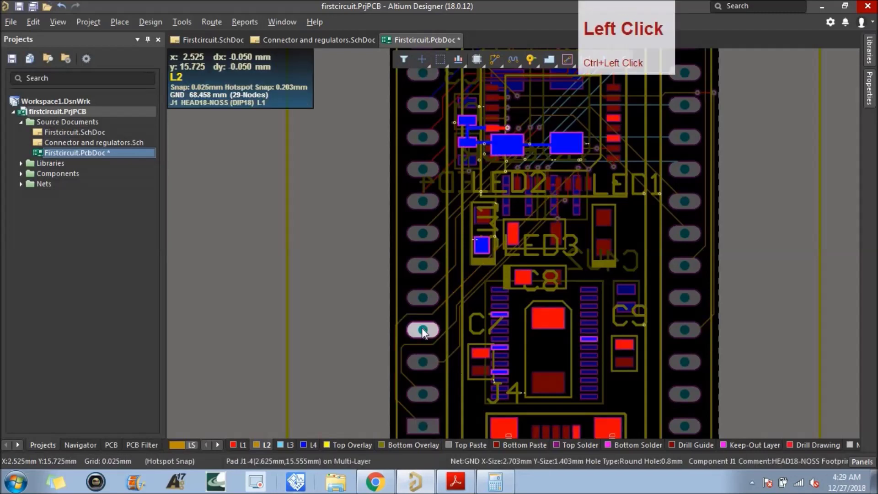